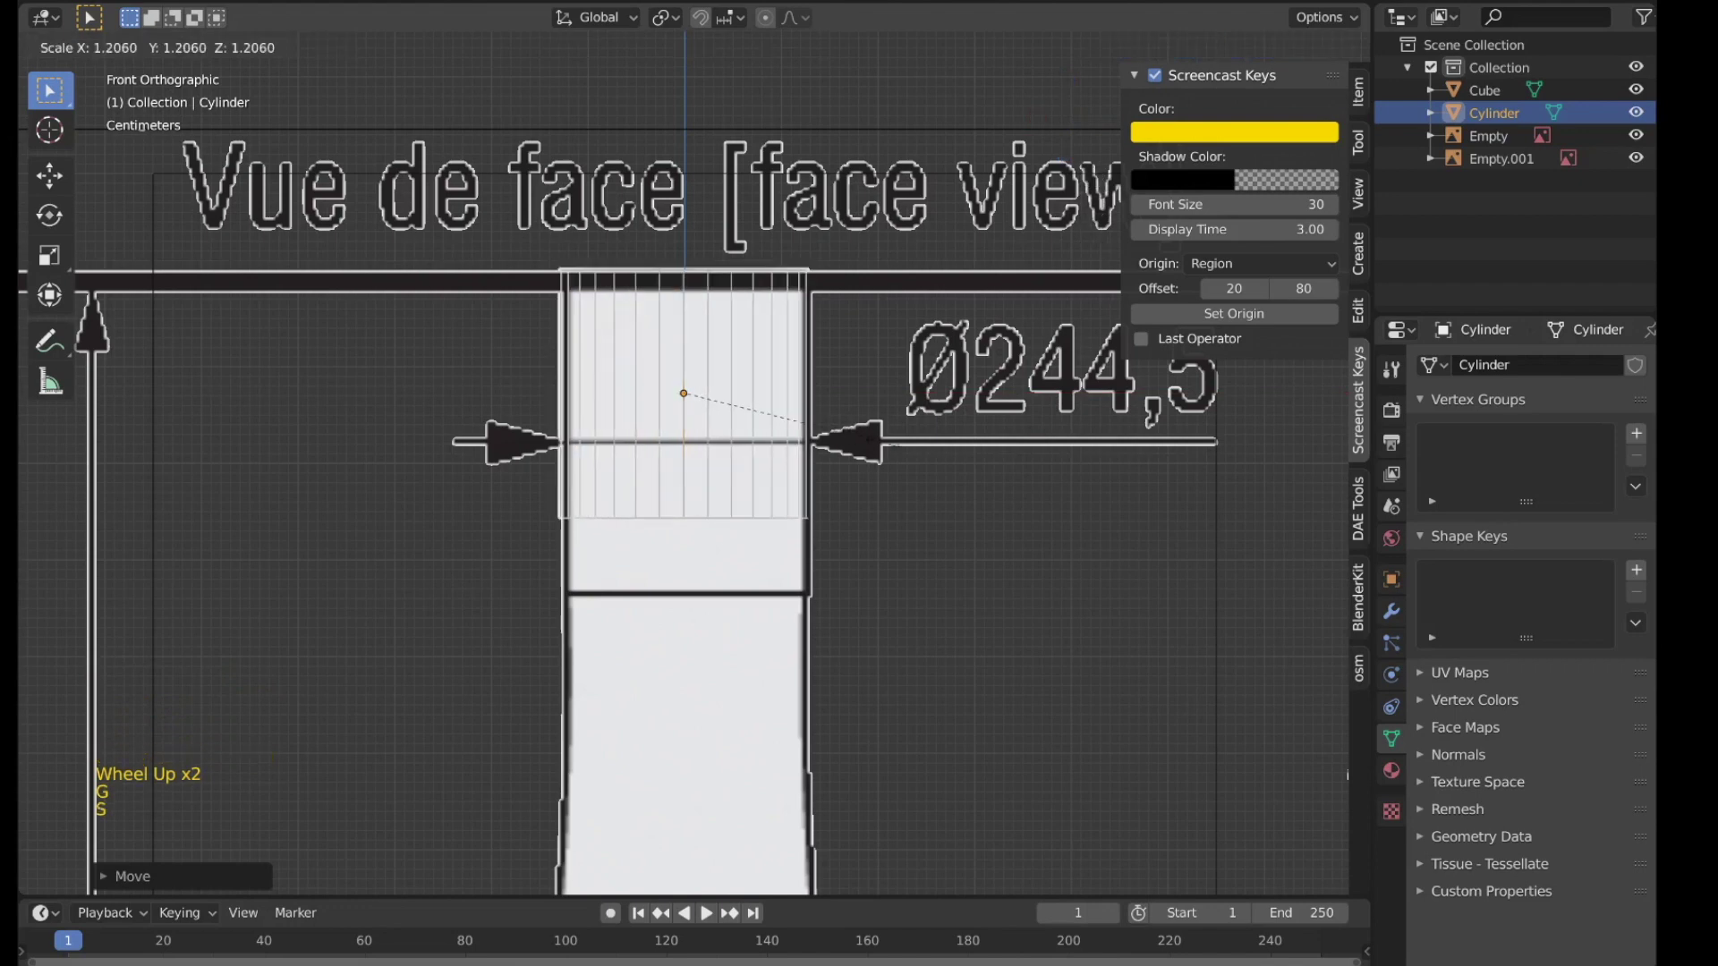
# Step: Extrude the bottom edge loop down twice and widen it over the Ø980 and Ø1100 reference levels
pyautogui.press('g')
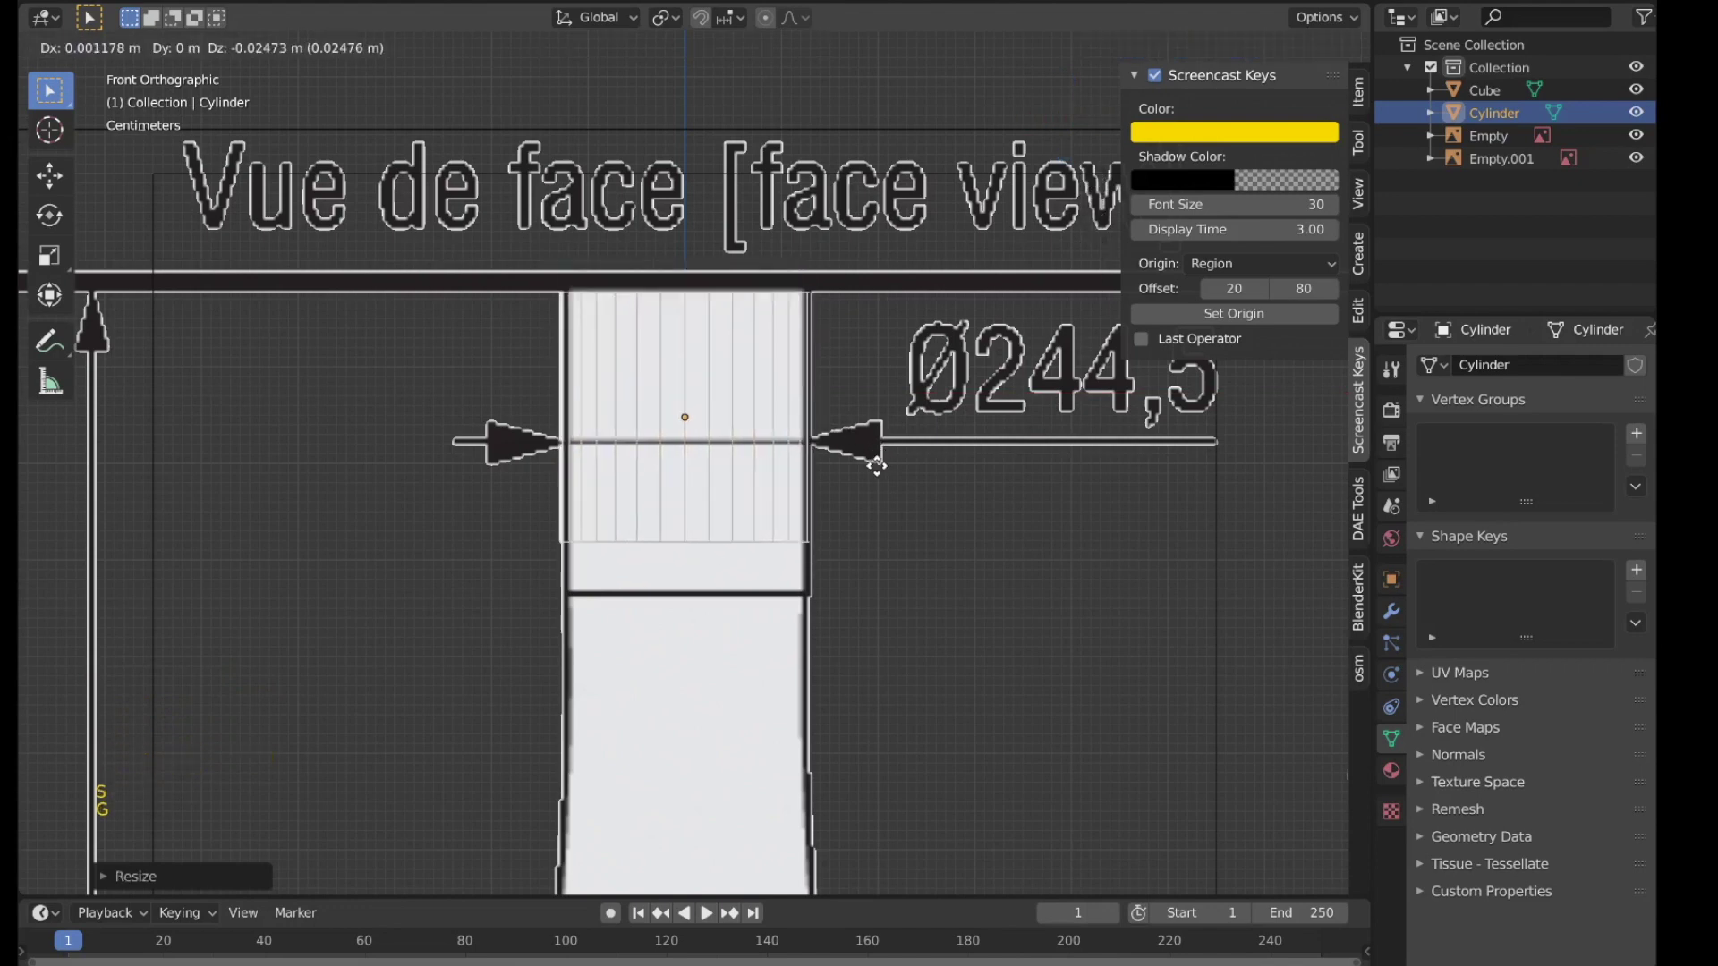
pyautogui.press('Tab')
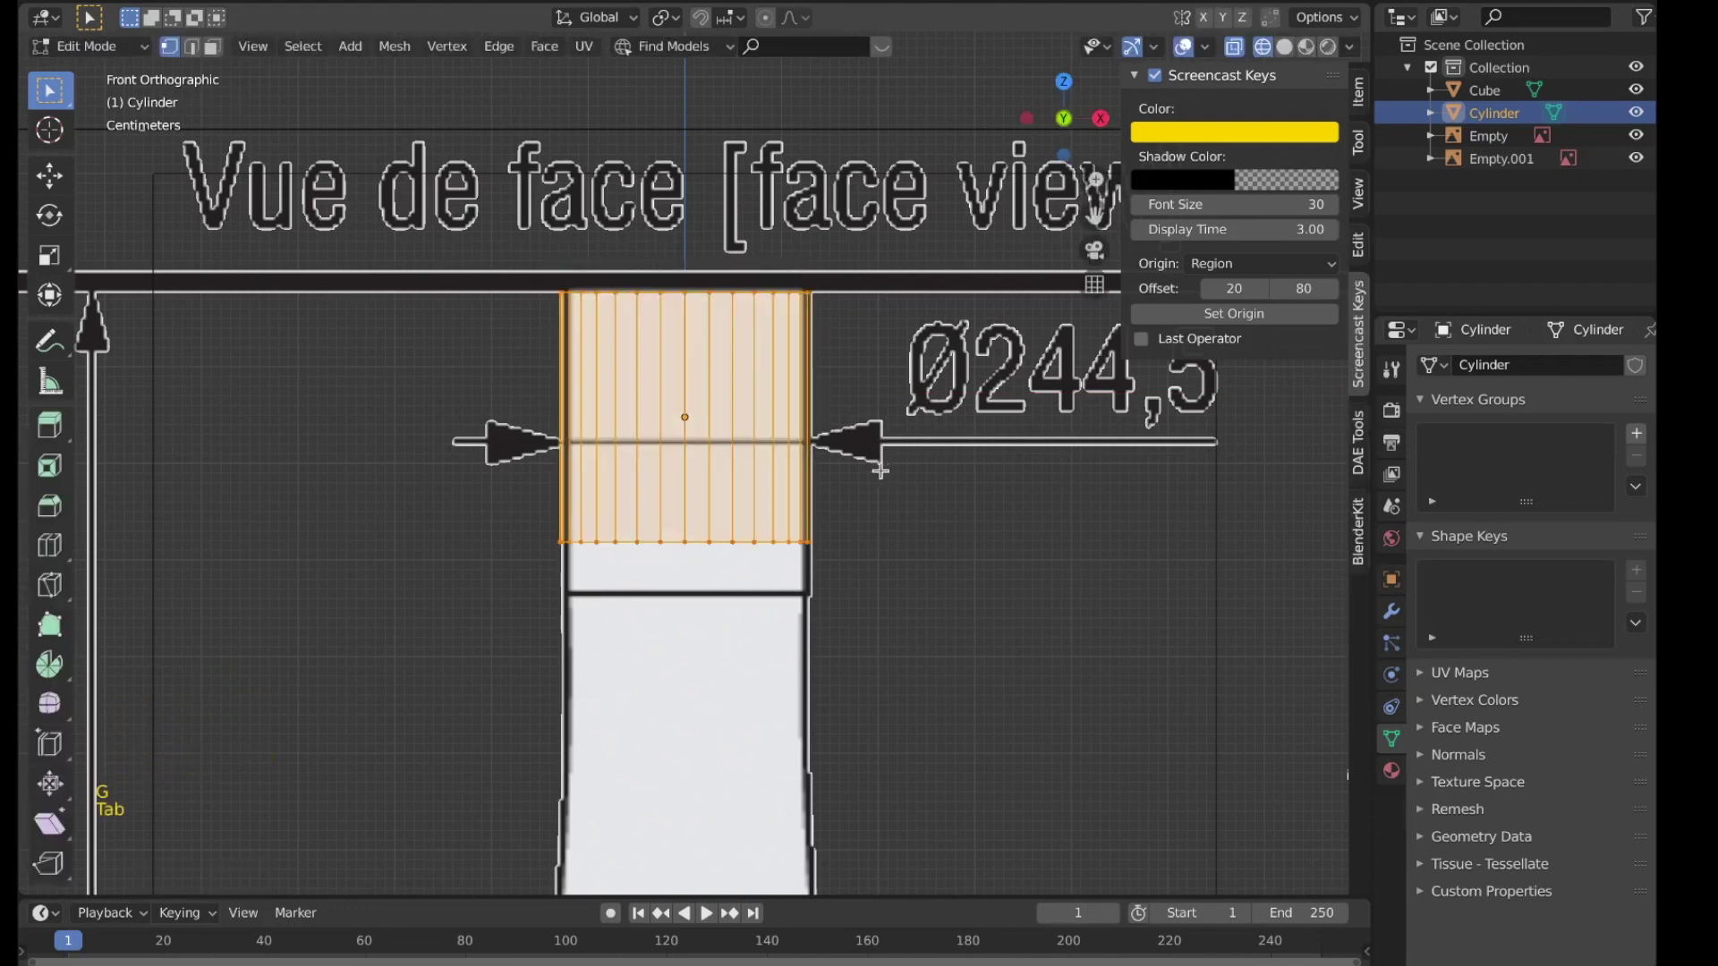
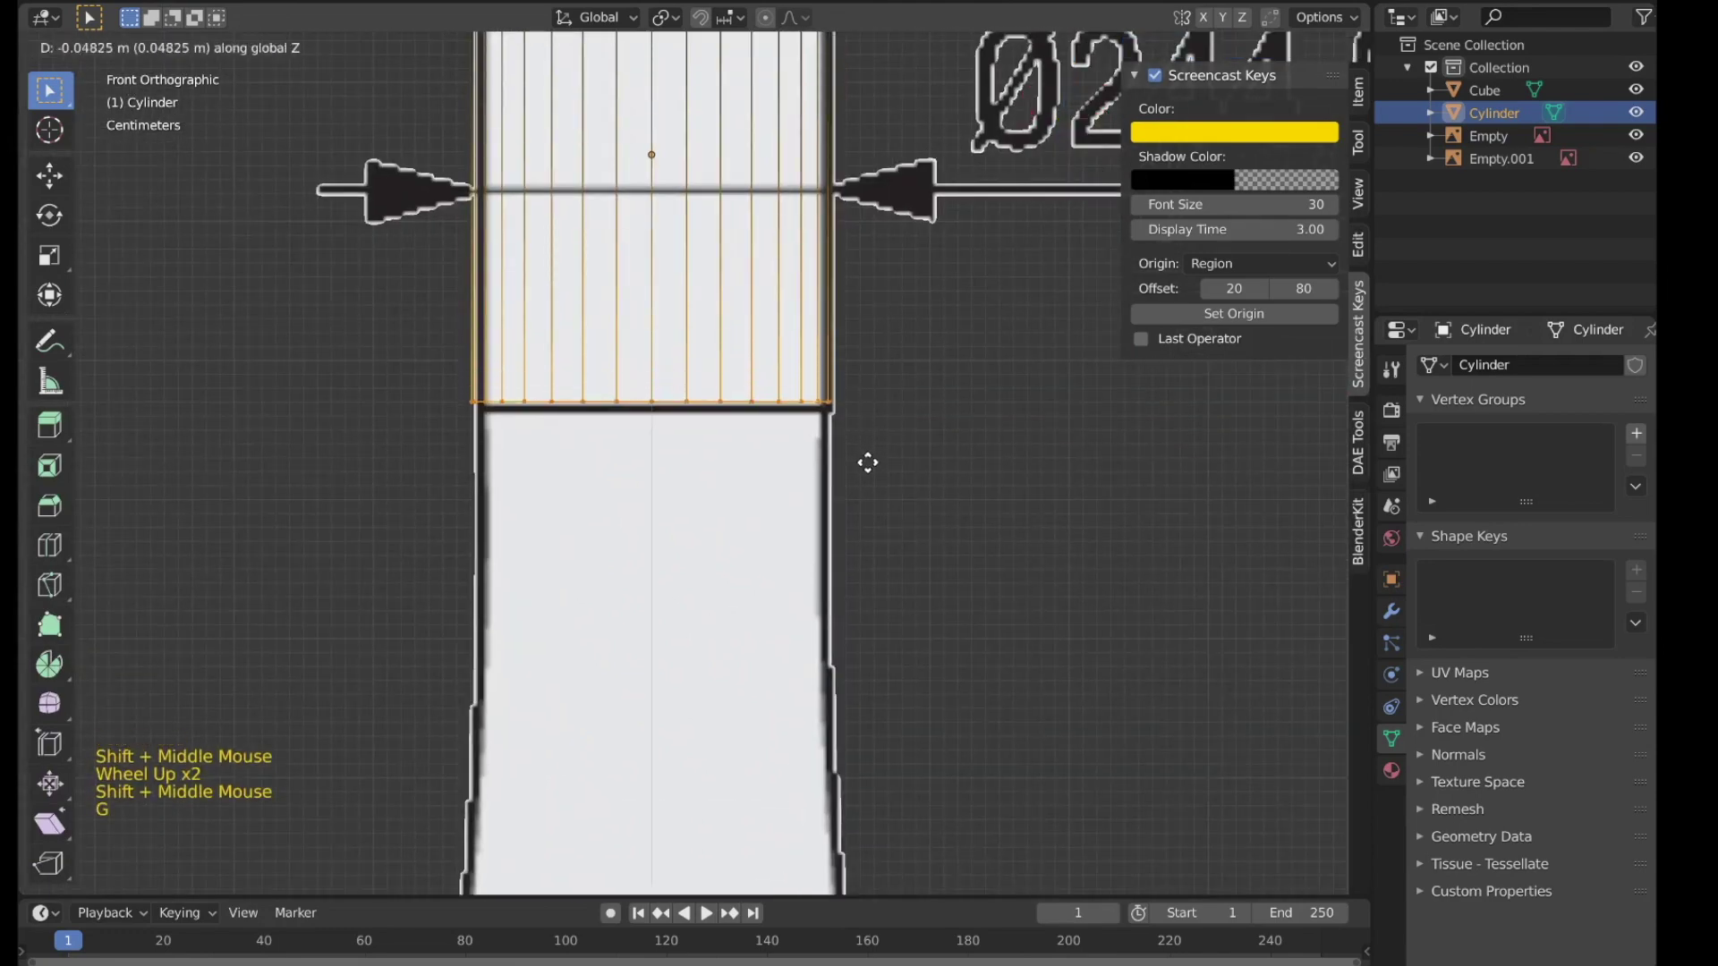
pyautogui.press('e')
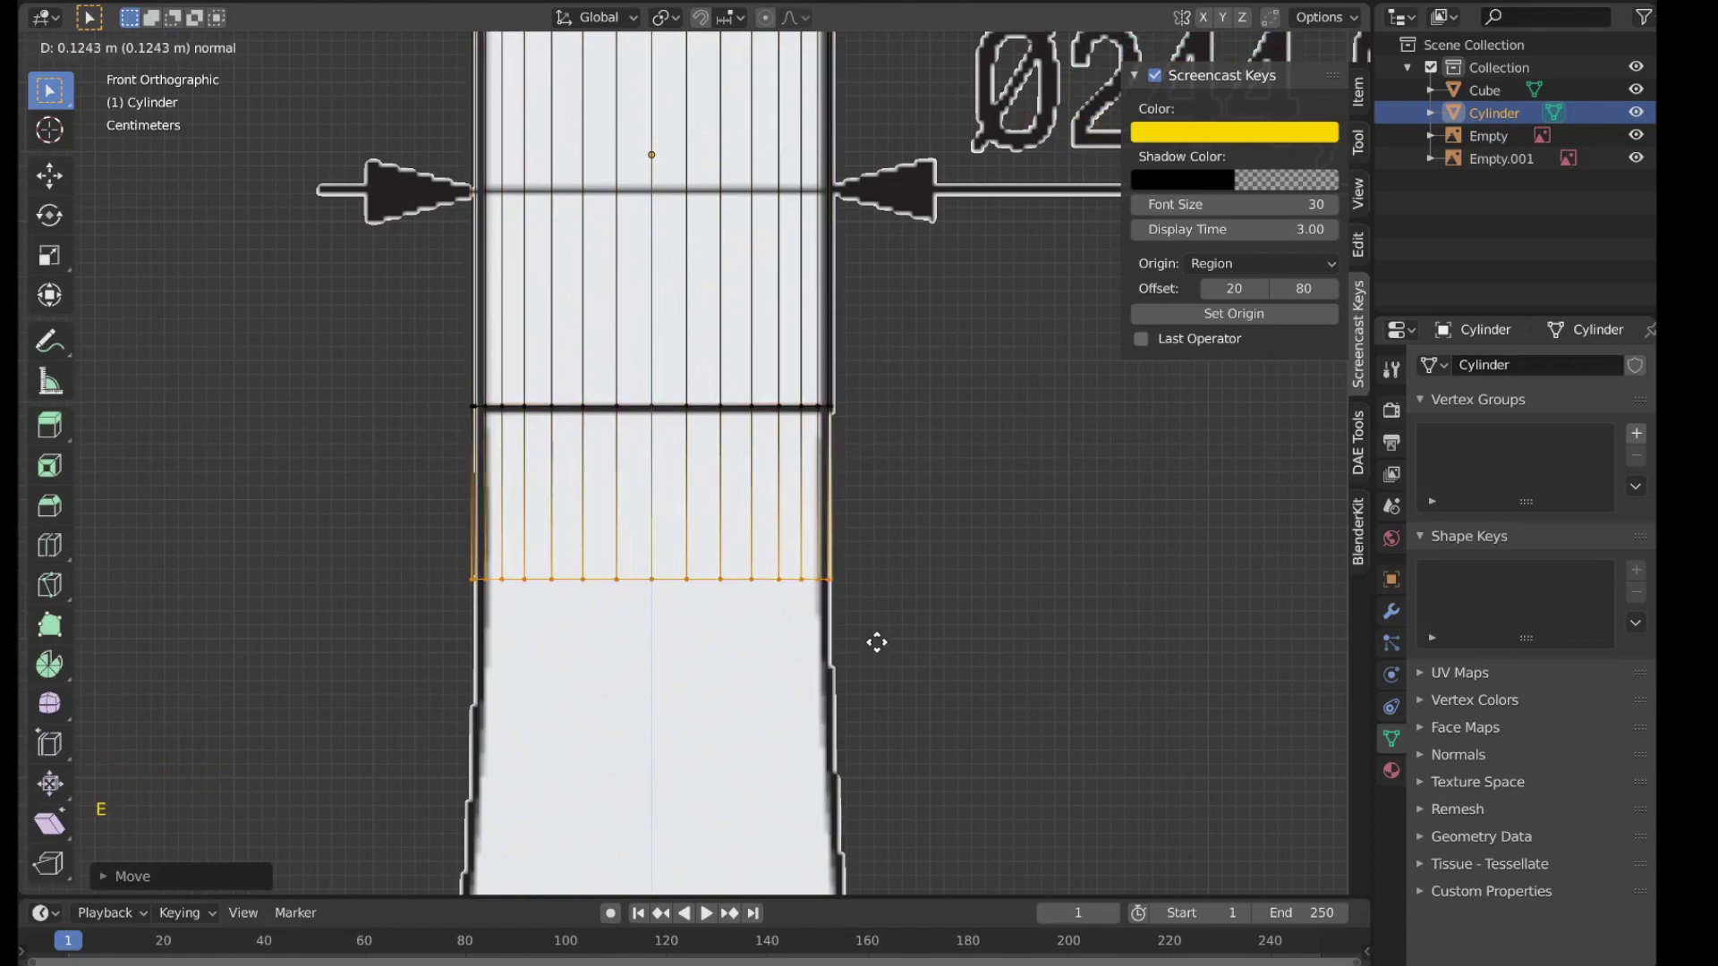
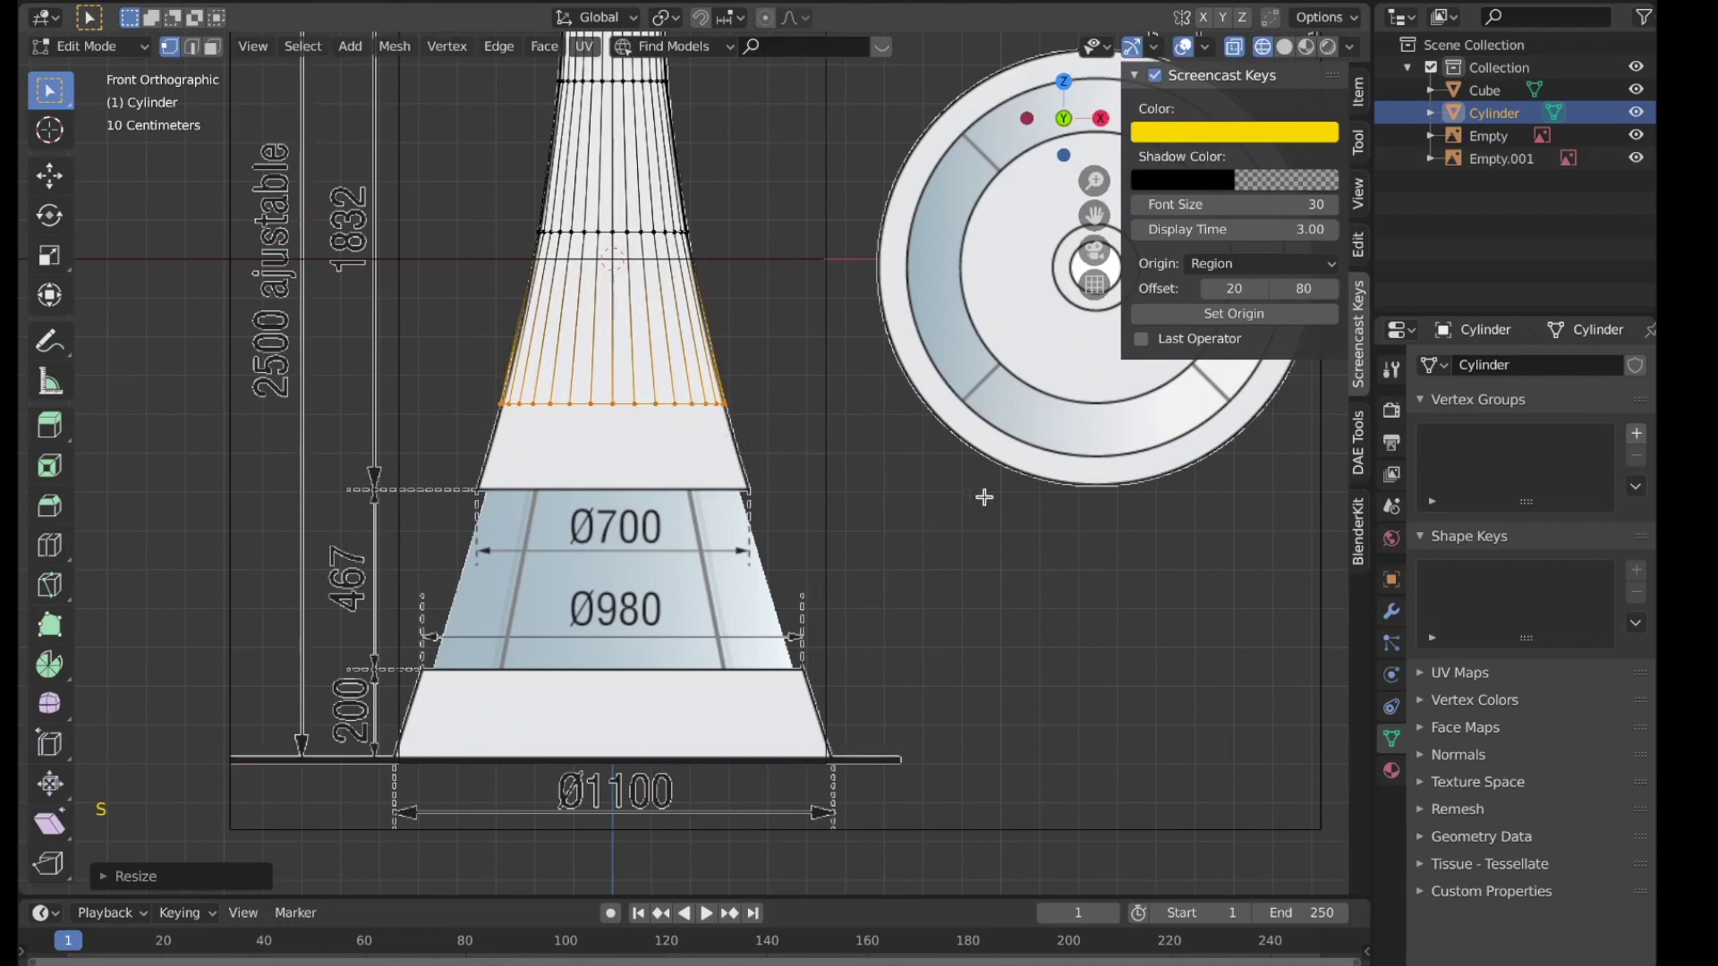
pyautogui.scroll(3)
pyautogui.press('e')
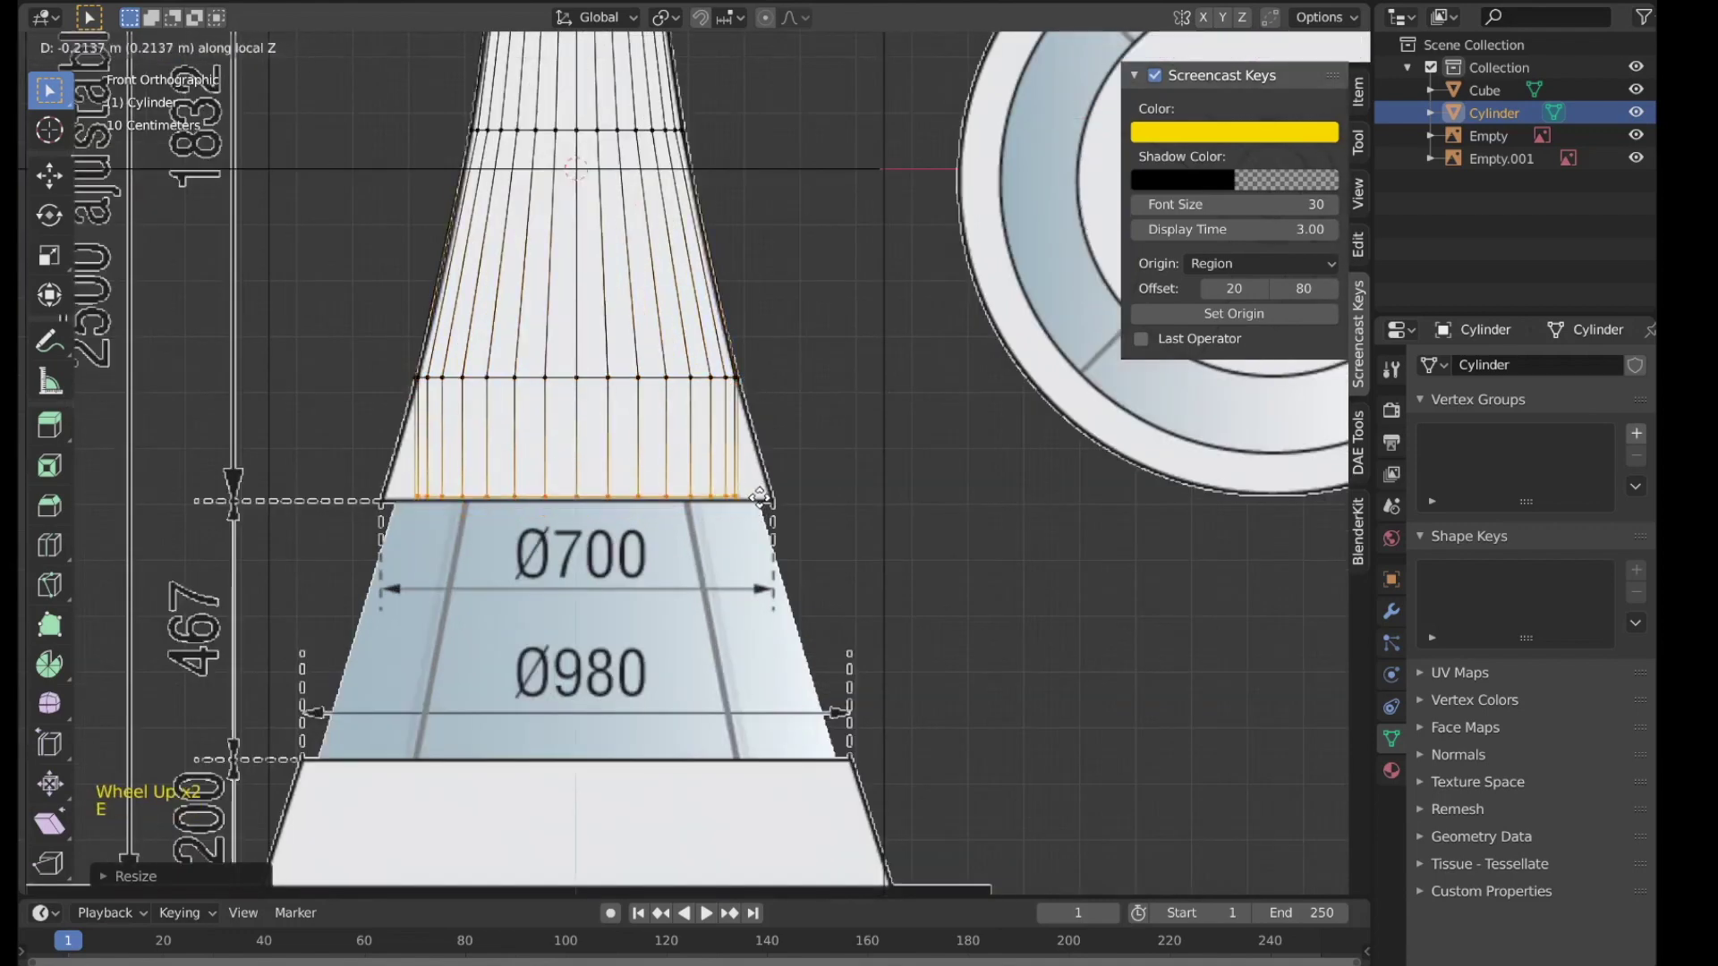
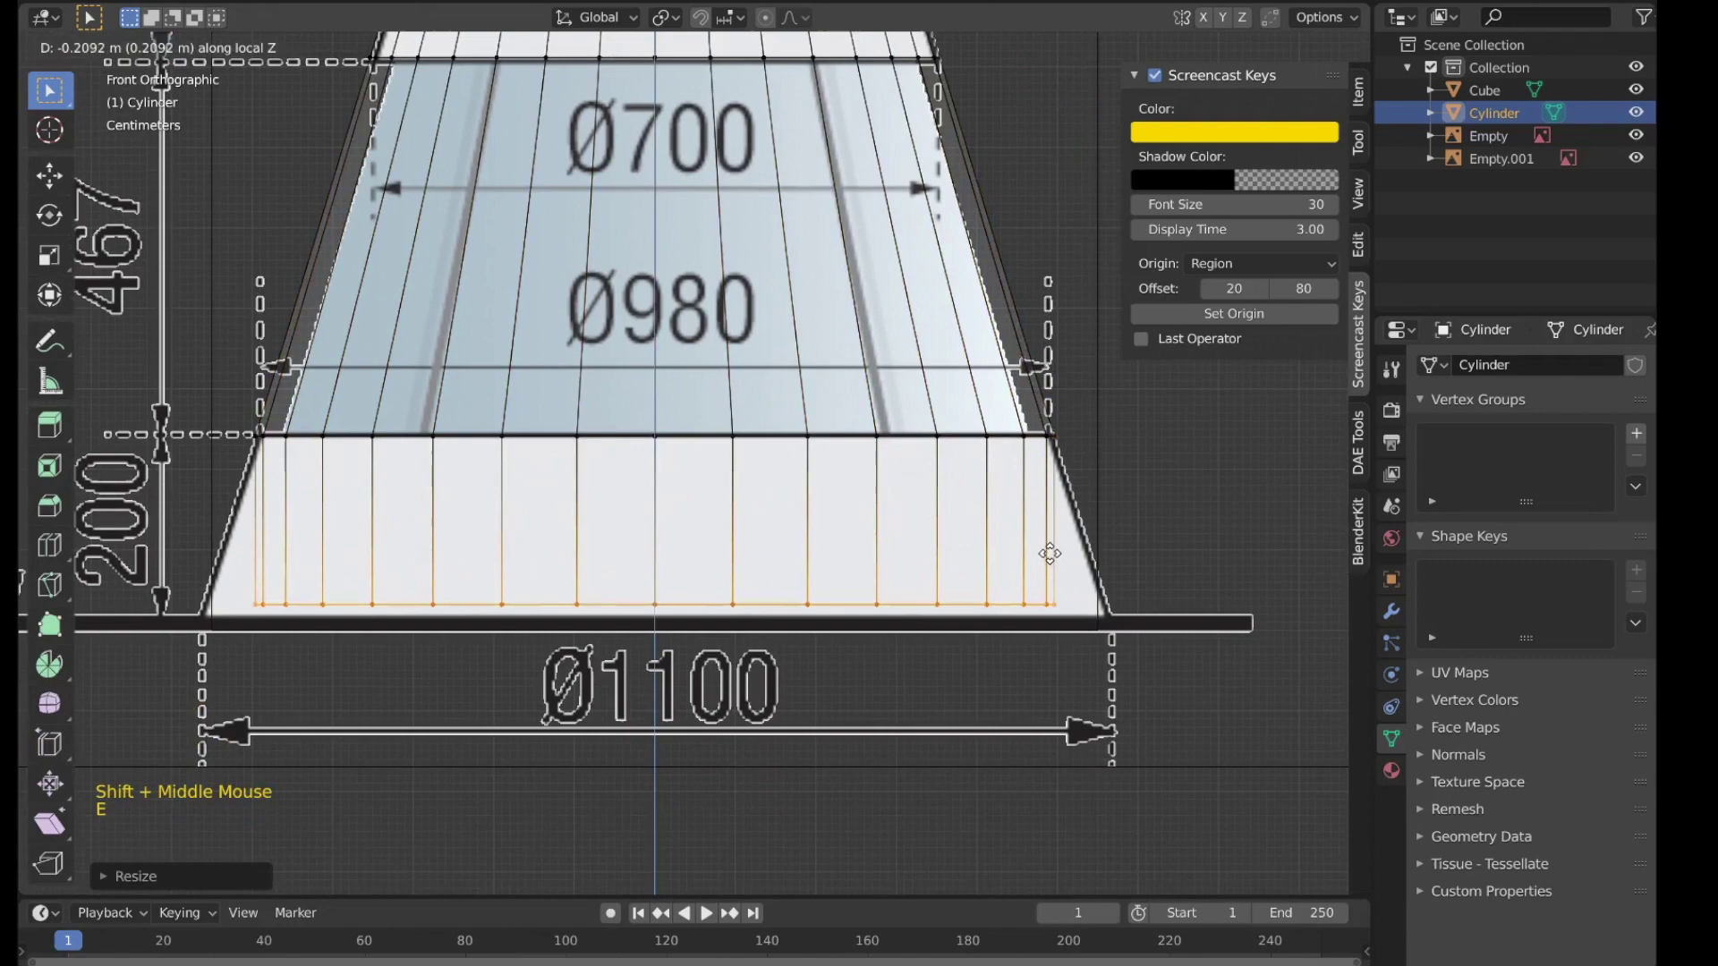
pyautogui.press('s')
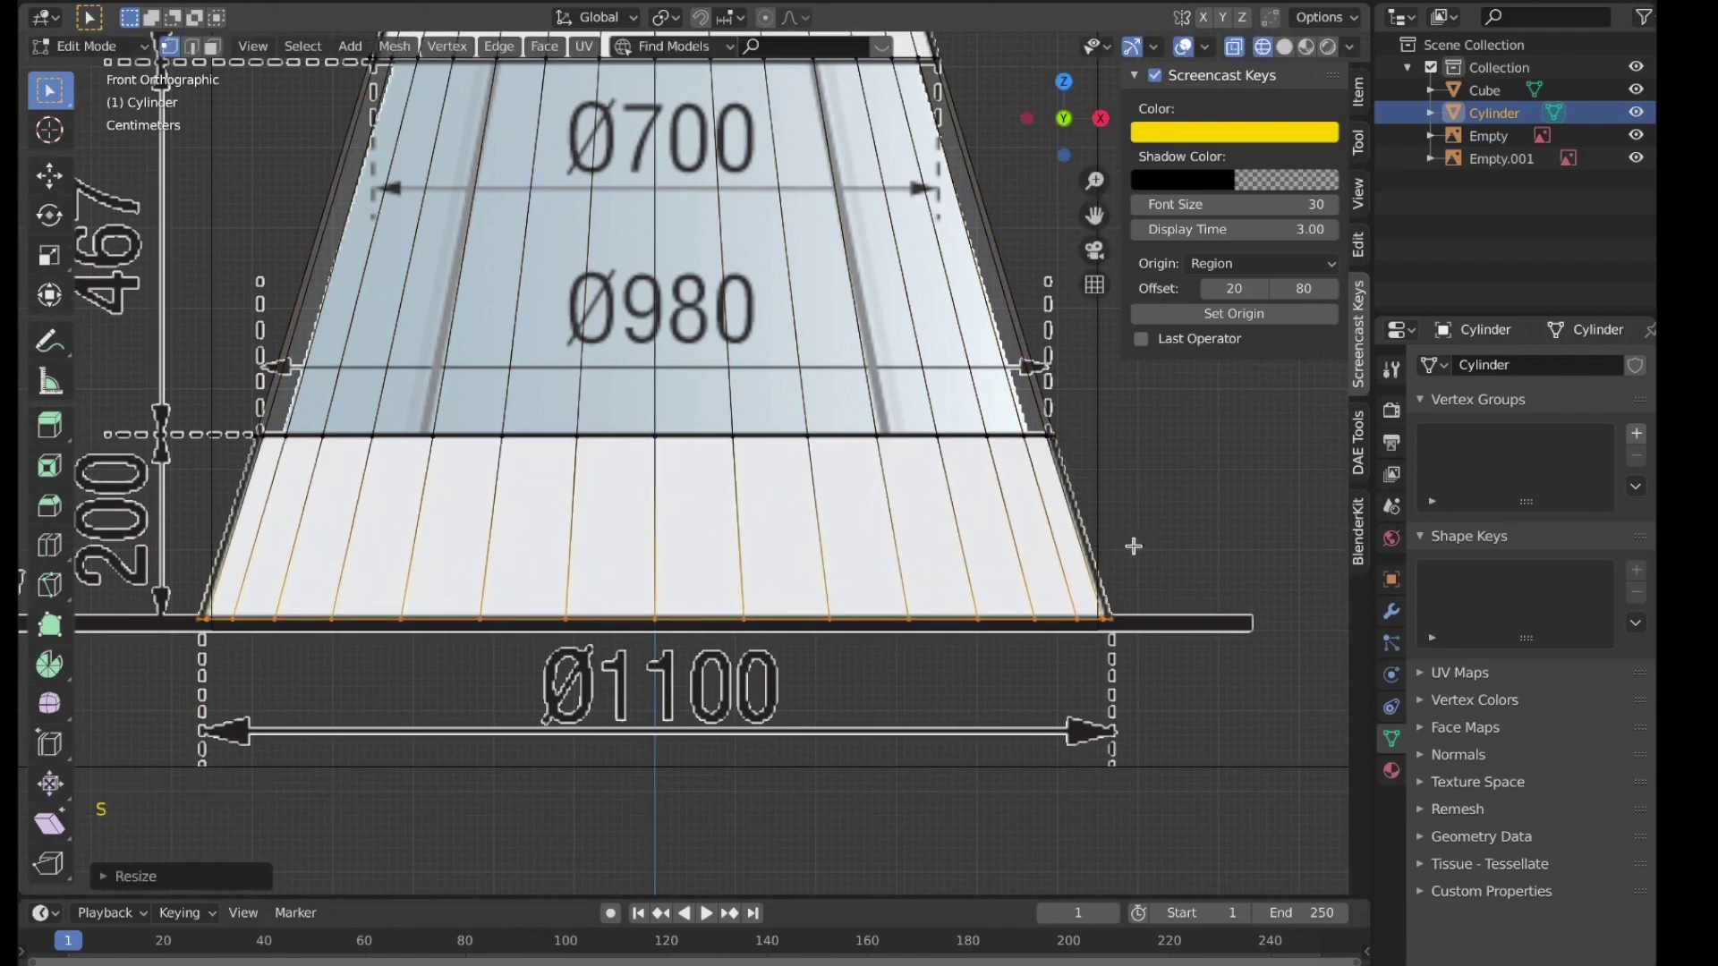
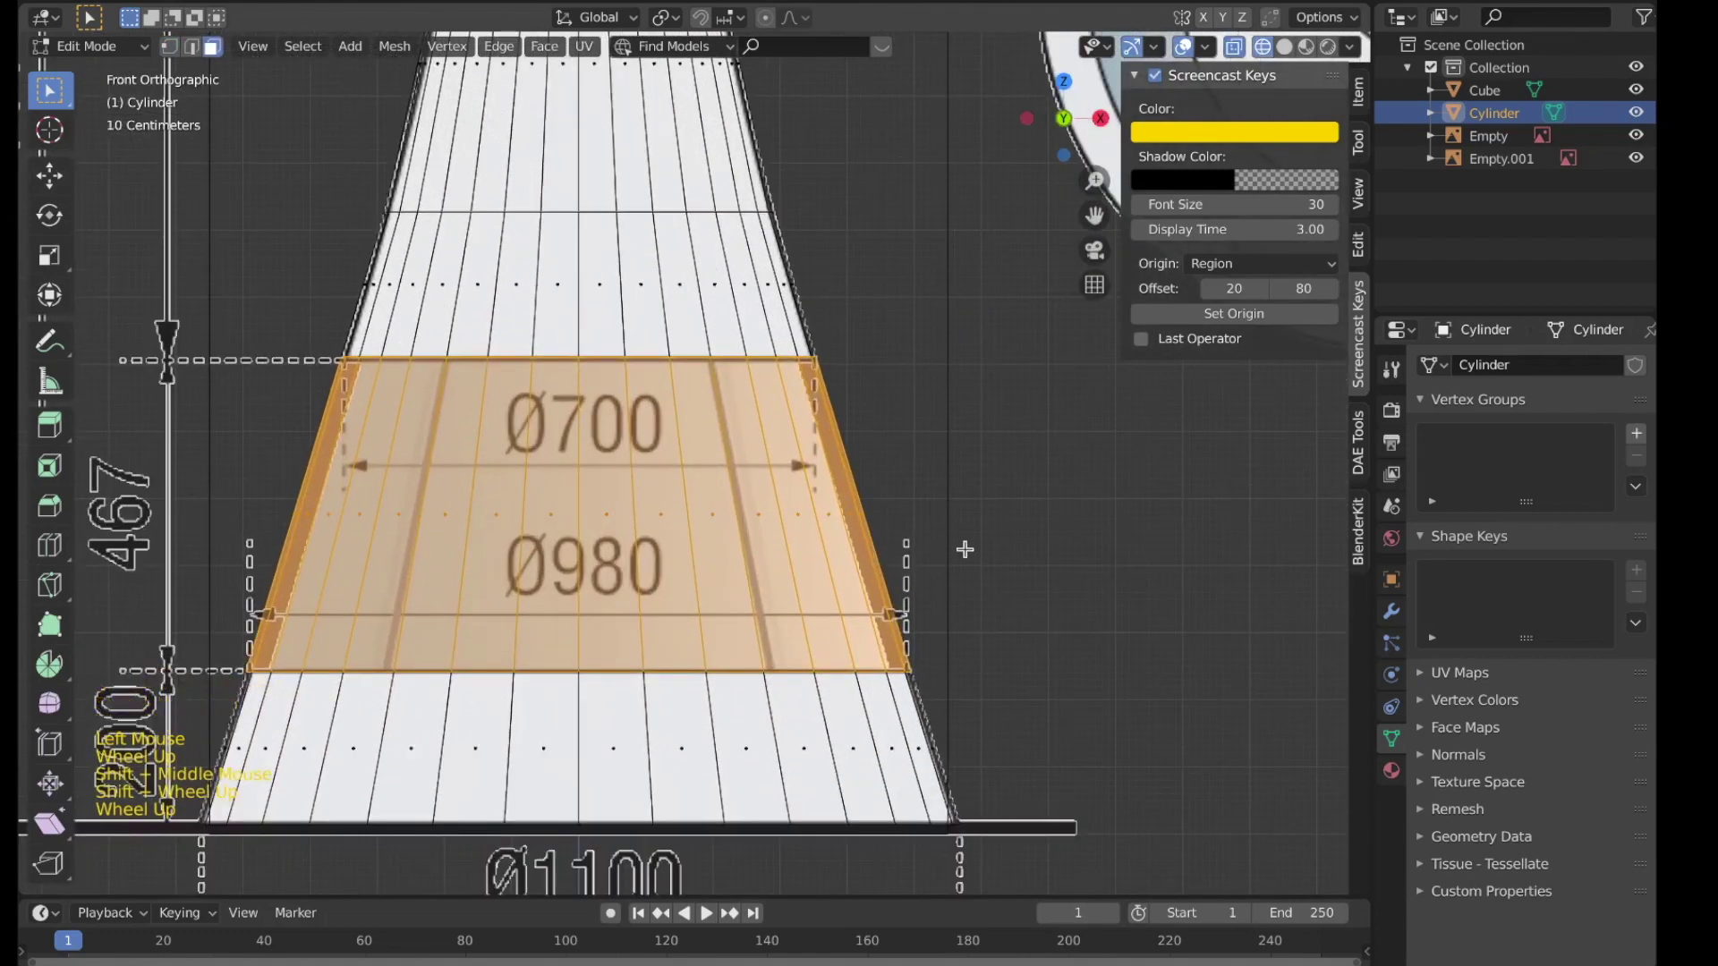
# Step: Separate the 700–980 band as a new object named glass and rename the cylinder body
pyautogui.press('p')
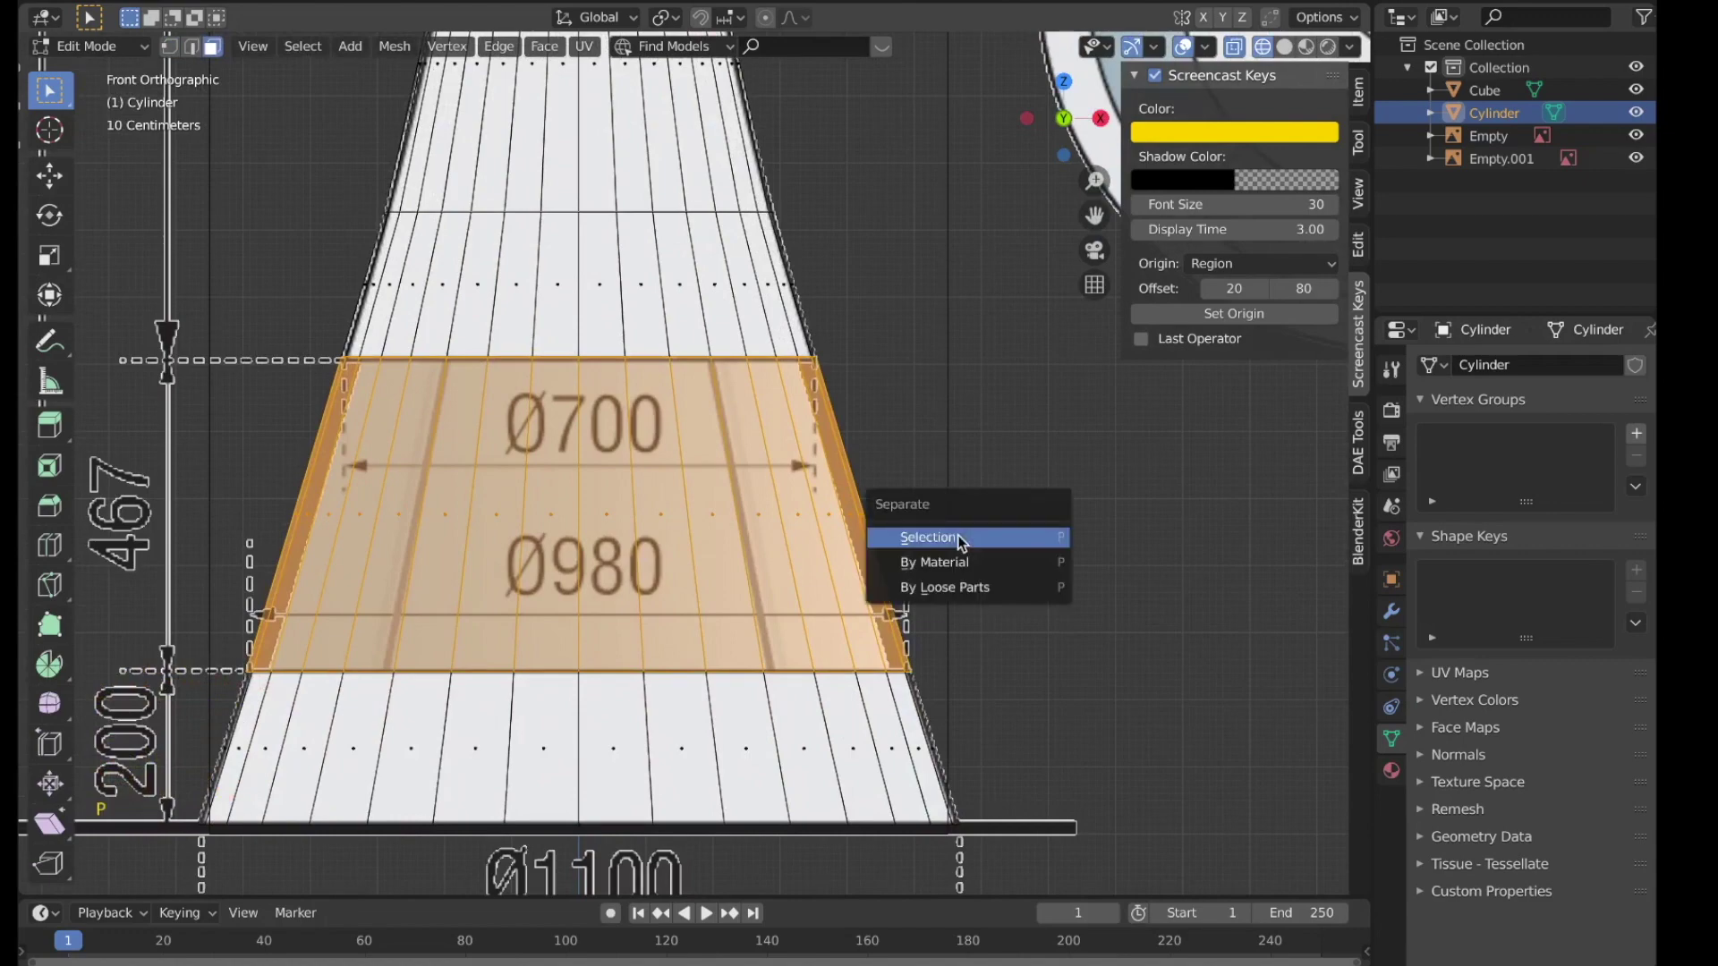
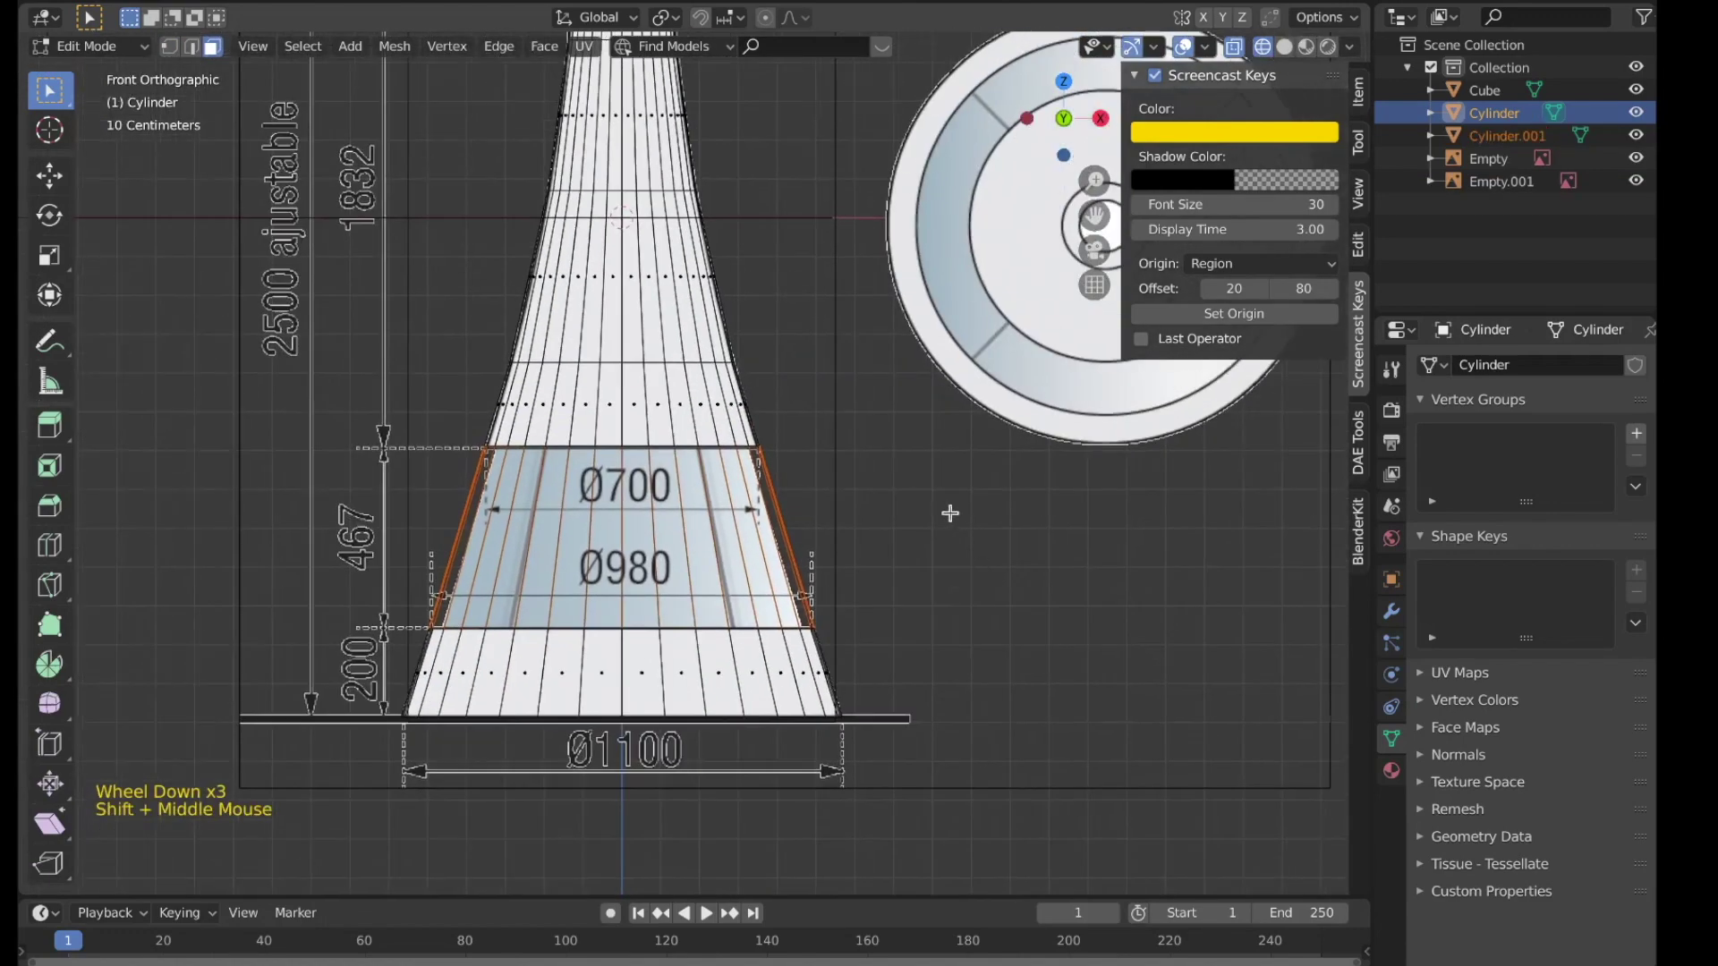
pyautogui.doubleClick(1484, 145)
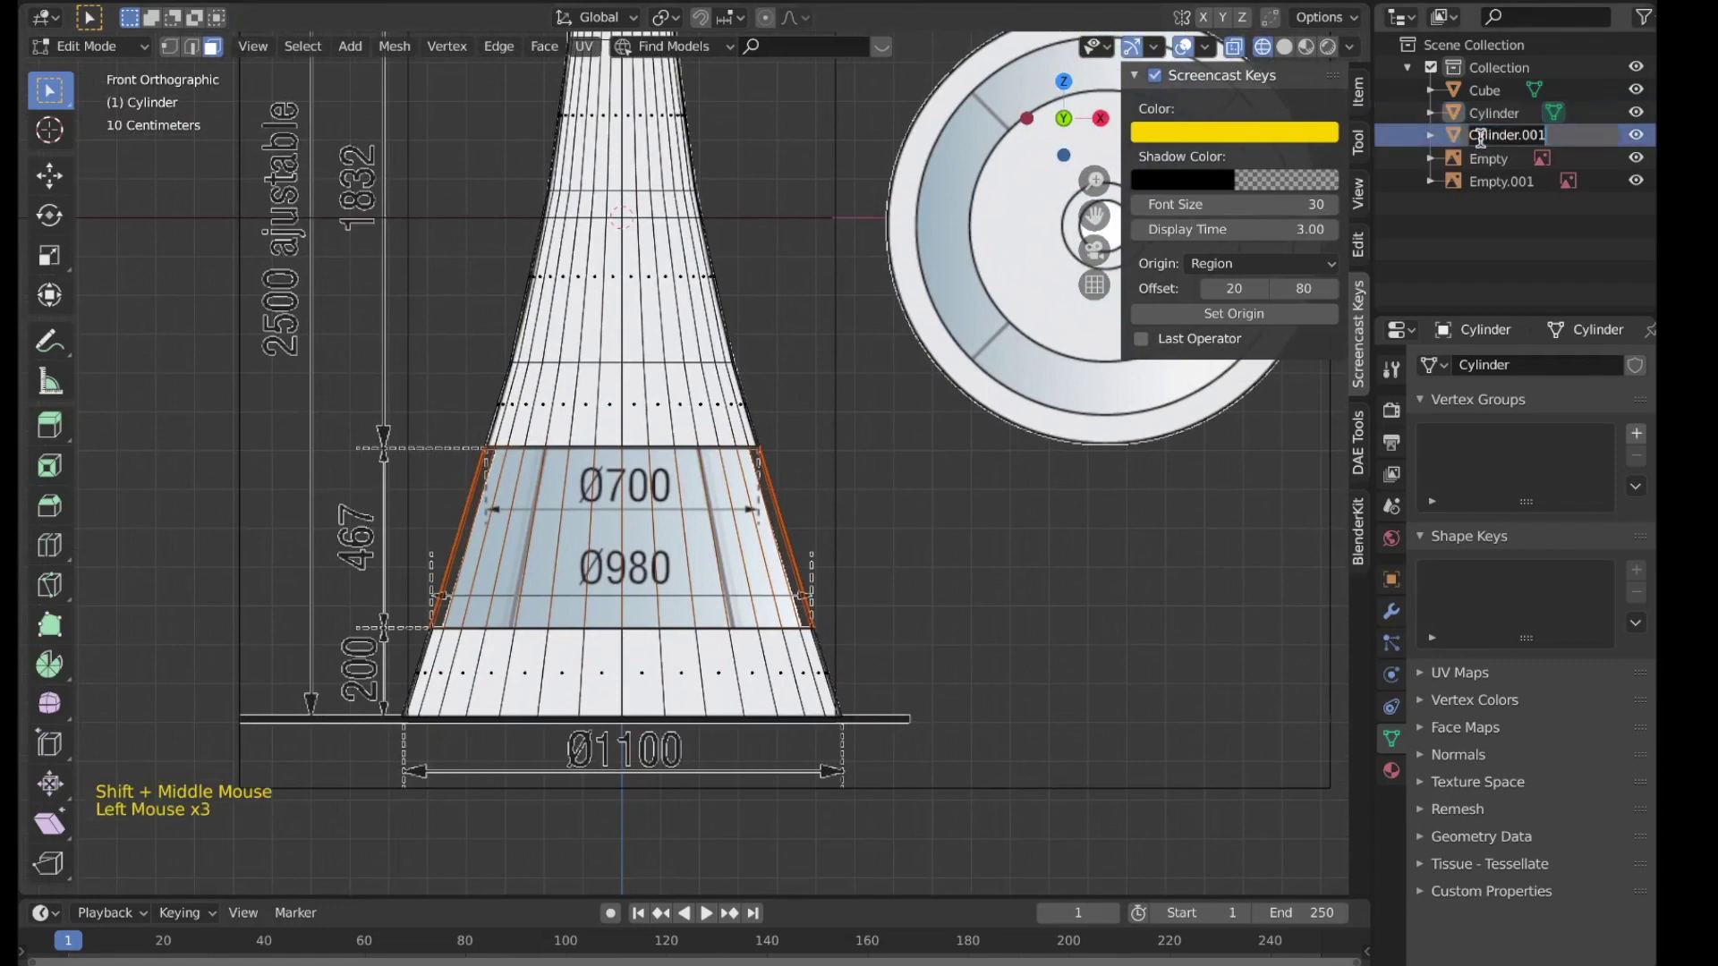
pyautogui.press('s')
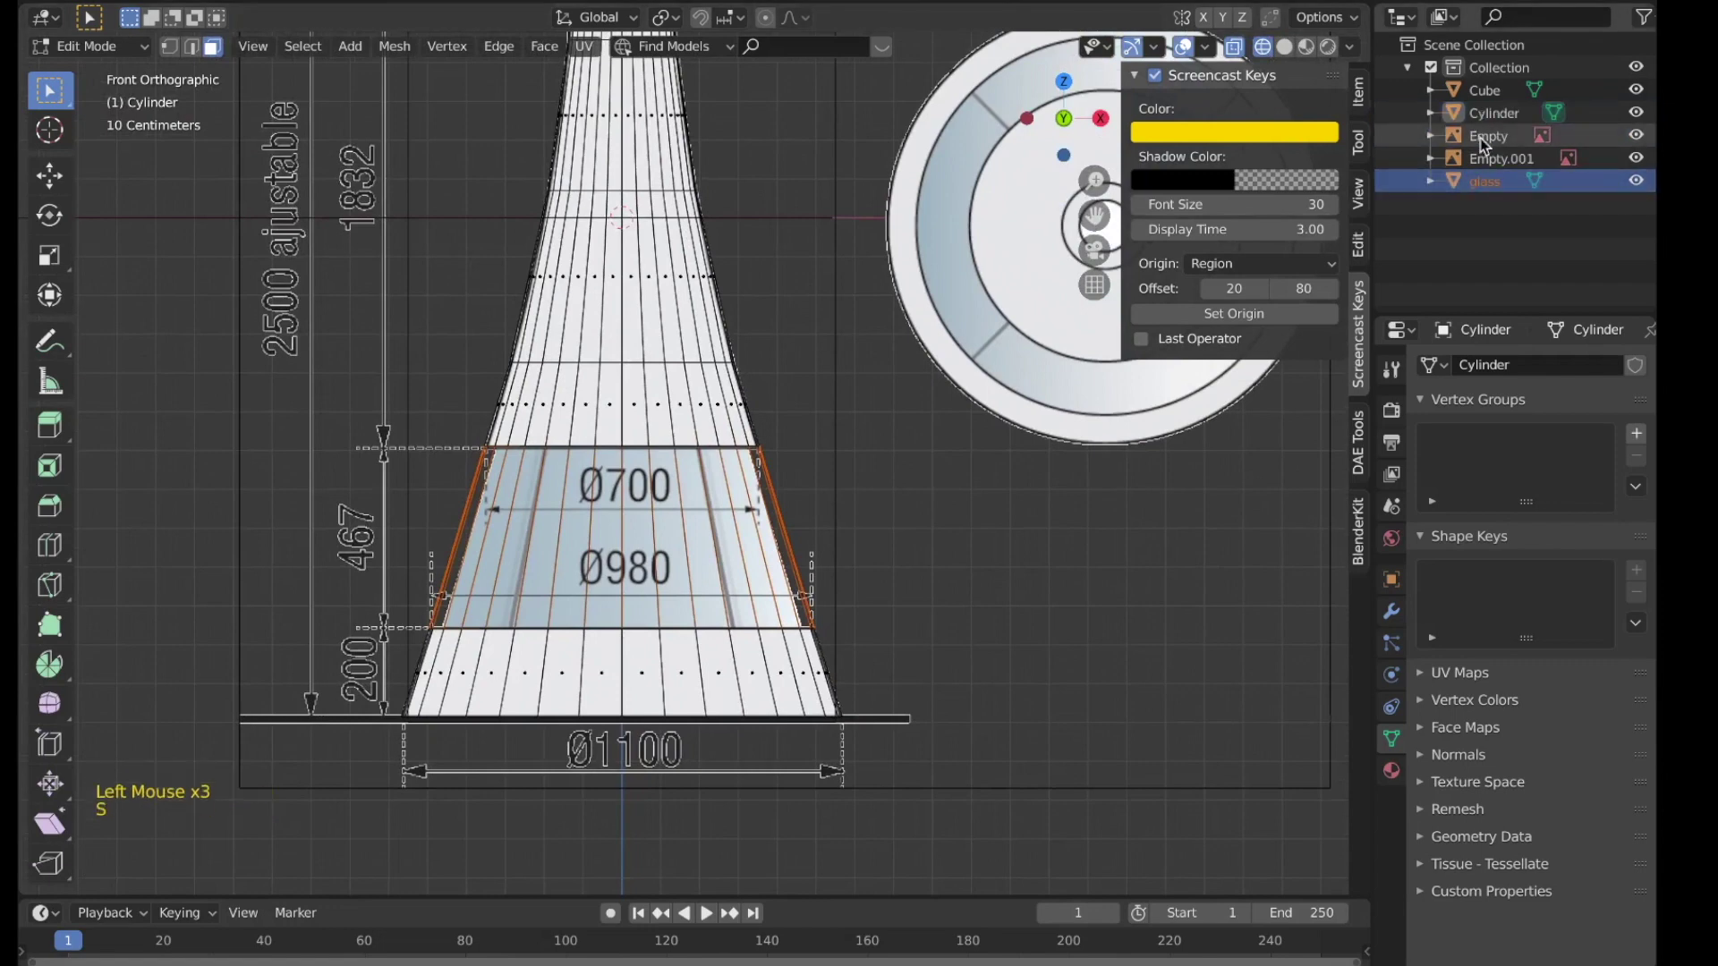
pyautogui.doubleClick(1493, 119)
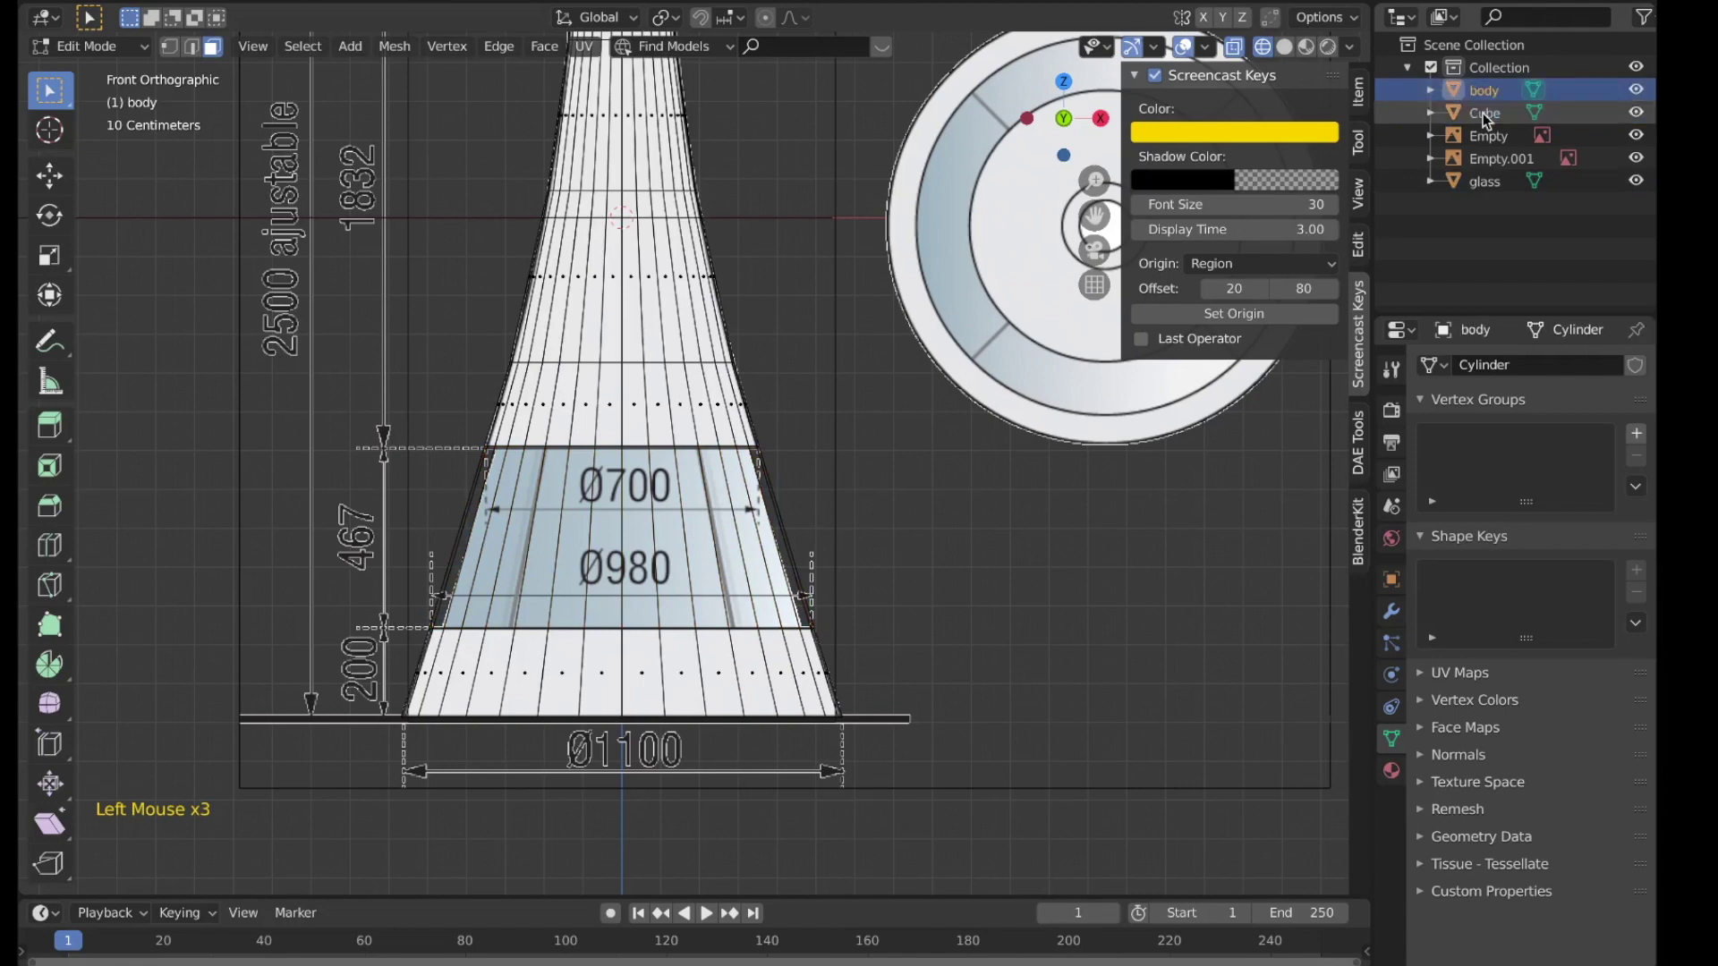
pyautogui.press('Tab')
# Step: Hide the glass object and reselect the reference image empty
pyautogui.click(748, 536)
pyautogui.scroll(-3)
pyautogui.press('m')
pyautogui.scroll(-3)
pyautogui.press('h')
pyautogui.scroll(3)
pyautogui.middleClick(767, 558)
pyautogui.click(691, 639)
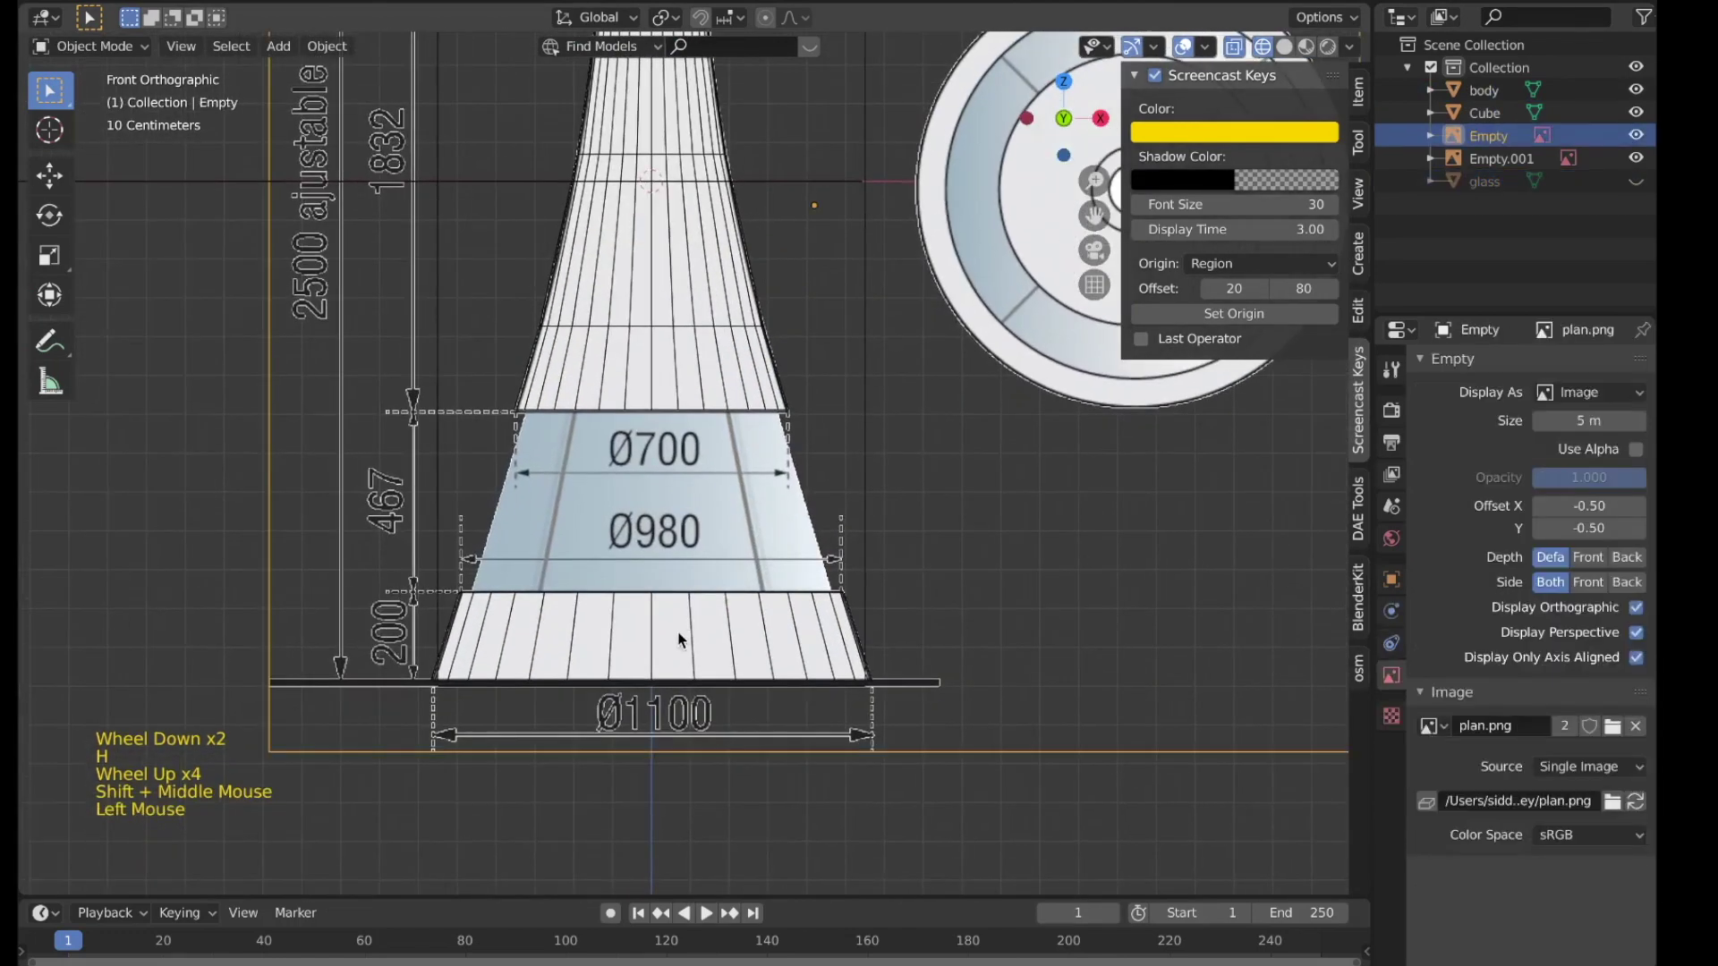
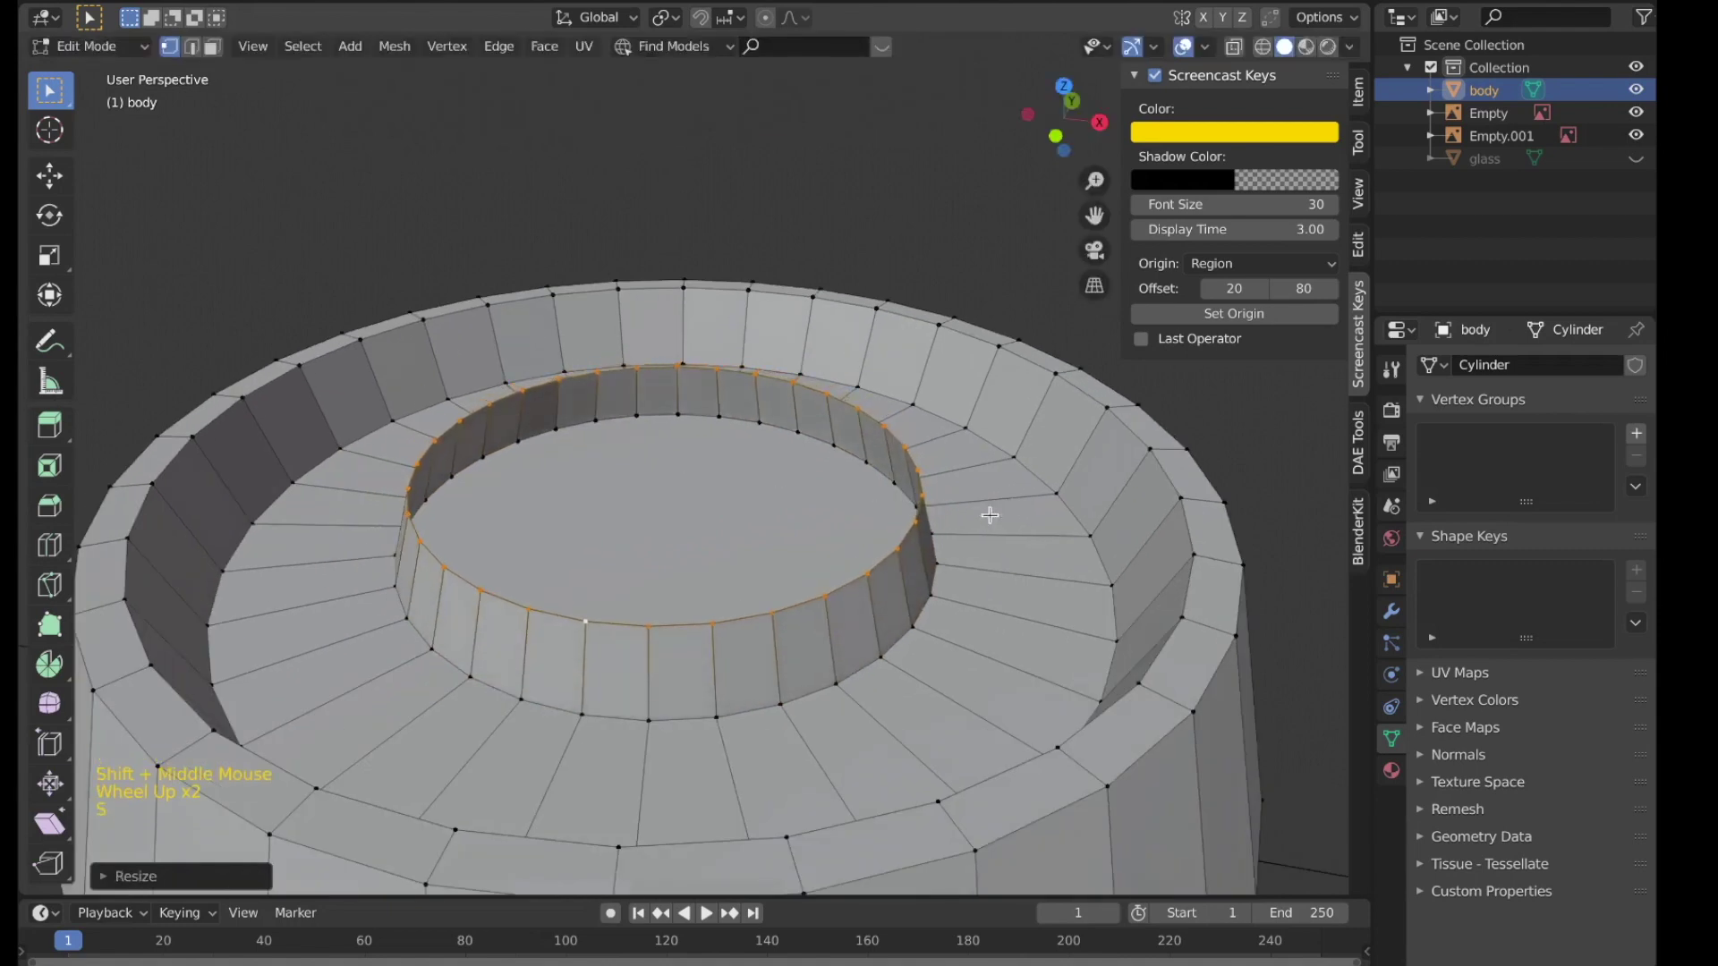
# Step: Inset the base's inner ring, push it down into a recess and fill the recess floor
pyautogui.press('e')
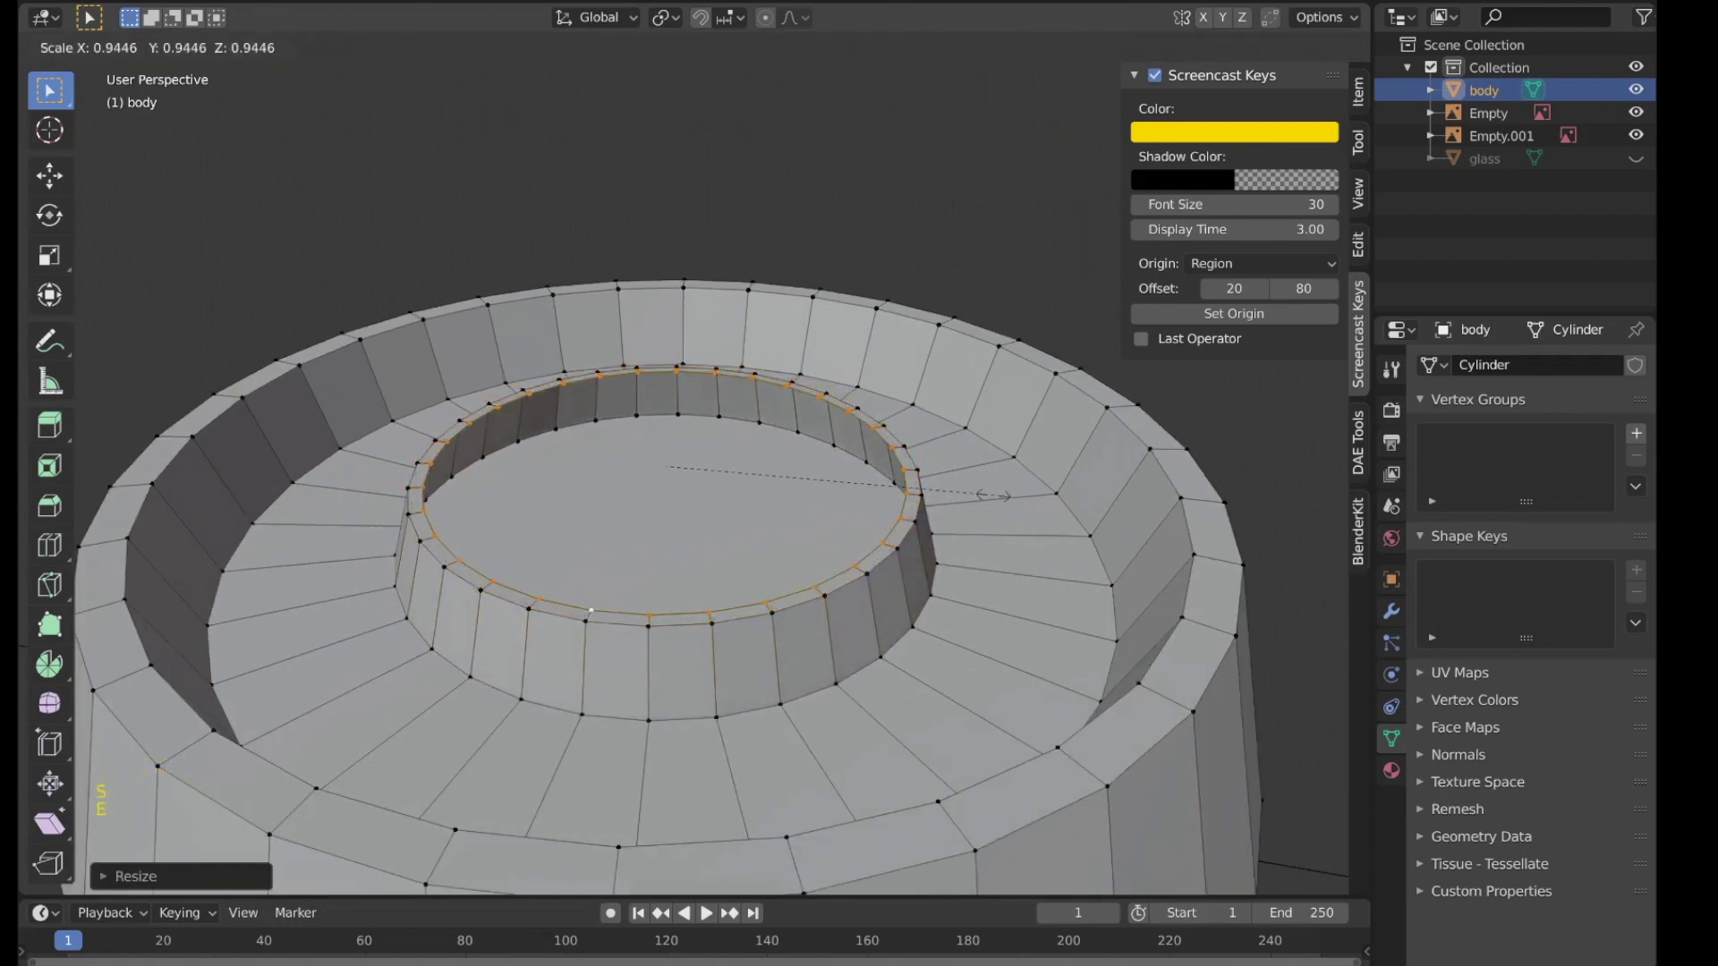
pyautogui.press('e')
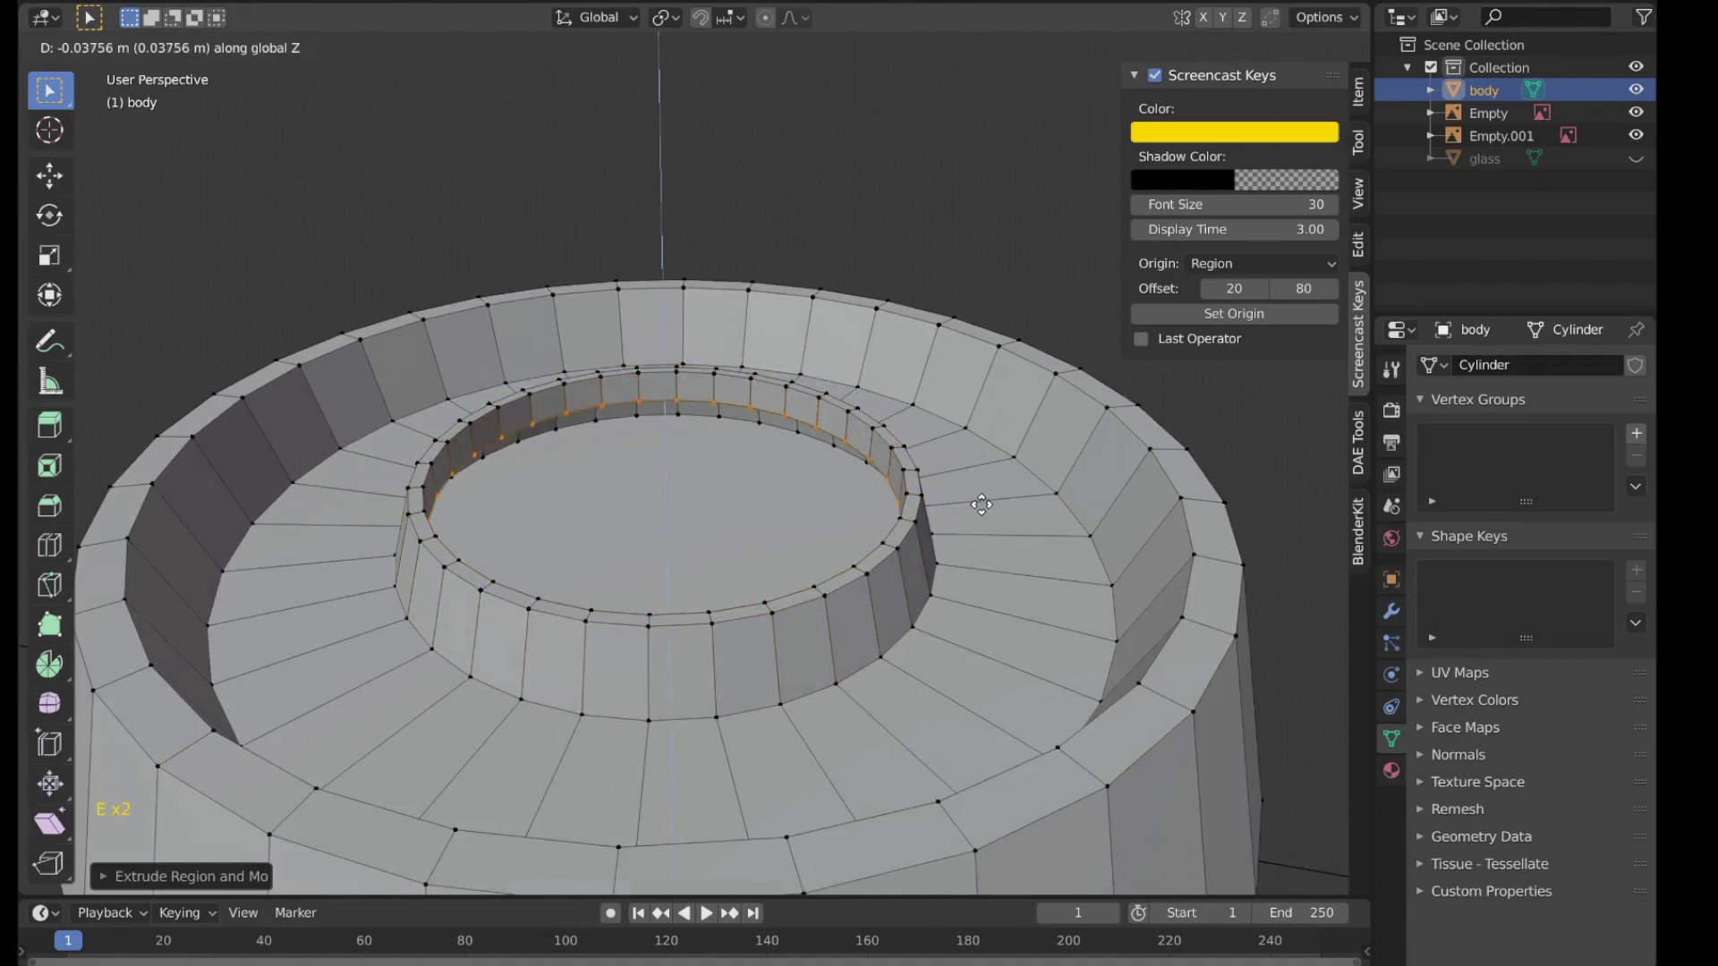
pyautogui.press('s')
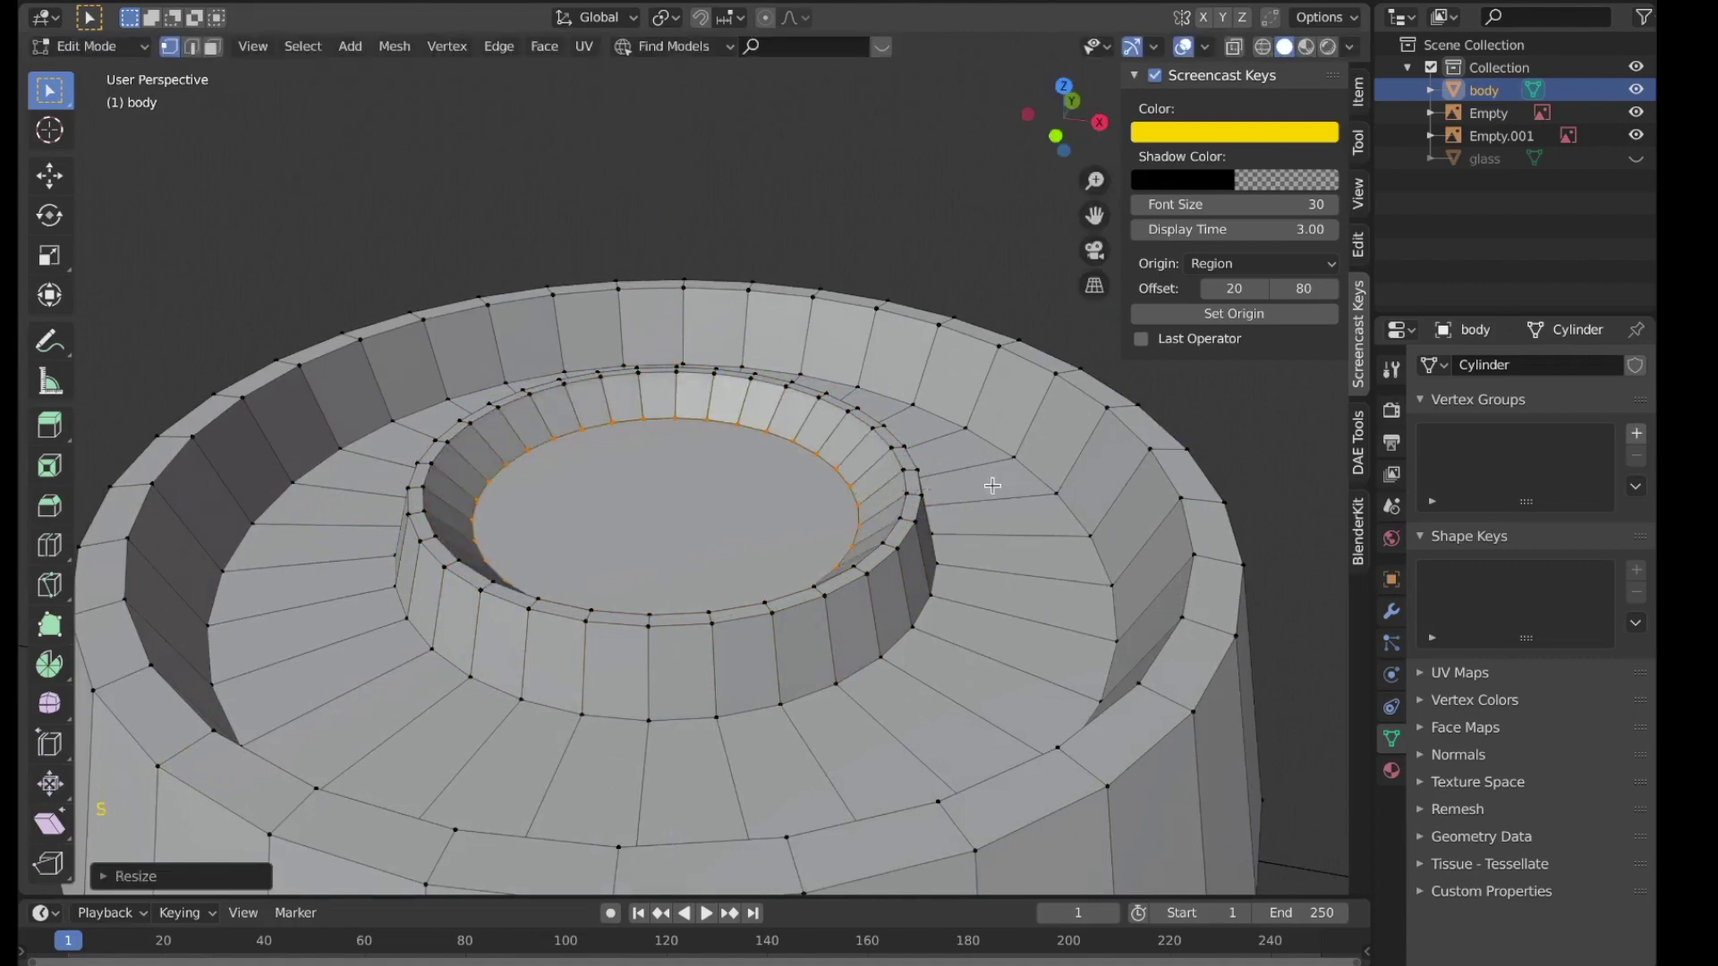
pyautogui.press('f')
pyautogui.scroll(-3)
pyautogui.press('Tab')
pyautogui.scroll(3)
pyautogui.click(835, 524)
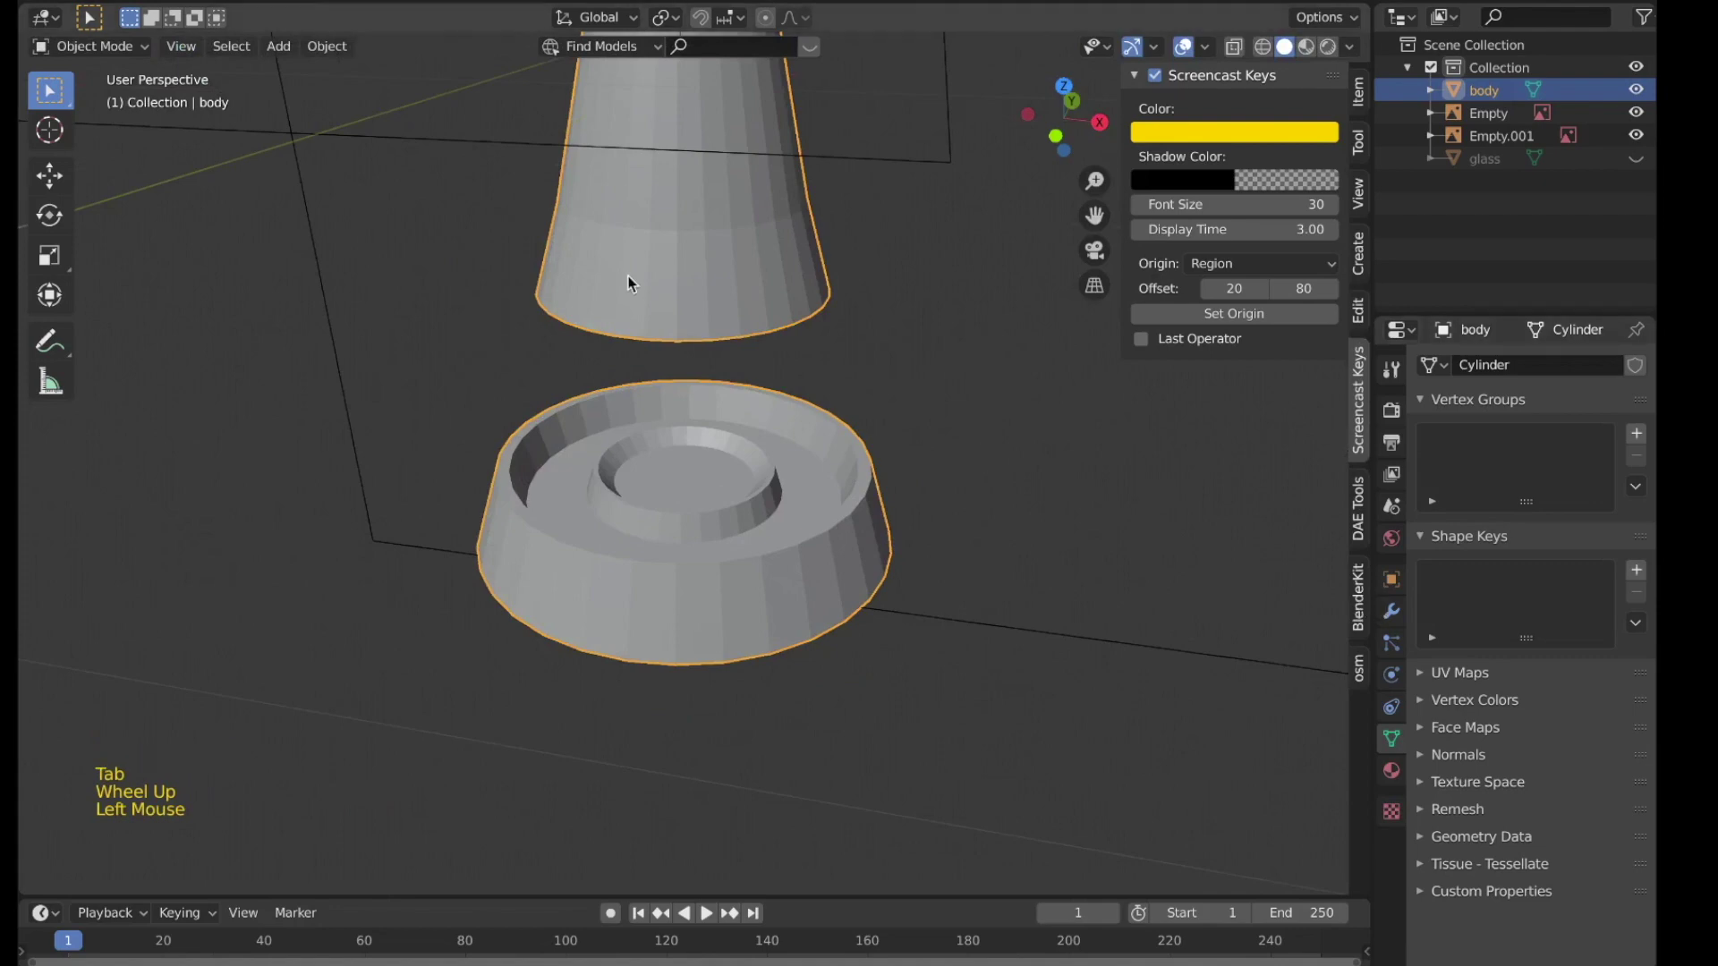
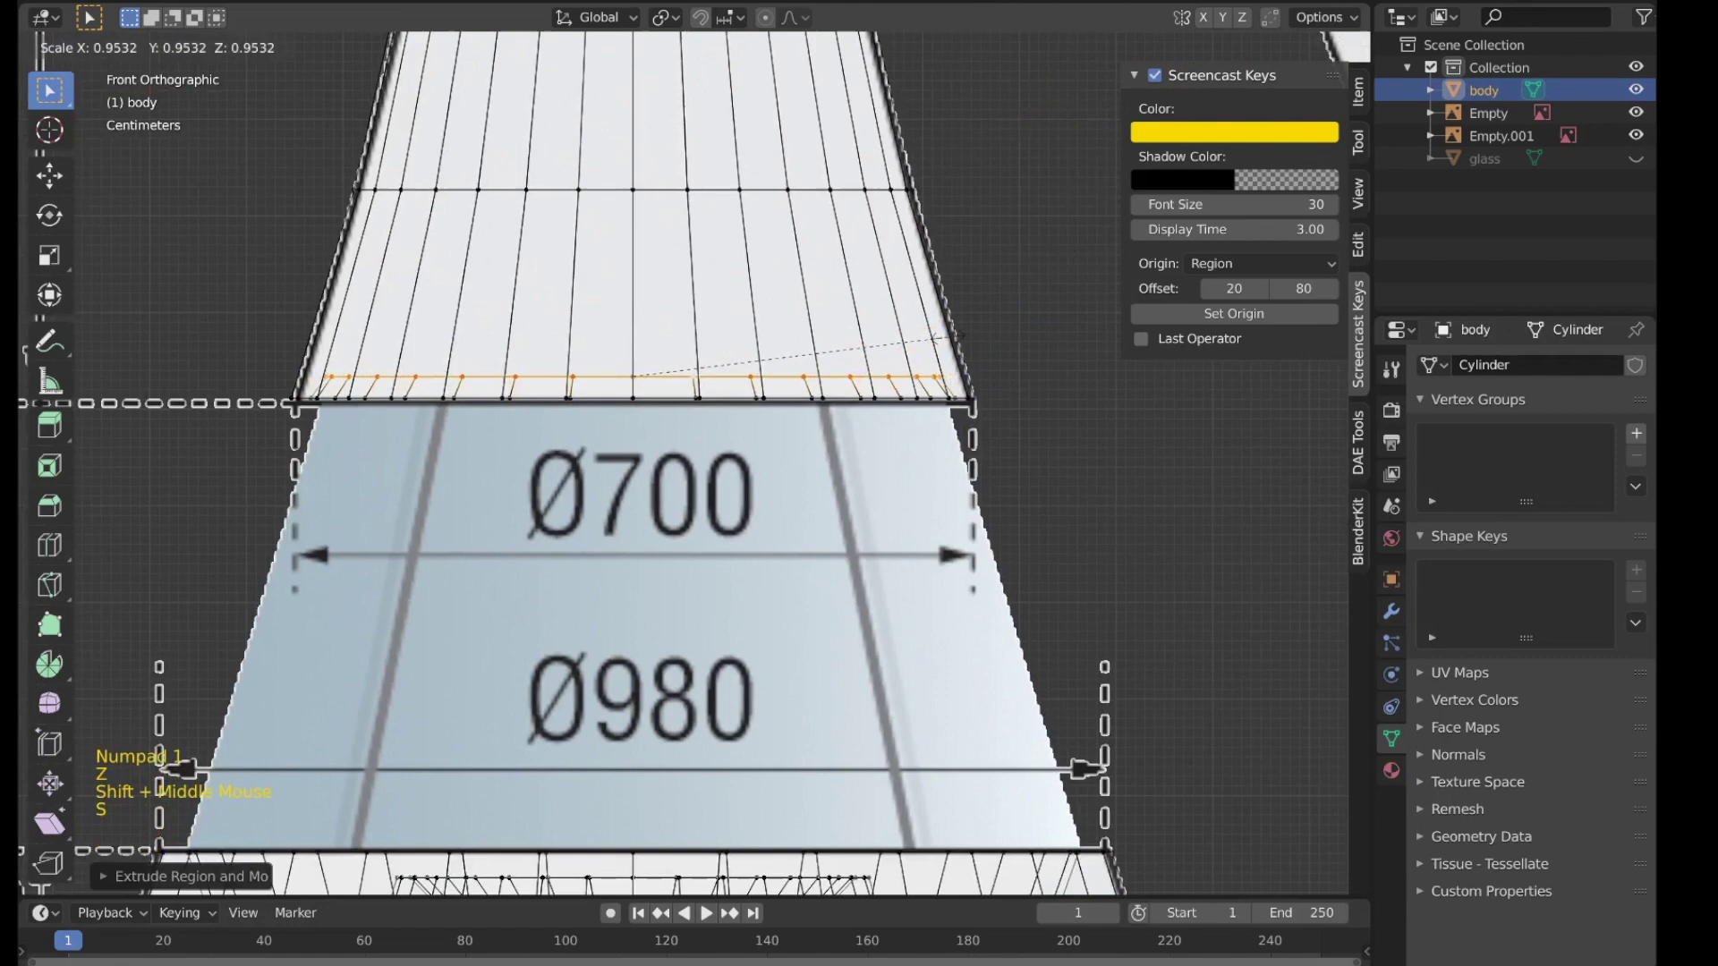
# Step: Recess the lower rim, then add a Subdivision Surface modifier to smooth the whole body
pyautogui.press('f')
pyautogui.press('Tab')
pyautogui.scroll(-3)
pyautogui.press('z')
pyautogui.middleClick(864, 443)
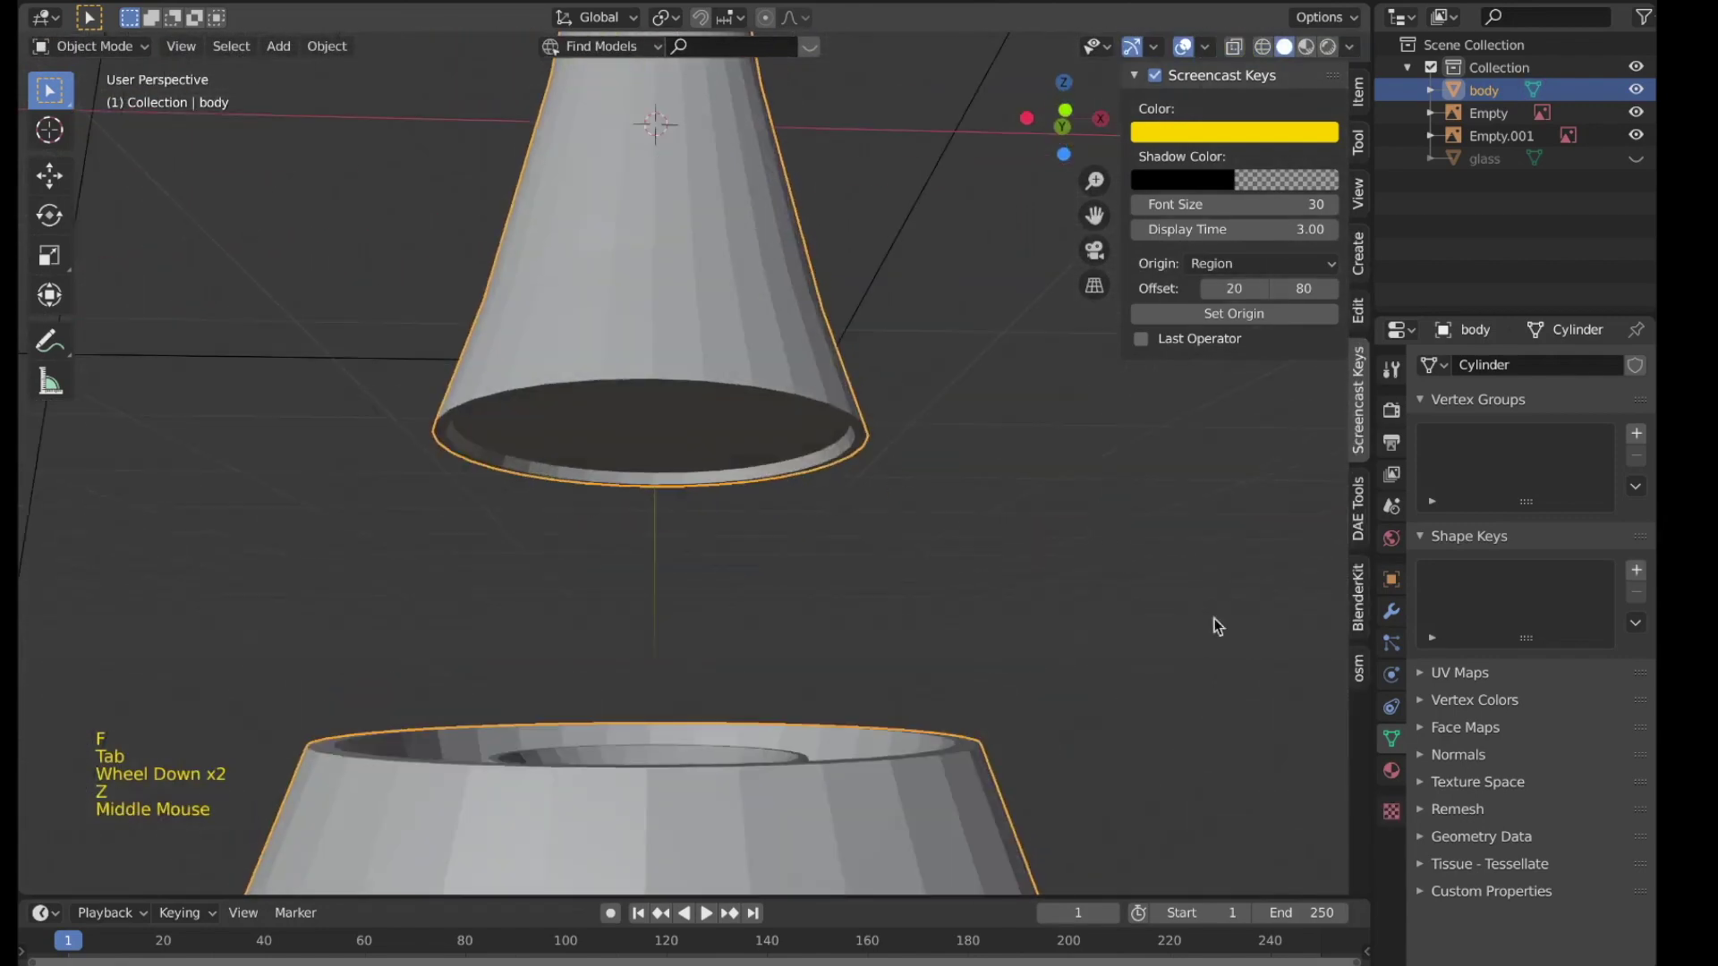
pyautogui.click(1403, 611)
pyautogui.click(1520, 373)
pyautogui.scroll(-3)
pyautogui.middleClick(894, 590)
pyautogui.middleClick(823, 549)
pyautogui.middleClick(732, 530)
pyautogui.scroll(3)
pyautogui.scroll(3)
pyautogui.middleClick(610, 547)
pyautogui.scroll(-3)
pyautogui.middleClick(631, 665)
pyautogui.scroll(-3)
pyautogui.scroll(3)
pyautogui.middleClick(722, 391)
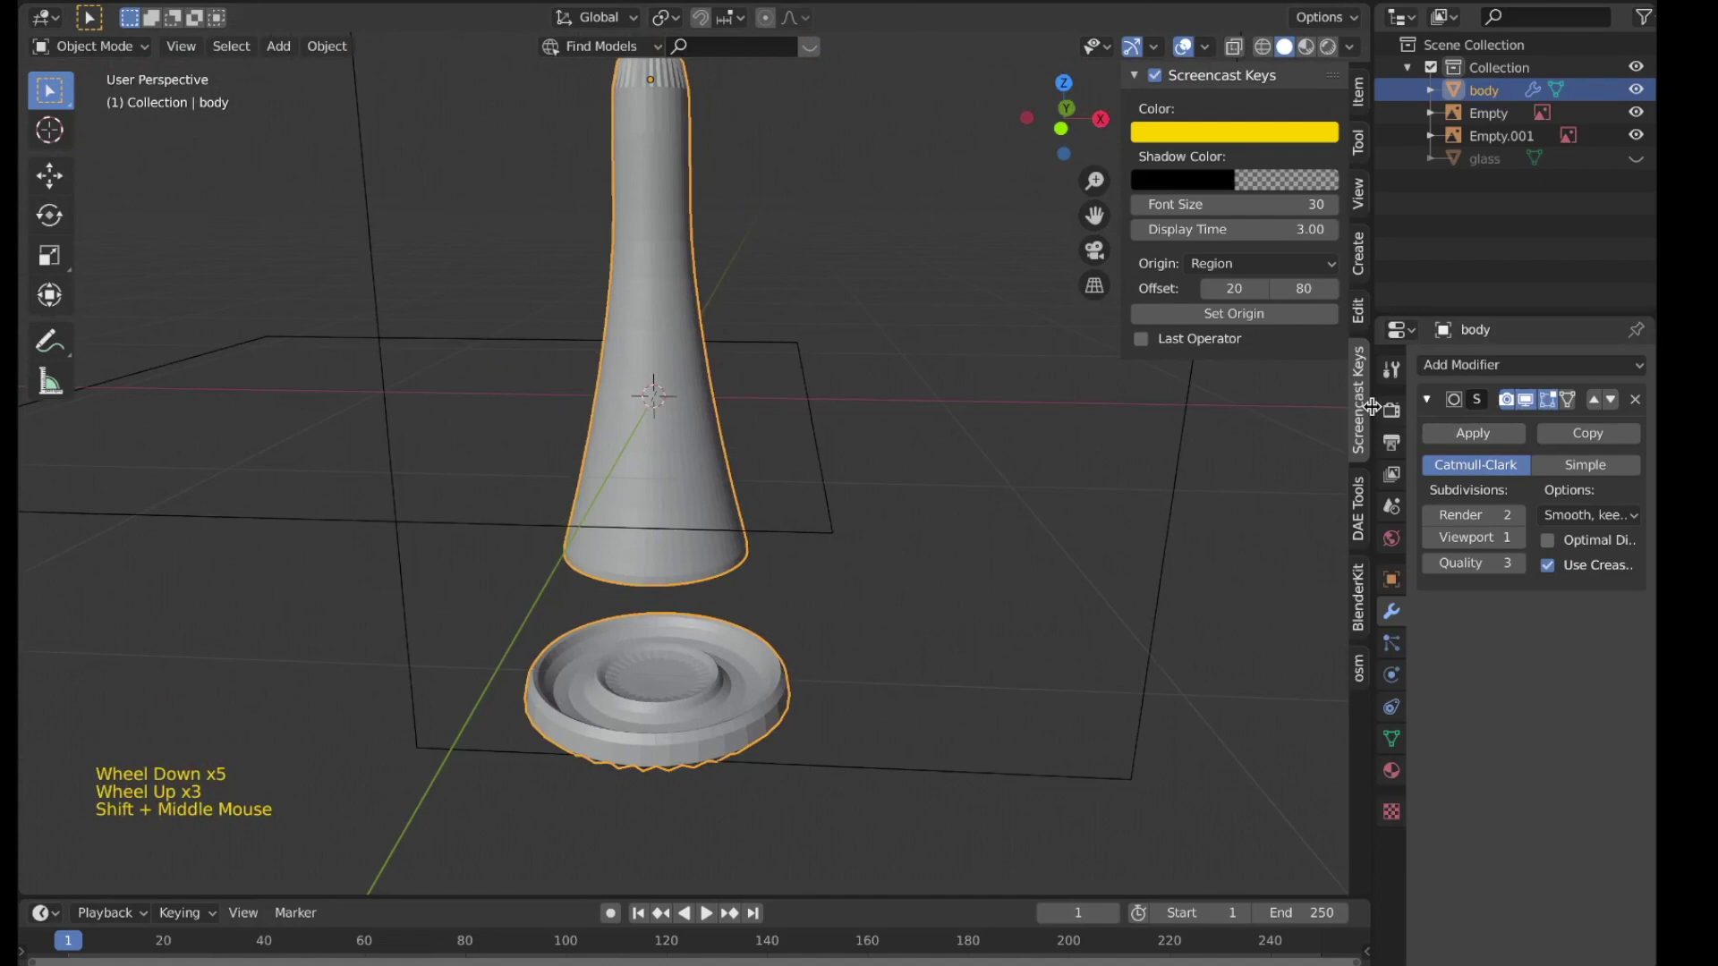
# Step: Toggle the Subdivision modifier in the viewport to check smoothing and raise its viewport level to 2
pyautogui.click(1535, 411)
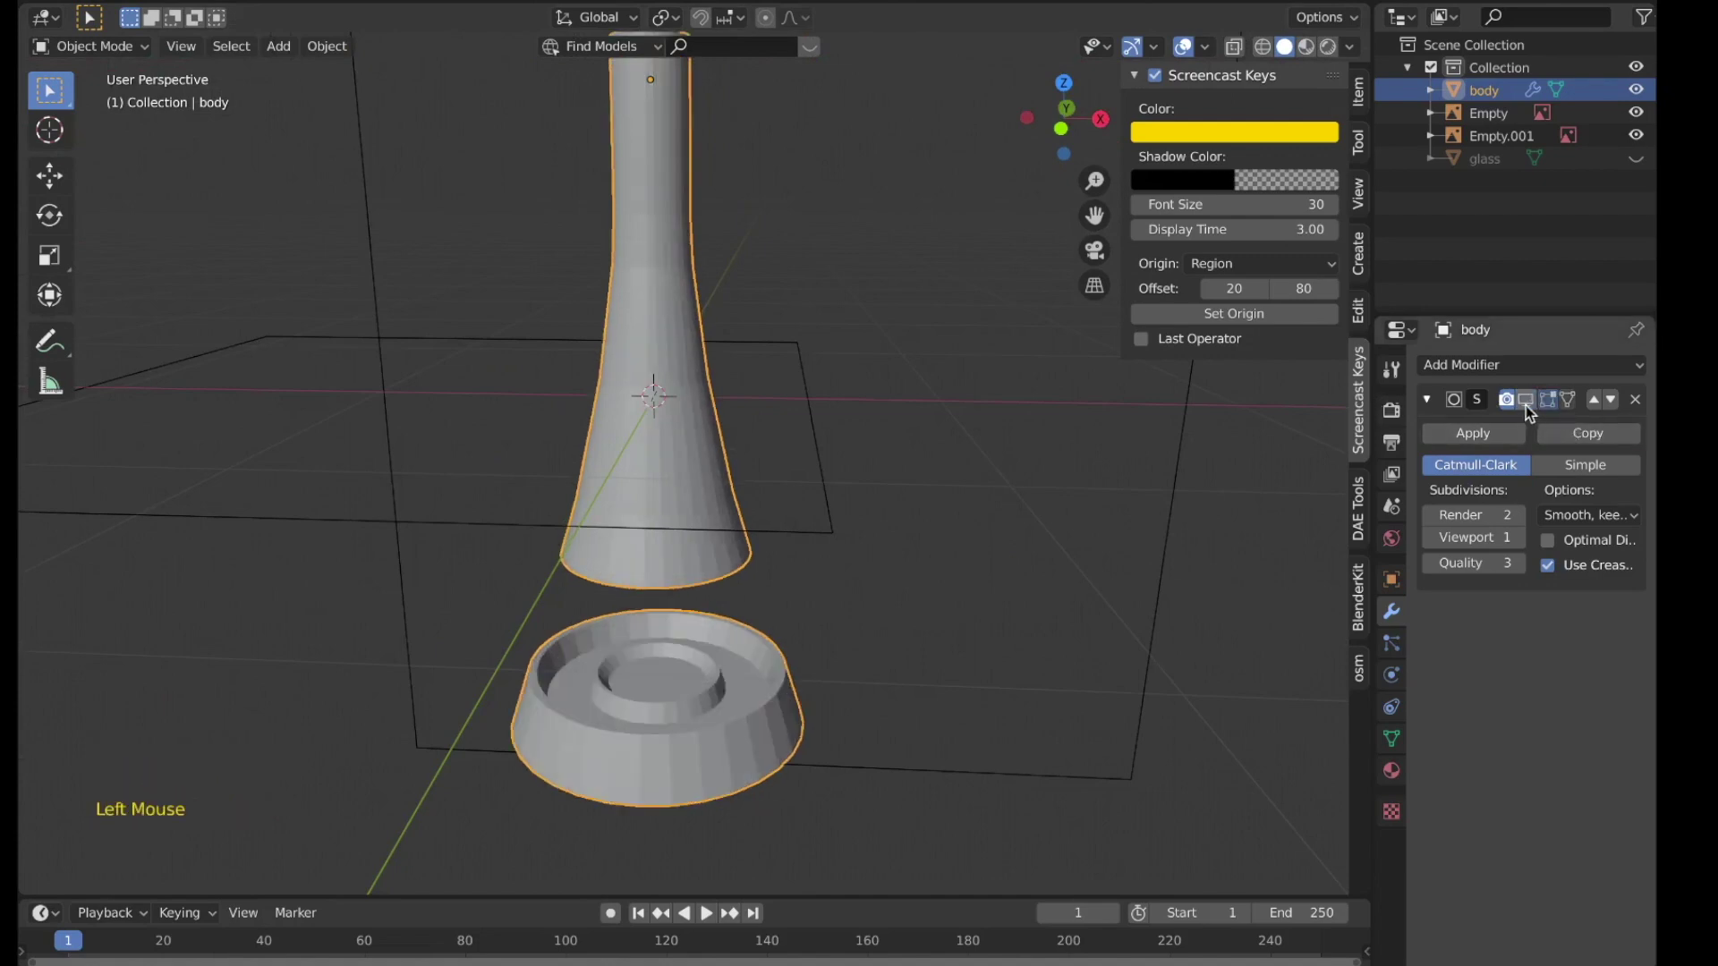
pyautogui.scroll(-3)
pyautogui.middleClick(681, 588)
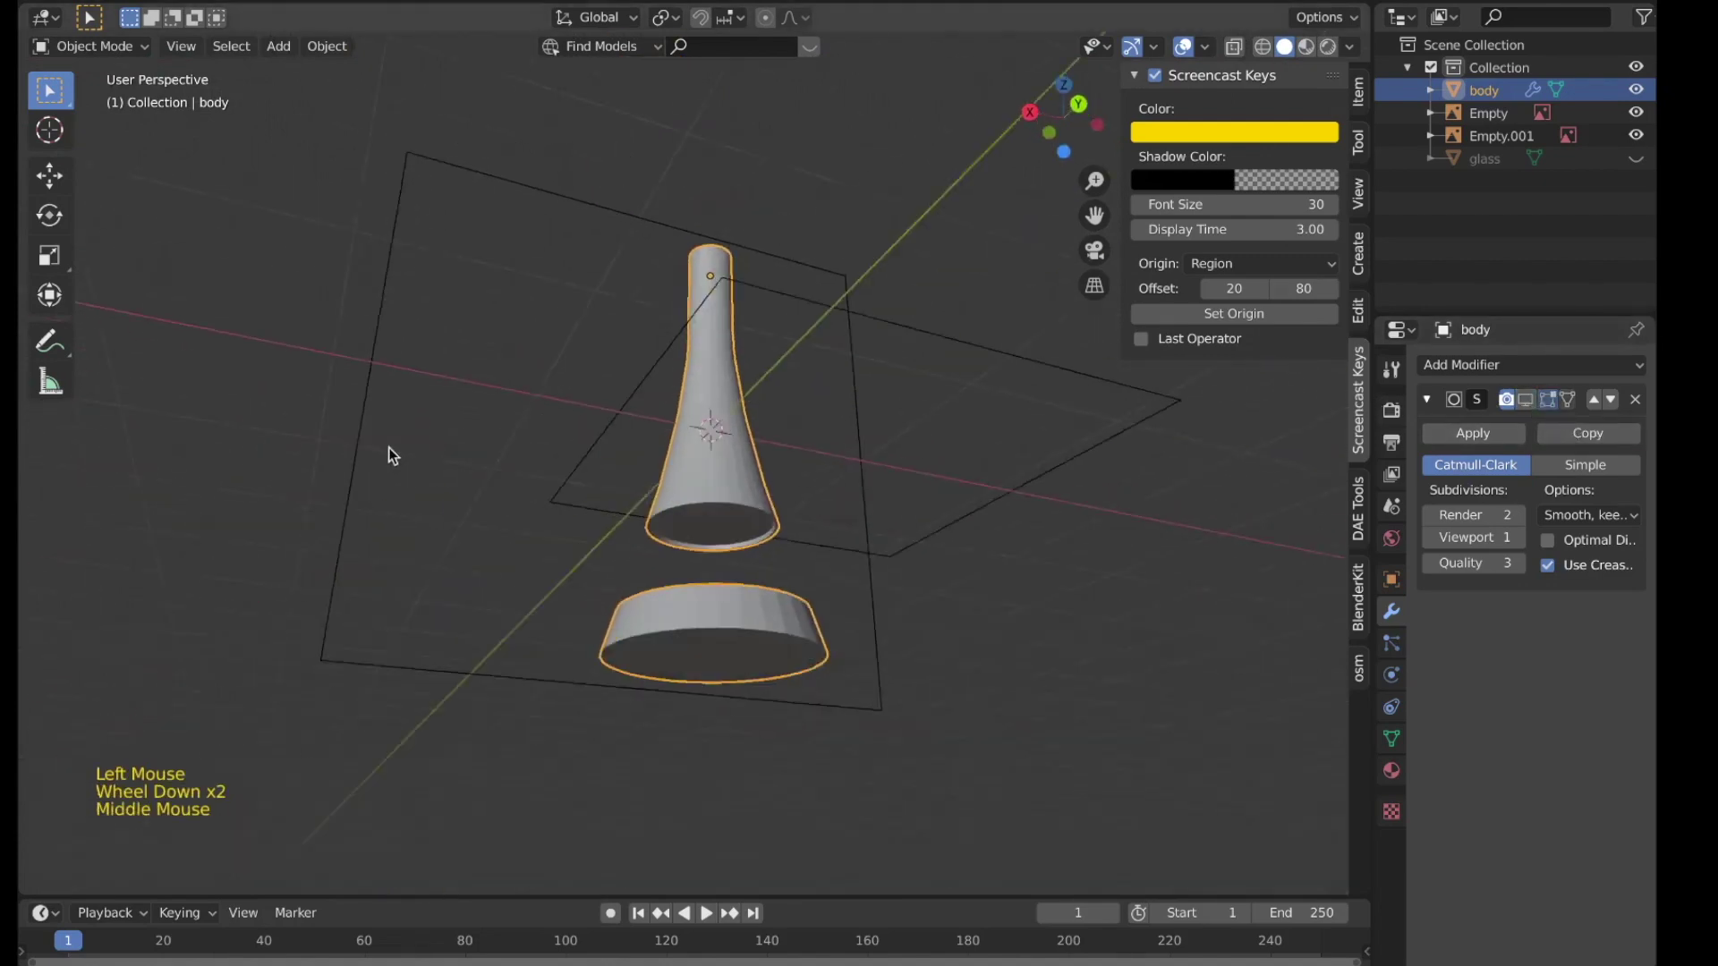
pyautogui.scroll(3)
pyautogui.middleClick(712, 496)
pyautogui.scroll(3)
pyautogui.middleClick(718, 543)
pyautogui.click(1541, 405)
pyautogui.scroll(-3)
pyautogui.press('KP_1')
pyautogui.scroll(3)
pyautogui.middleClick(708, 521)
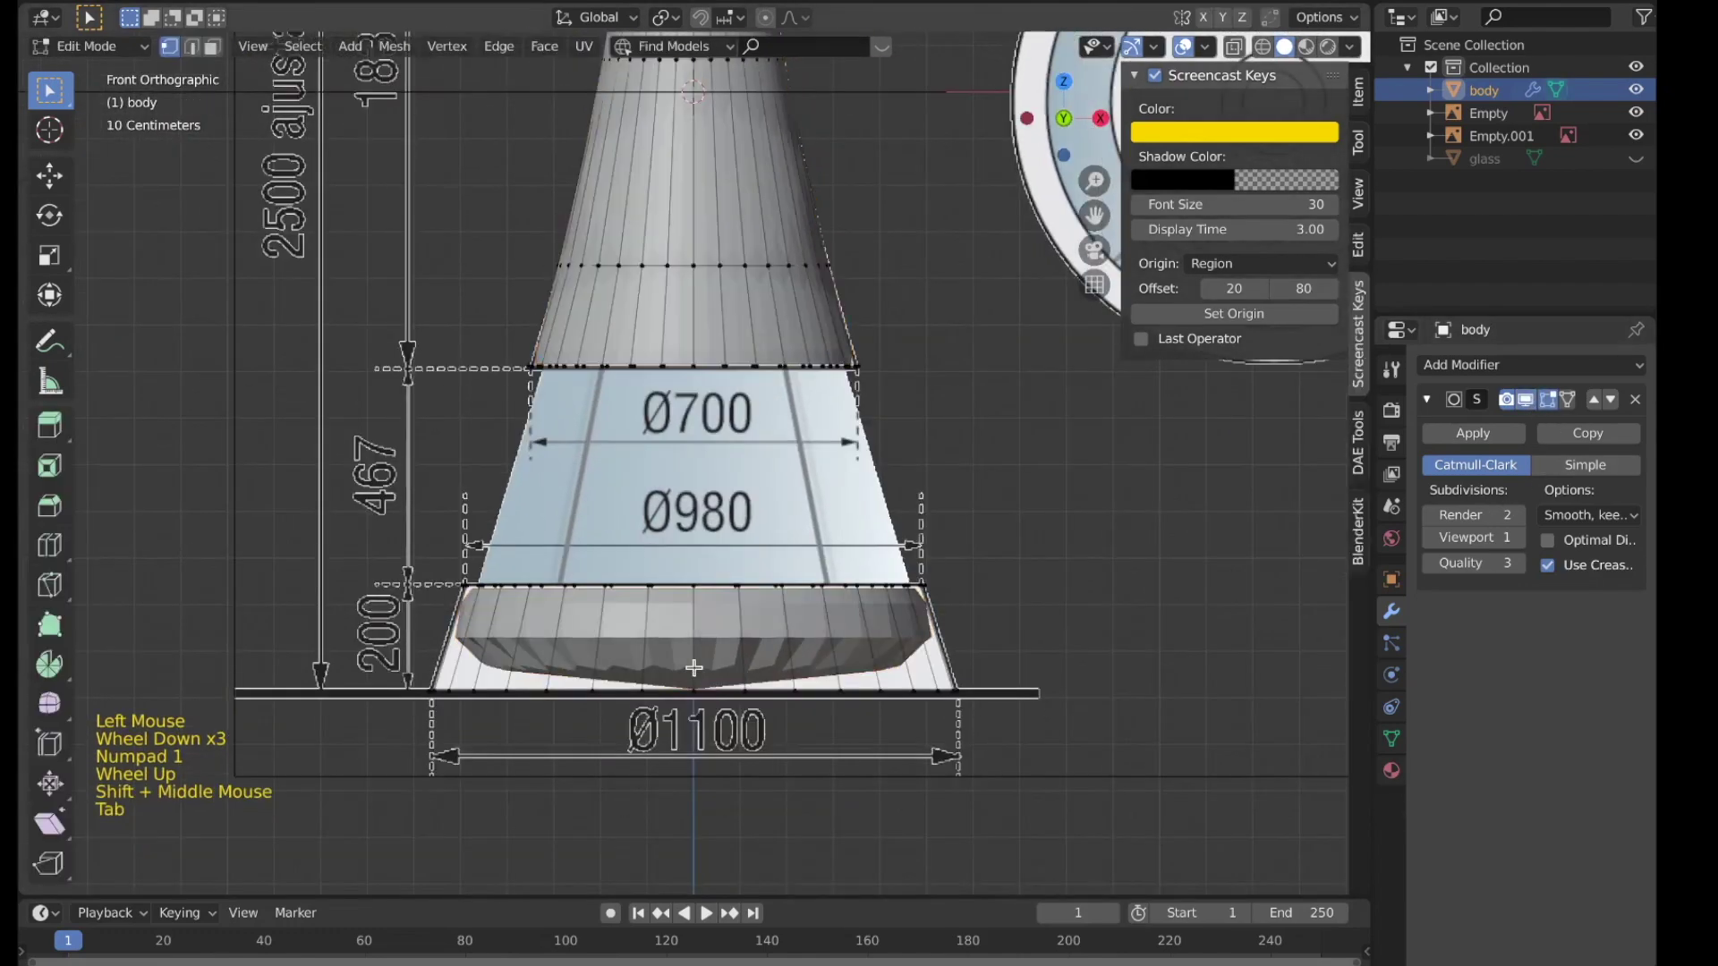
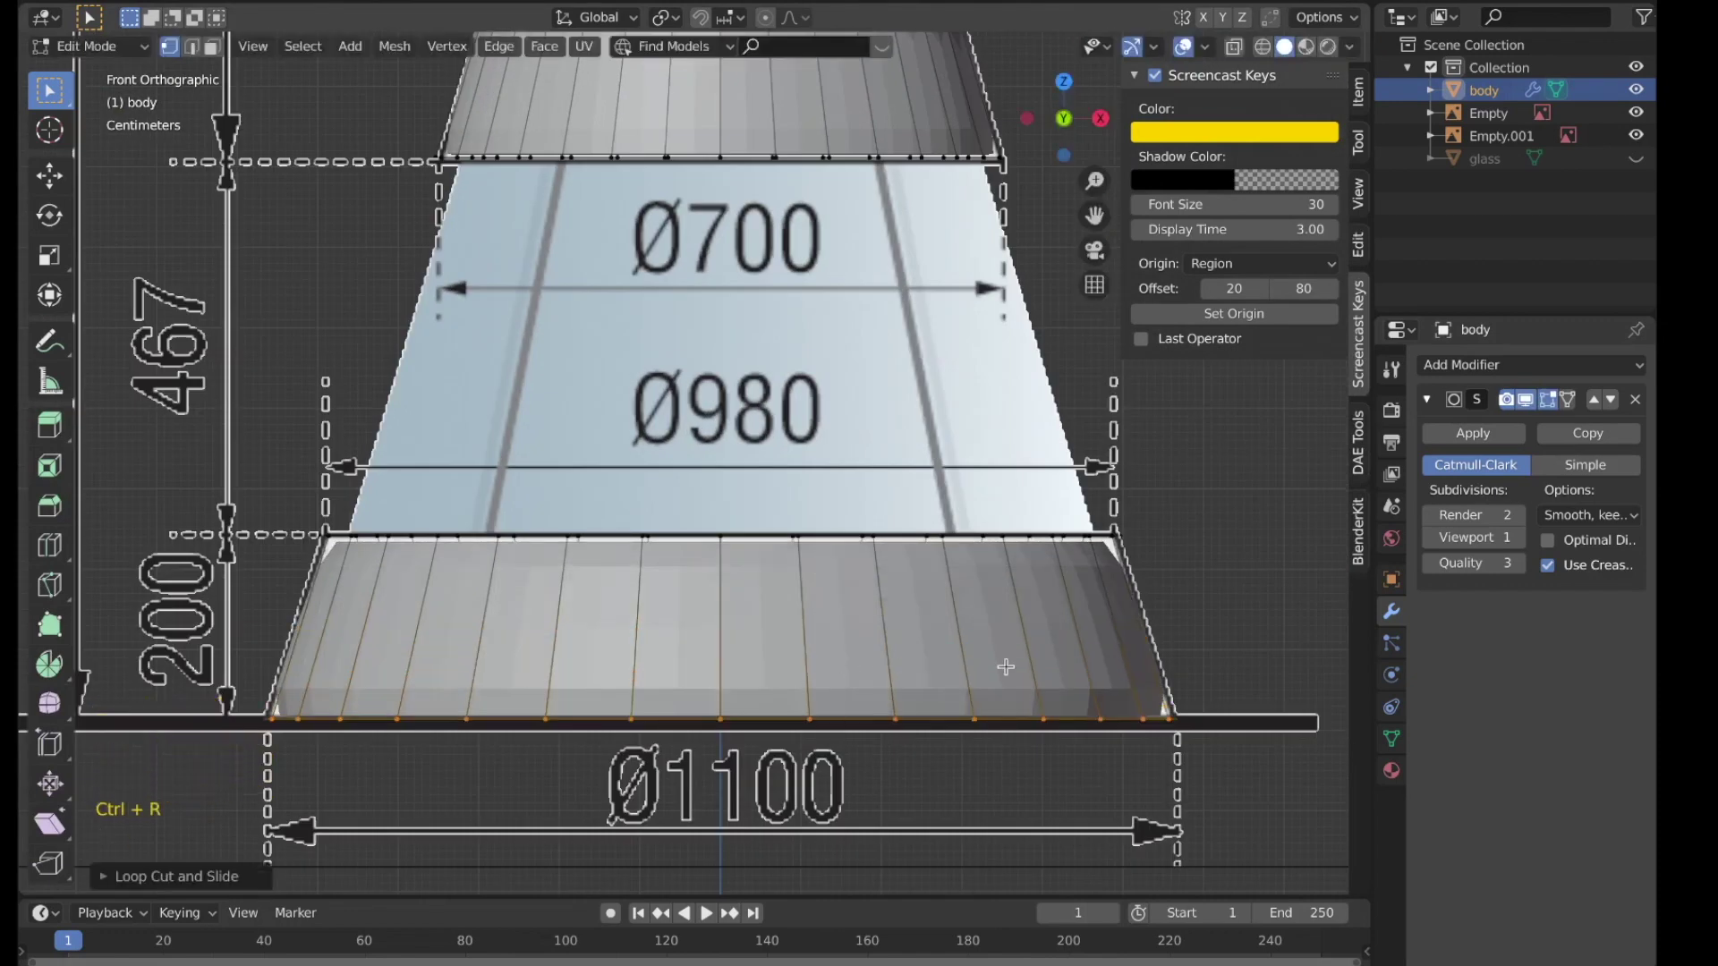
pyautogui.press('ctrl+r')
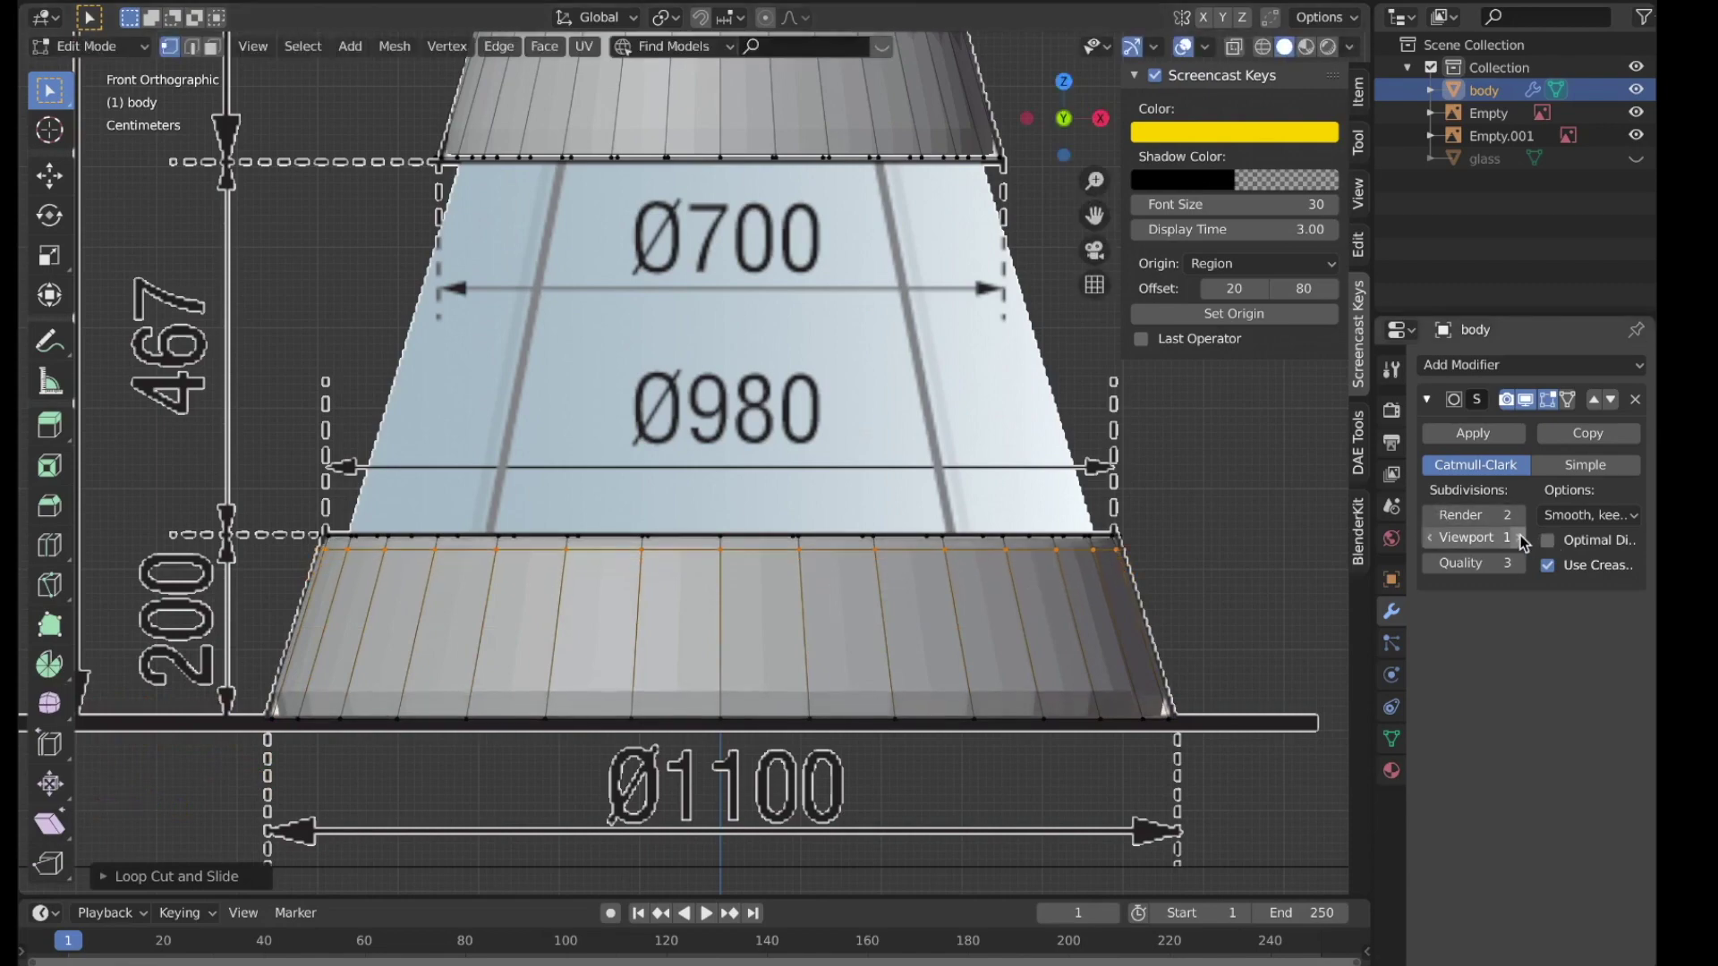
pyautogui.click(1526, 541)
# Step: Edge-slide and loop-cut supporting edge loops around the base's inner recess and raised ring
pyautogui.scroll(-3)
pyautogui.middleClick(588, 618)
pyautogui.scroll(3)
pyautogui.middleClick(610, 597)
pyautogui.press('ctrl+r')
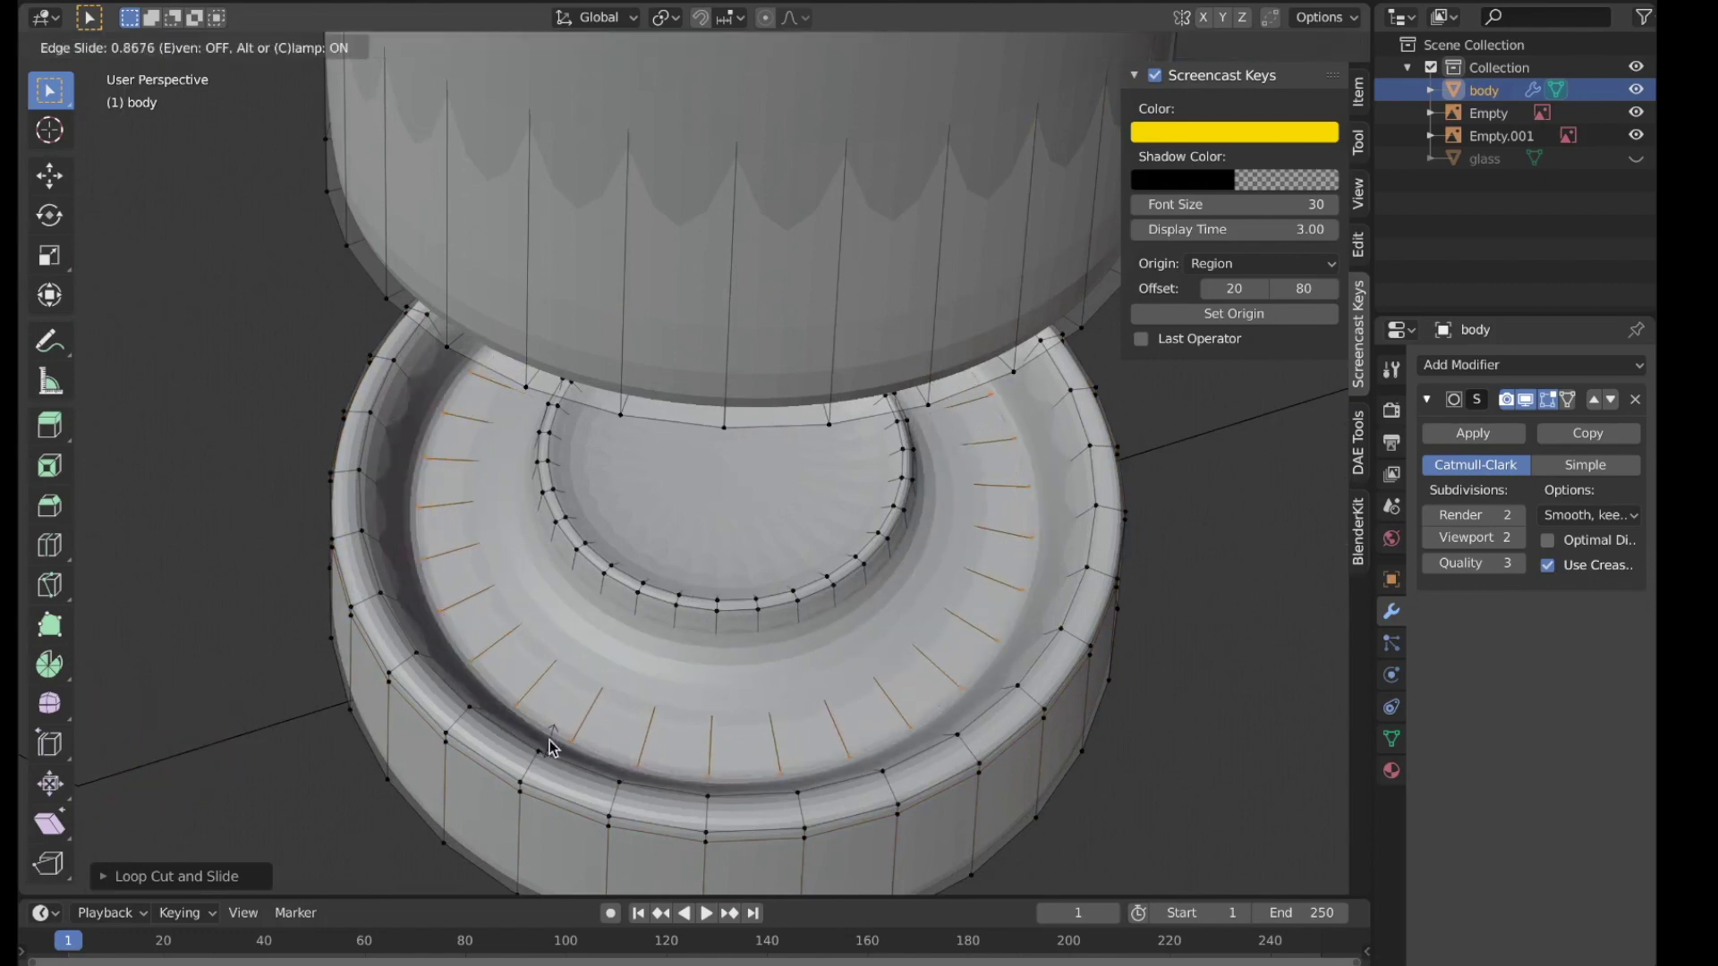
pyautogui.scroll(-3)
pyautogui.middleClick(648, 681)
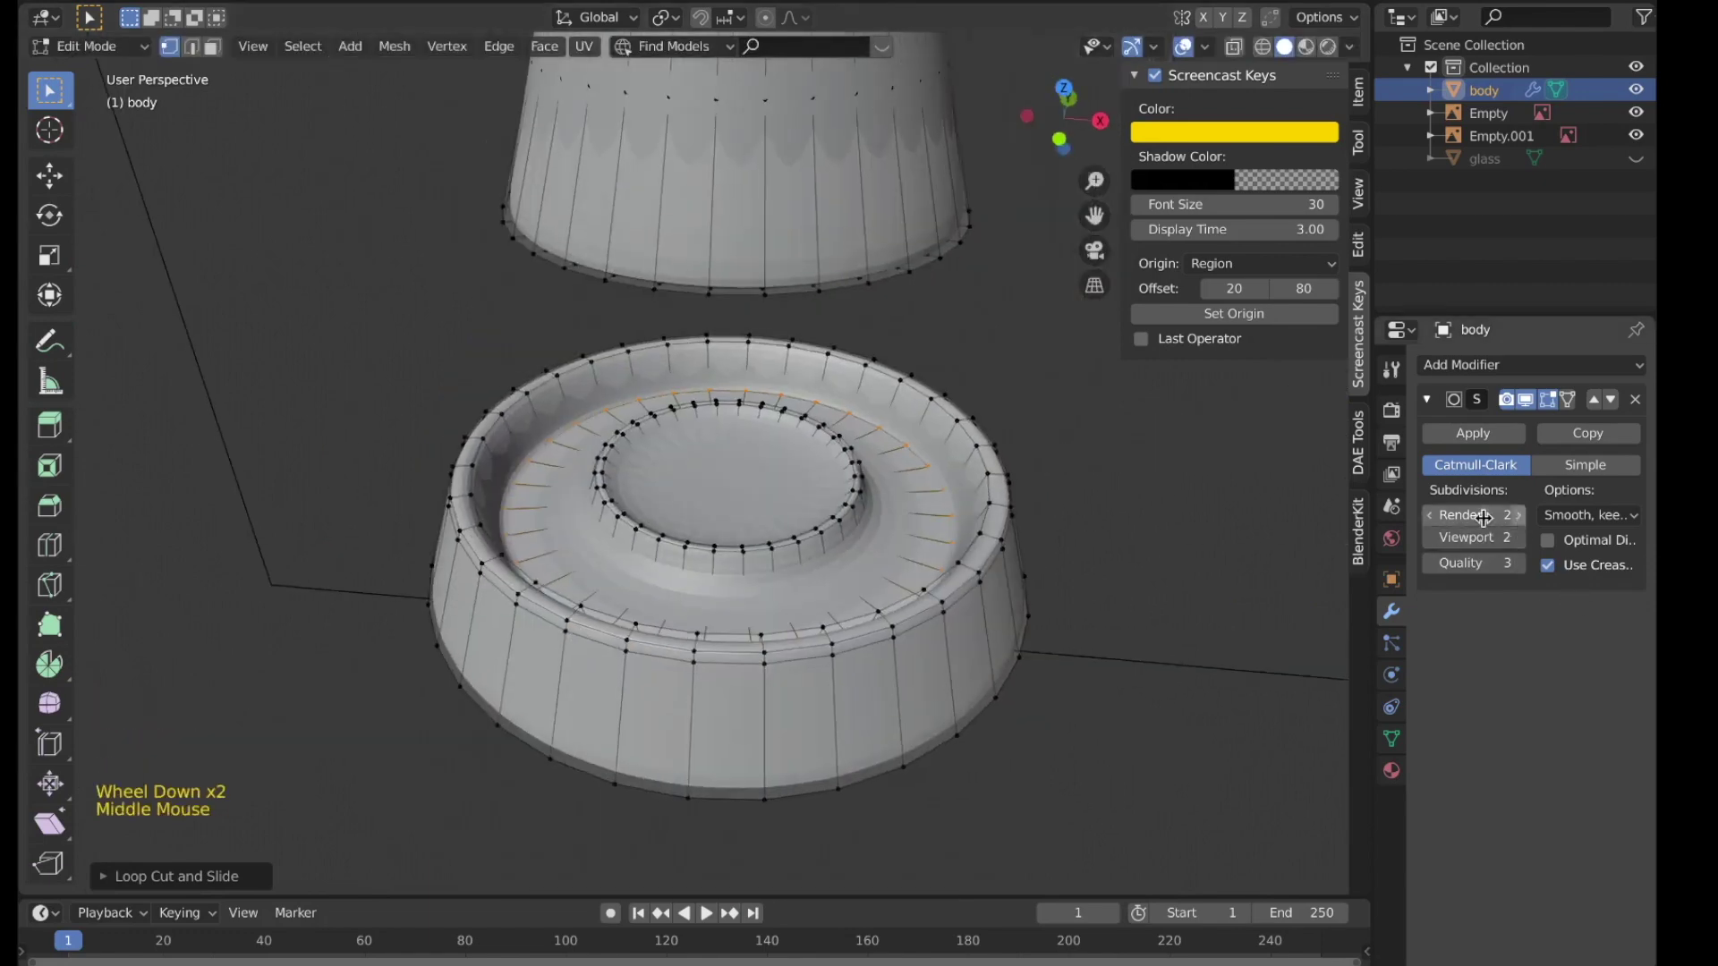
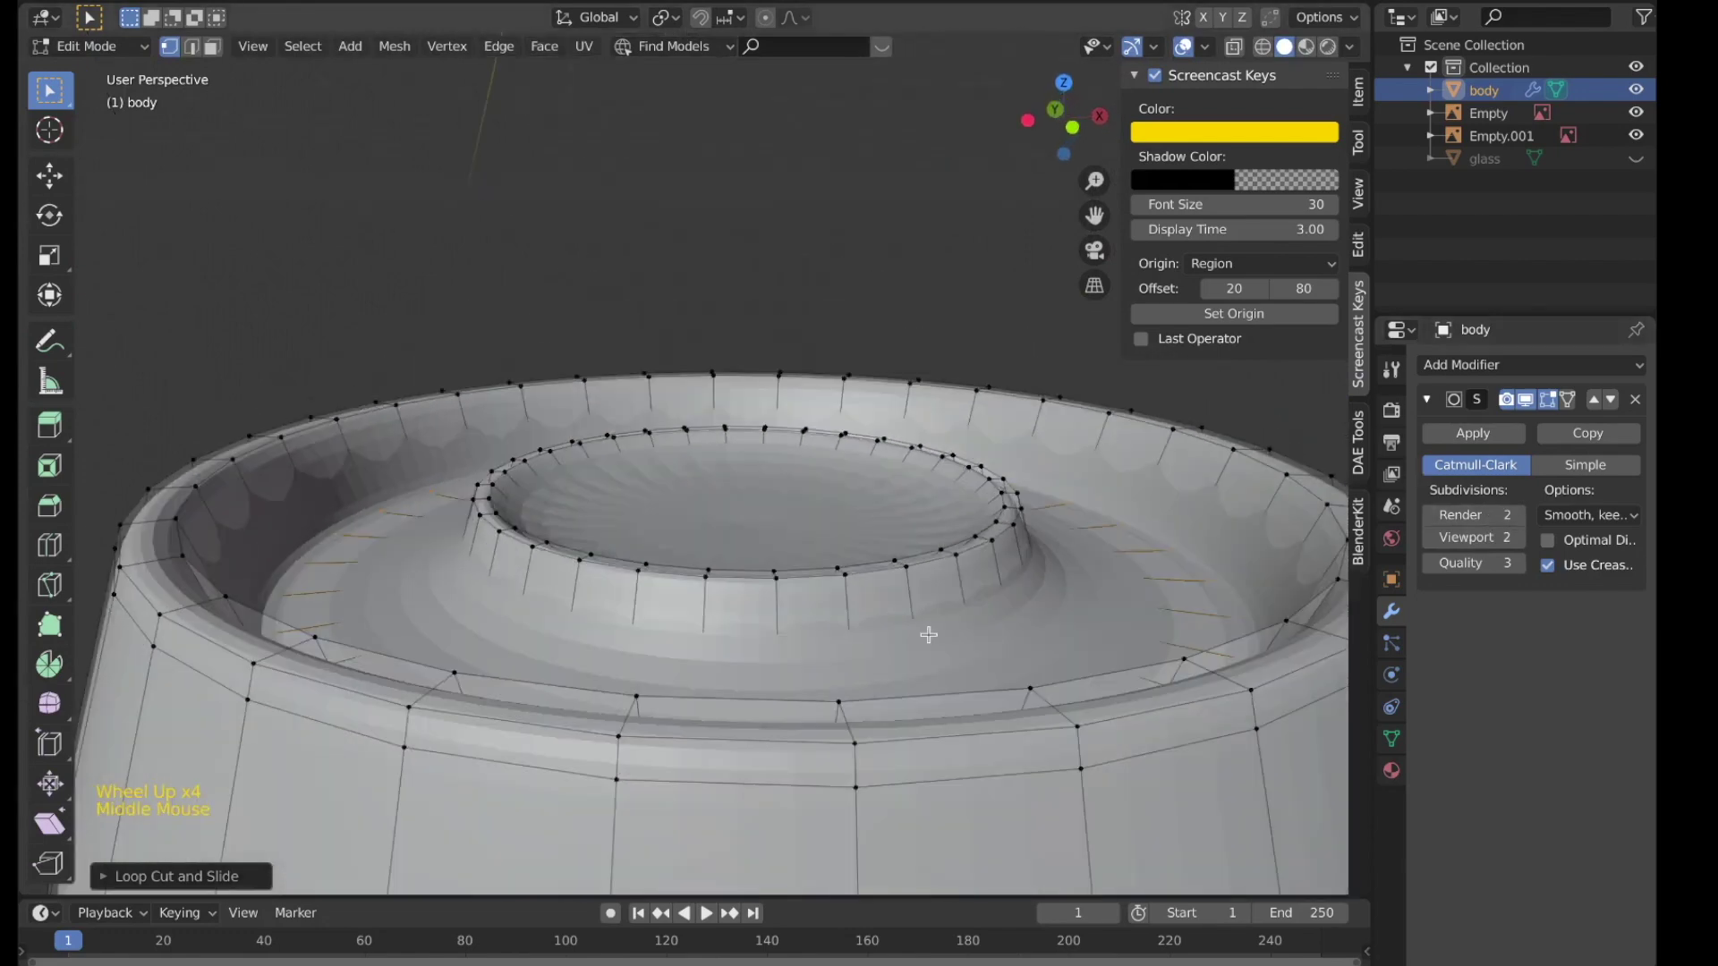
pyautogui.press('ctrl+r')
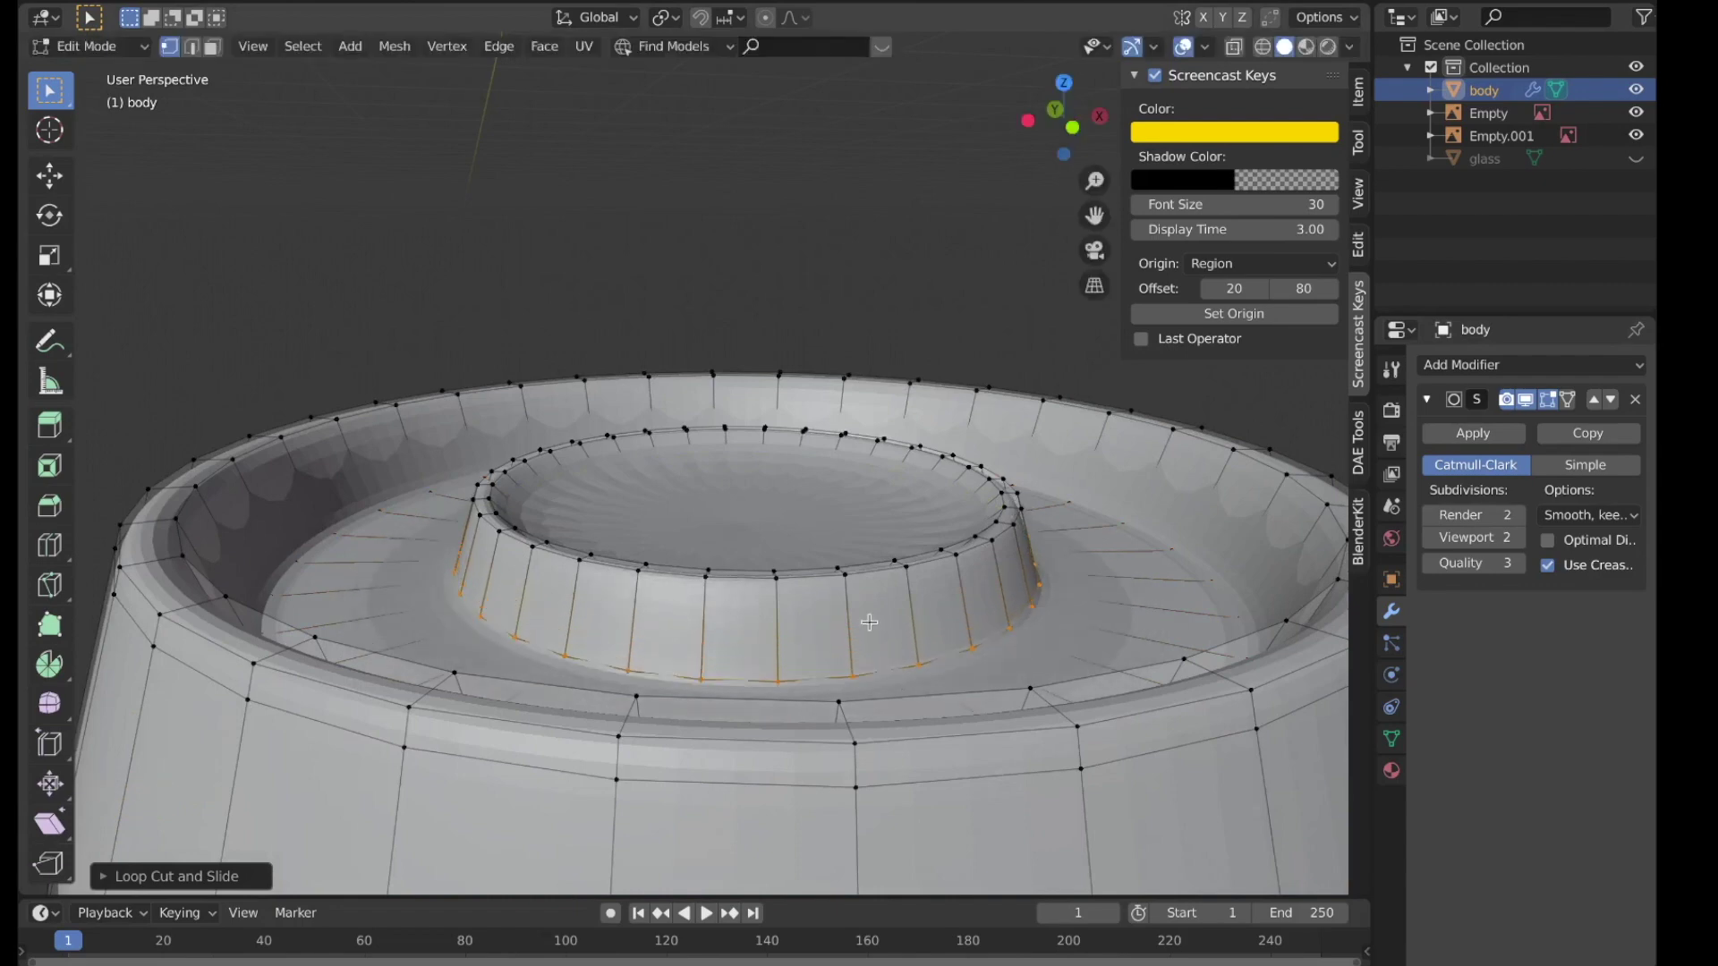
pyautogui.press('ctrl+r')
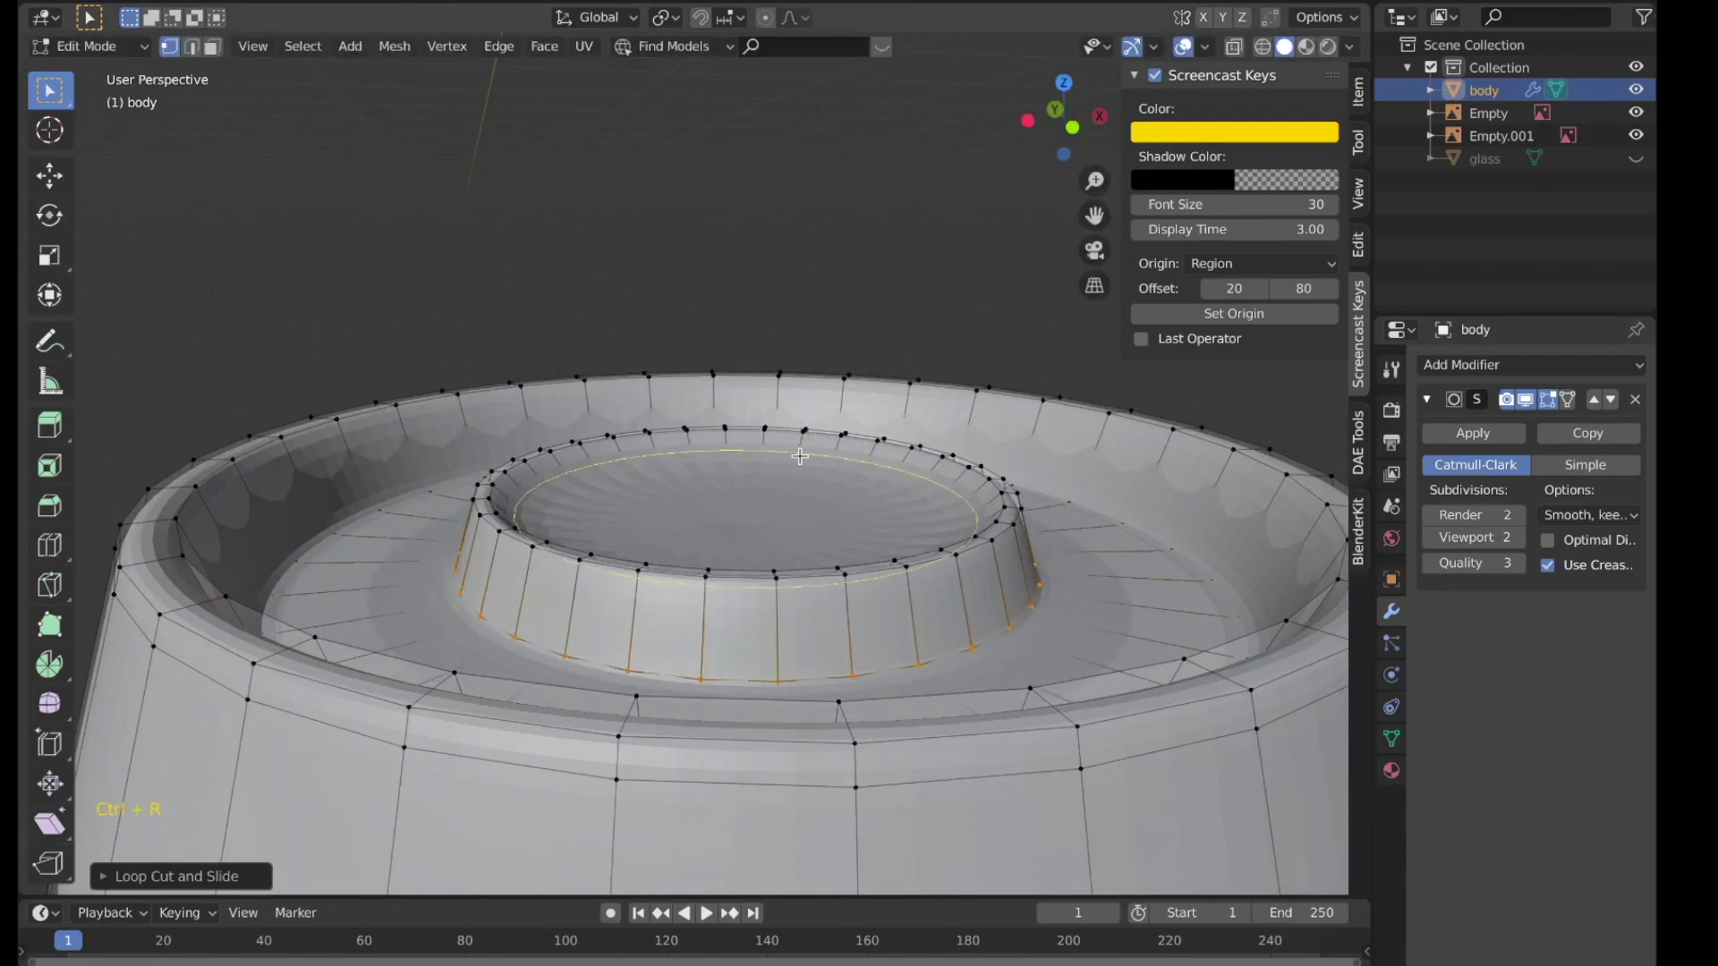
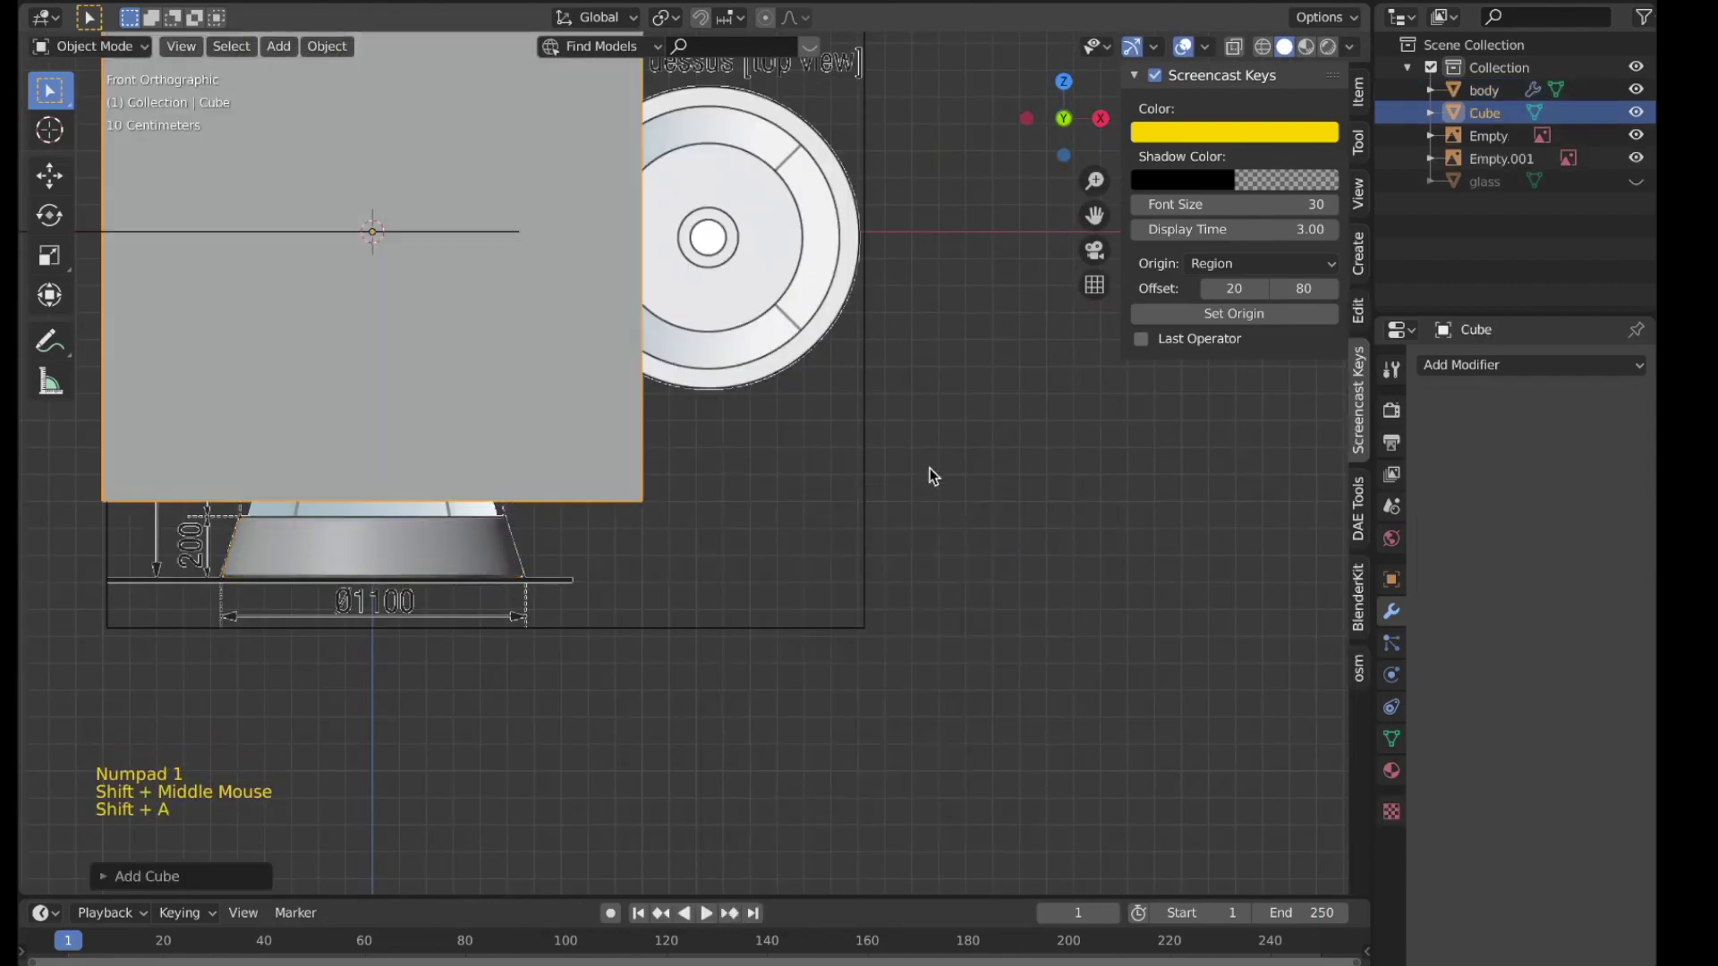
# Step: Scale the new cube down to a small block at the lamp's centre in top view
pyautogui.press('KP_7')
pyautogui.press('z')
pyautogui.middleClick(928, 409)
pyautogui.scroll(3)
pyautogui.press('s')
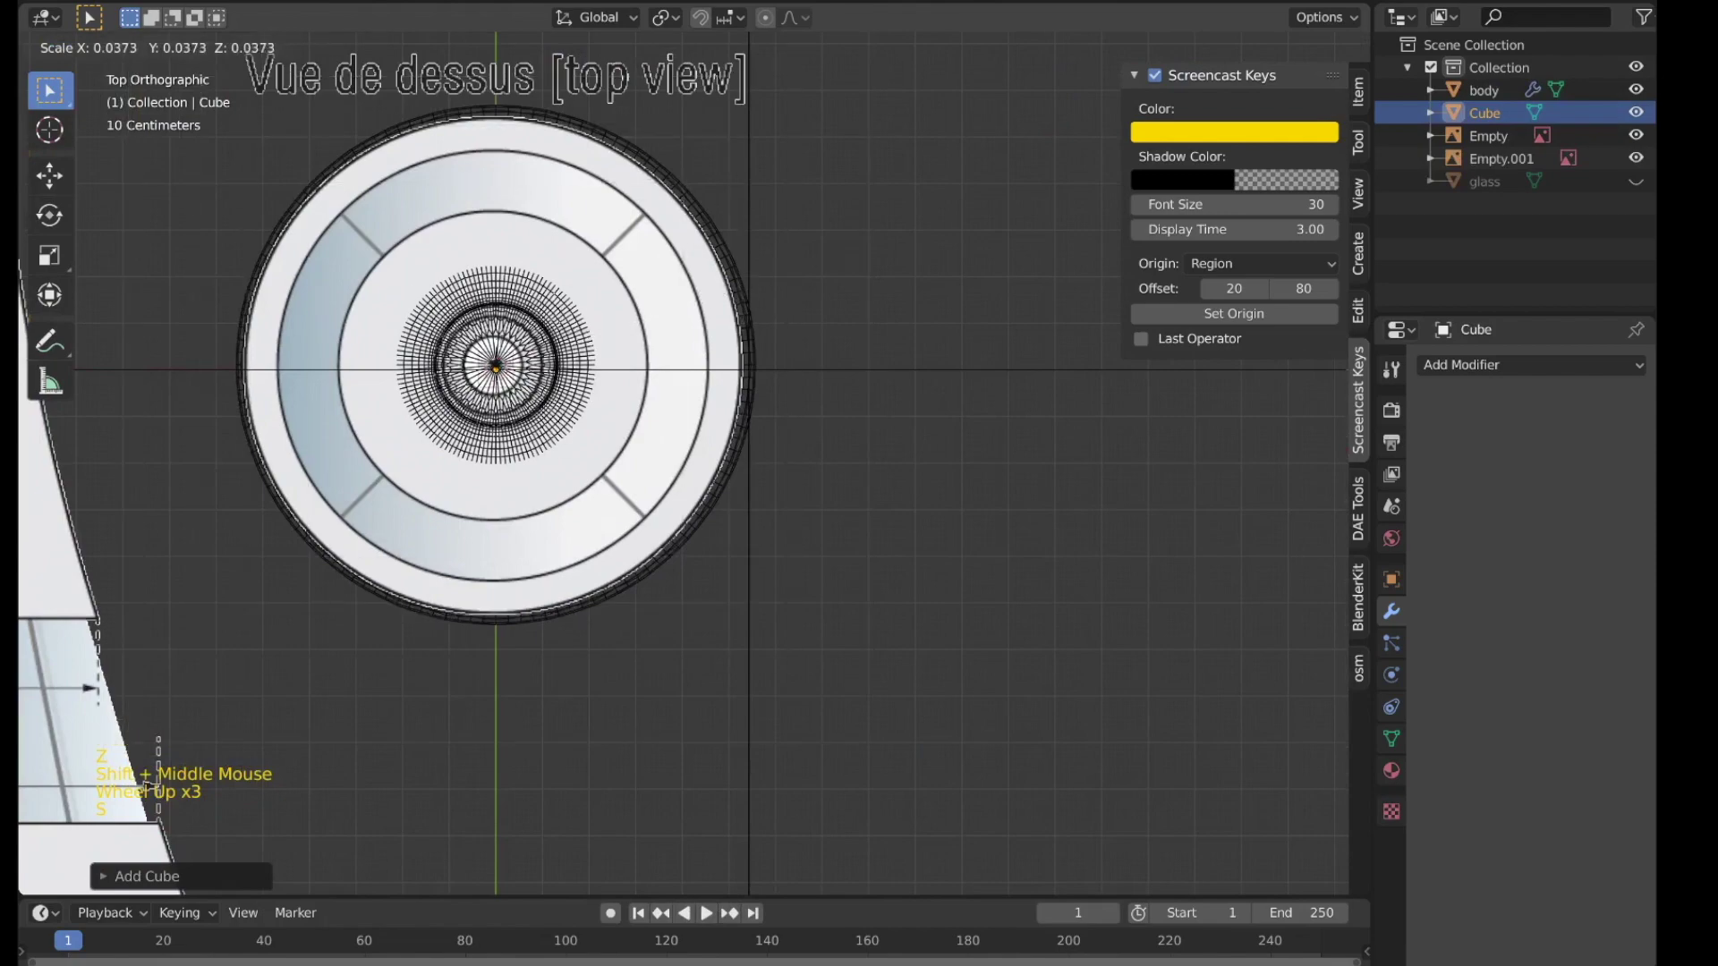
pyautogui.middleClick(777, 370)
pyautogui.middleClick(928, 389)
pyautogui.scroll(3)
pyautogui.middleClick(998, 542)
pyautogui.scroll(3)
pyautogui.press('s')
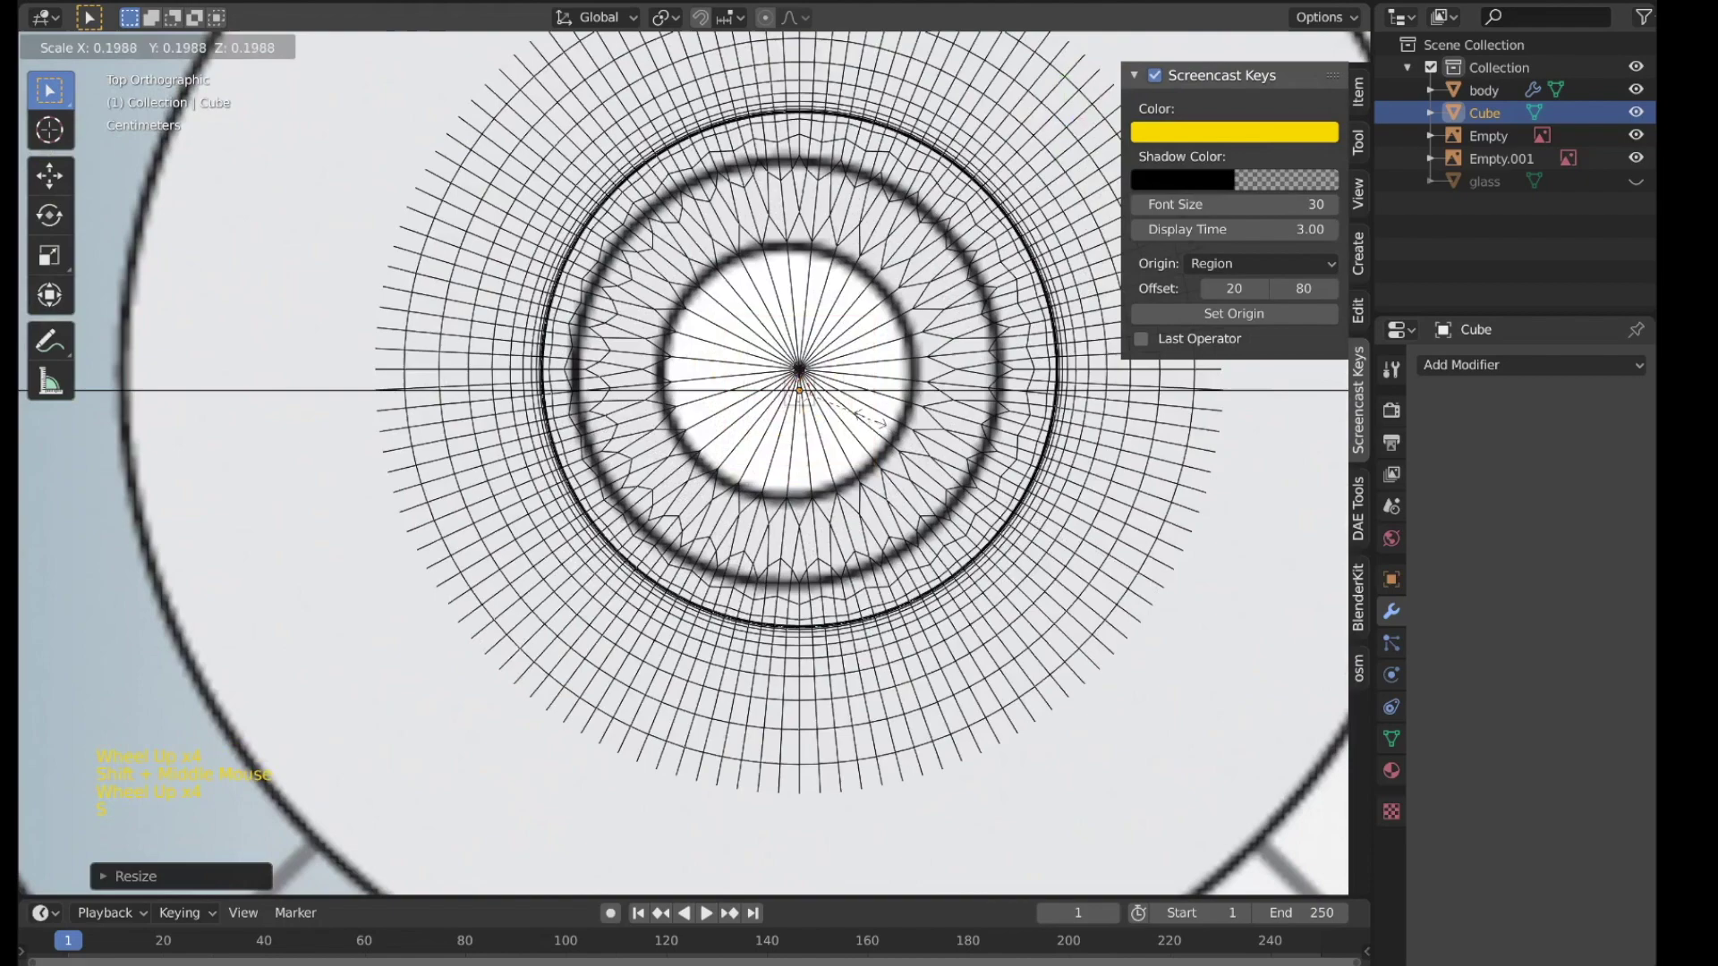
pyautogui.scroll(-3)
pyautogui.middleClick(803, 572)
# Step: Shift the small cube sideways along the X axis in front view
pyautogui.press('g')
pyautogui.press('KP_1')
pyautogui.scroll(-3)
pyautogui.middleClick(751, 575)
pyautogui.scroll(-3)
pyautogui.middleClick(655, 589)
pyautogui.press('g')
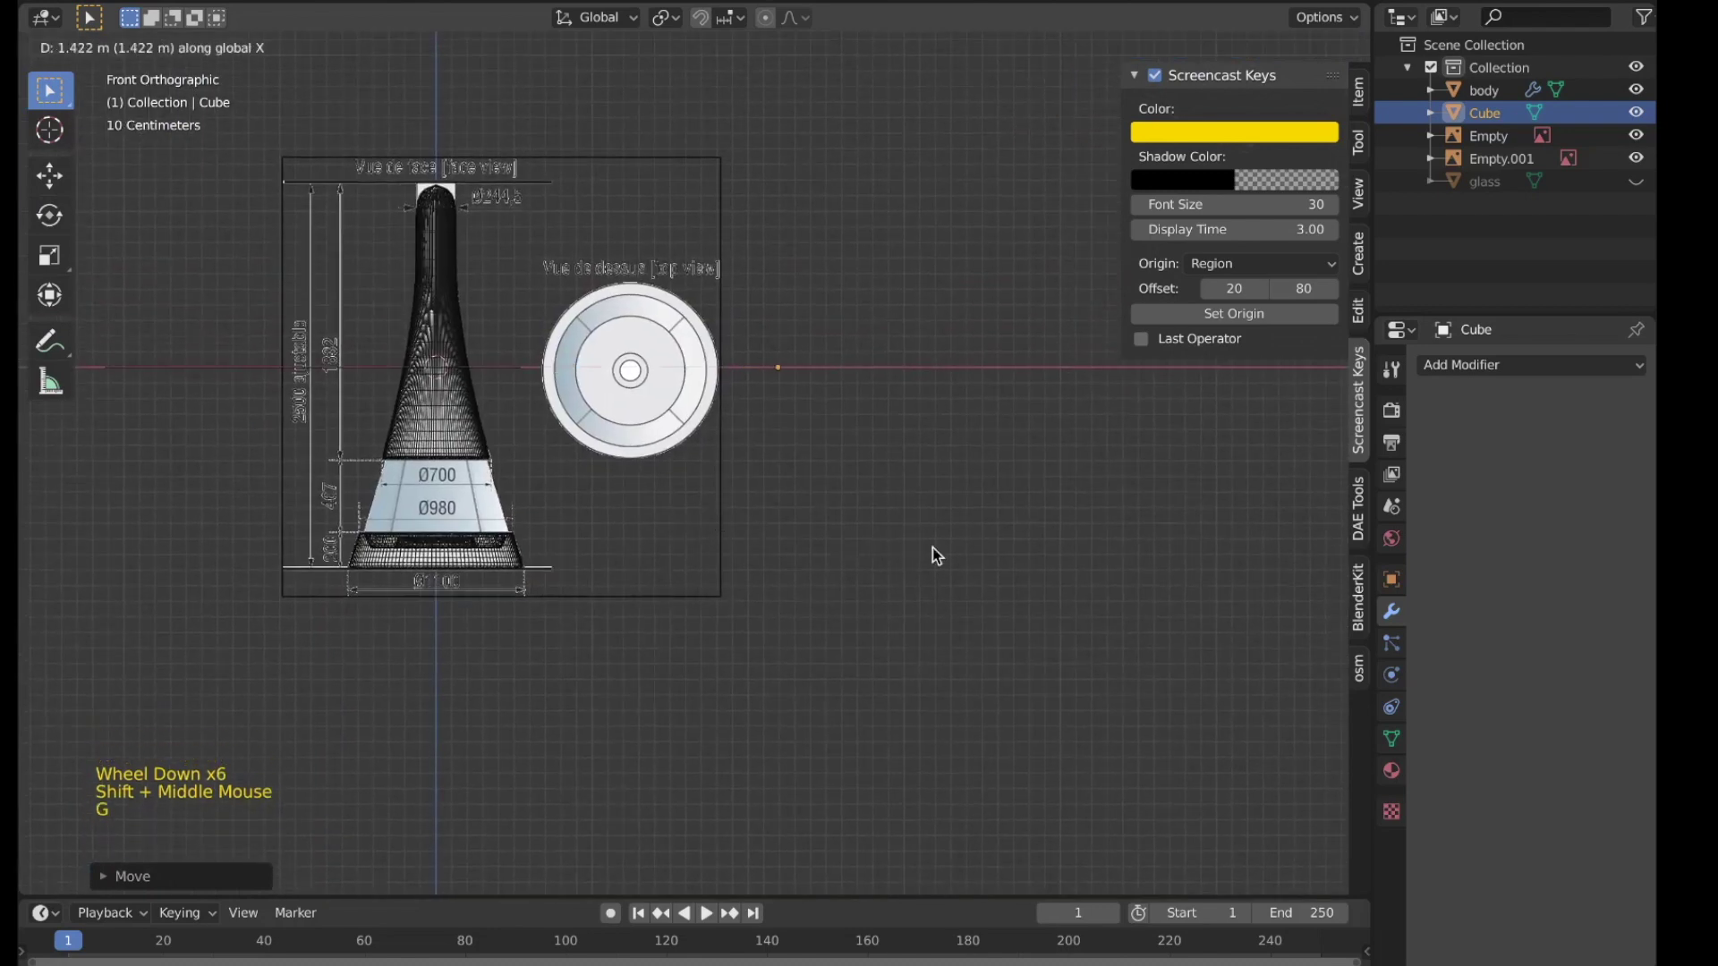
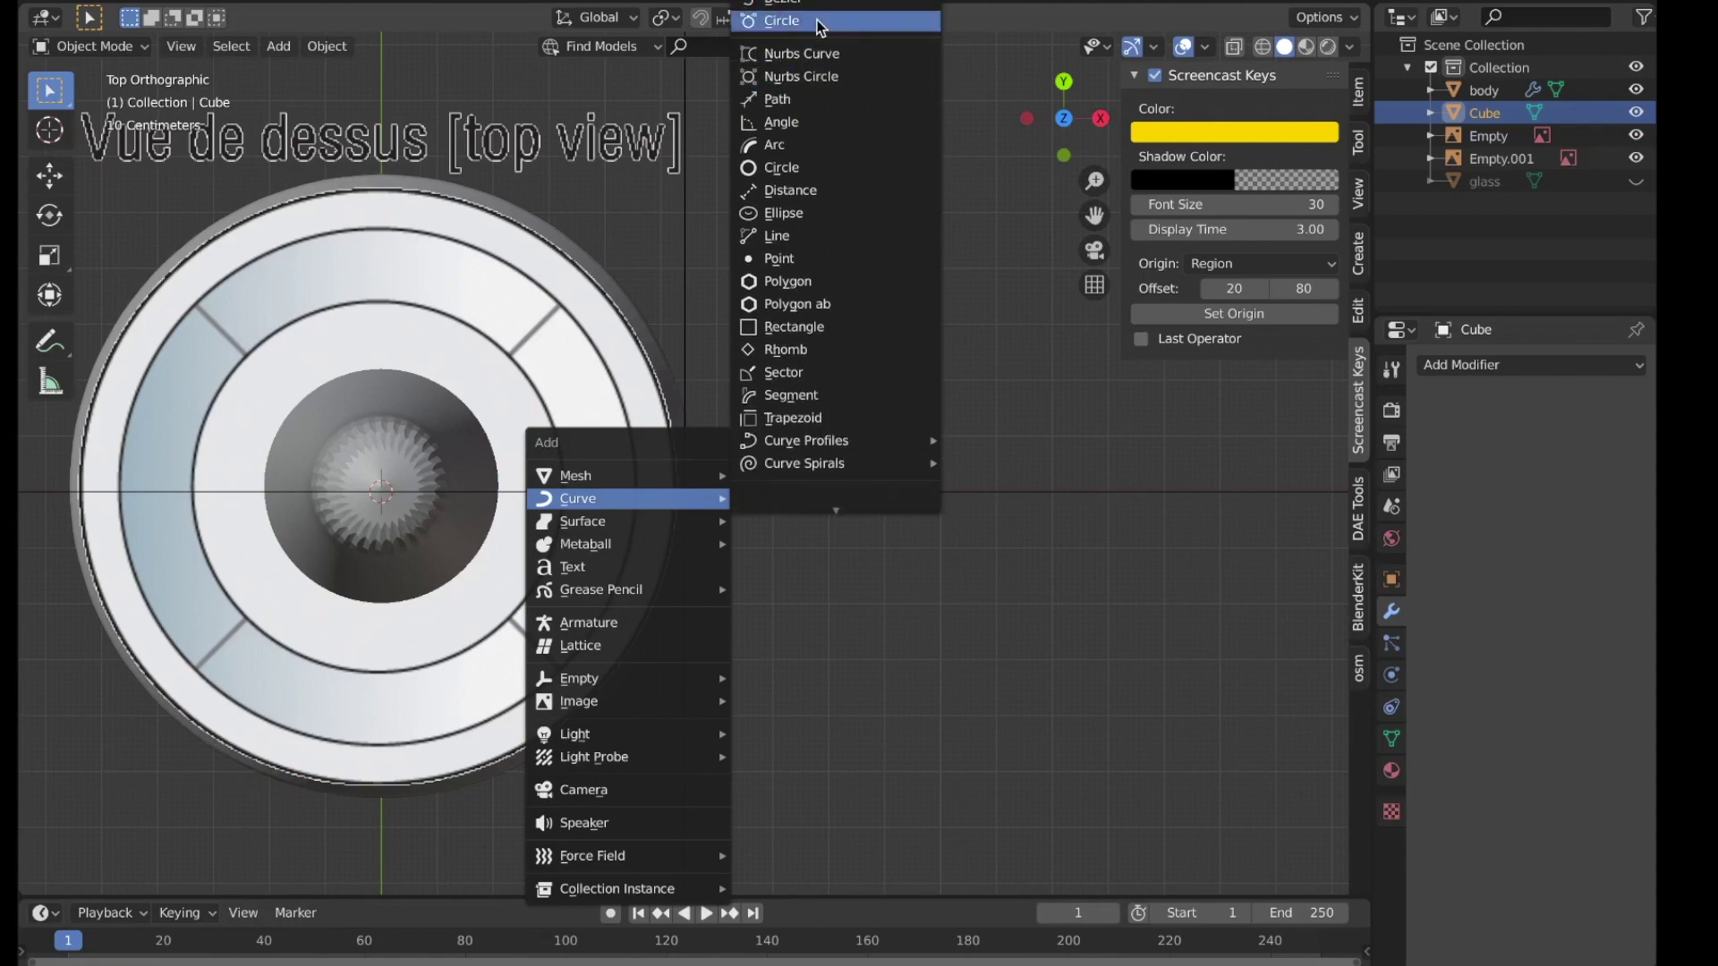
# Step: Add a Bezier circle curve at the base centre and resize it
pyautogui.middleClick(829, 373)
pyautogui.scroll(-3)
pyautogui.middleClick(858, 375)
pyautogui.press('s')
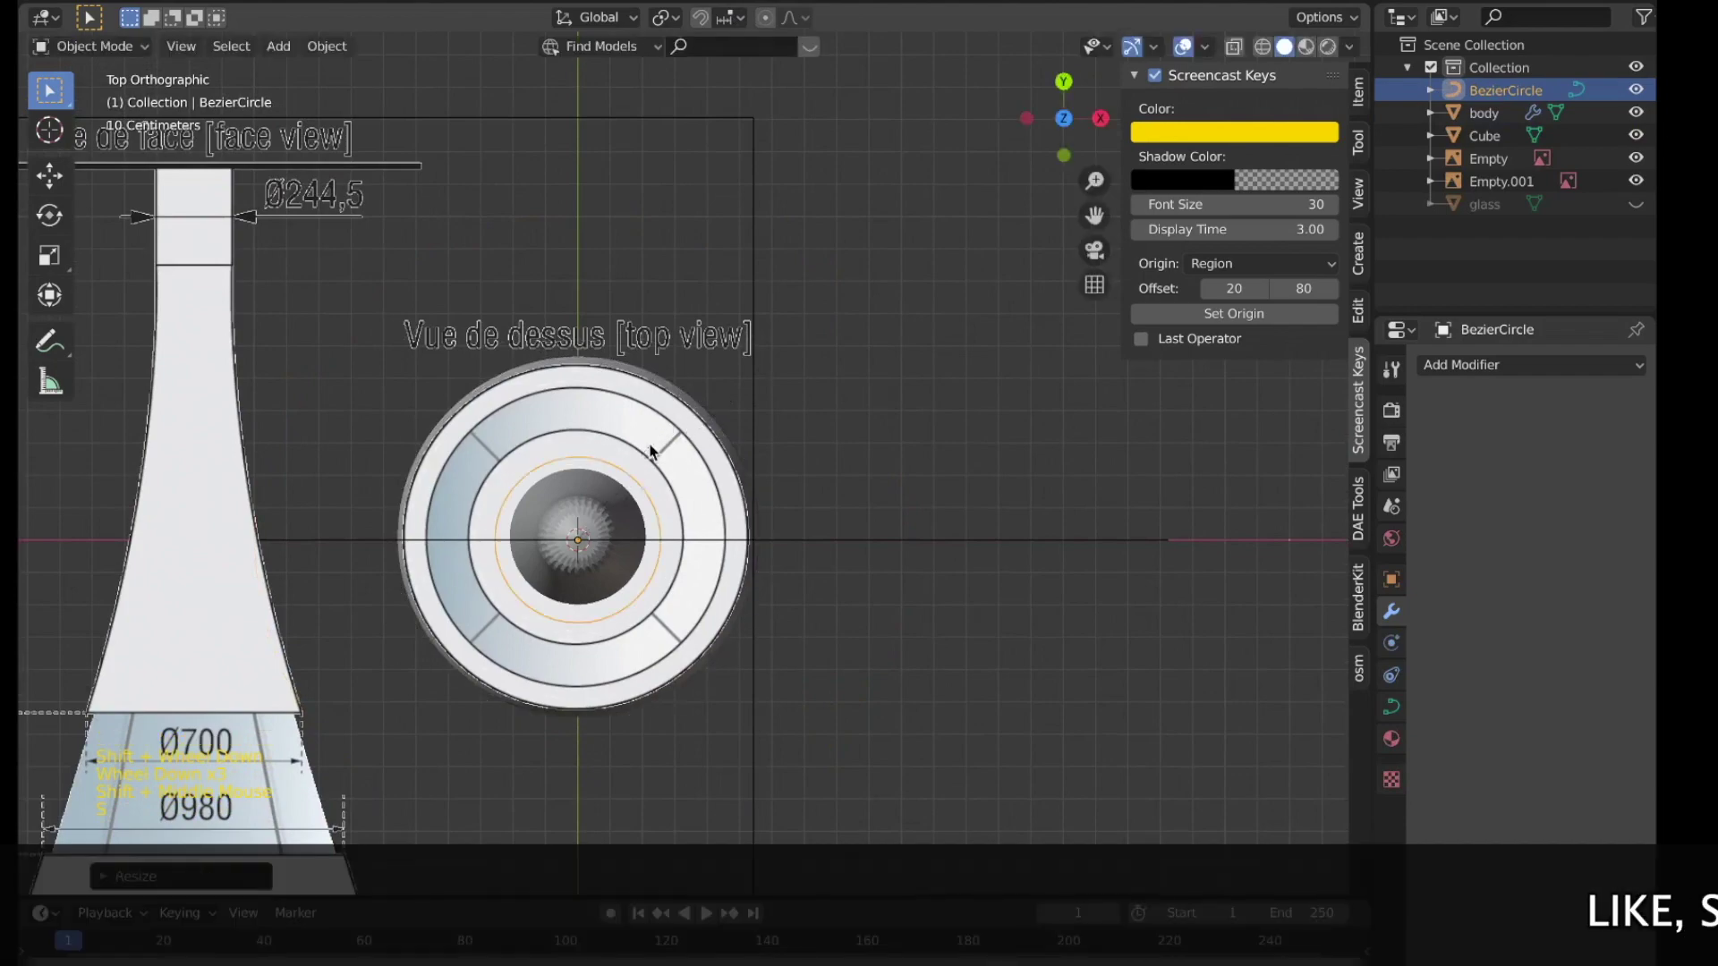
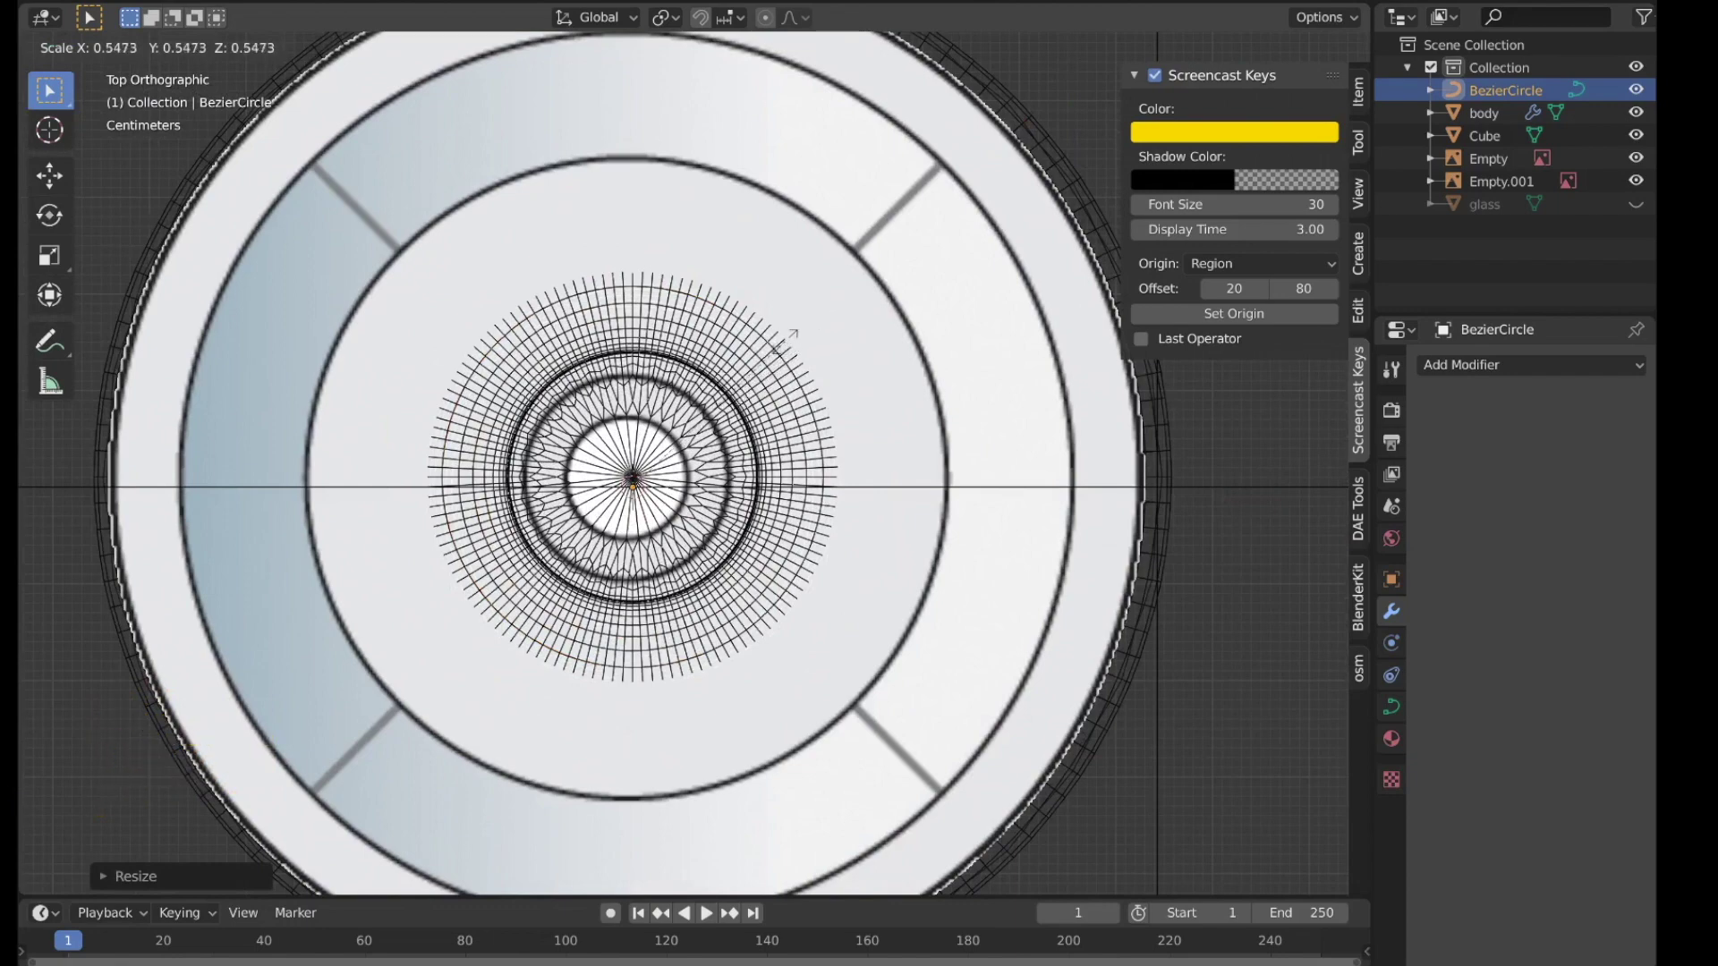
pyautogui.scroll(-3)
pyautogui.middleClick(813, 394)
# Step: Move the circle curve along the X axis to sit beside the lamp
pyautogui.press('g')
pyautogui.scroll(-3)
pyautogui.middleClick(607, 445)
pyautogui.press('g')
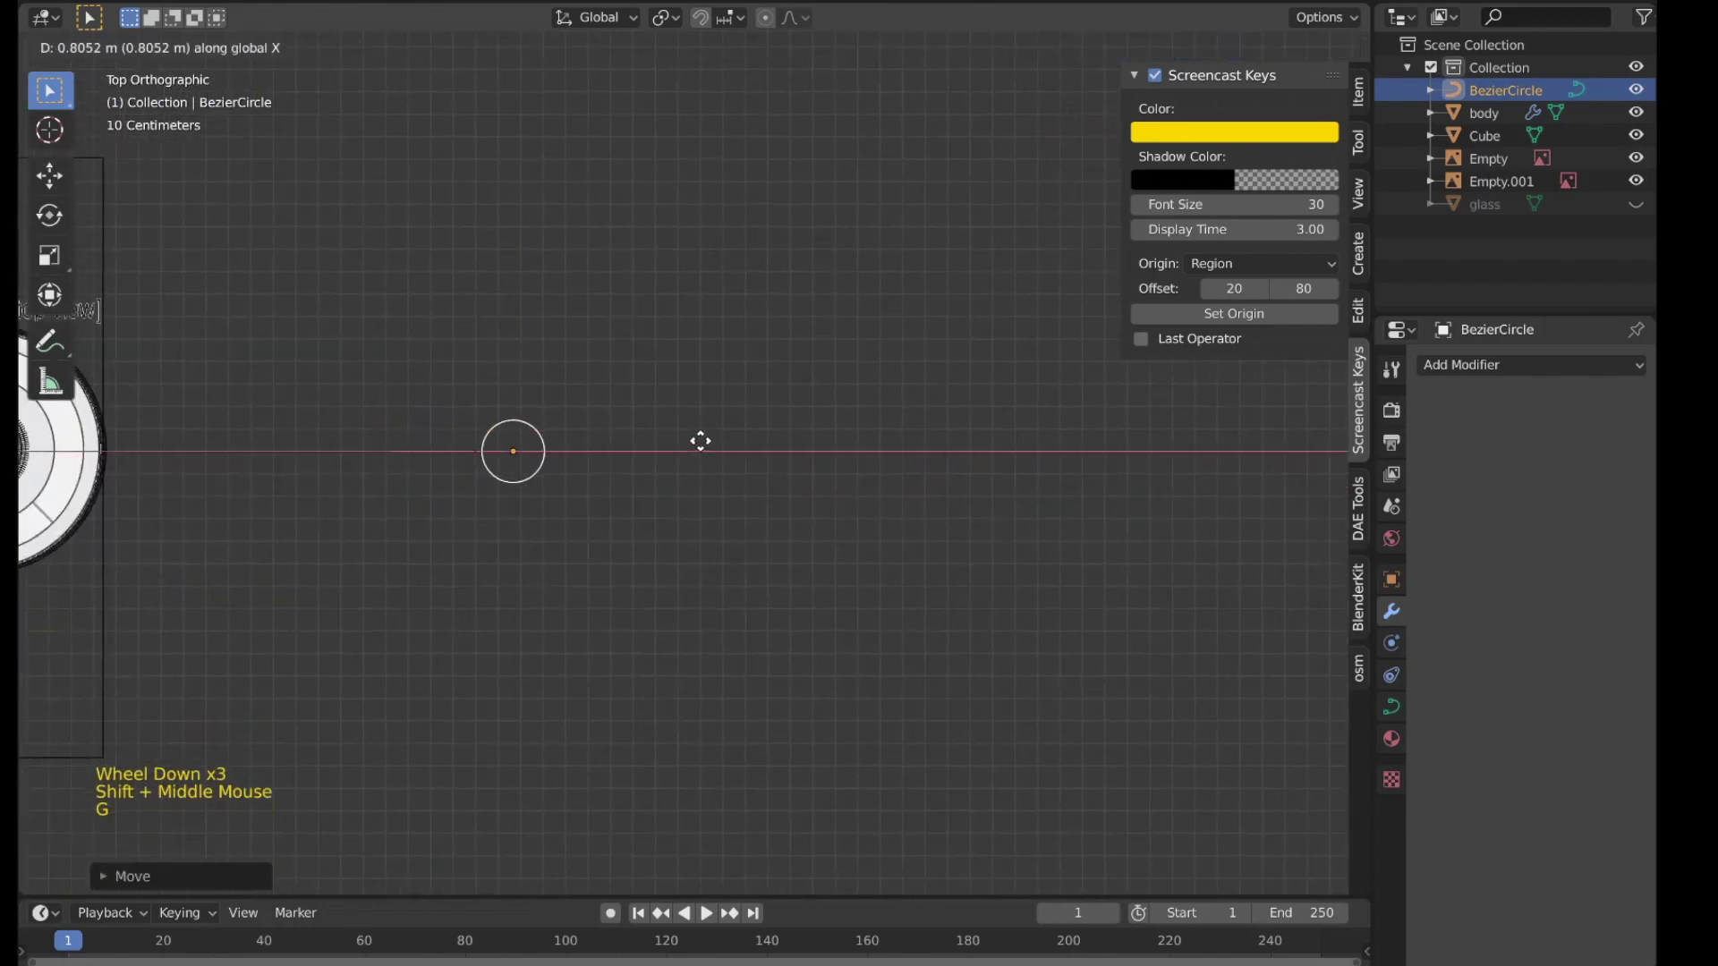
pyautogui.scroll(3)
pyautogui.middleClick(677, 414)
pyautogui.middleClick(501, 446)
pyautogui.scroll(3)
pyautogui.press('g')
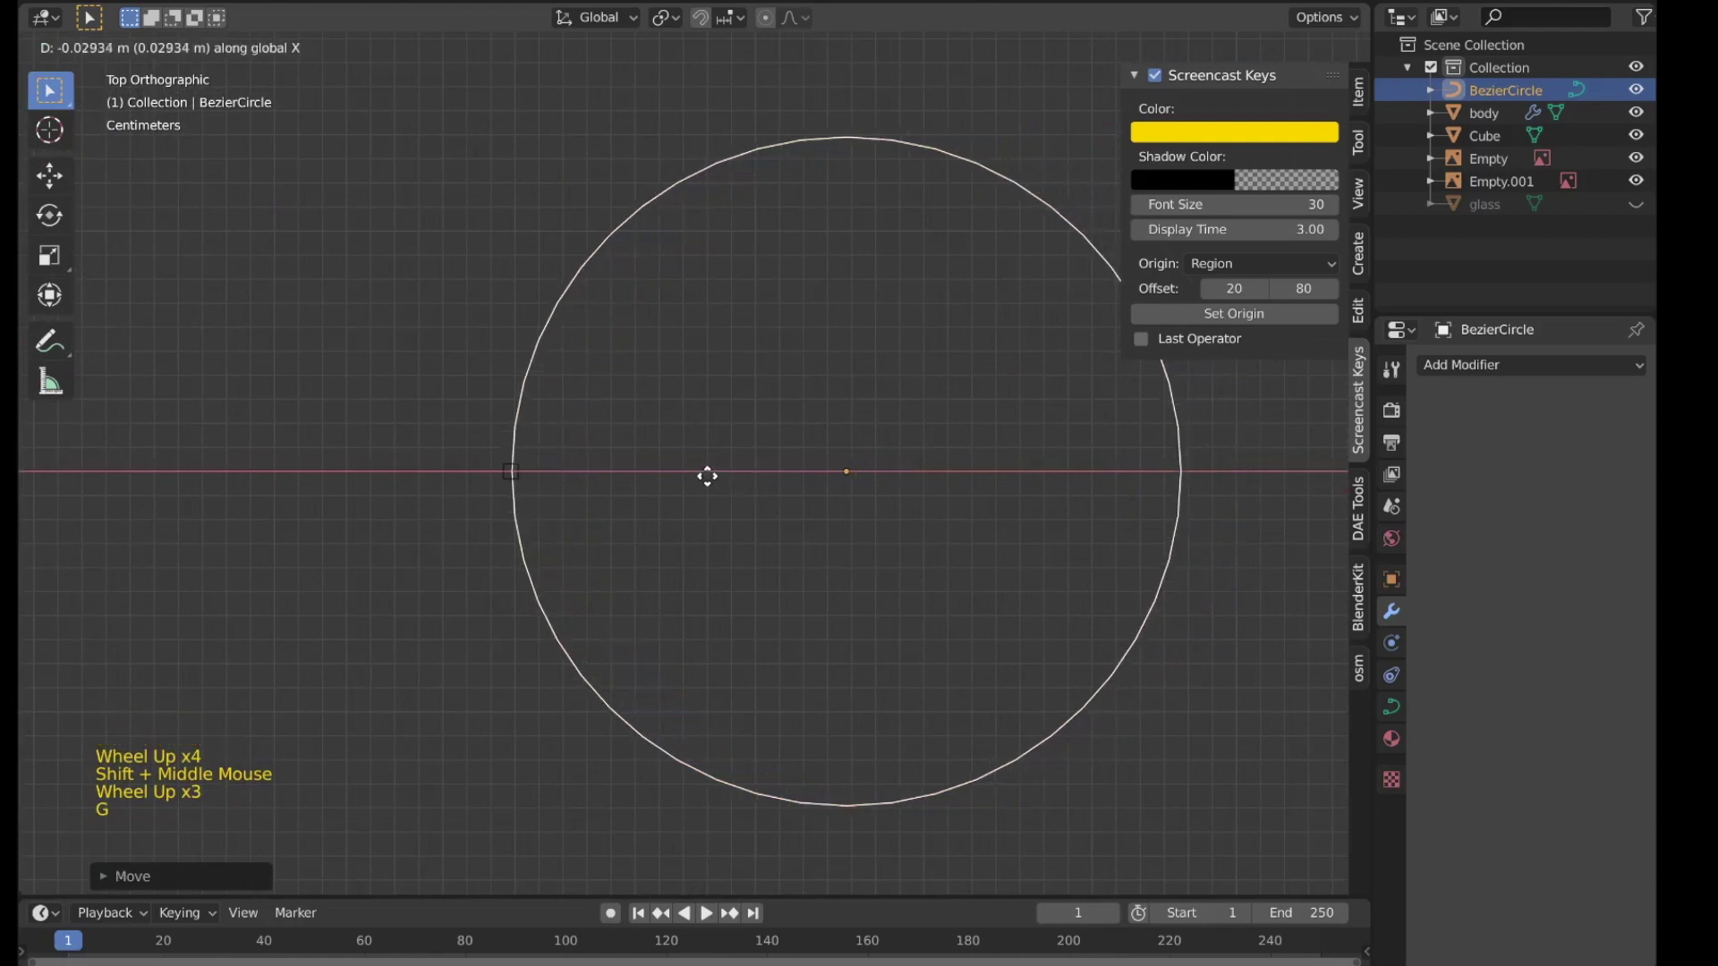
pyautogui.scroll(3)
pyautogui.middleClick(487, 453)
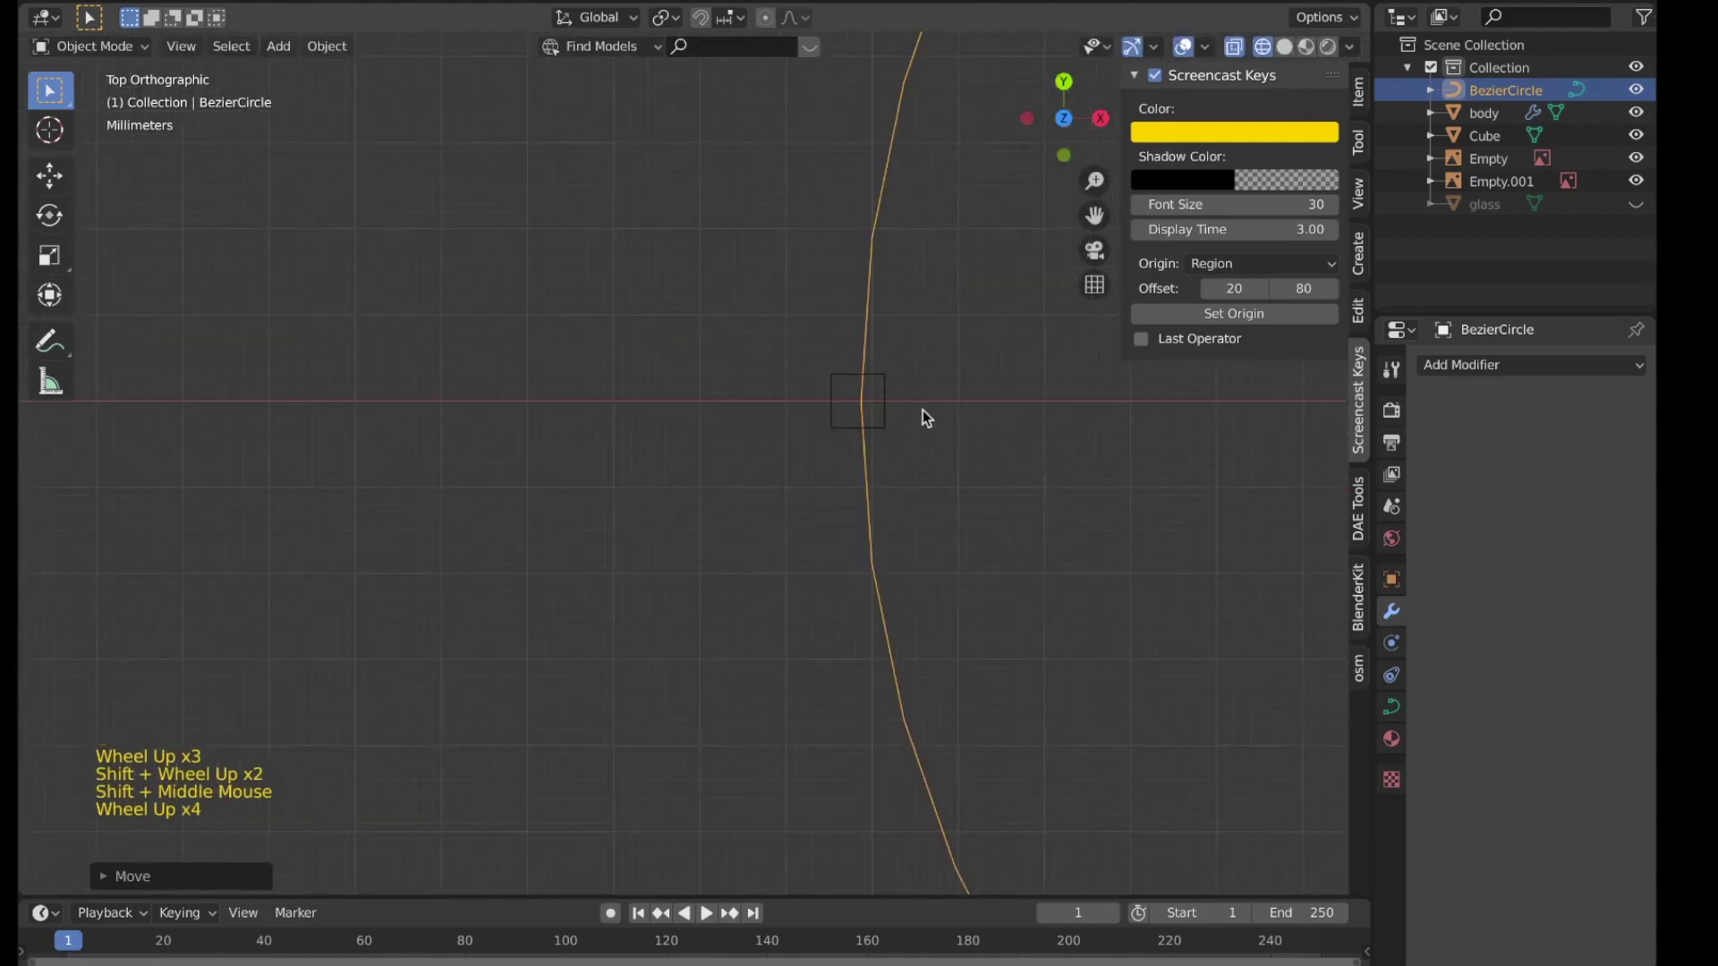
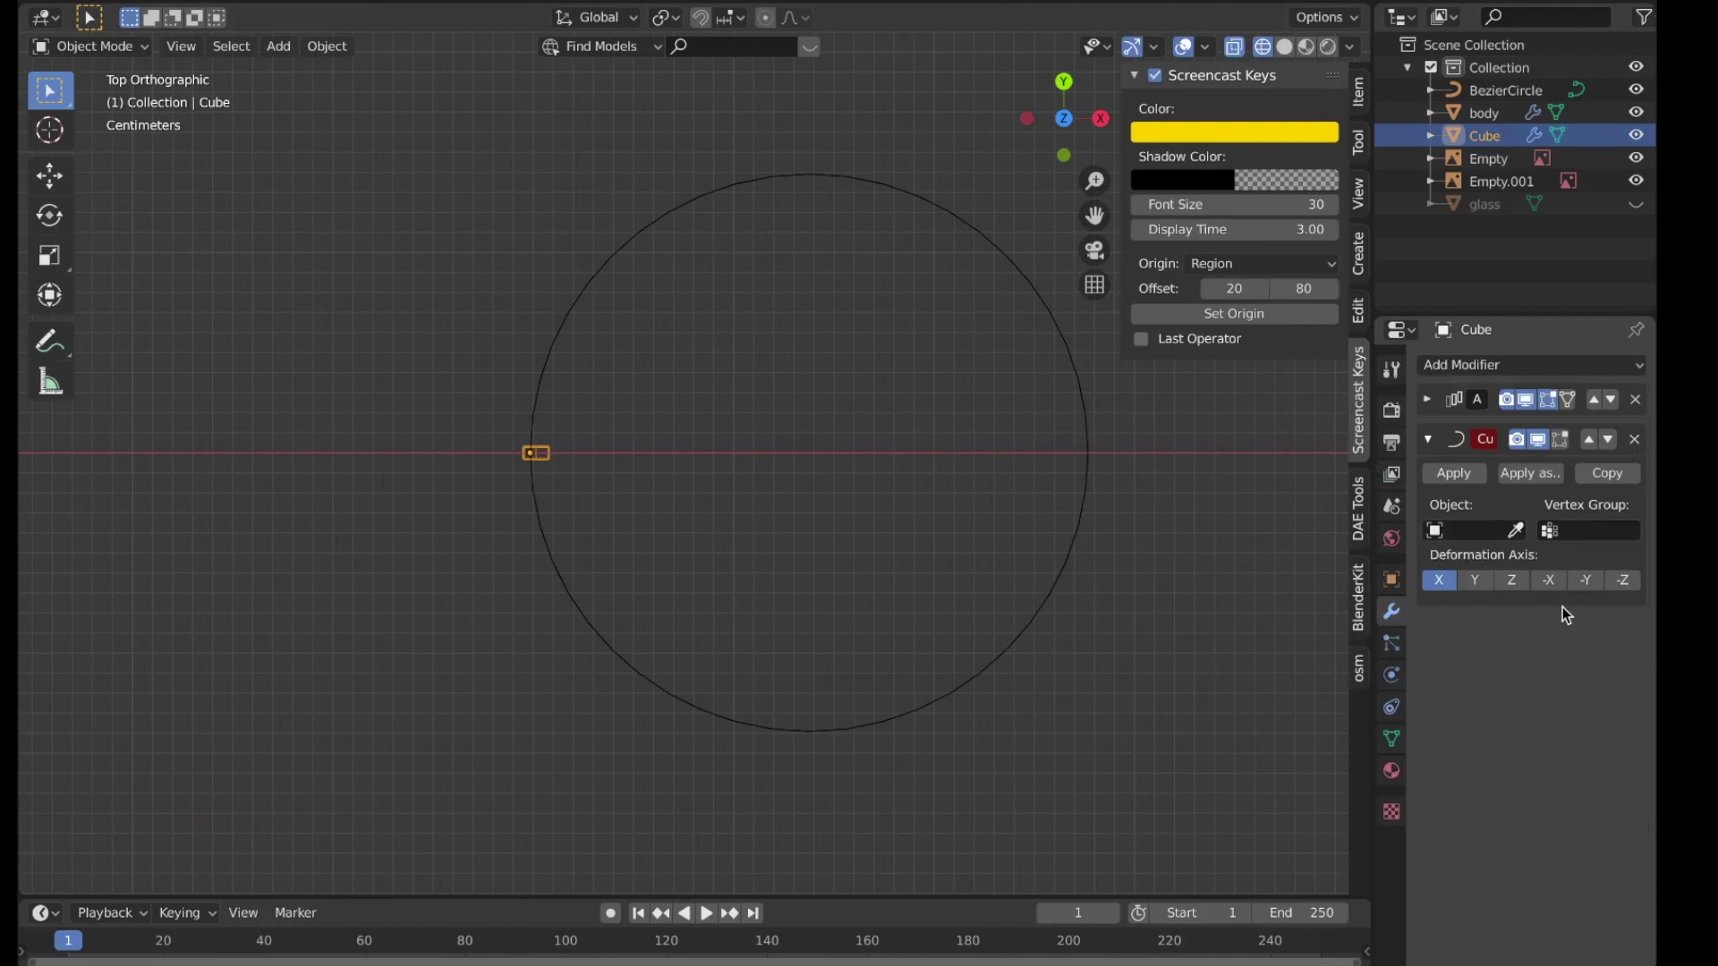
# Step: Target the BezierCircle in the Curve modifier and set the Array count to 10 with matching offset
pyautogui.click(1531, 528)
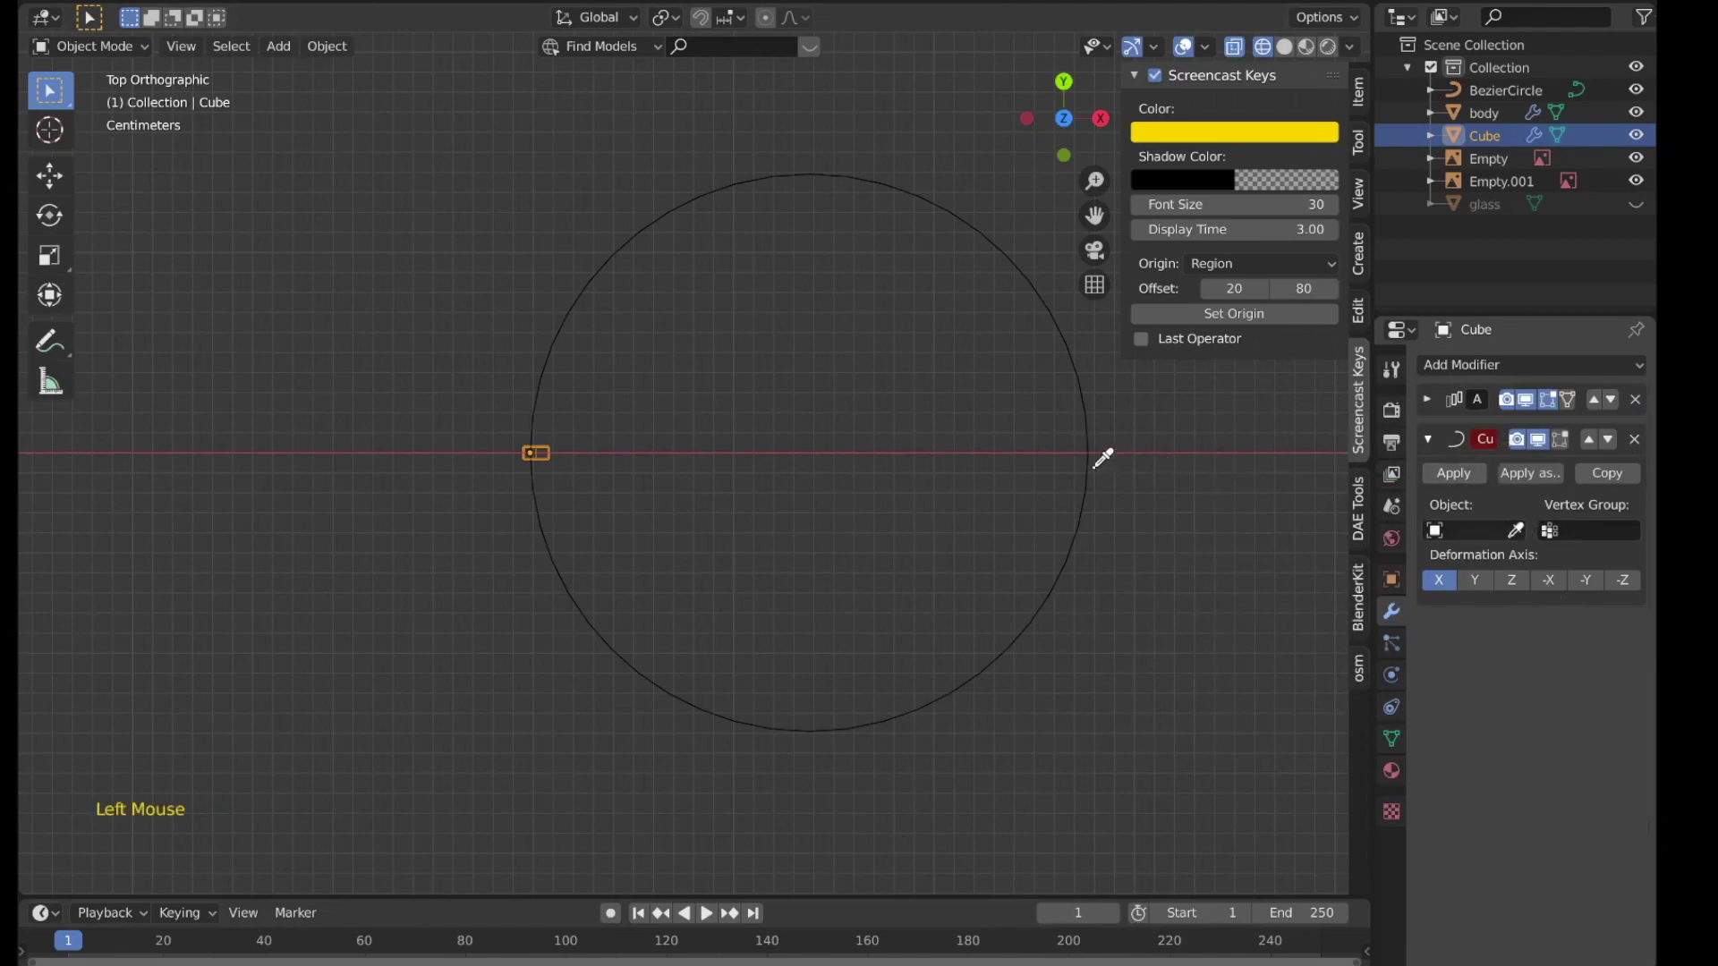
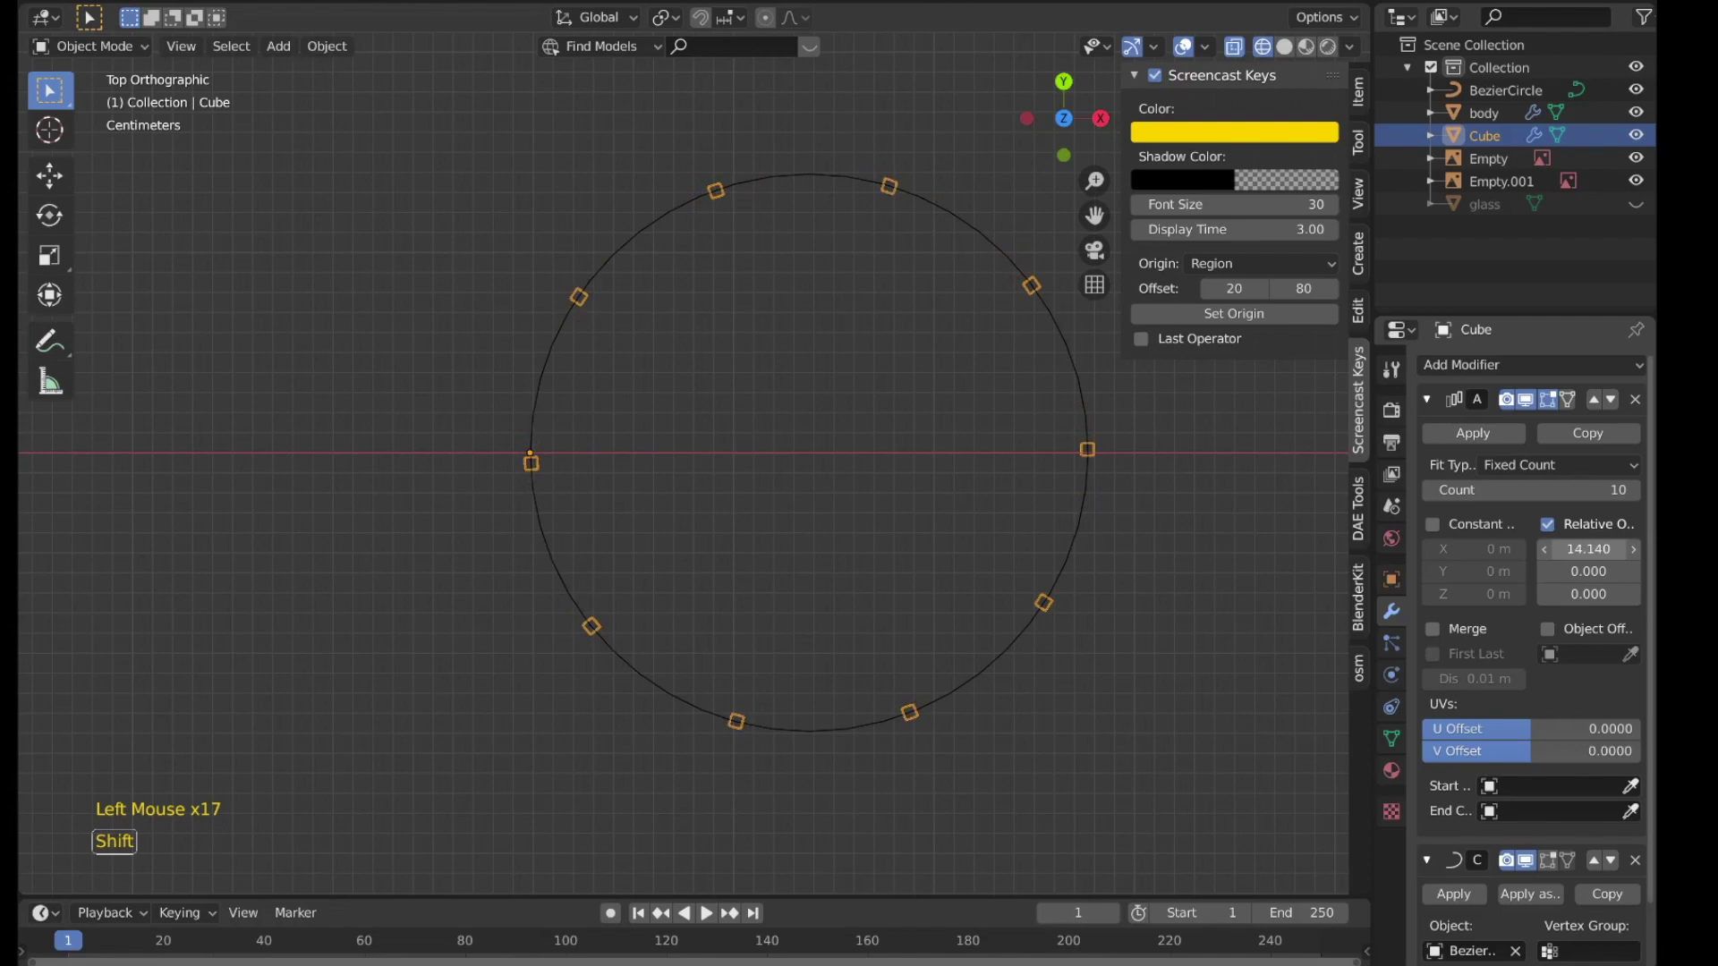
pyautogui.scroll(-3)
pyautogui.click(1472, 430)
pyautogui.click(1472, 431)
pyautogui.press('z')
pyautogui.press('g')
# Step: Apply the cube's modifiers and delete the circle curve
pyautogui.click(798, 439)
pyautogui.press('x')
pyautogui.middleClick(598, 499)
pyautogui.scroll(3)
pyautogui.press('shift+a')
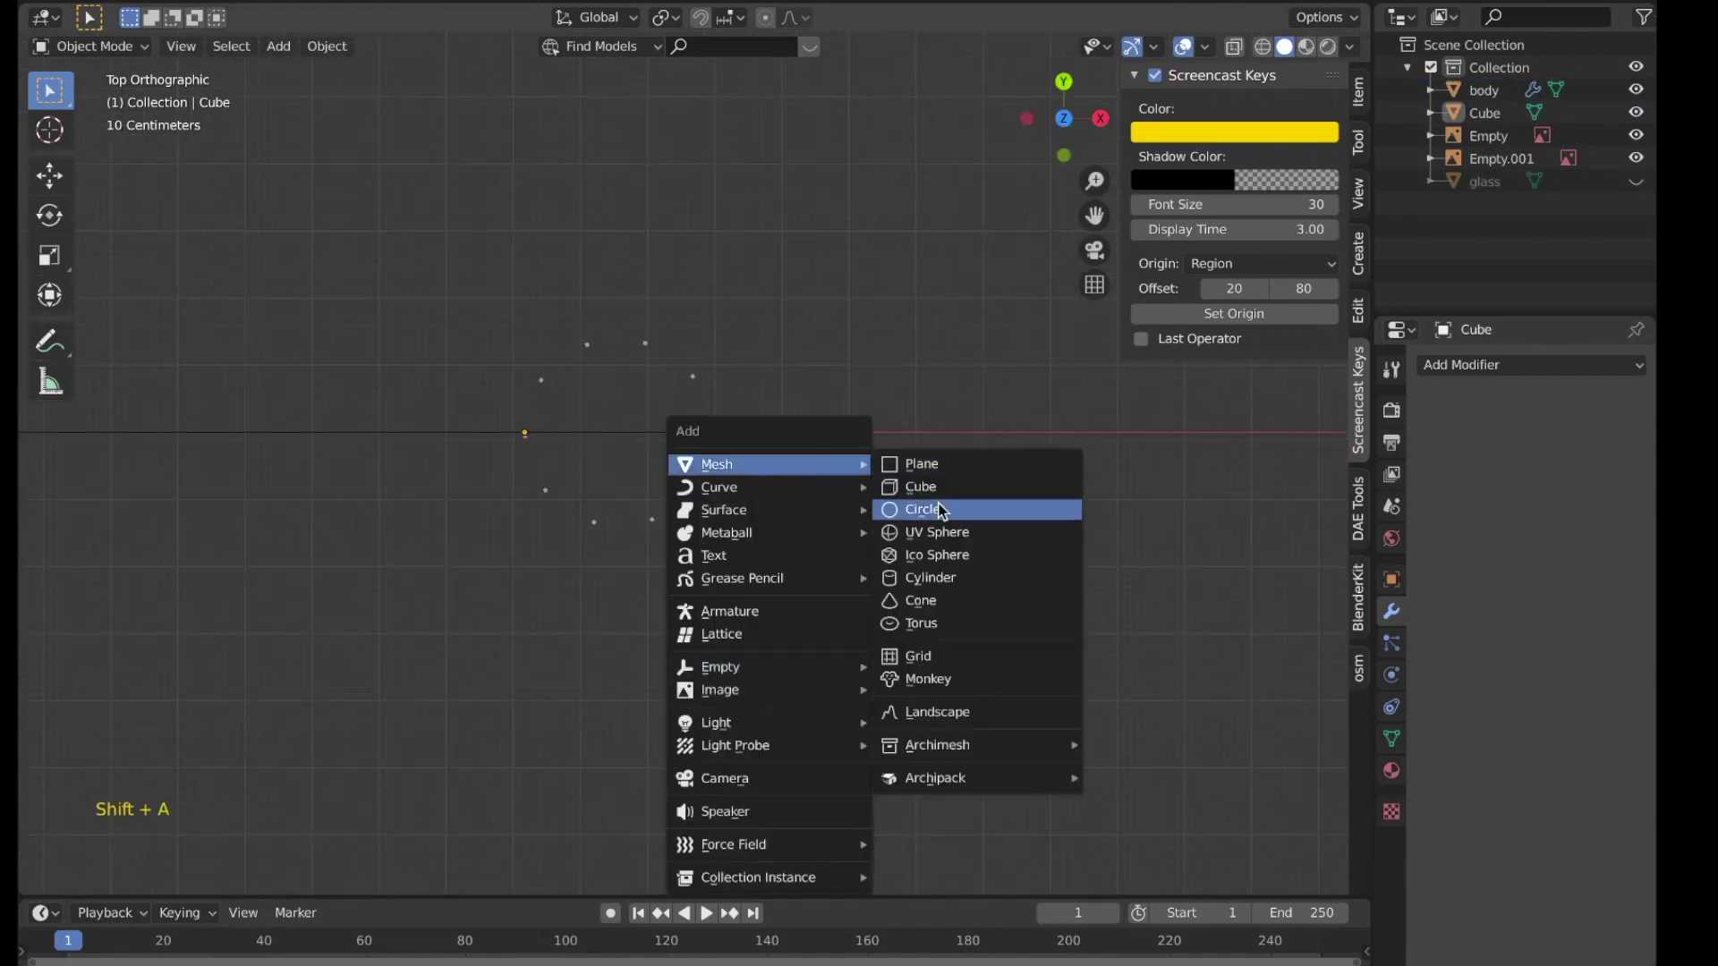
# Step: Add a mesh circle and scale and move it to sit over the ring of ten blocks
pyautogui.scroll(-3)
pyautogui.press('s')
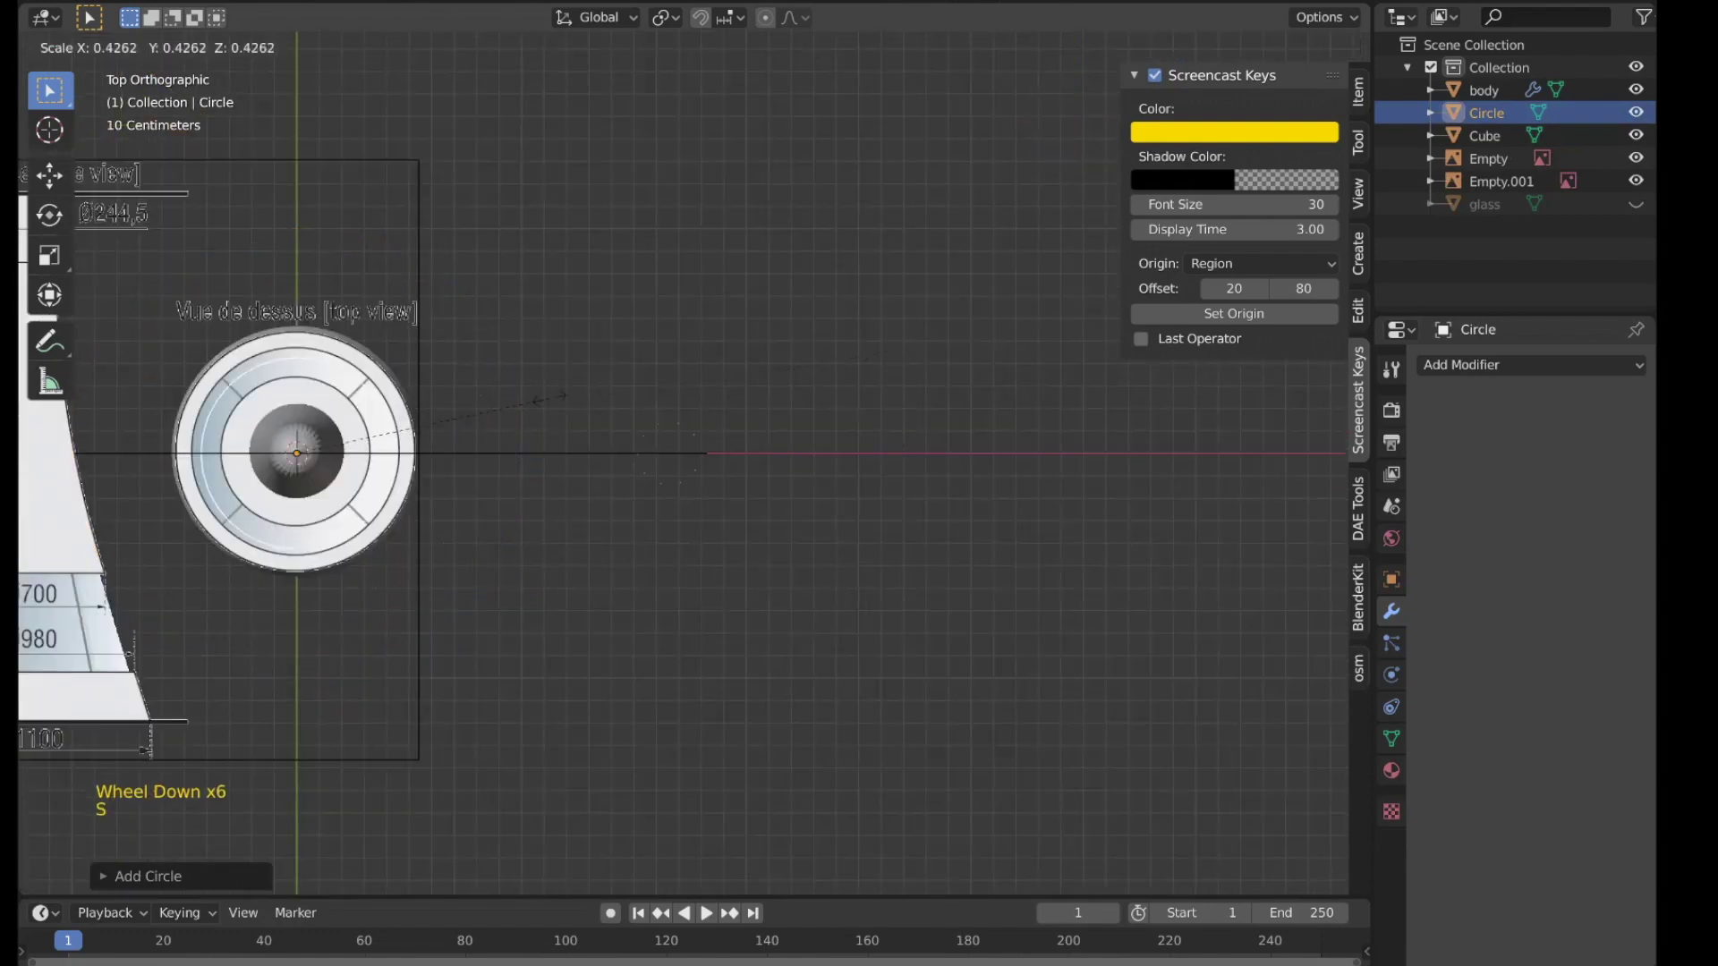
pyautogui.press('g')
pyautogui.scroll(3)
pyautogui.press('g')
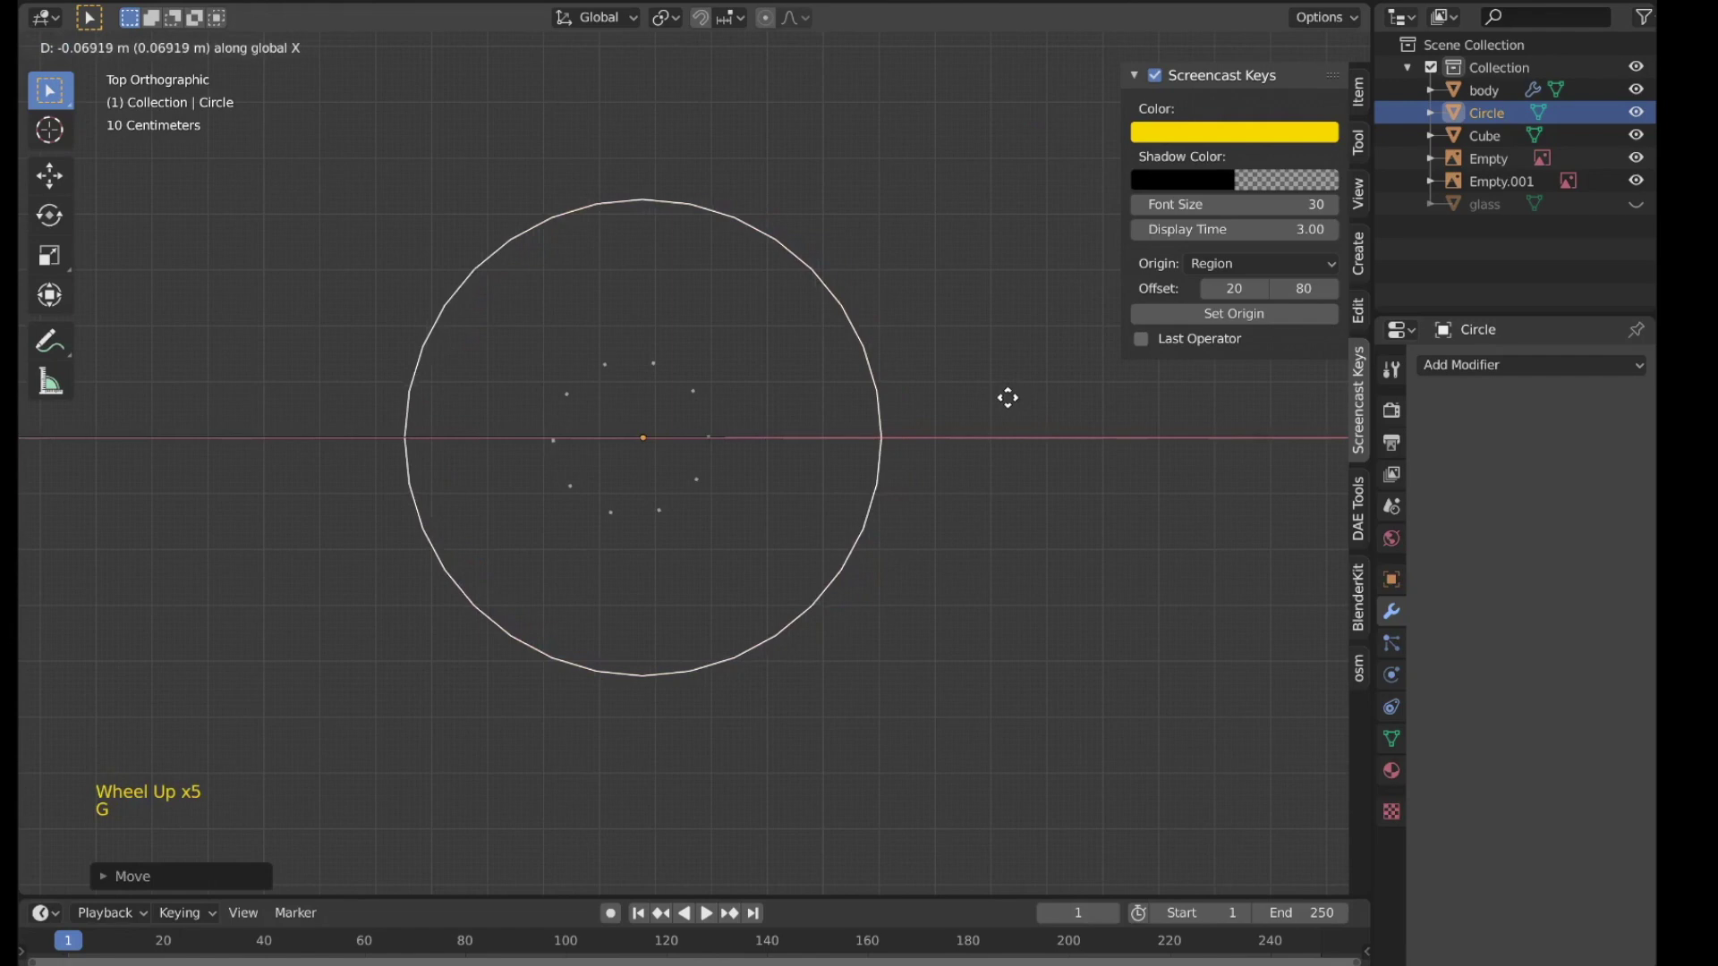
pyautogui.press('s')
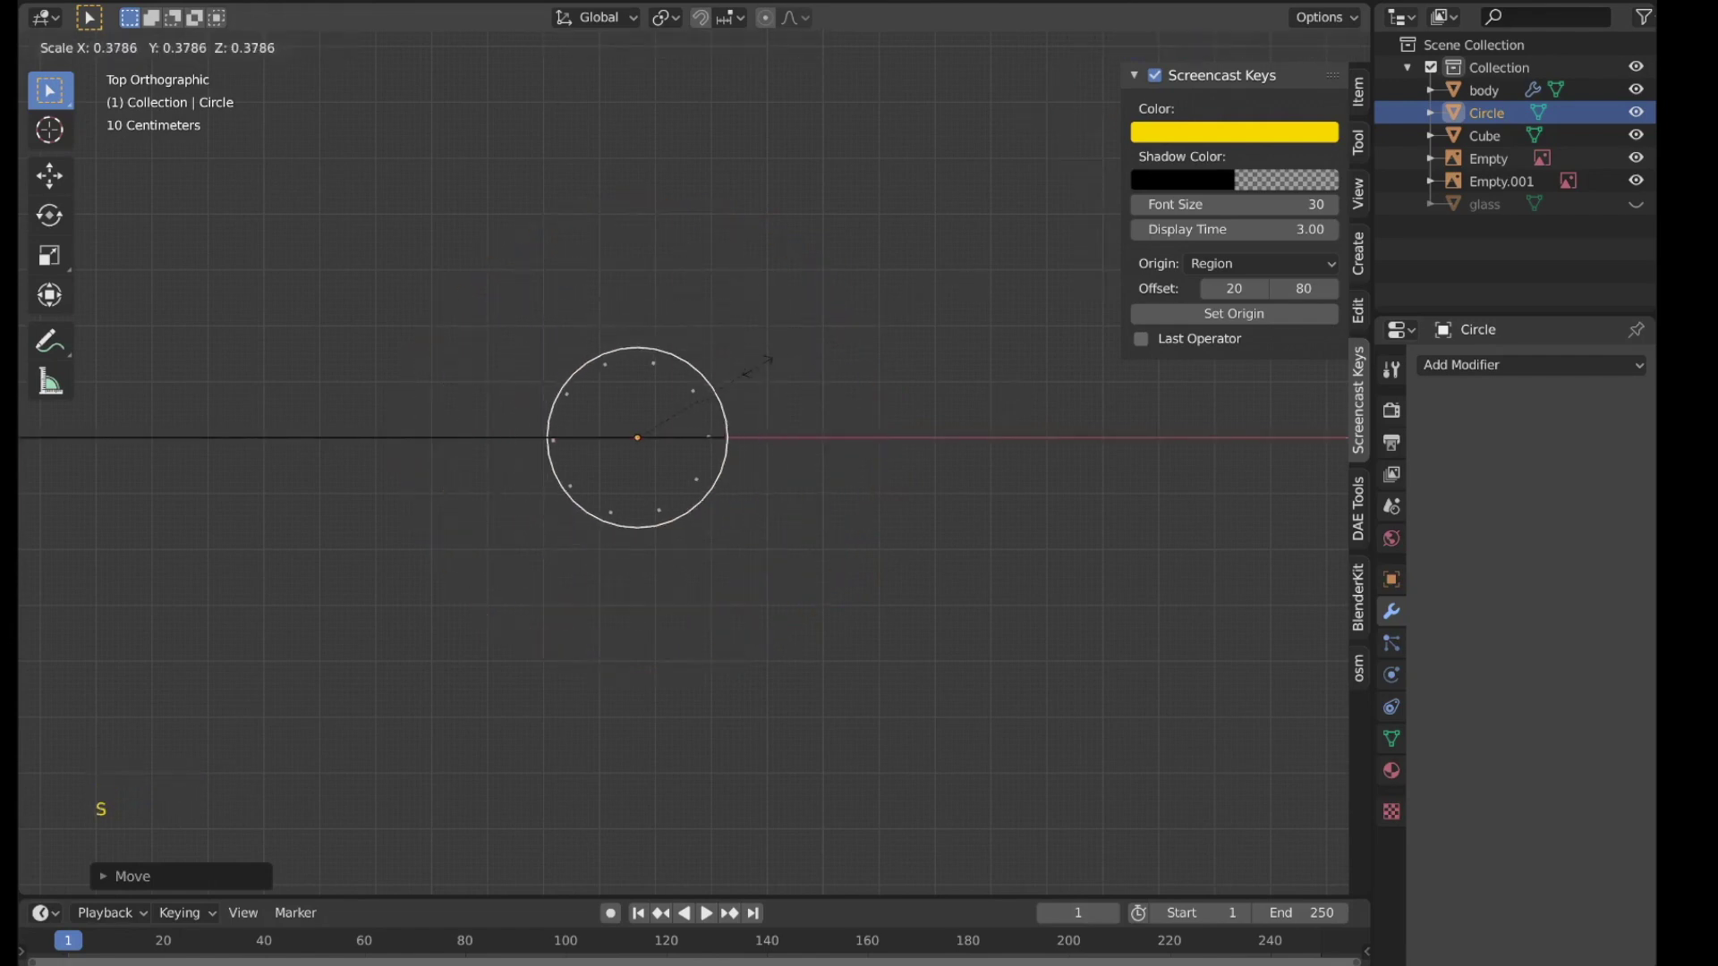
pyautogui.middleClick(883, 376)
pyautogui.scroll(3)
pyautogui.press('g')
pyautogui.middleClick(895, 513)
pyautogui.scroll(3)
# Step: Extrude the circle inward into a ring face and upward along Z for thickness
pyautogui.press('Tab')
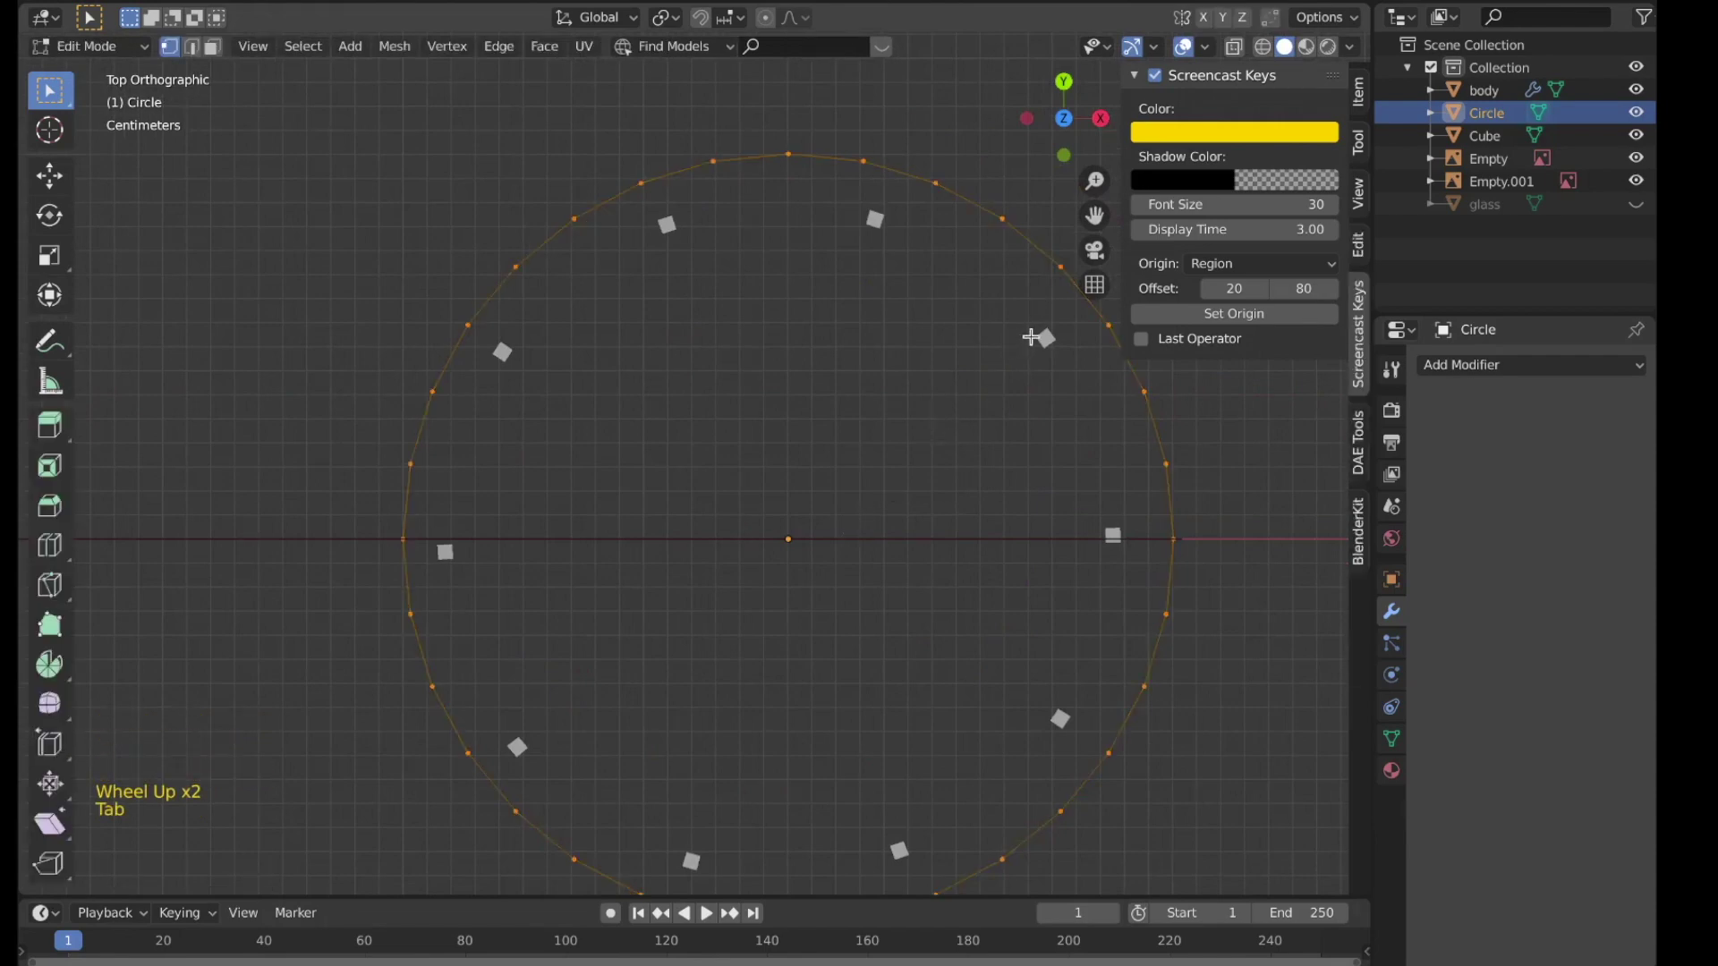
pyautogui.press('e')
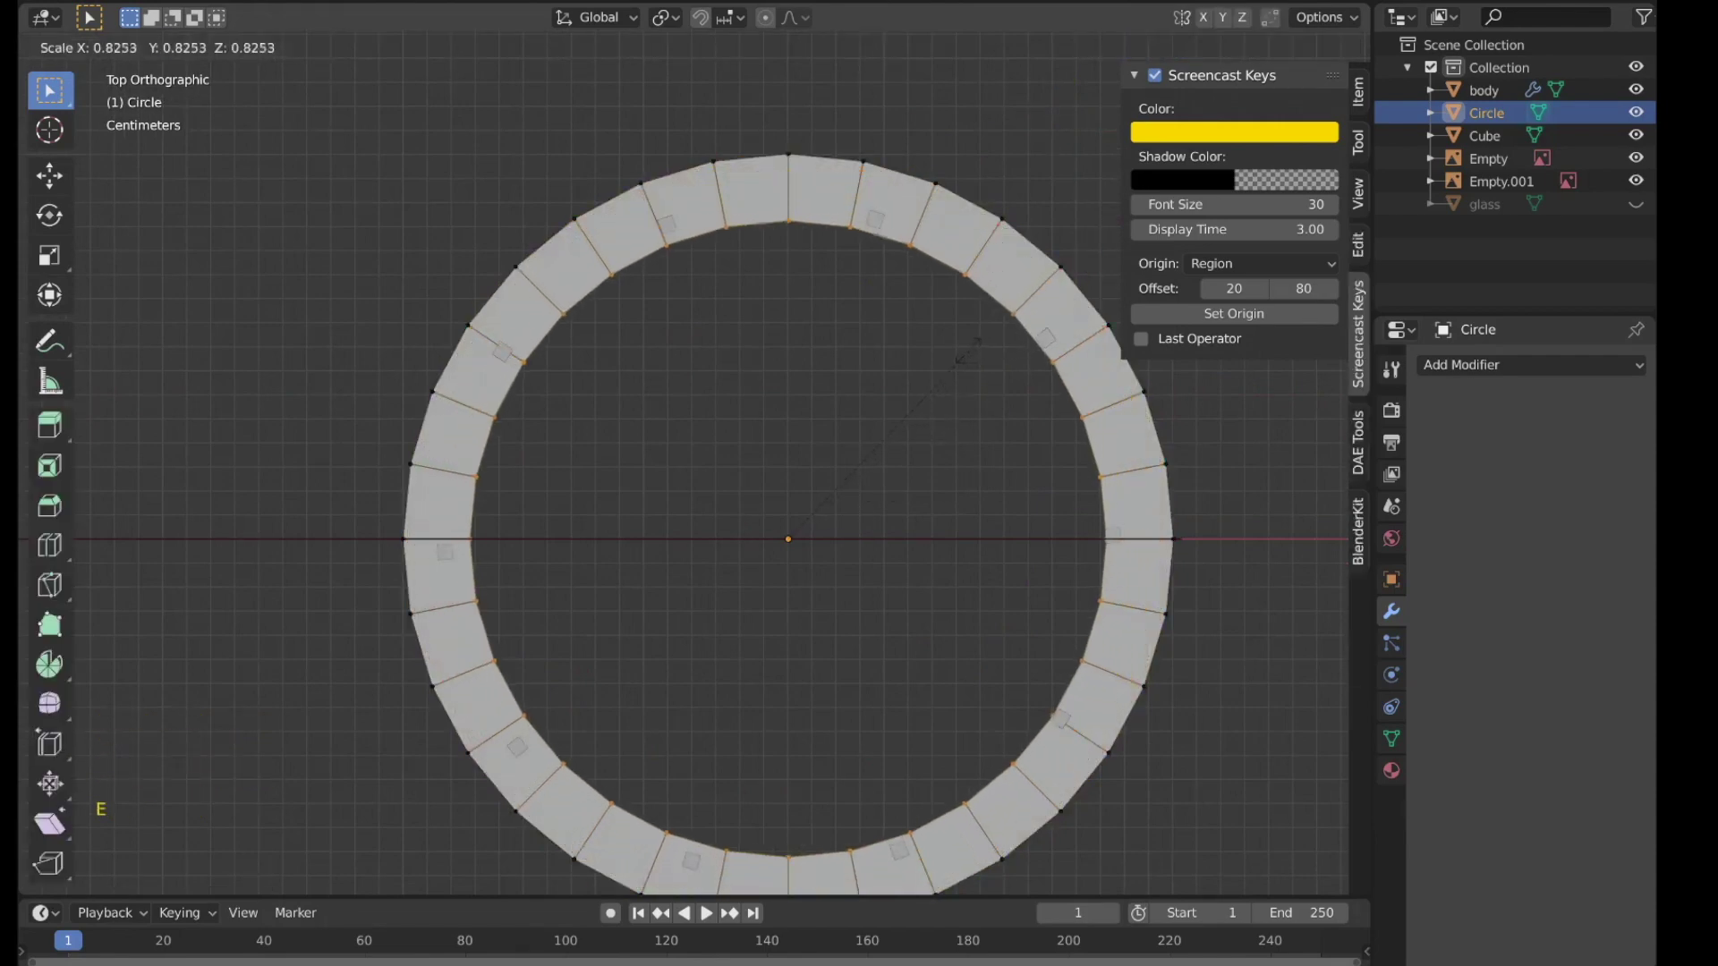
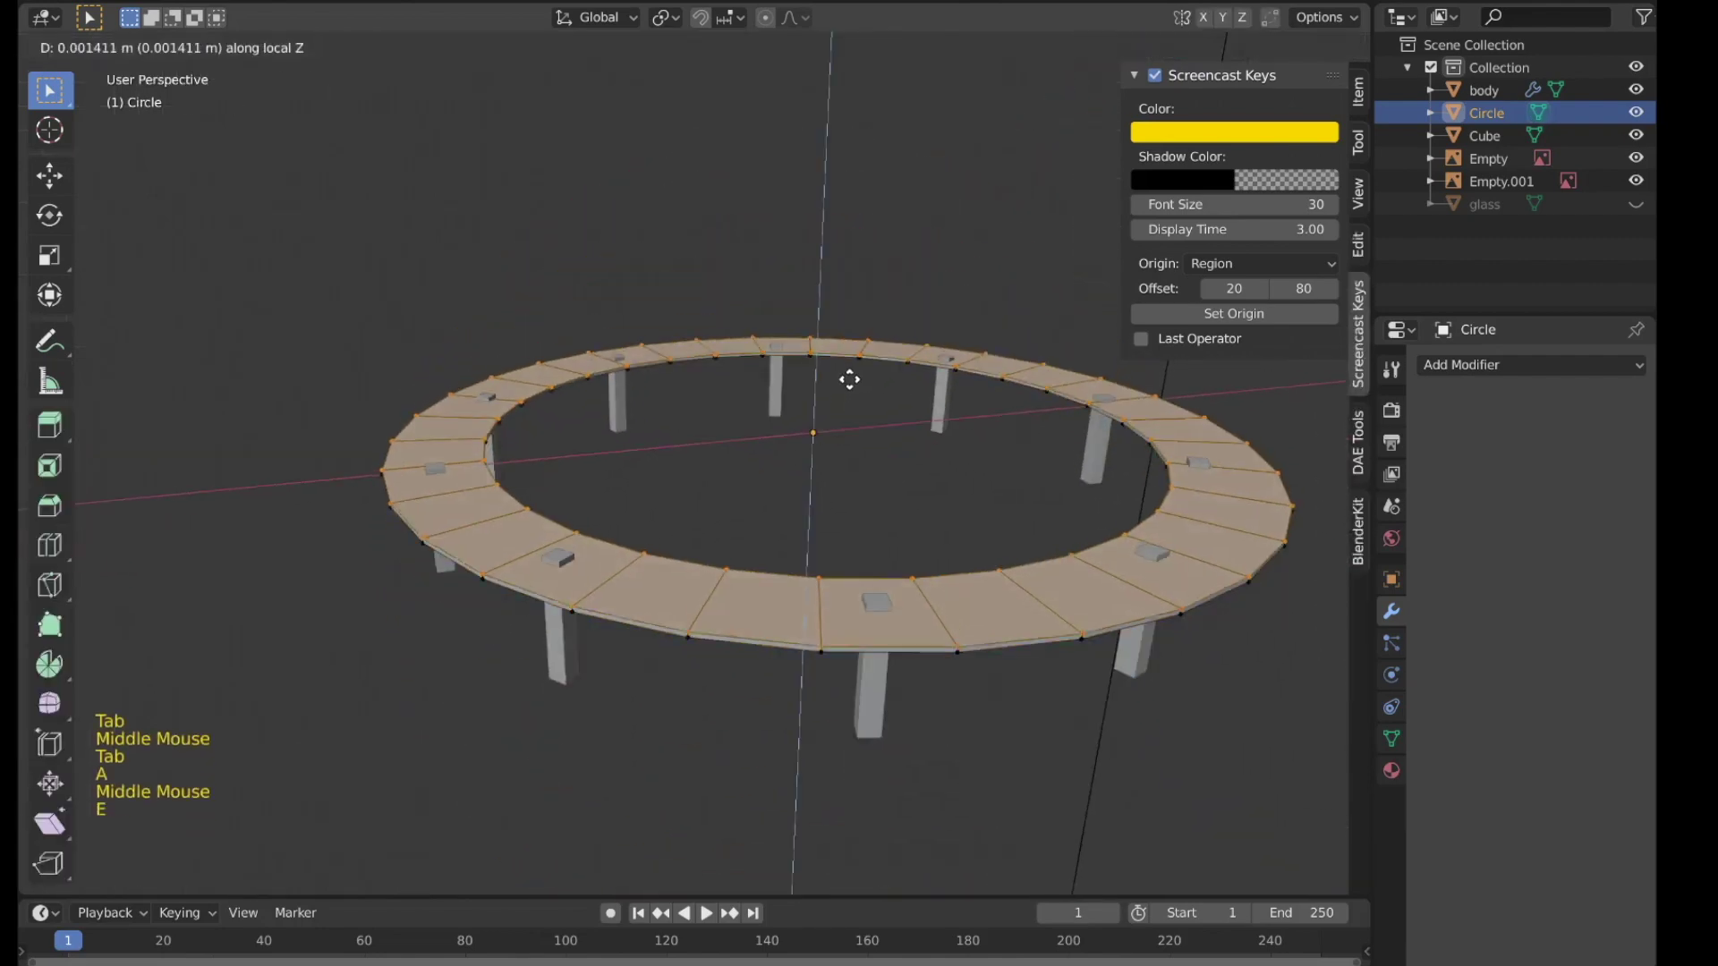
pyautogui.press('Tab')
pyautogui.scroll(-3)
pyautogui.scroll(-3)
pyautogui.click(695, 409)
pyautogui.scroll(-3)
pyautogui.scroll(-3)
pyautogui.press('b')
pyautogui.middleClick(790, 419)
# Step: Move the ring and cube legs into a new collection named burner
pyautogui.scroll(3)
pyautogui.press('m')
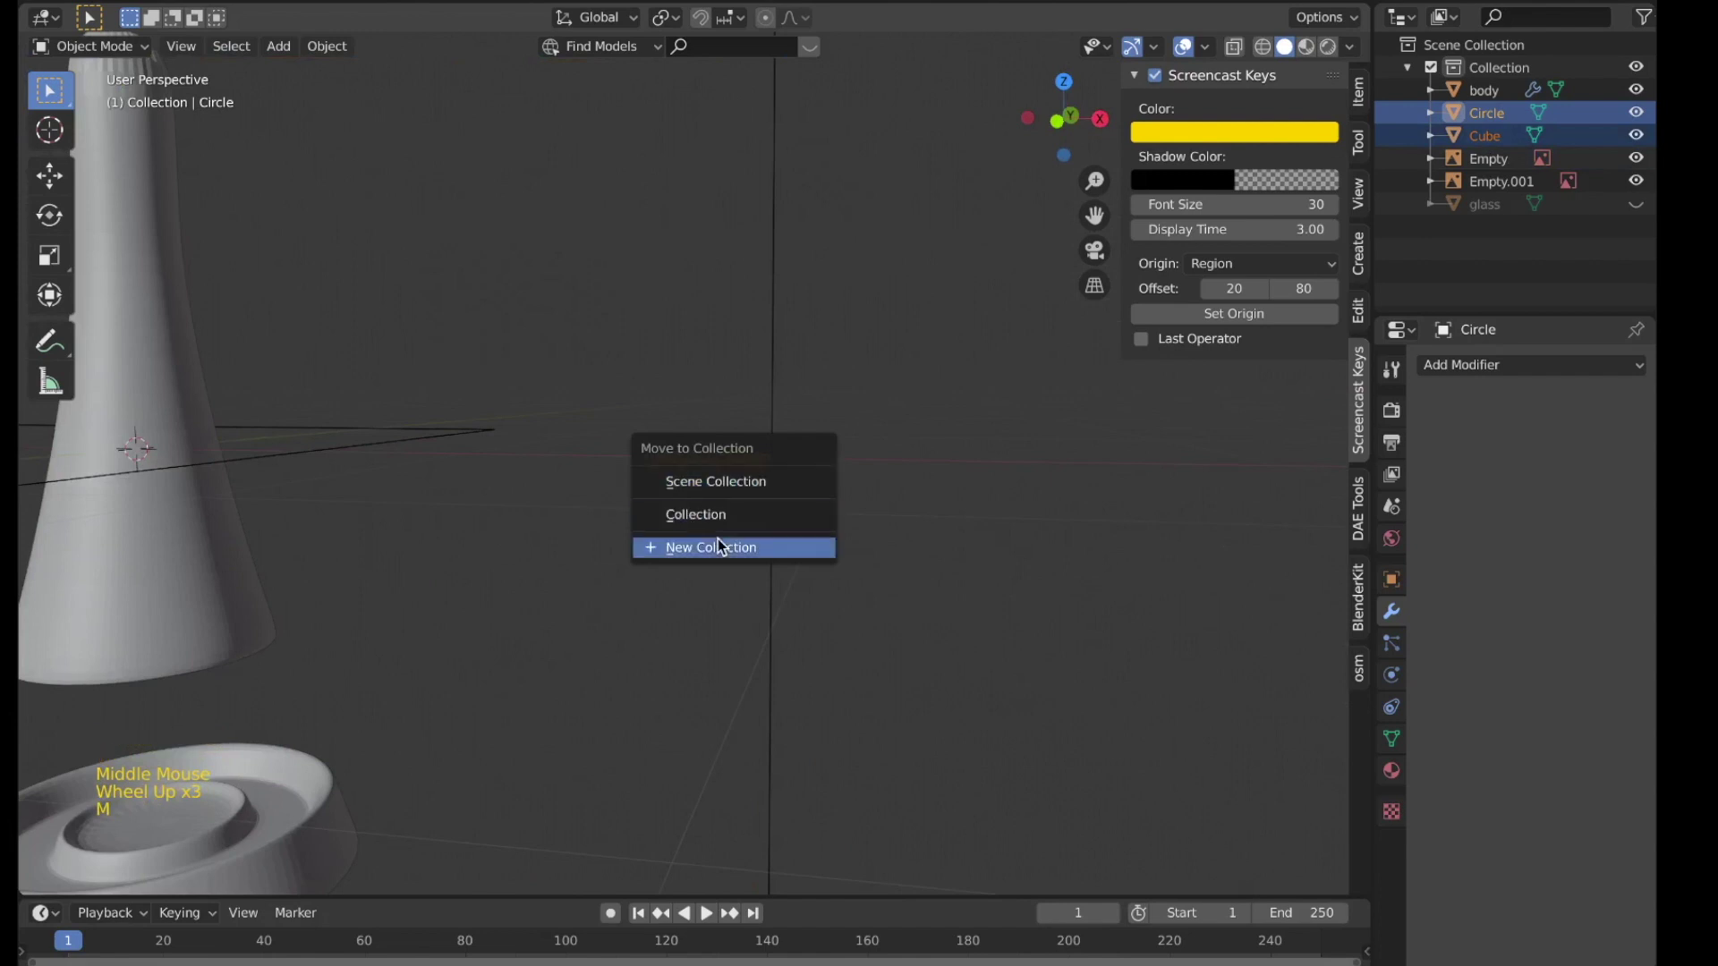
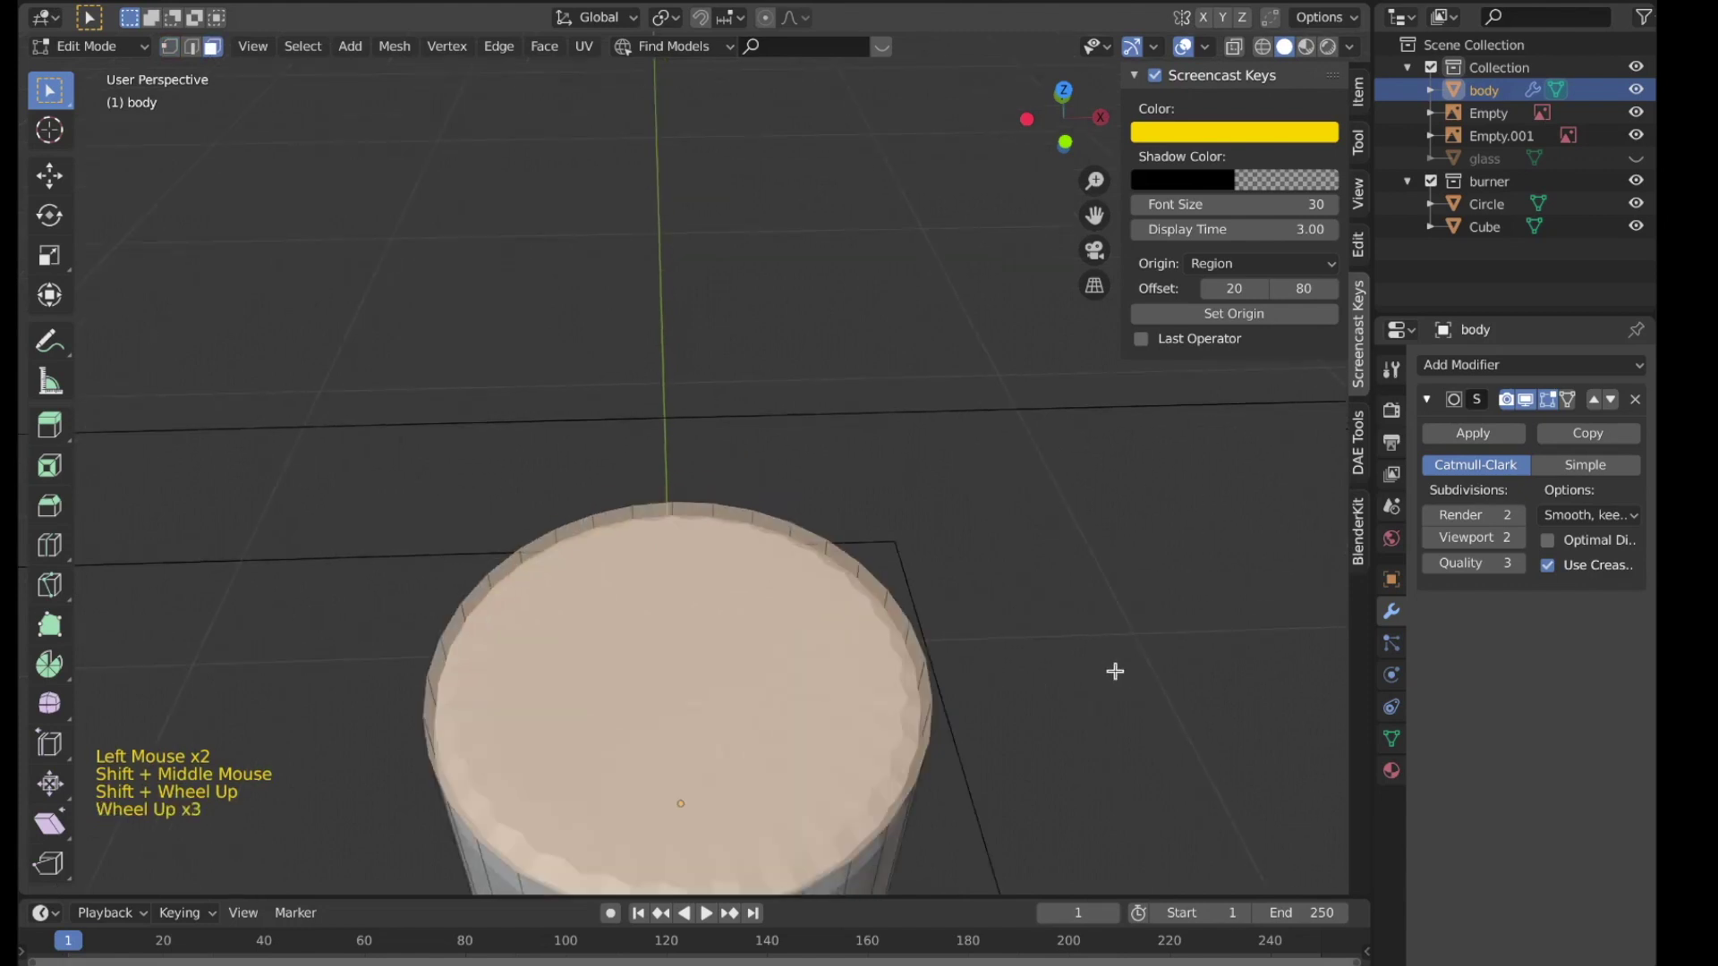
# Step: Inset the body's top face and add a scaled loop cut near the glass seam
pyautogui.press('i')
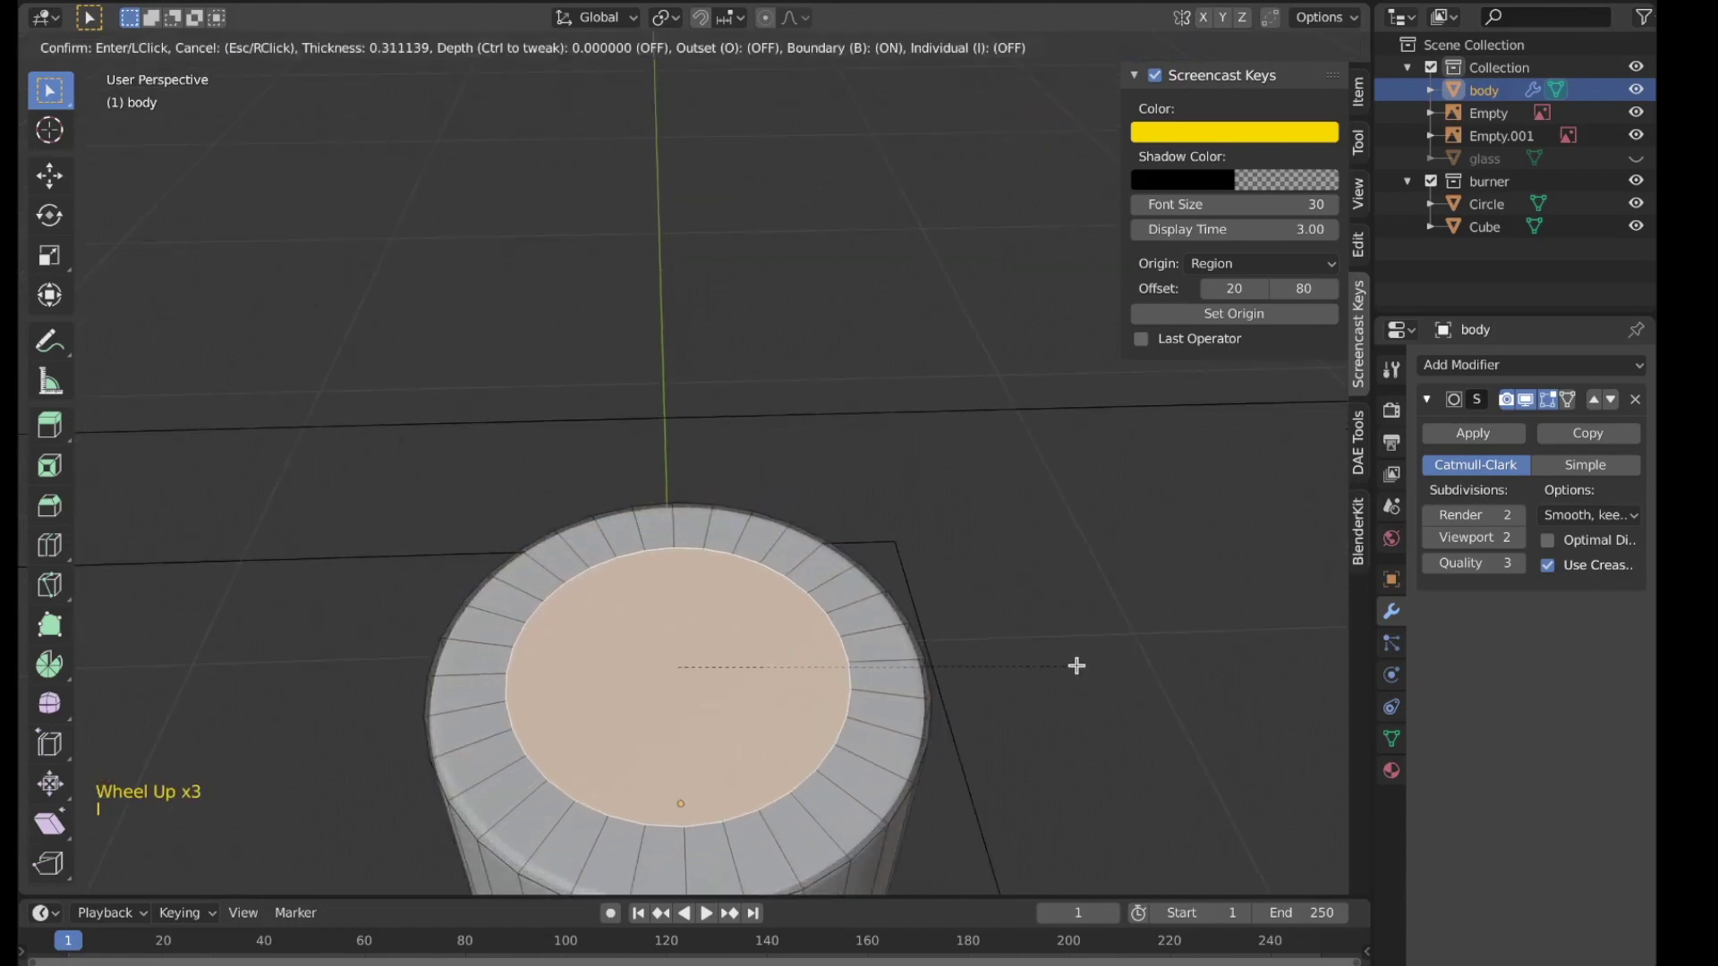
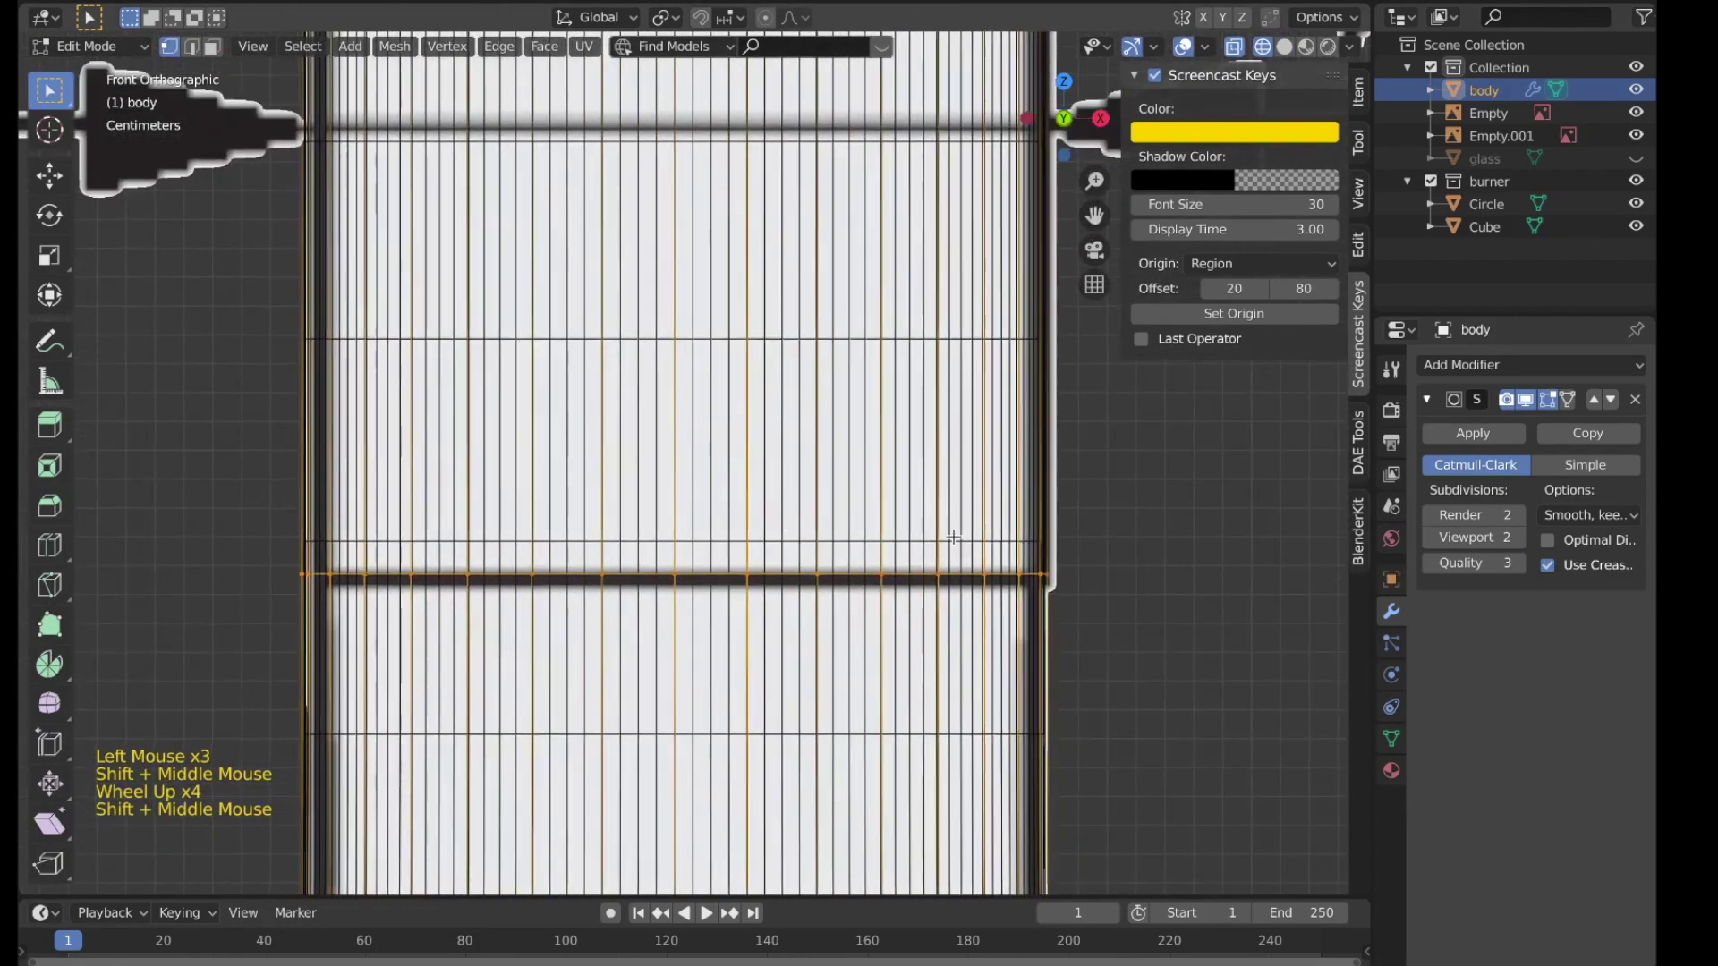
pyautogui.press('ctrl+r')
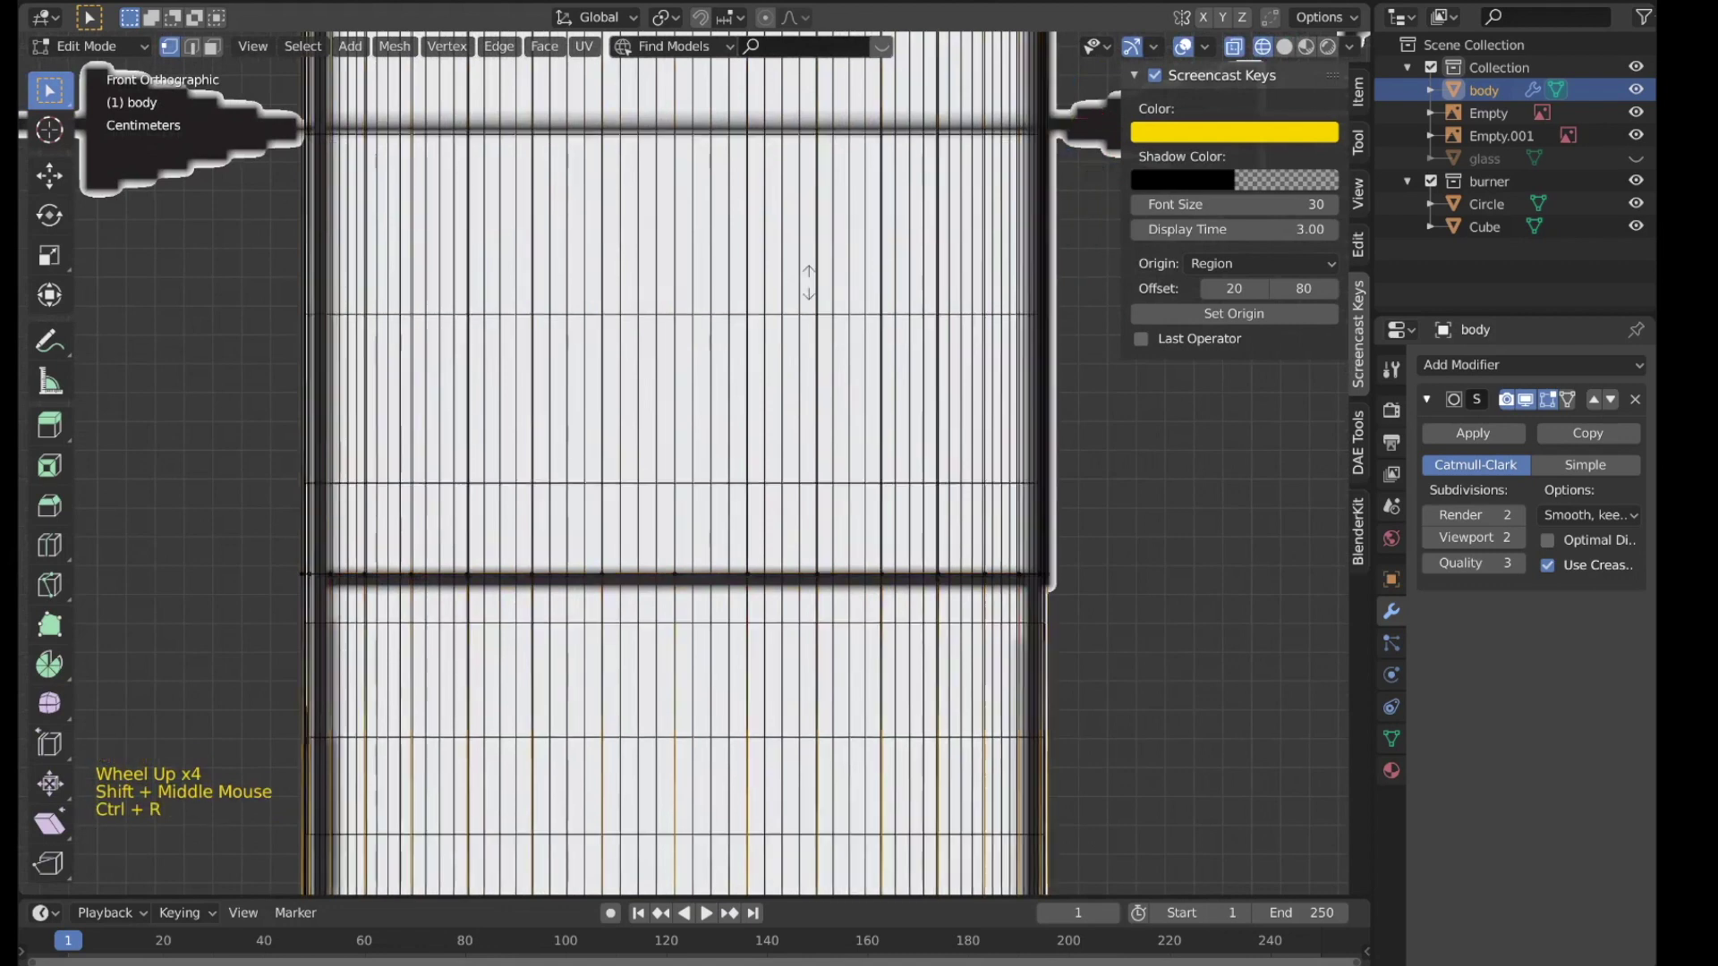
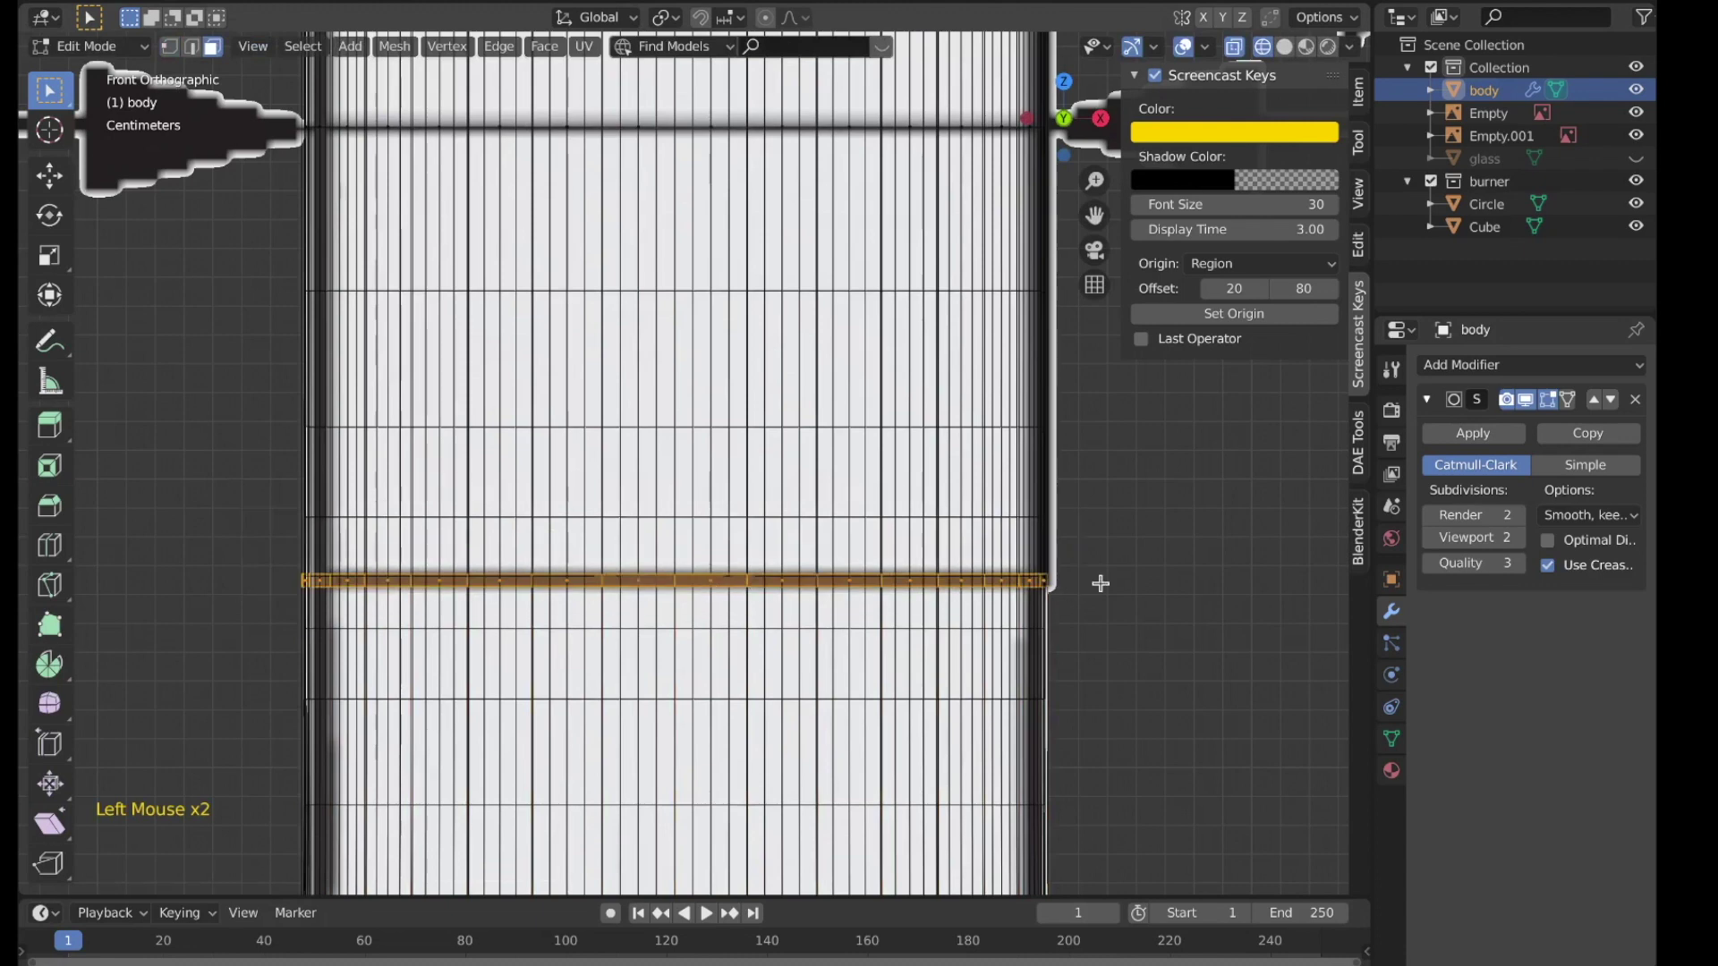
pyautogui.press('e')
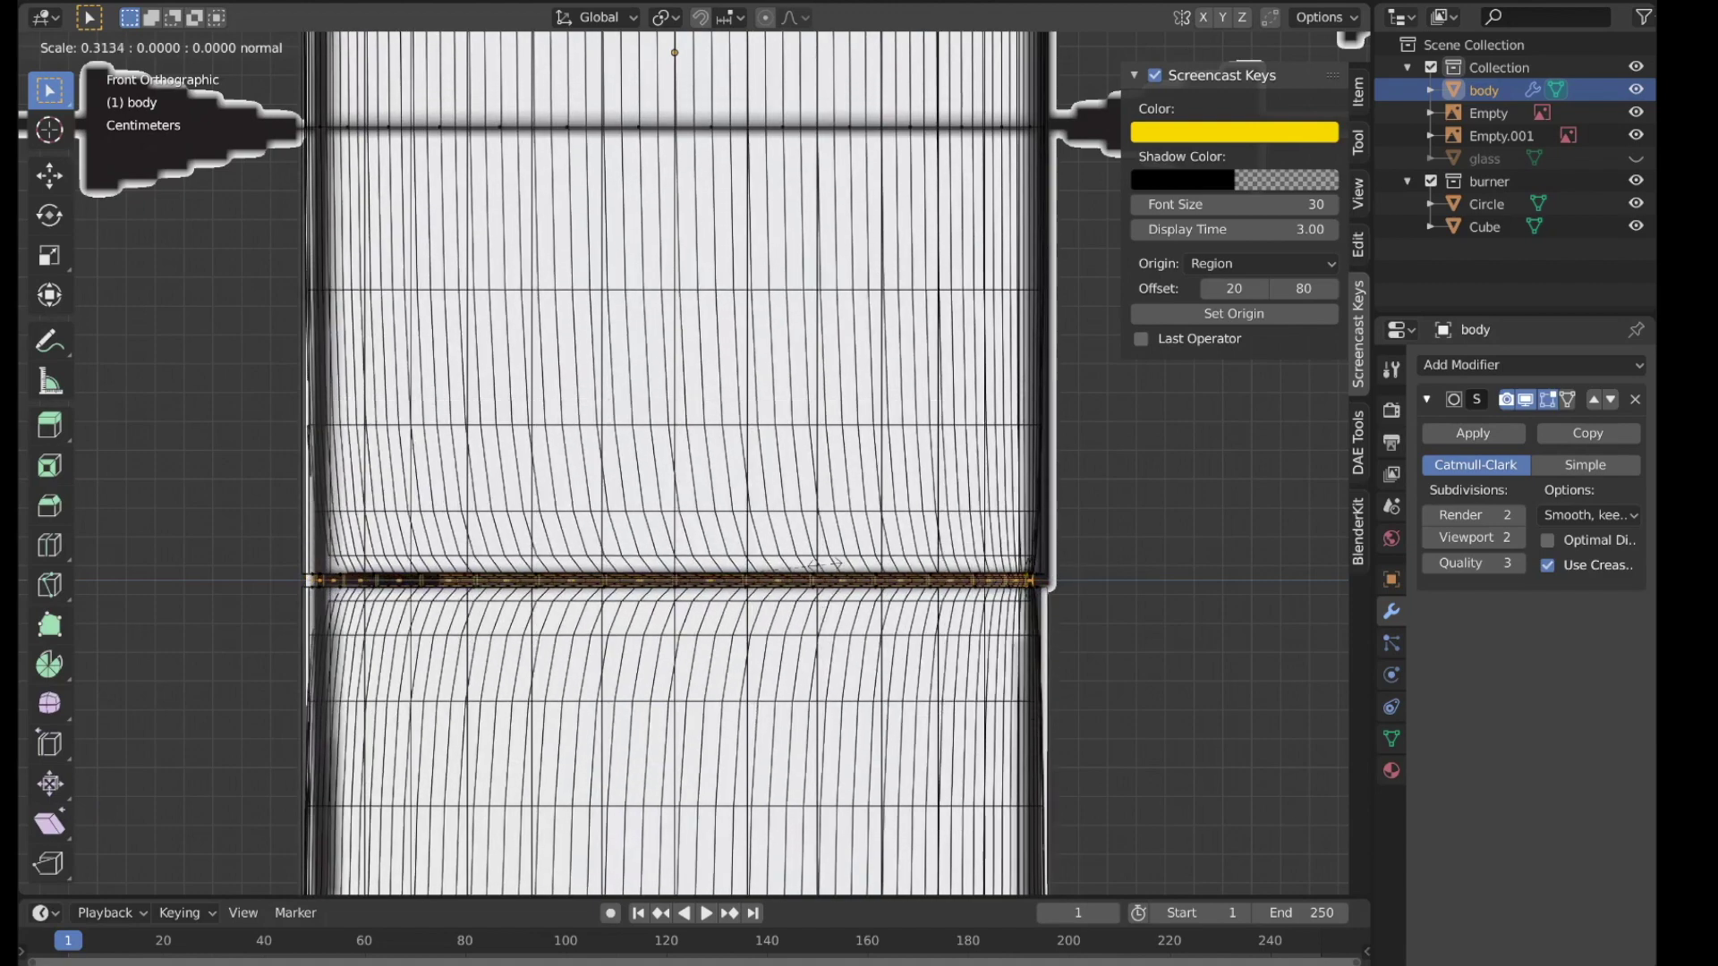
pyautogui.press('z')
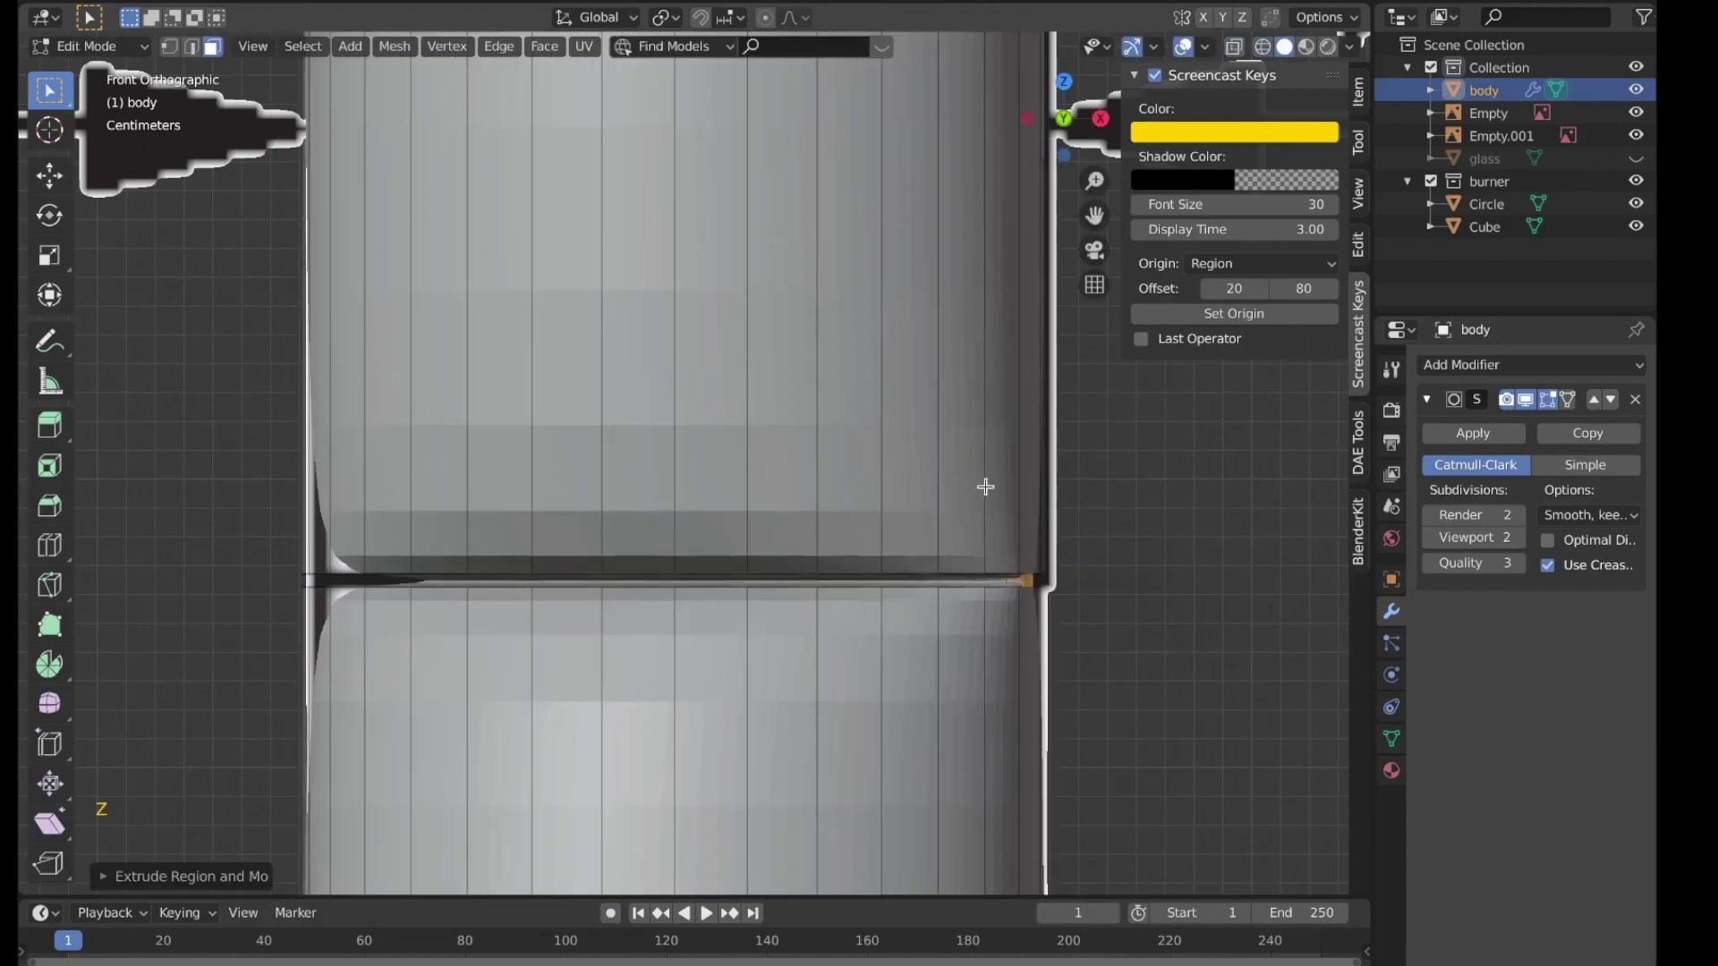
# Step: Slide the new edge loops tight against the seam and return to Object Mode
pyautogui.press('ctrl+r')
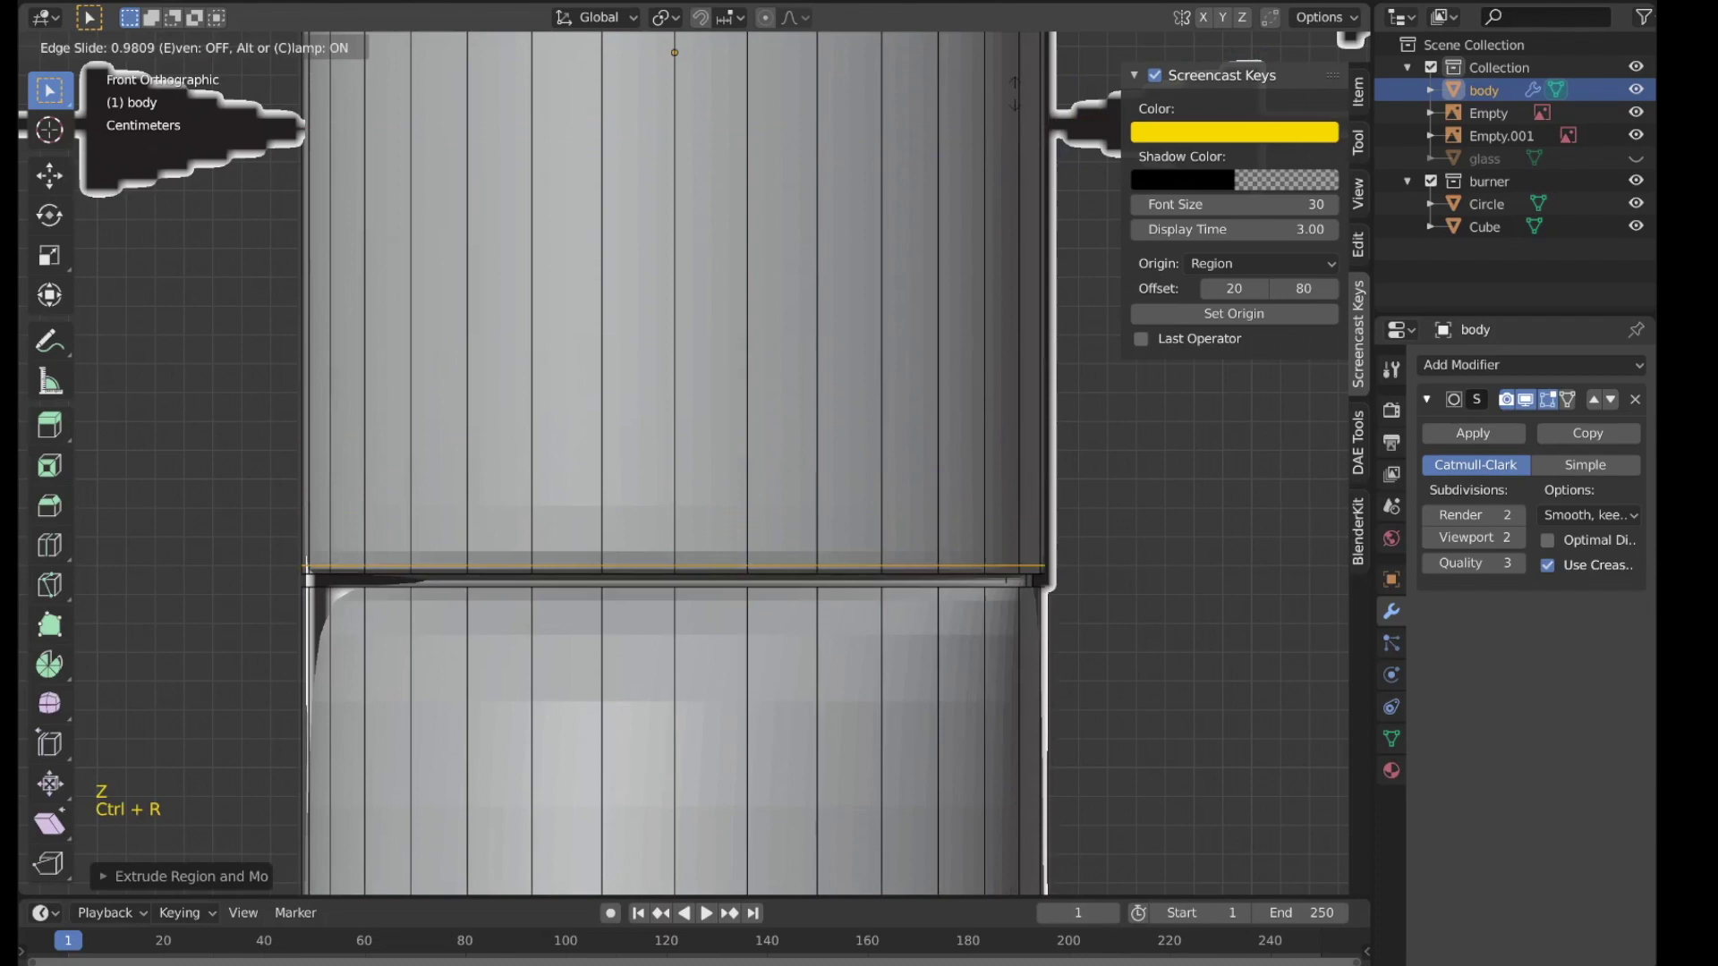
pyautogui.press('ctrl+r')
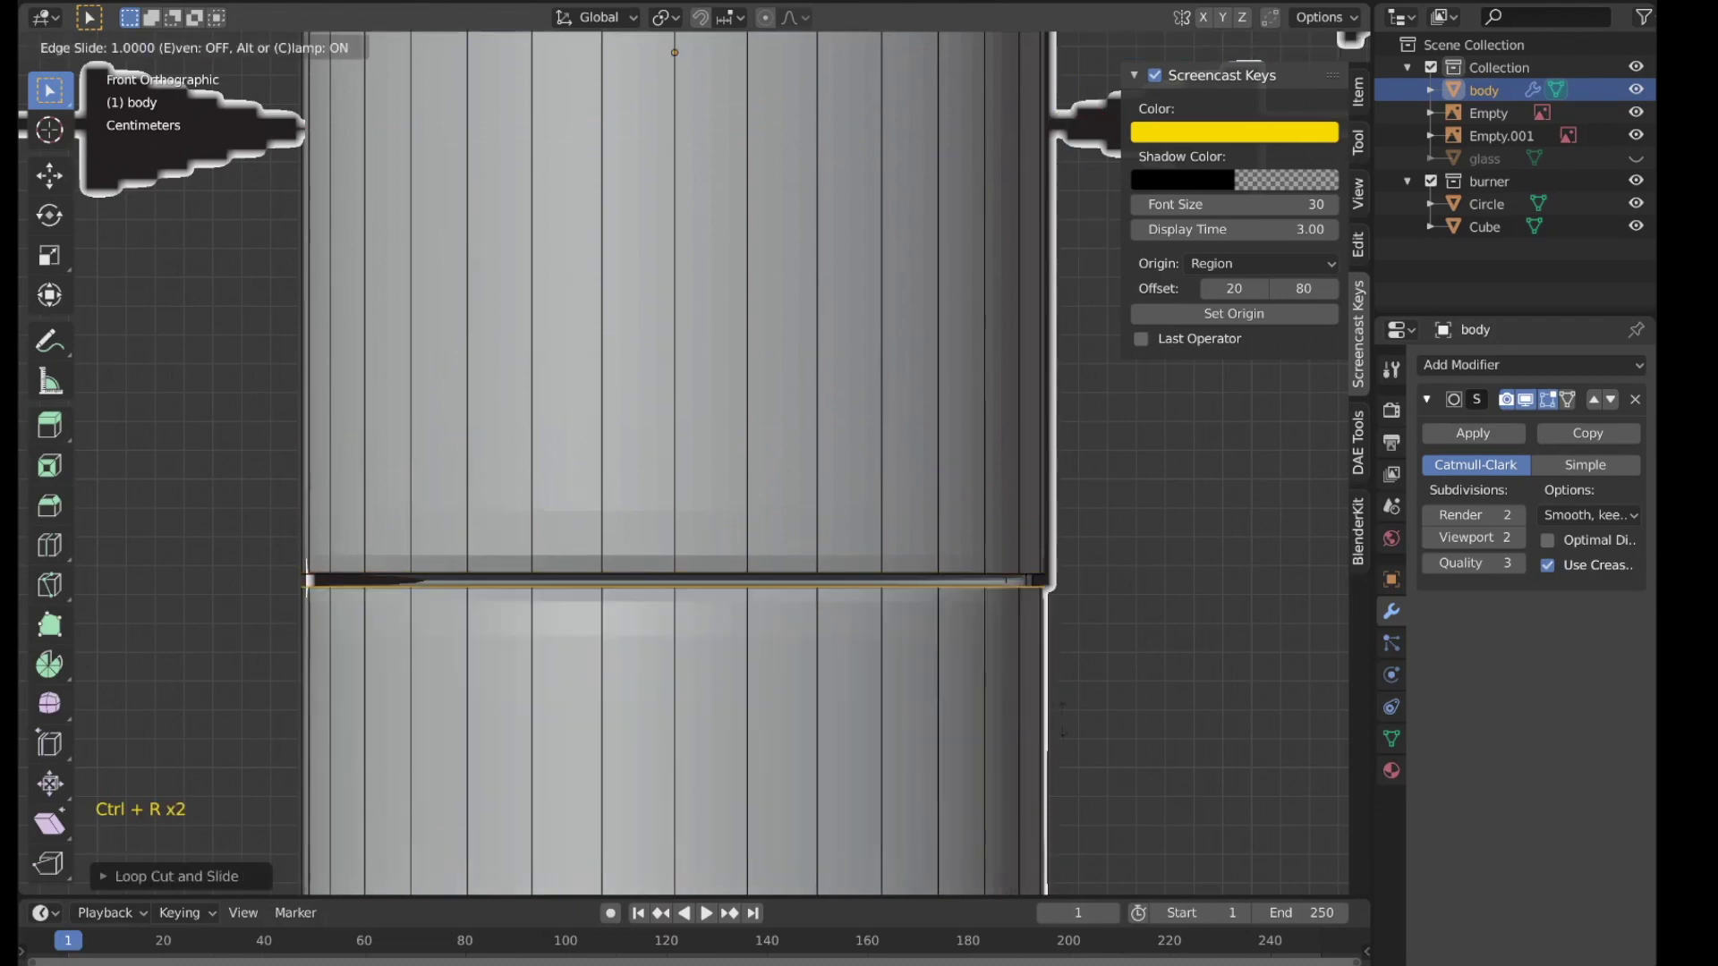
pyautogui.scroll(-3)
pyautogui.press('Tab')
pyautogui.scroll(-3)
pyautogui.middleClick(886, 593)
pyautogui.middleClick(776, 528)
pyautogui.scroll(-3)
pyautogui.middleClick(808, 379)
pyautogui.press('KP_1')
pyautogui.middleClick(685, 701)
pyautogui.scroll(3)
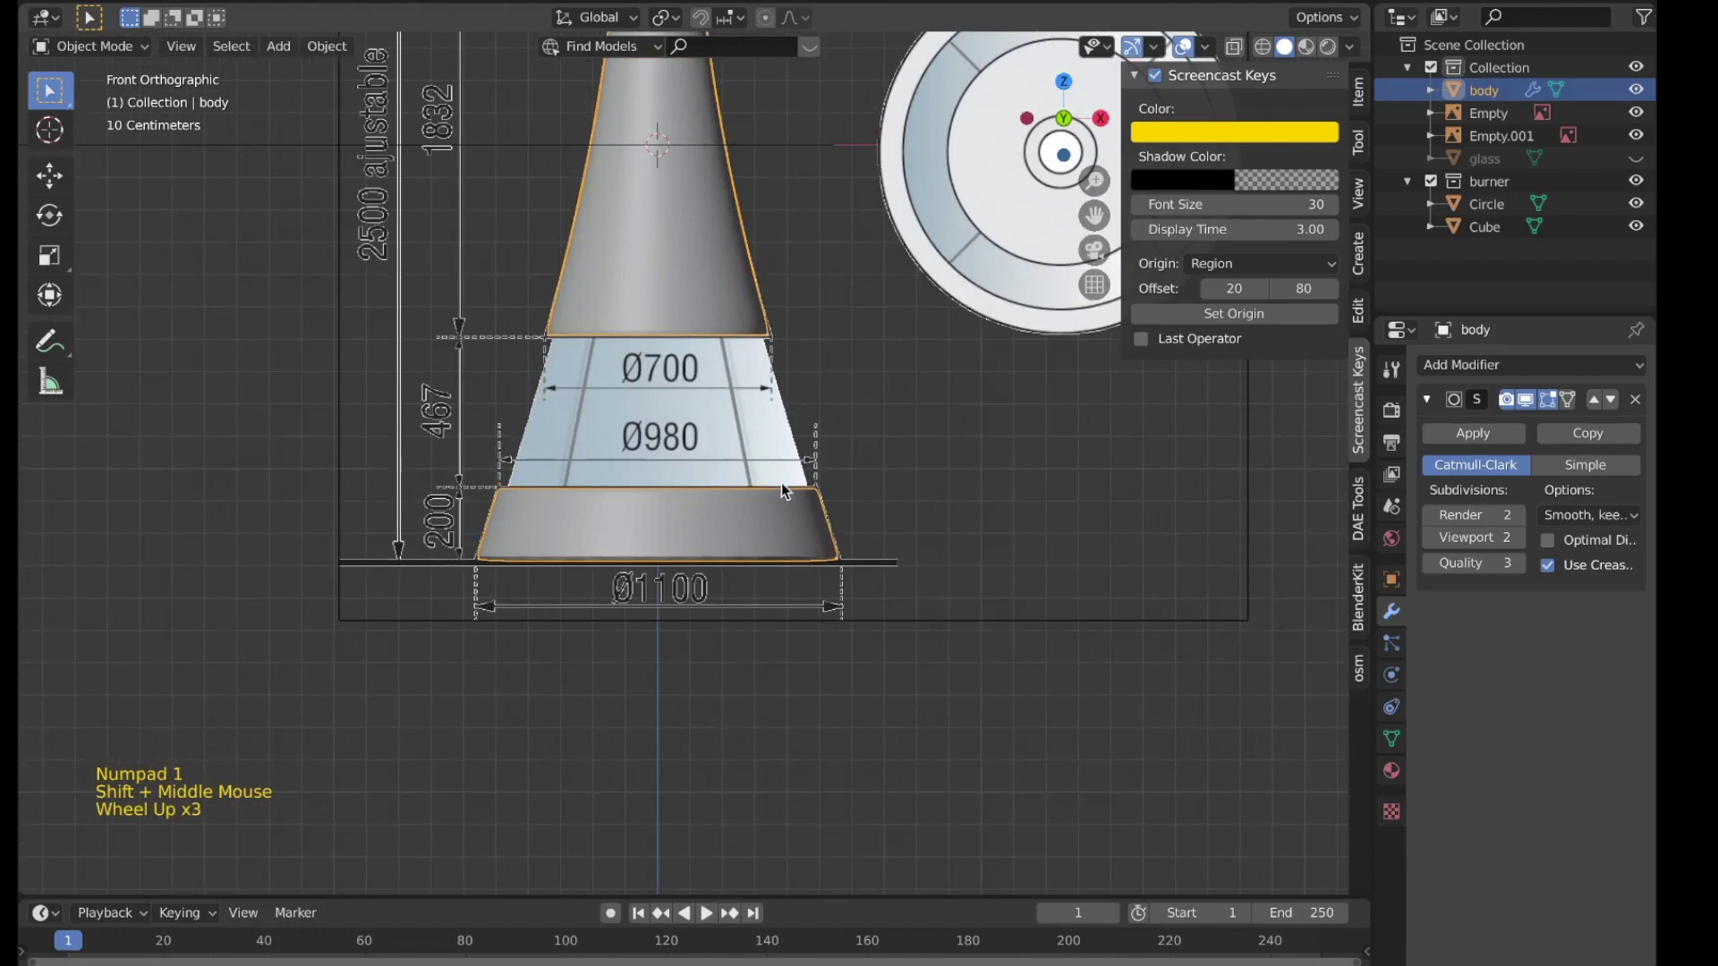
# Step: Hide the lamp body in the Outliner and select the glass section
pyautogui.scroll(-3)
pyautogui.press('n')
pyautogui.scroll(3)
pyautogui.middleClick(823, 421)
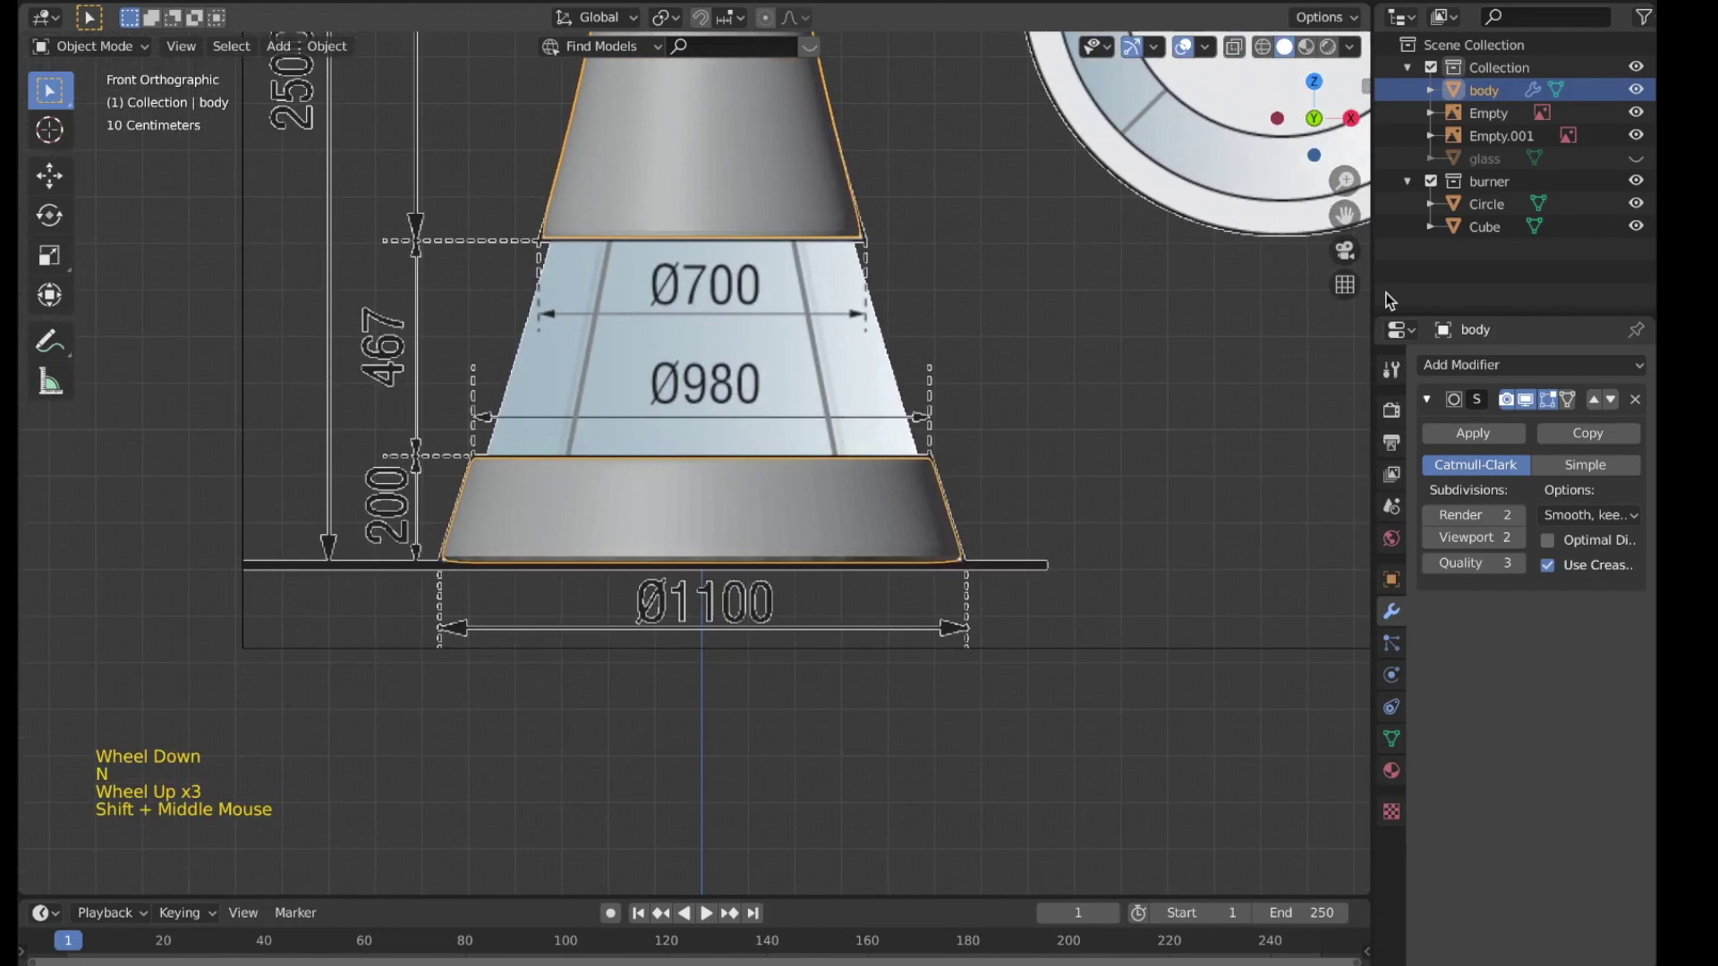
pyautogui.click(1648, 88)
pyautogui.click(1656, 160)
# Step: Give the glass a Subdivision Surface modifier and check the smoothing in Edit Mode
pyautogui.scroll(3)
pyautogui.middleClick(987, 289)
pyautogui.click(948, 352)
pyautogui.click(1505, 372)
pyautogui.click(1190, 779)
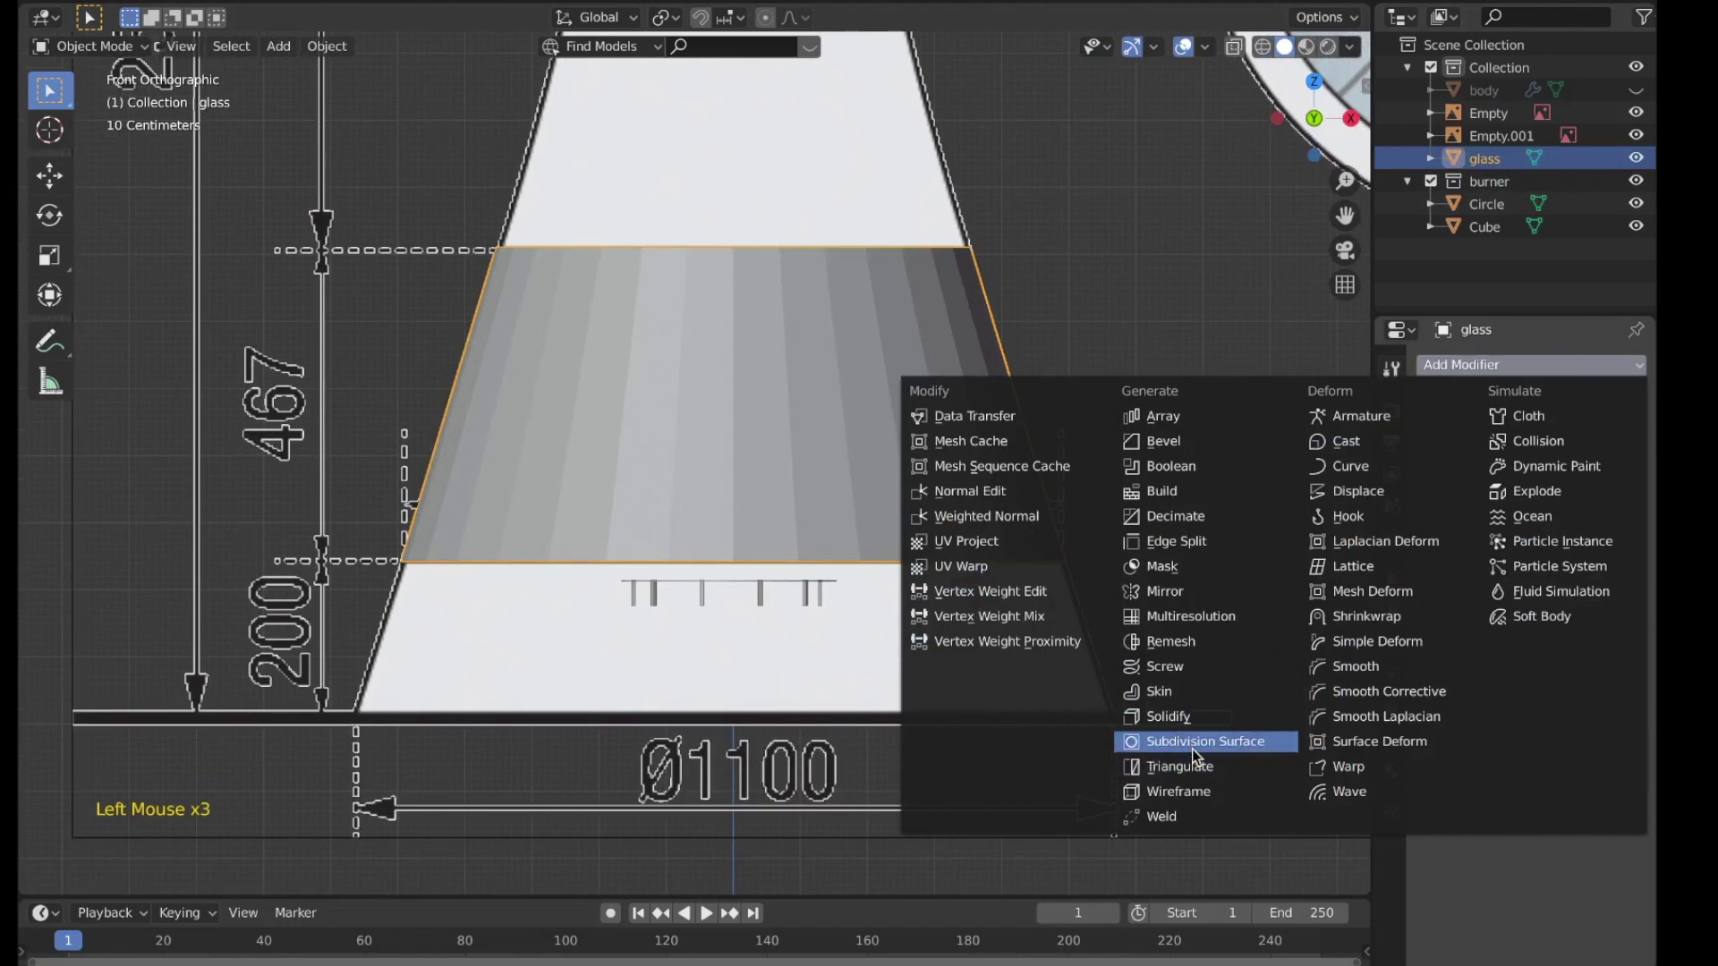
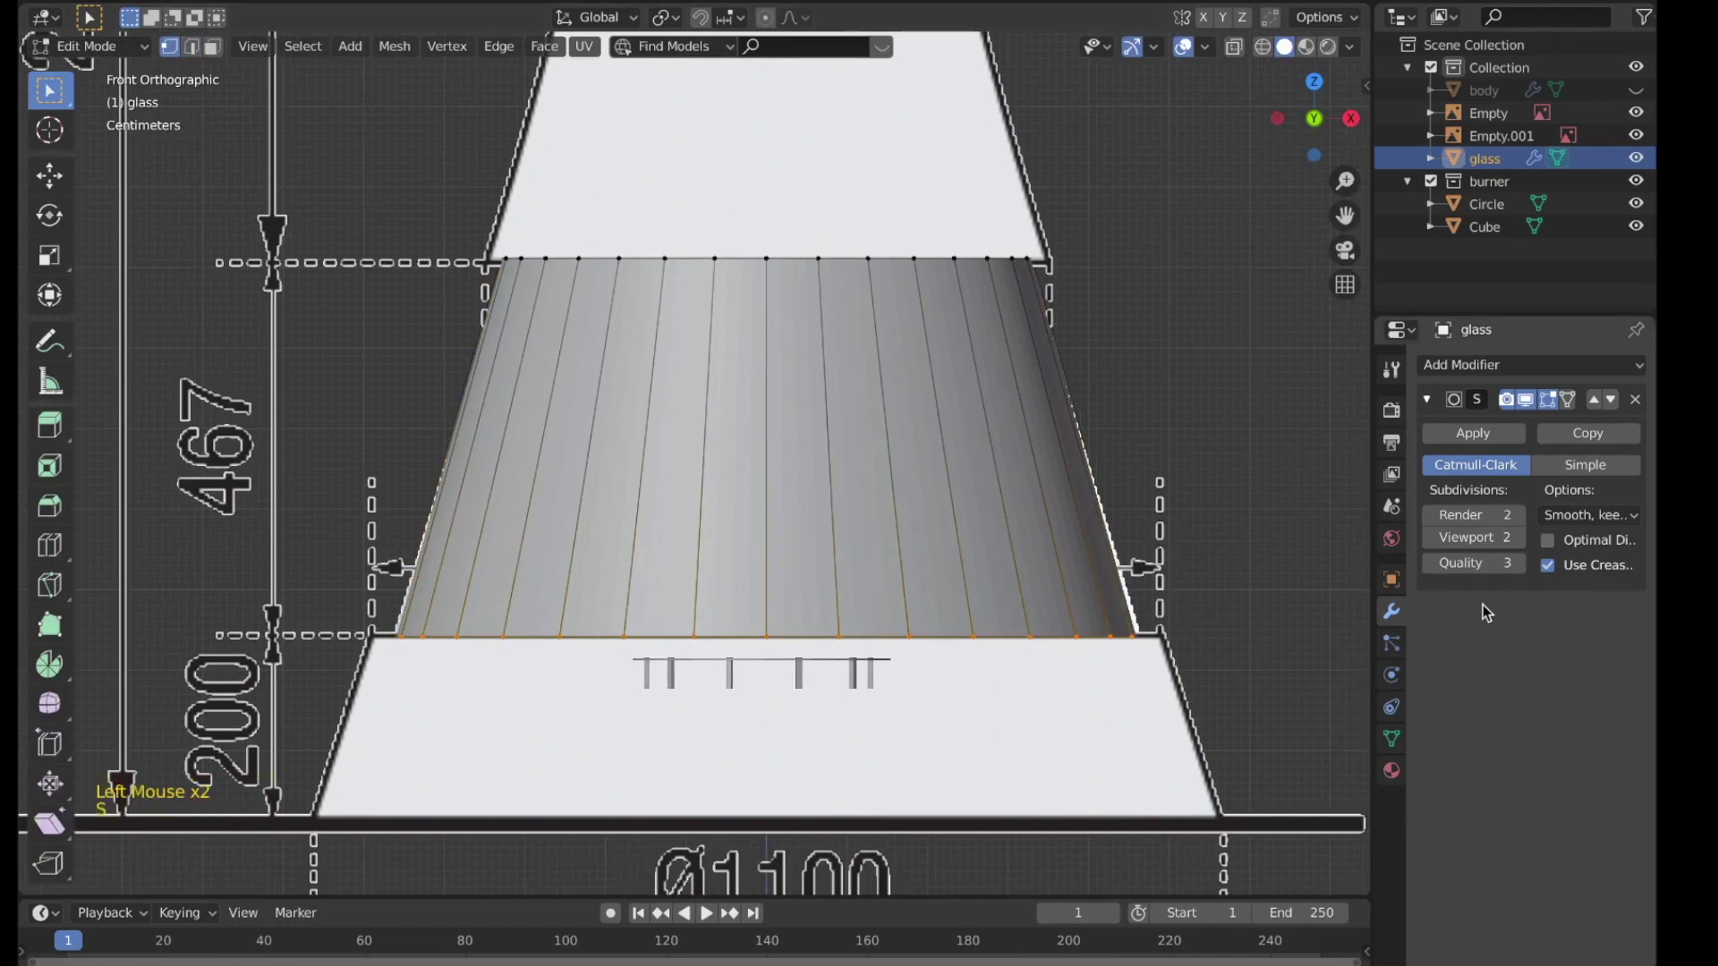
pyautogui.press('s')
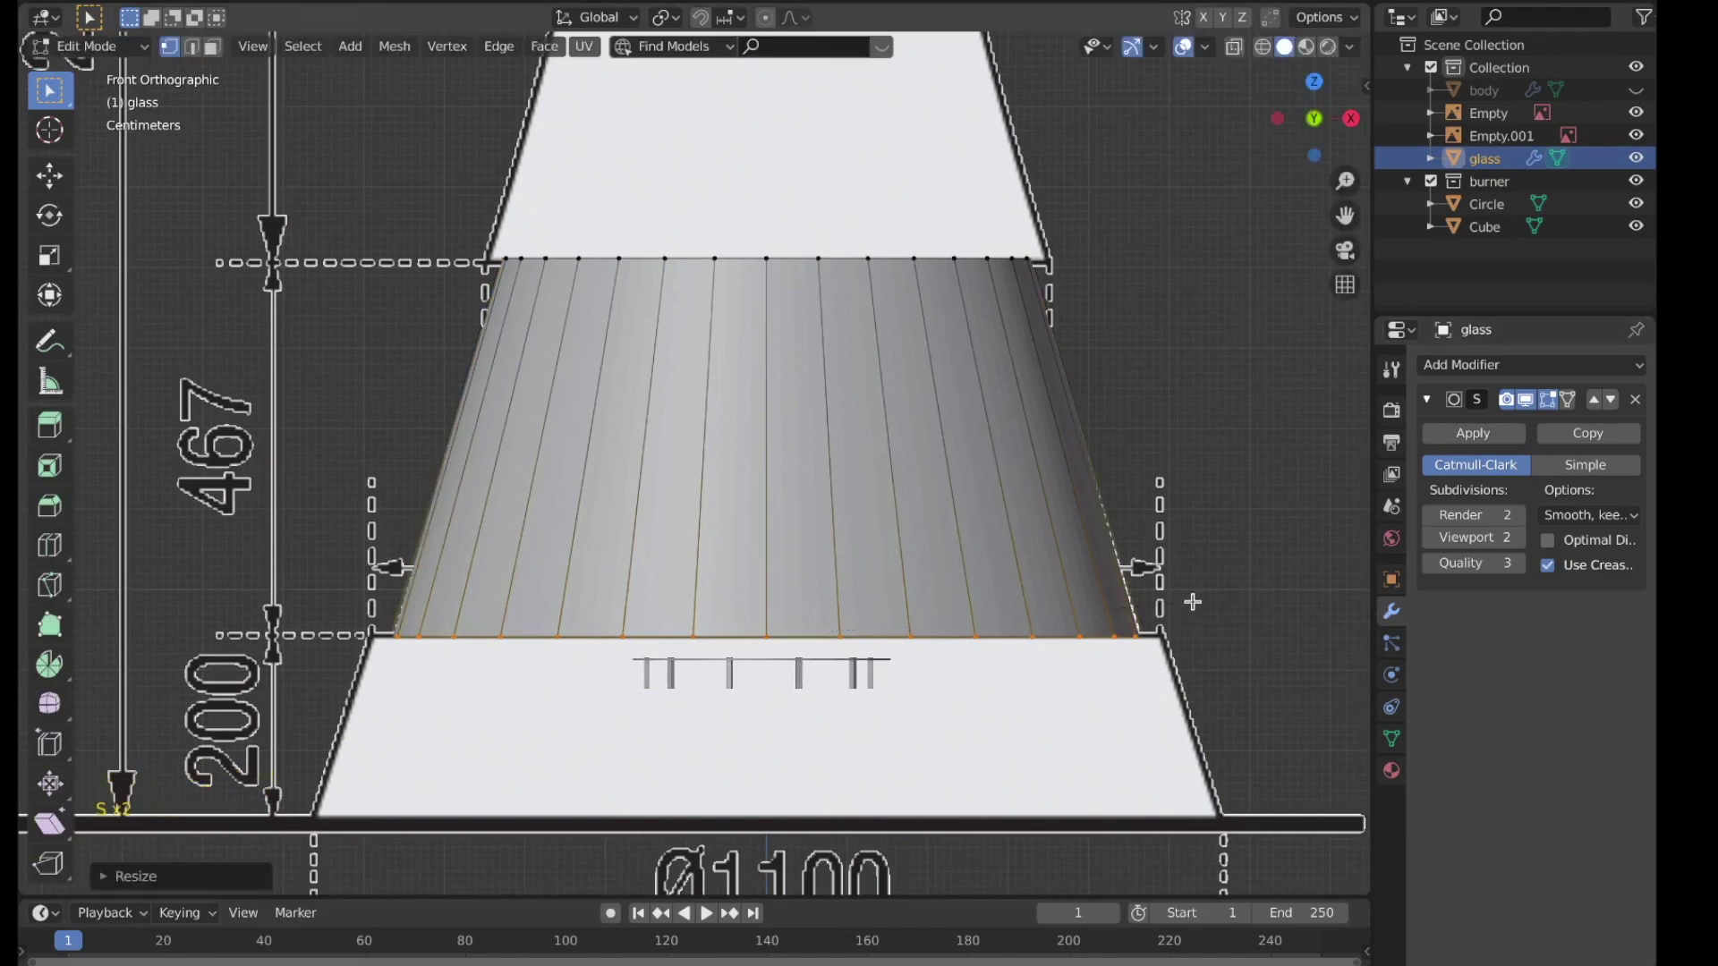
pyautogui.press('Tab')
pyautogui.scroll(-3)
pyautogui.press('z')
pyautogui.middleClick(1096, 597)
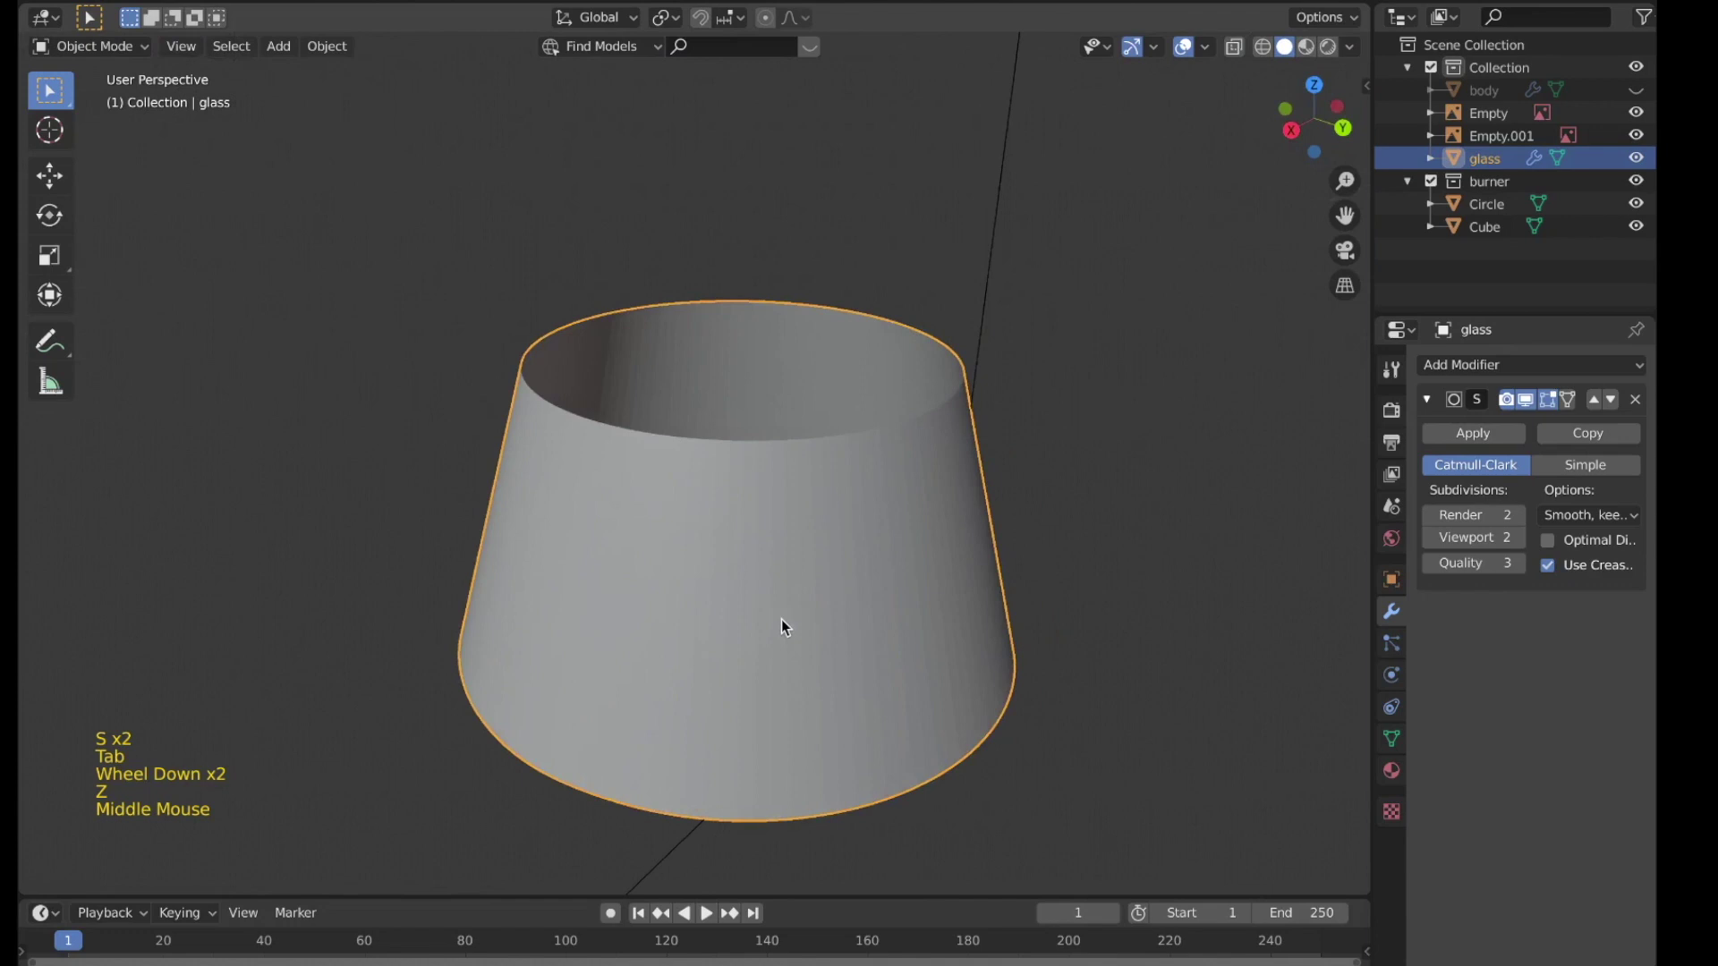
# Step: Adjust the view around the smoothed glass shade
pyautogui.scroll(-3)
pyautogui.middleClick(1010, 693)
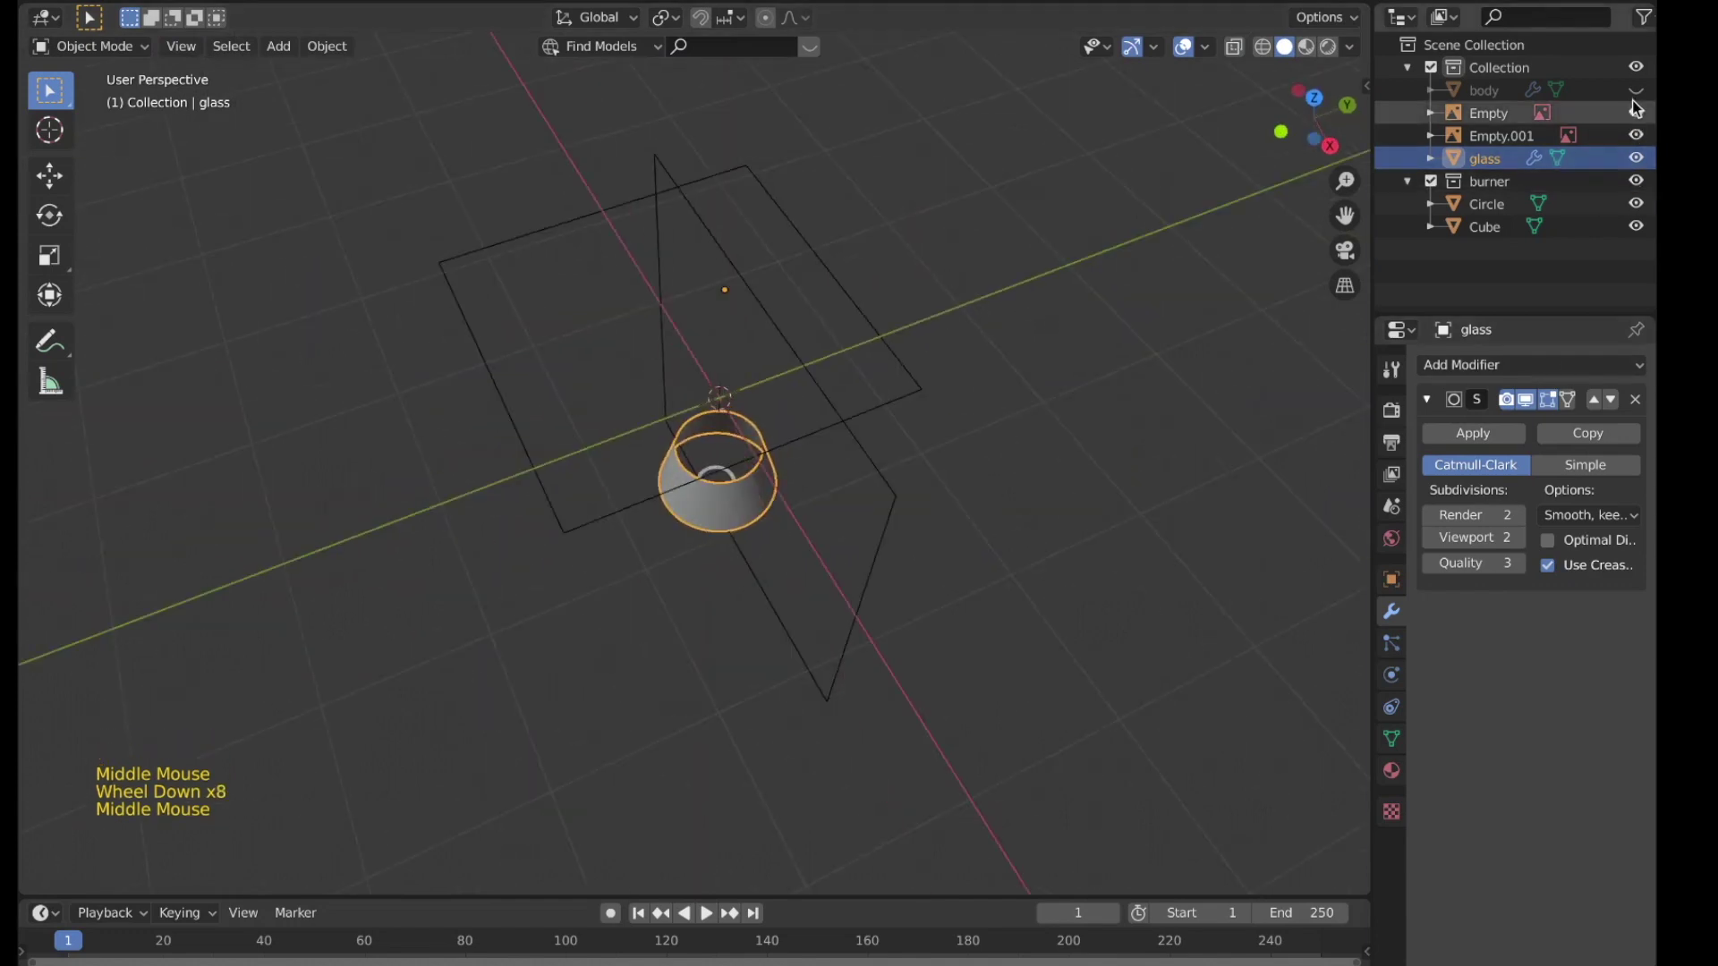
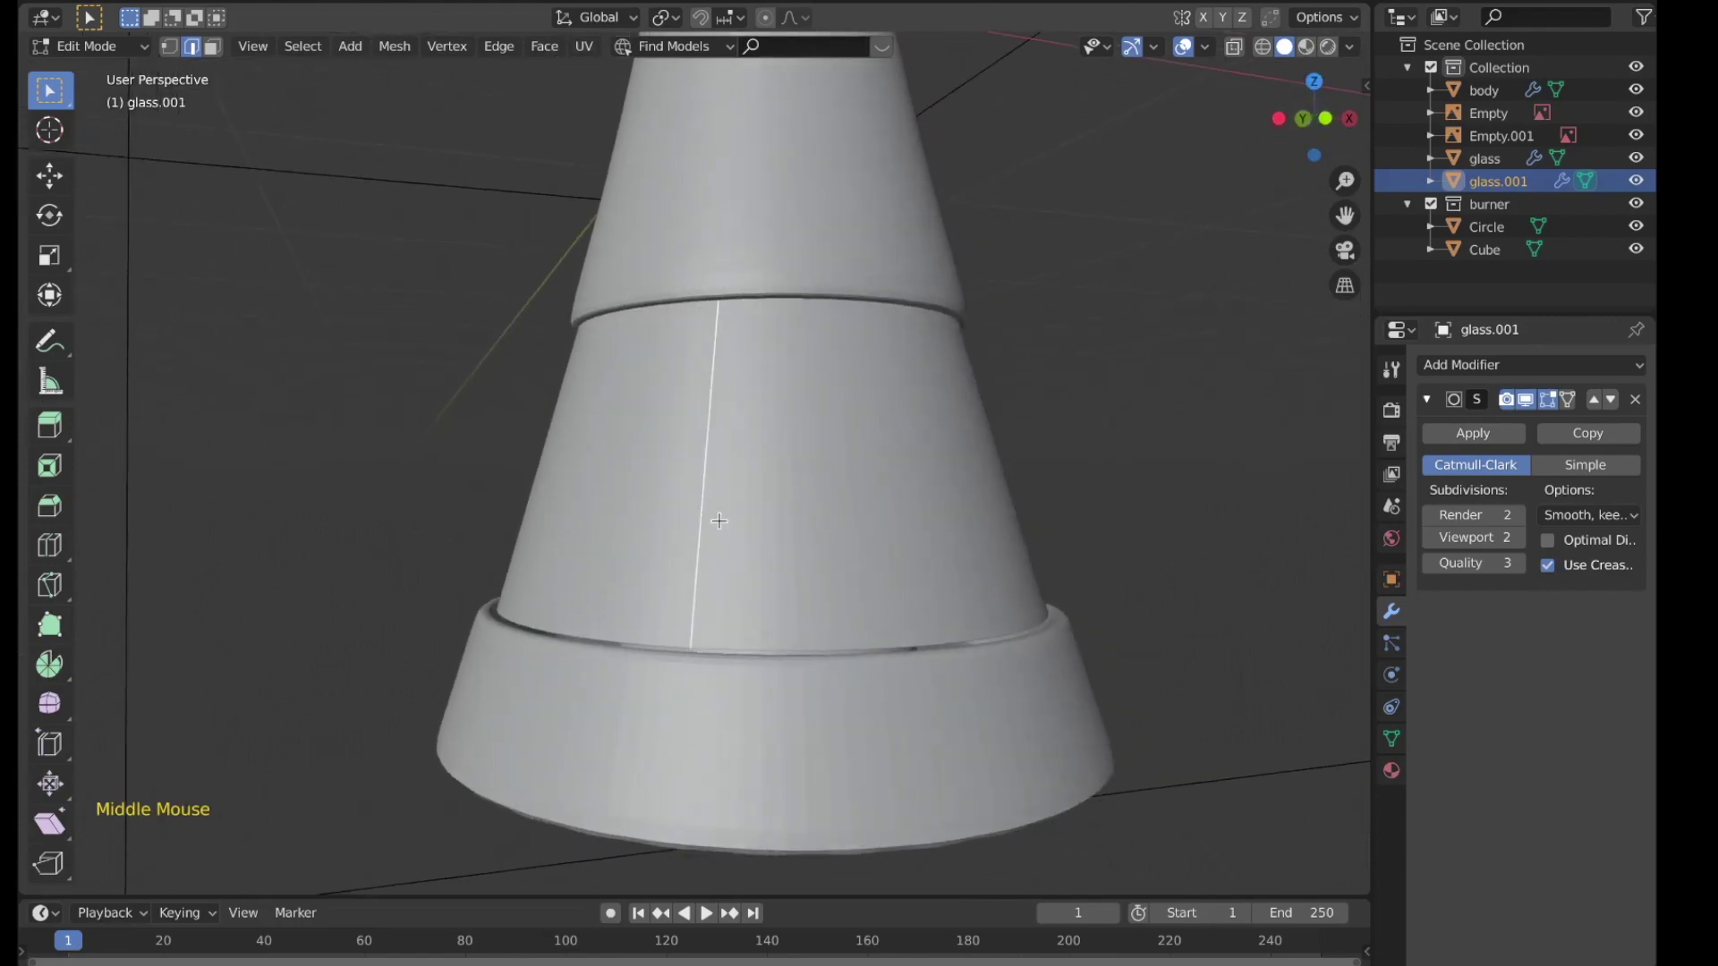
# Step: Position the thin strip against the glass and return to Object Mode
pyautogui.scroll(3)
pyautogui.press('e')
pyautogui.scroll(3)
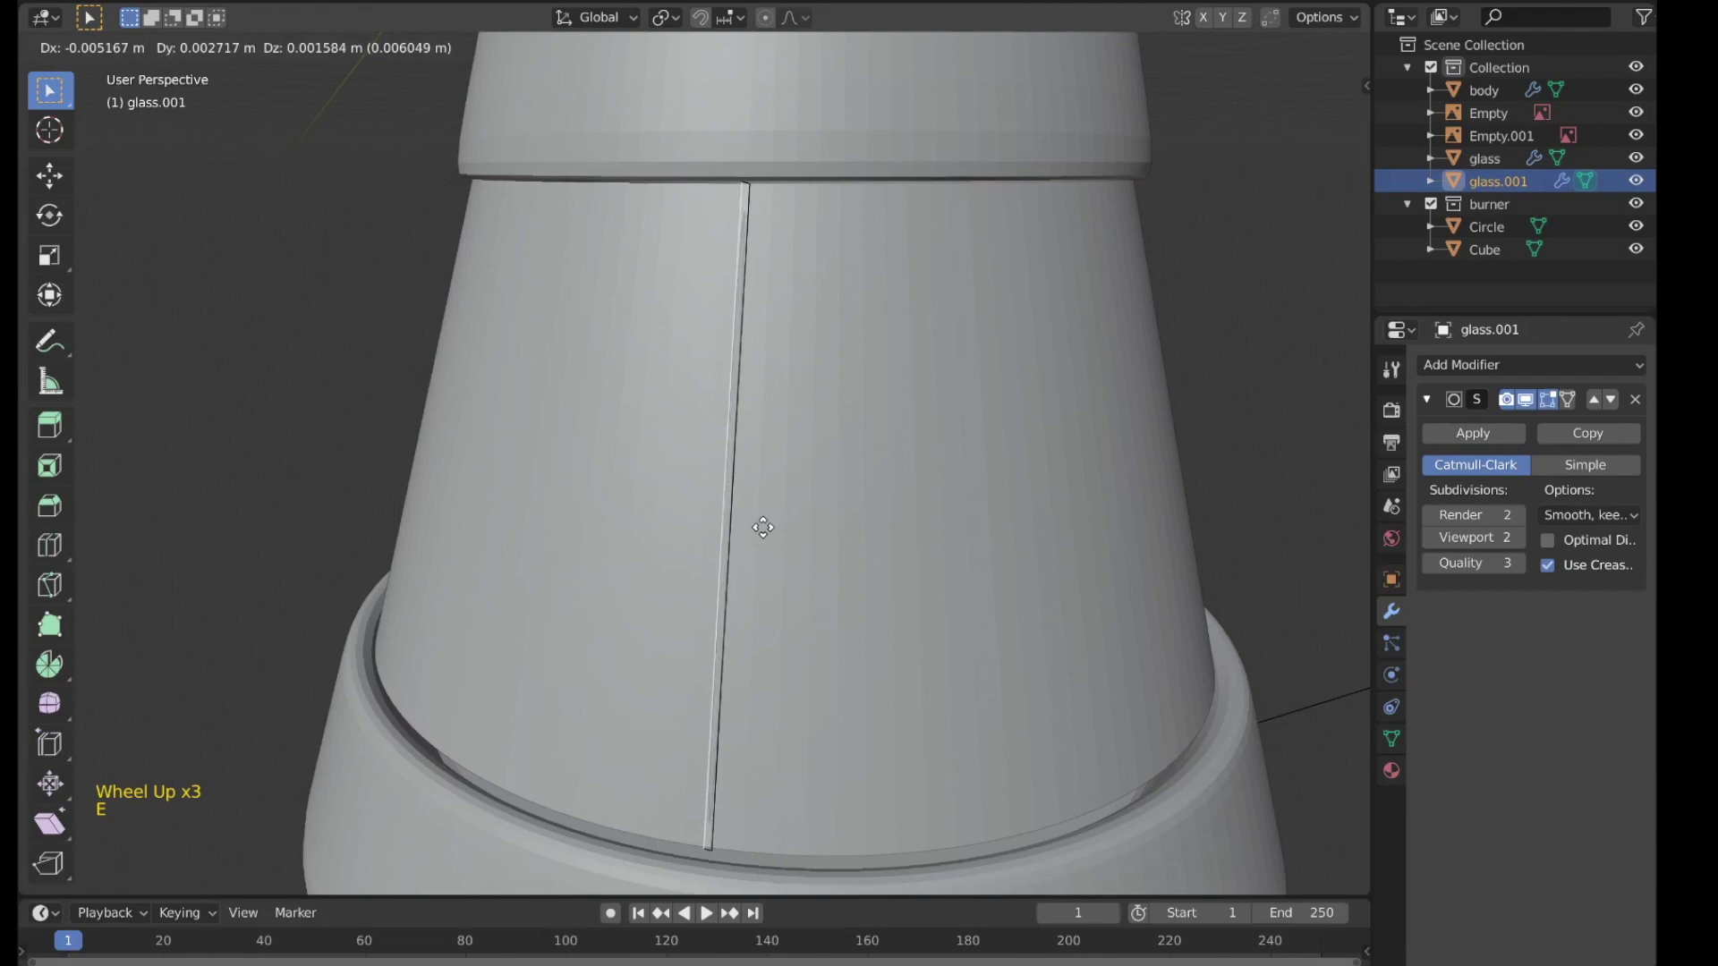
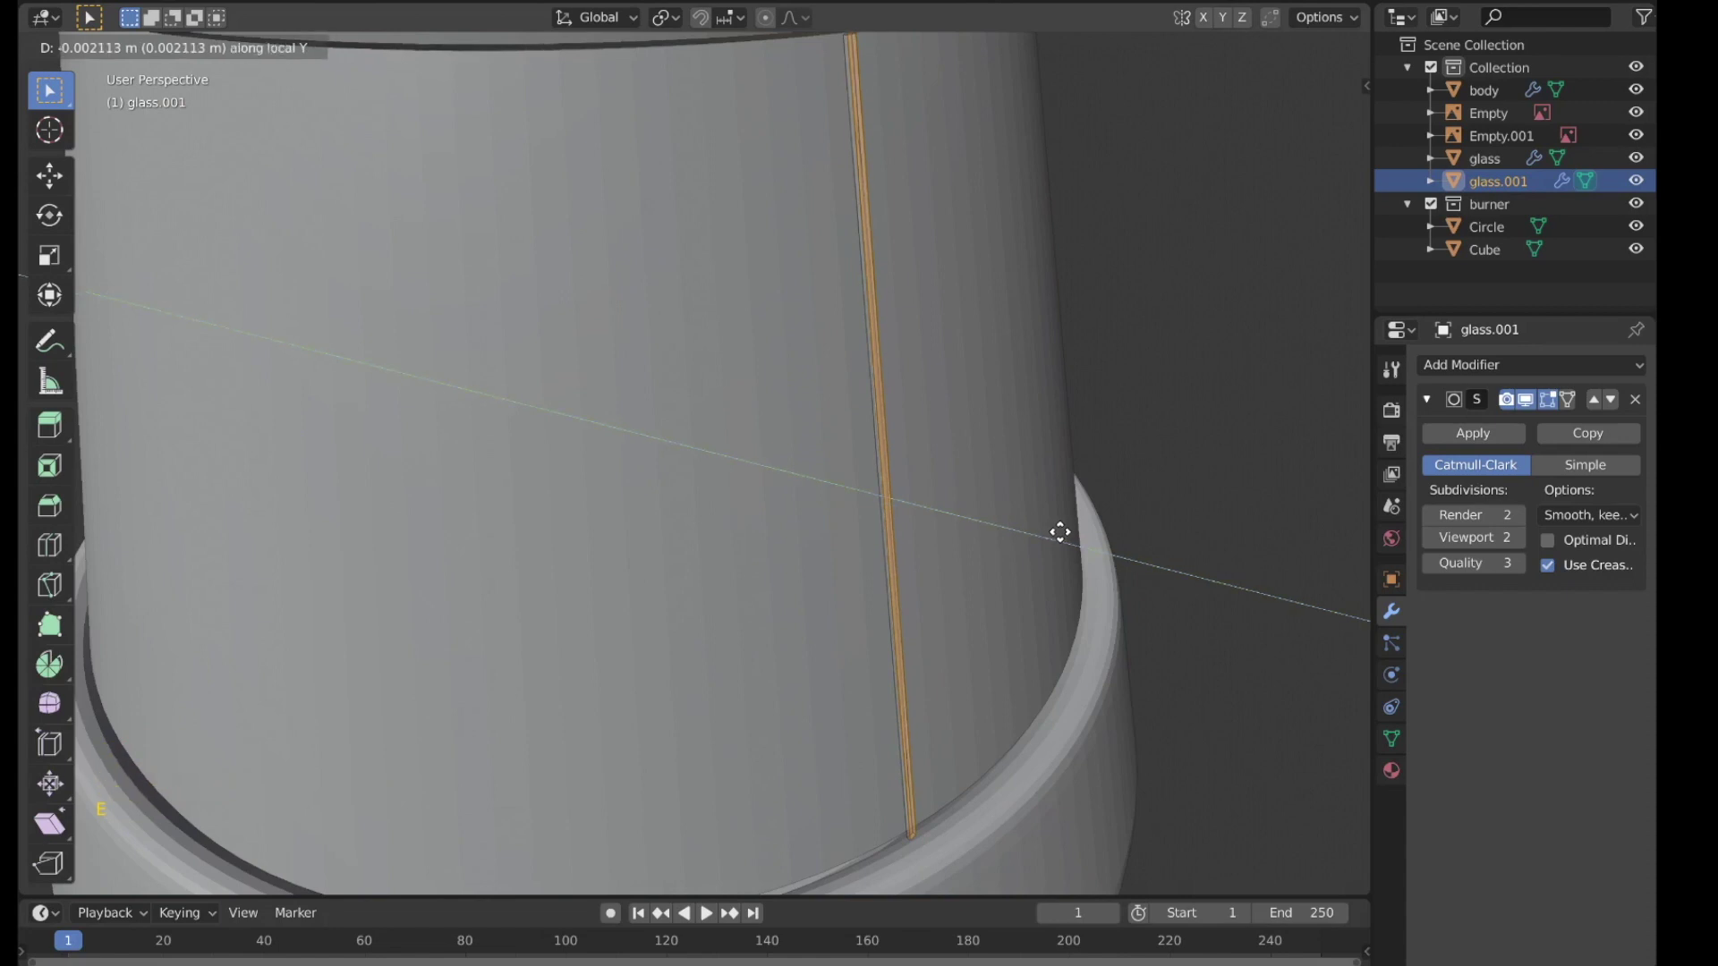
pyautogui.press('Tab')
pyautogui.scroll(-3)
pyautogui.middleClick(889, 527)
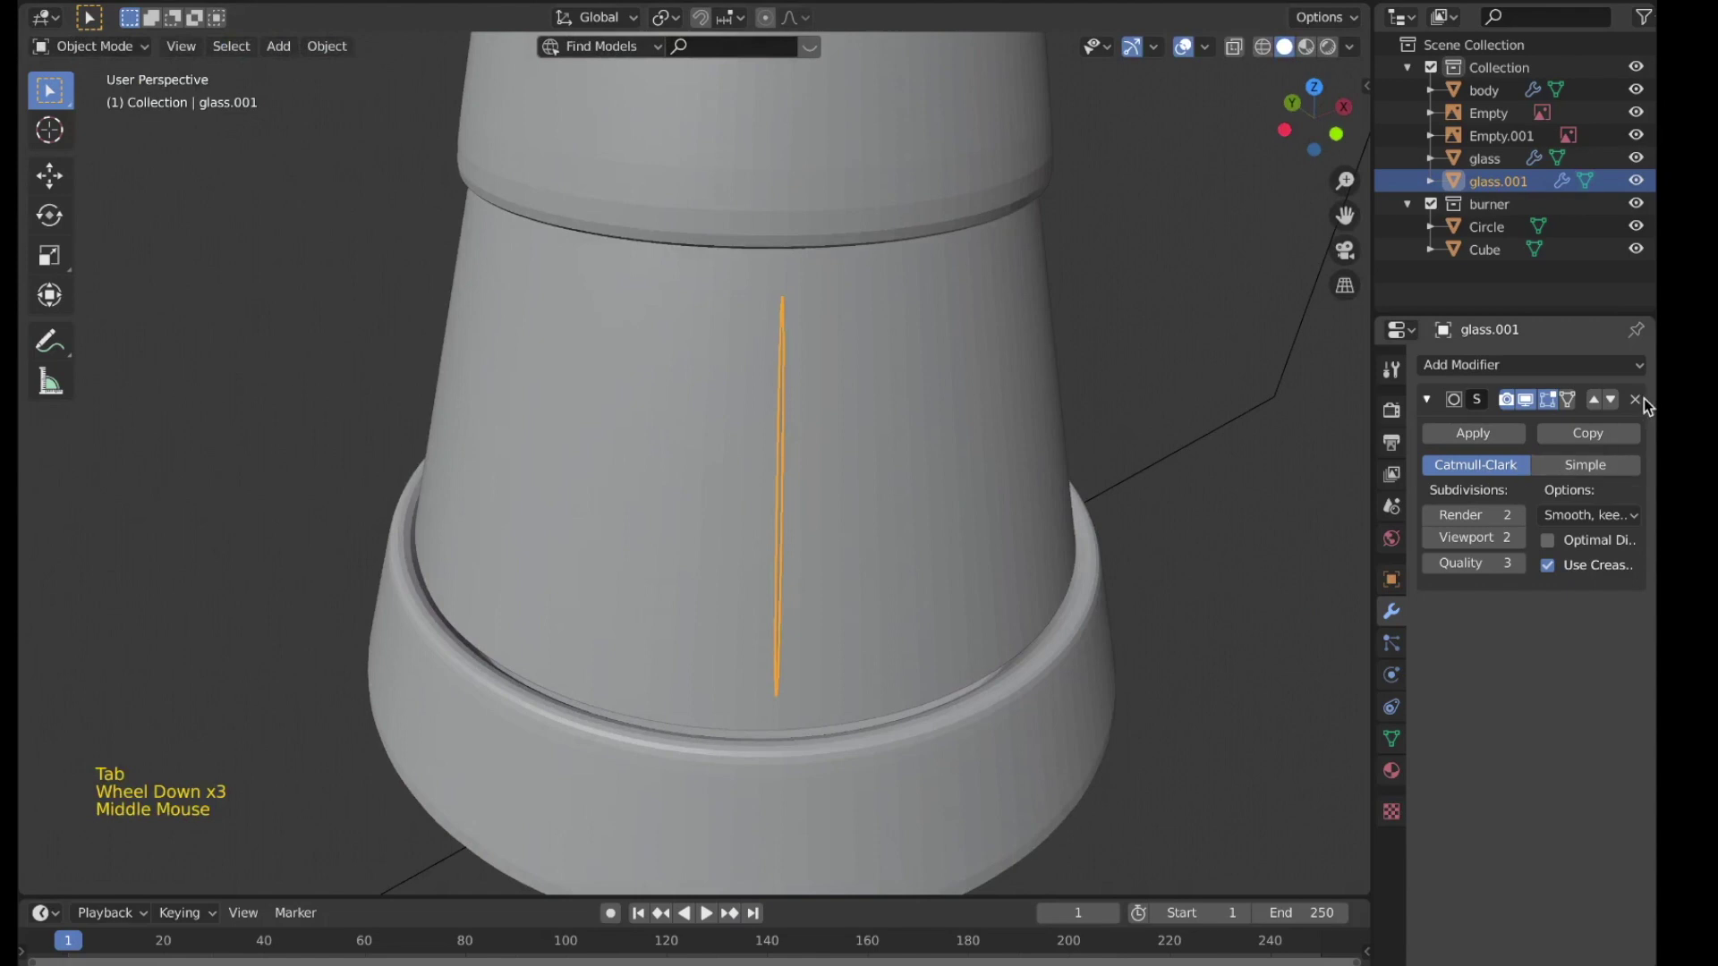
# Step: Remove the strip's Subdivision modifier and add a Mirror modifier on X and Y for four bars
pyautogui.click(1649, 400)
pyautogui.scroll(-3)
pyautogui.middleClick(1021, 457)
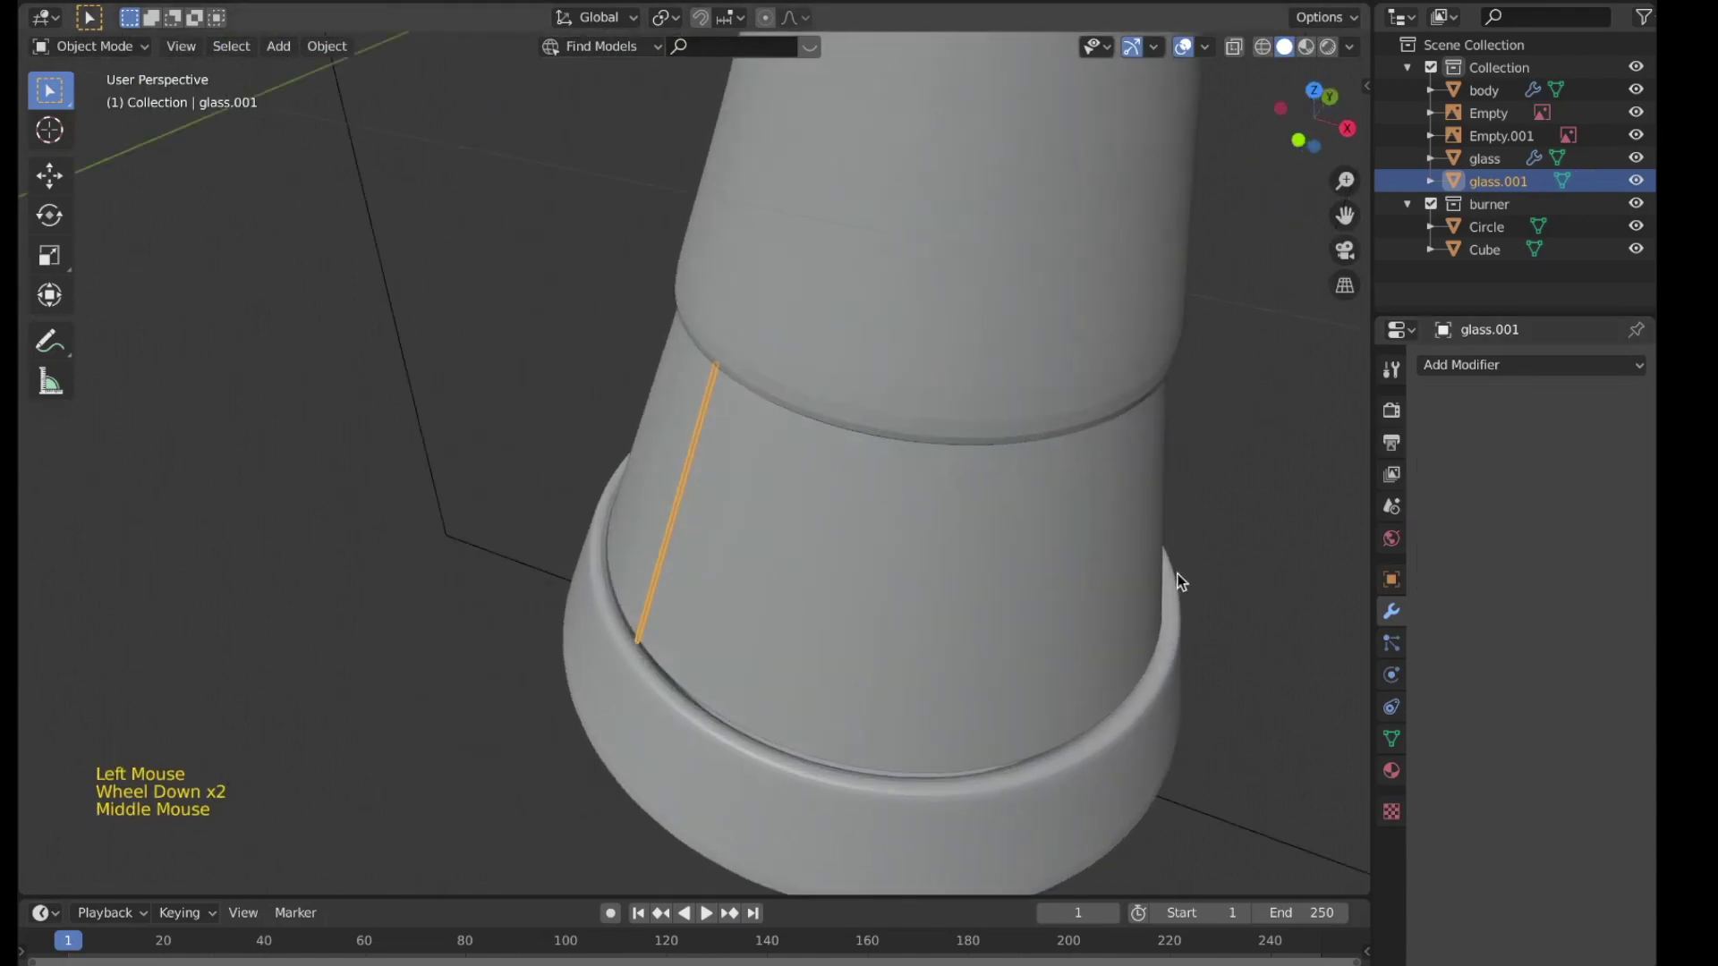
pyautogui.click(1073, 546)
pyautogui.middleClick(1015, 504)
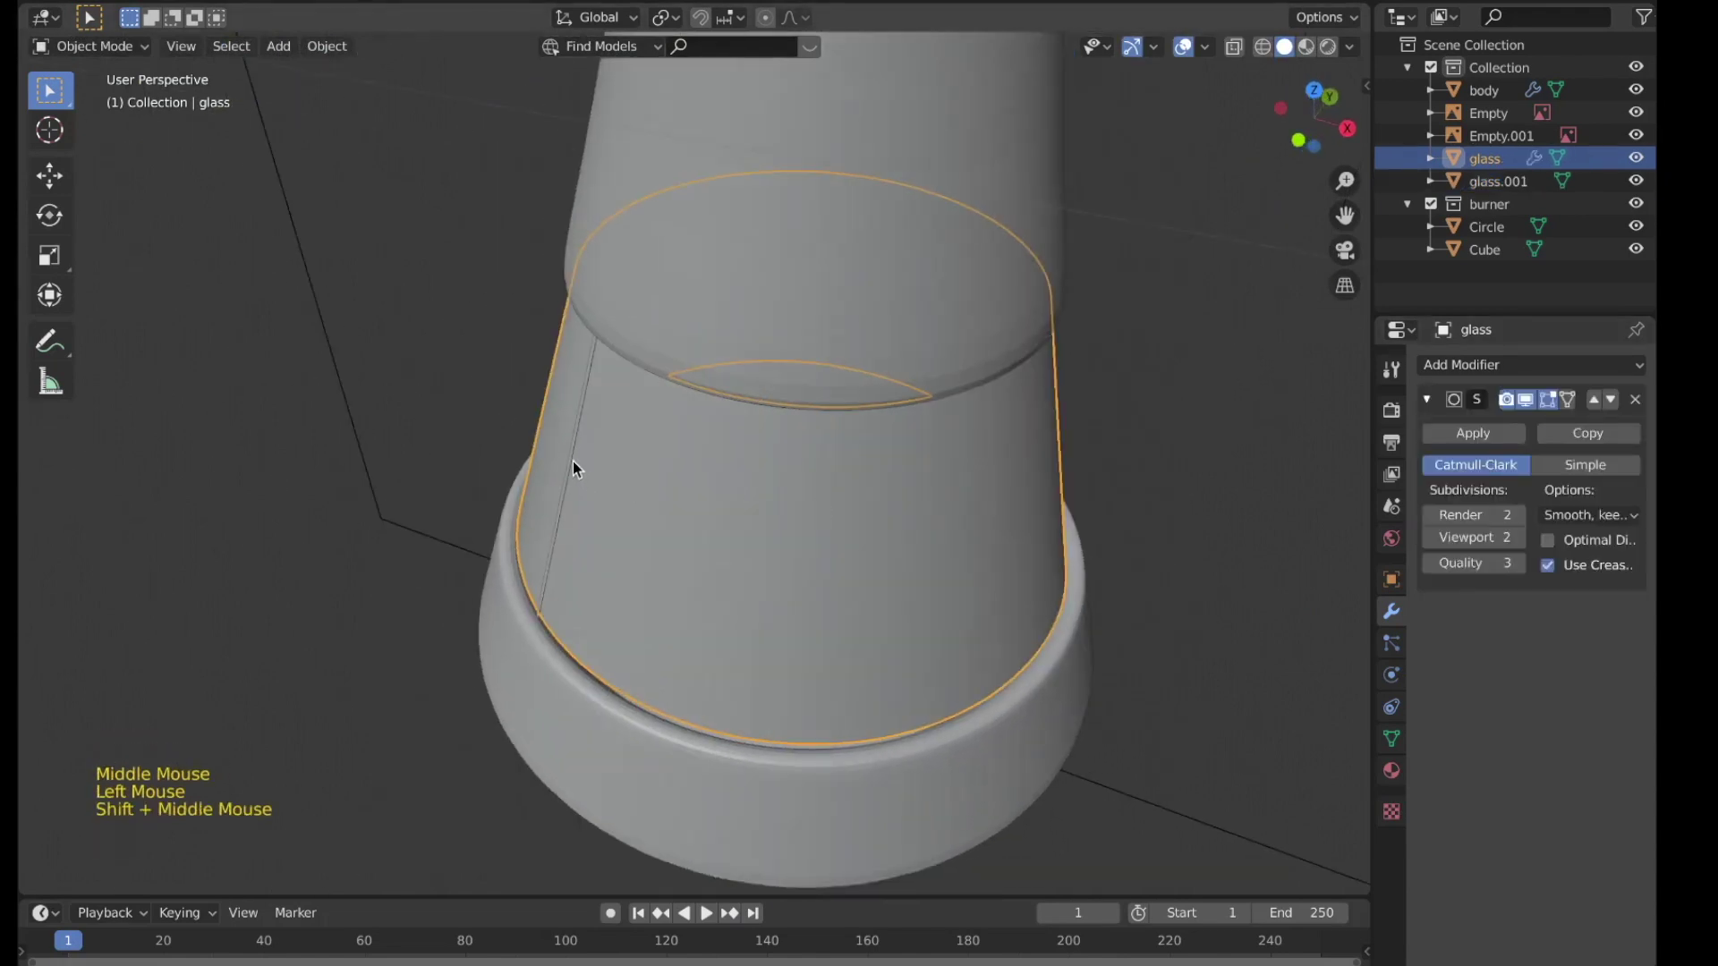
pyautogui.click(573, 466)
pyautogui.click(1572, 365)
pyautogui.middleClick(915, 487)
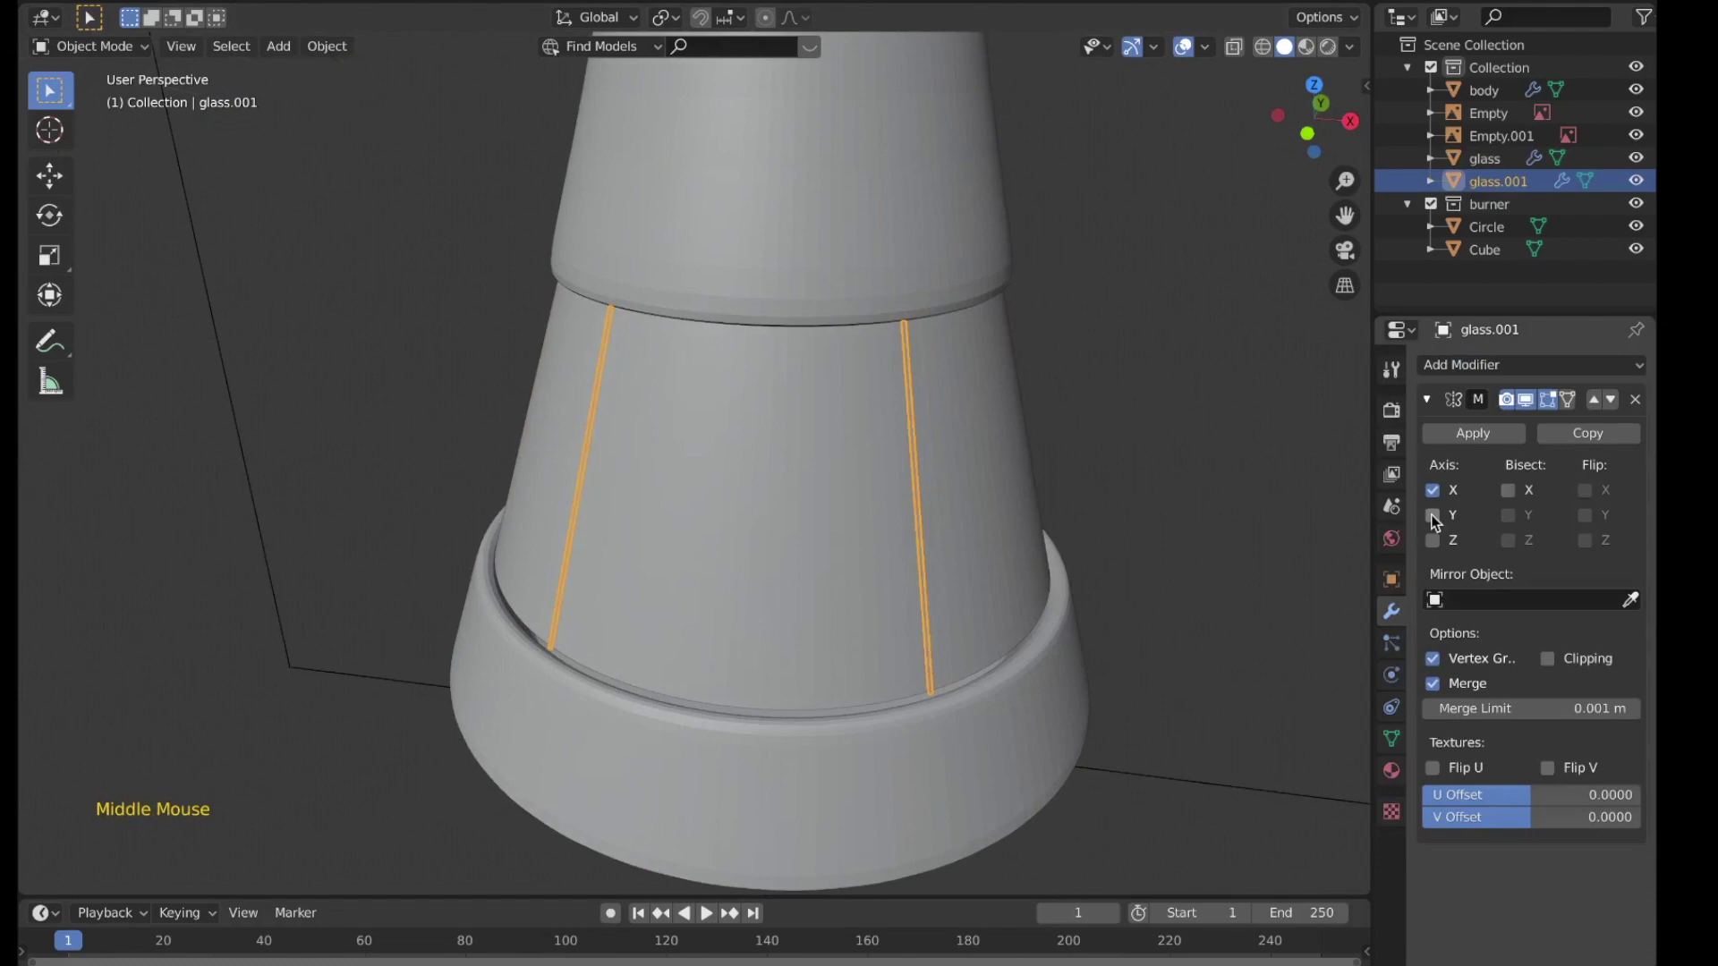
pyautogui.click(1438, 521)
pyautogui.middleClick(899, 530)
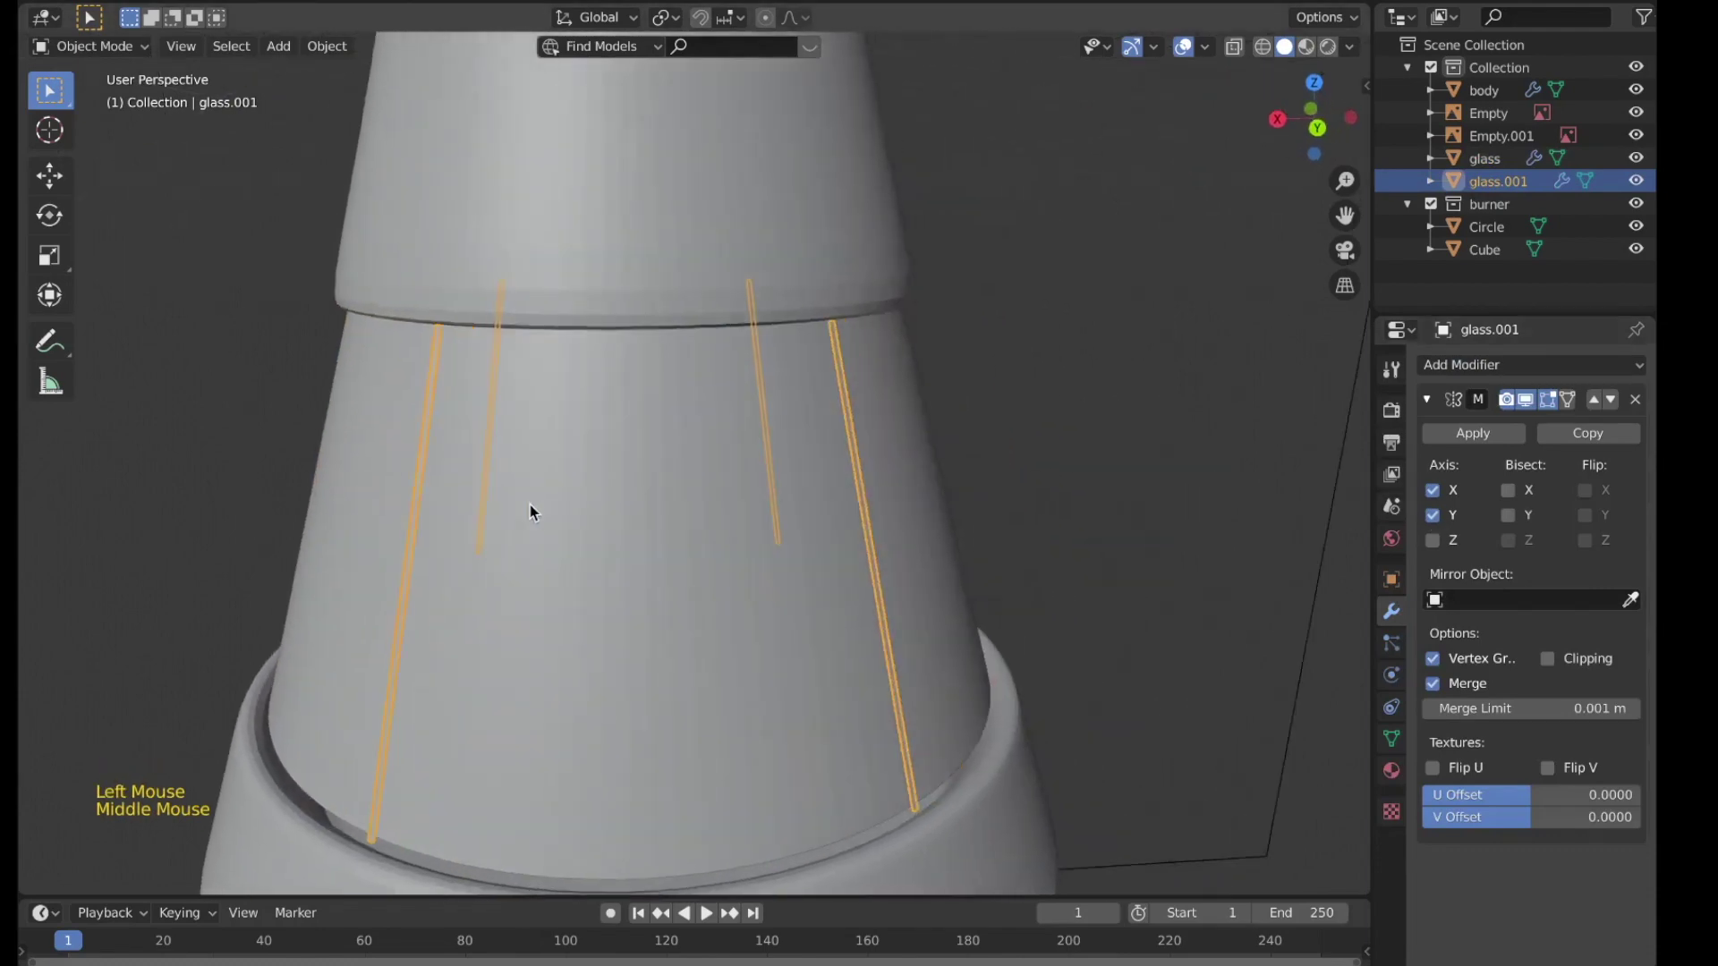
# Step: Switch to front view and select the glass section
pyautogui.press('z')
pyautogui.scroll(-3)
pyautogui.middleClick(1009, 555)
pyautogui.click(780, 550)
pyautogui.press('KP_1')
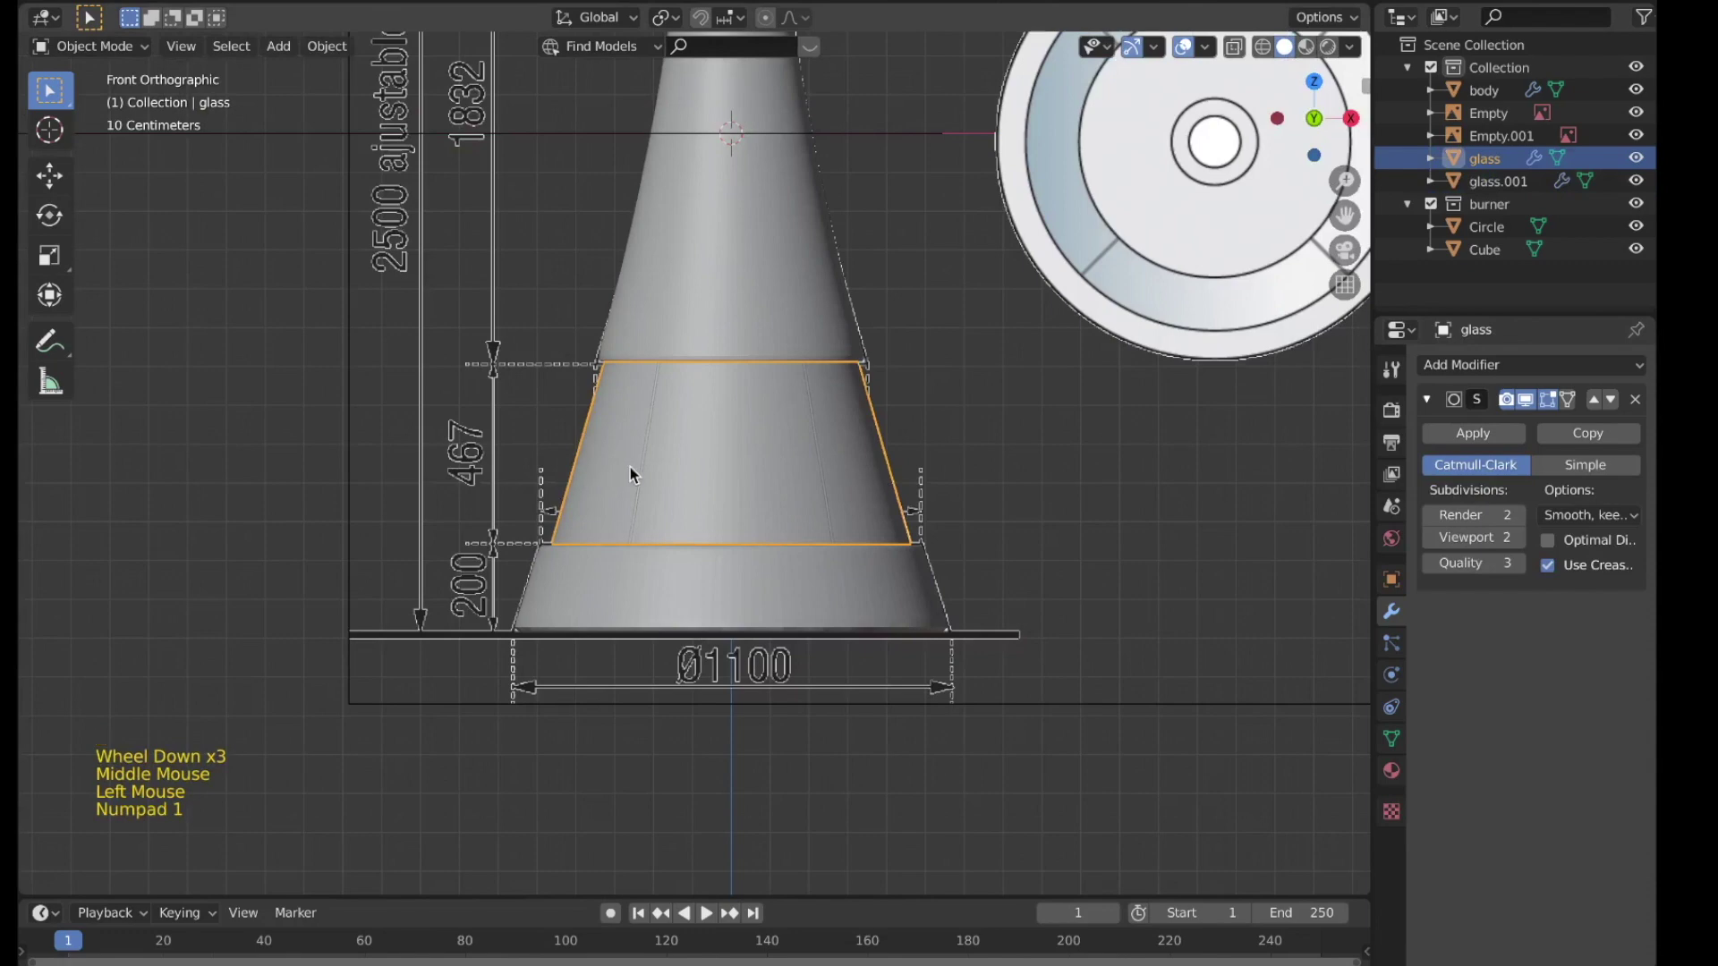
# Step: Rename the strip object to partitions
pyautogui.click(645, 472)
pyautogui.doubleClick(1497, 188)
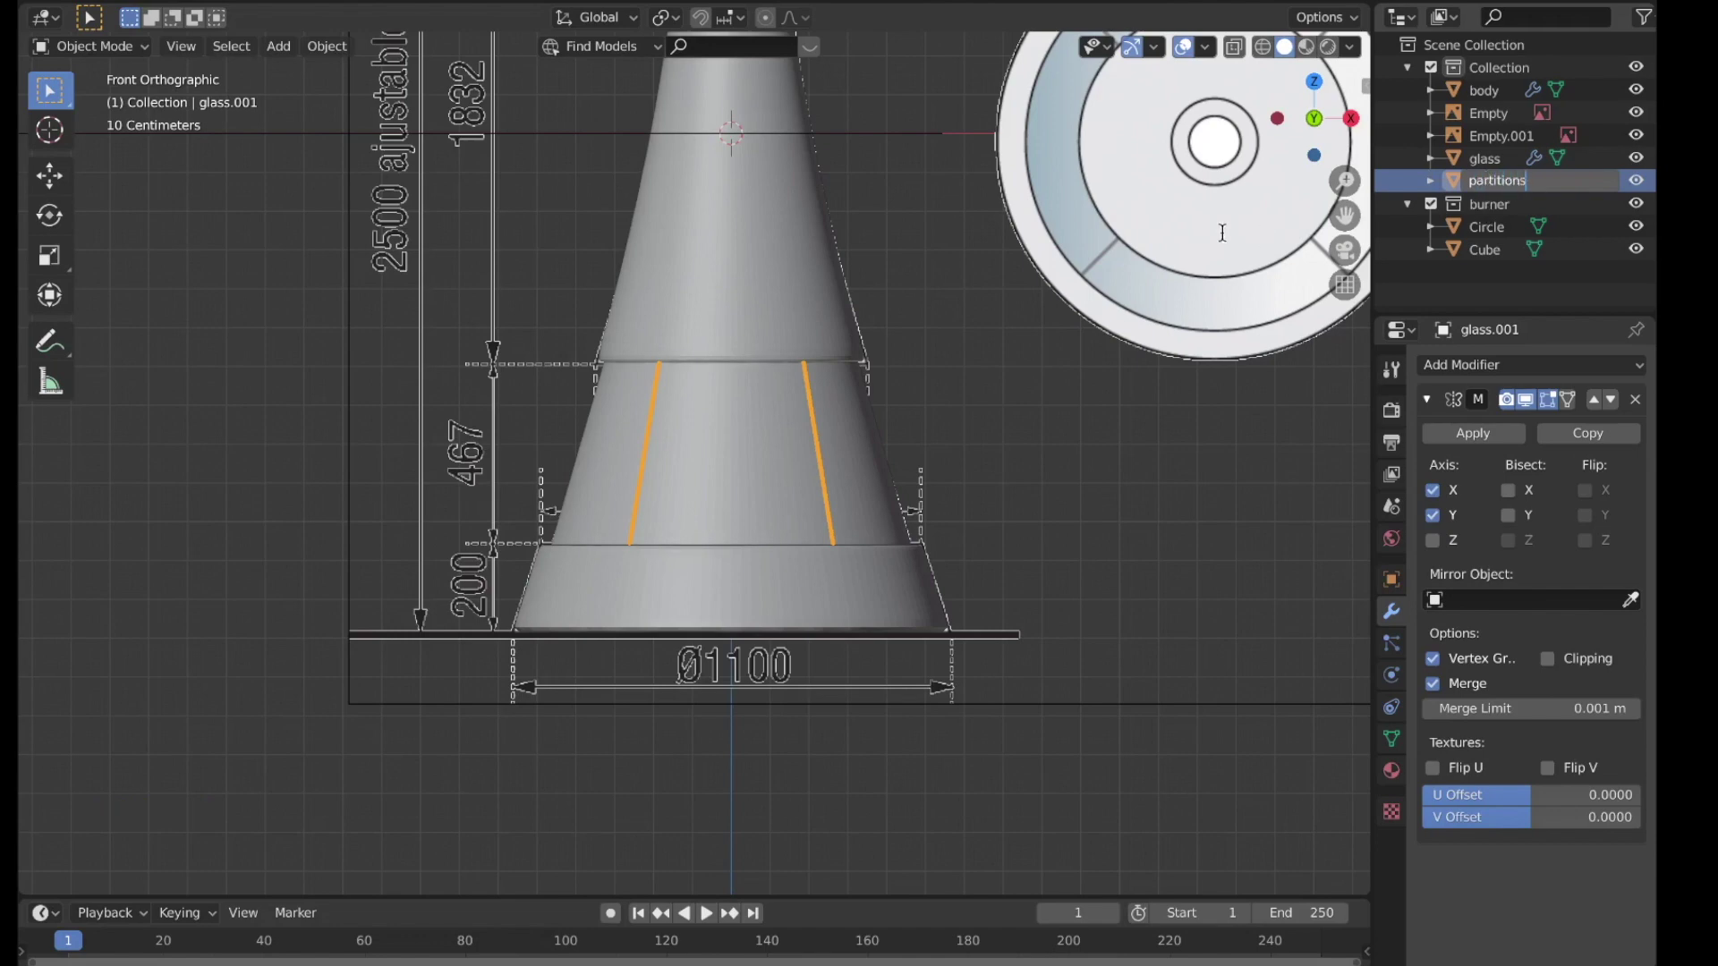
pyautogui.scroll(3)
pyautogui.middleClick(830, 475)
pyautogui.press('z')
pyautogui.scroll(-3)
pyautogui.scroll(3)
# Step: Select the glass in front view and nudge its selected edges slightly down along Z
pyautogui.press('Tab')
pyautogui.press('Tab')
pyautogui.press('z')
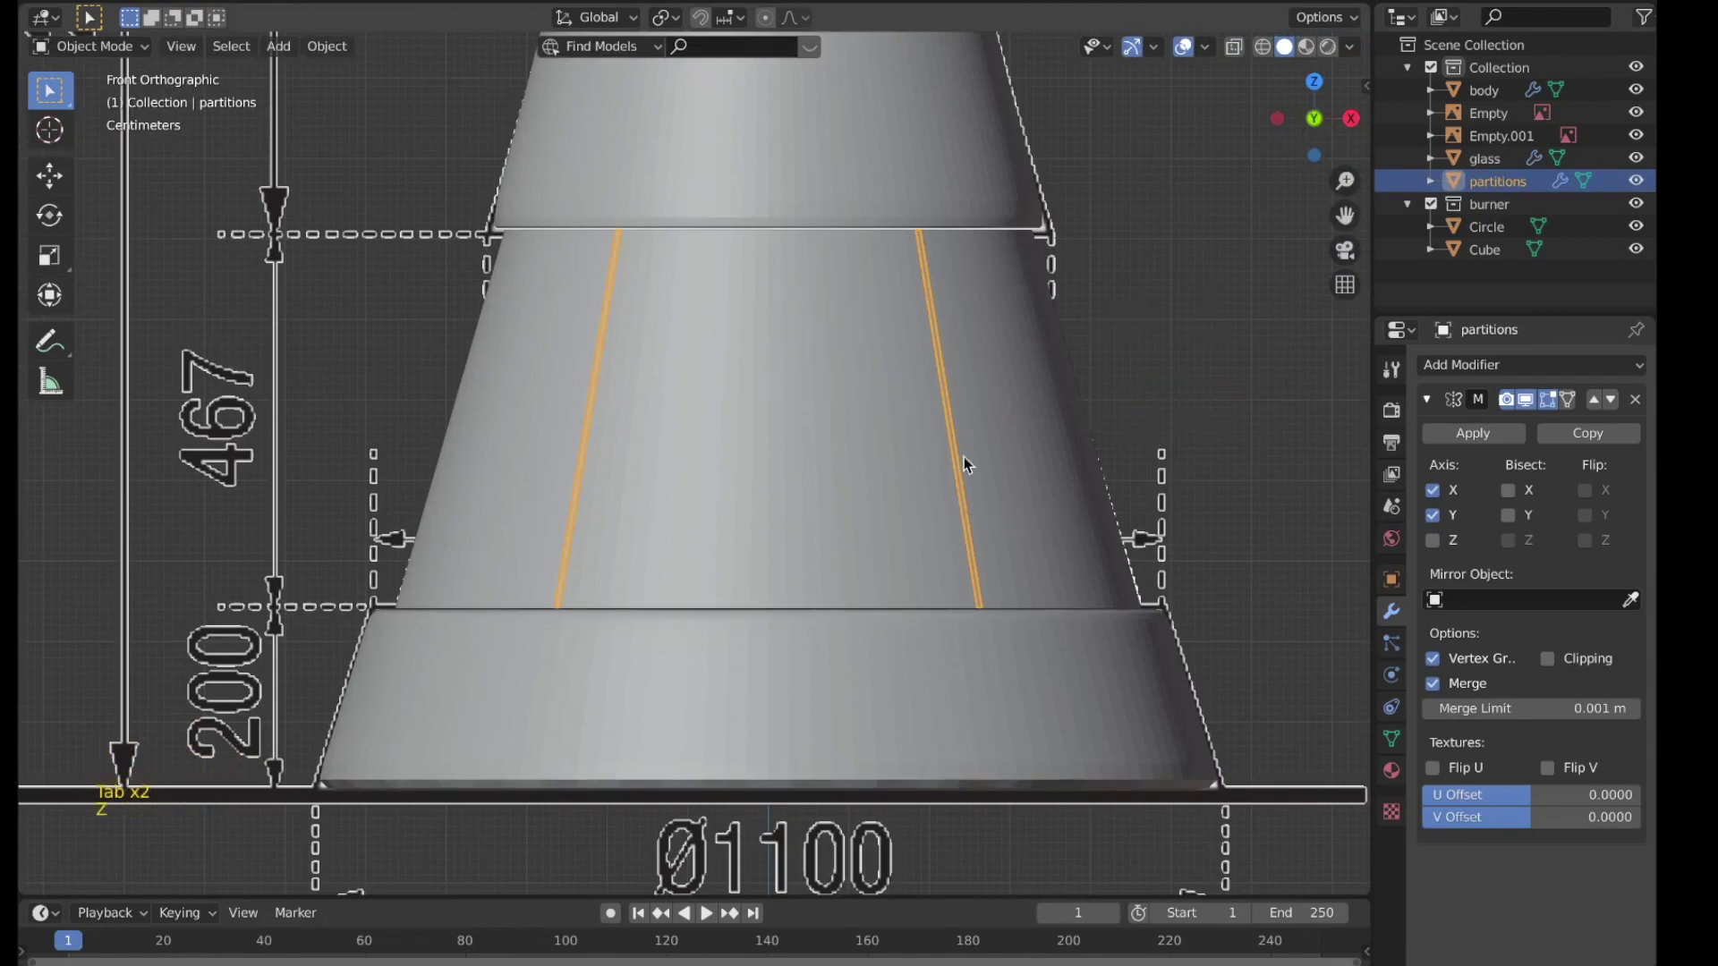
pyautogui.click(798, 449)
pyautogui.scroll(-3)
pyautogui.middleClick(906, 467)
pyautogui.scroll(3)
pyautogui.press('KP_1')
pyautogui.press('Tab')
pyautogui.press('z')
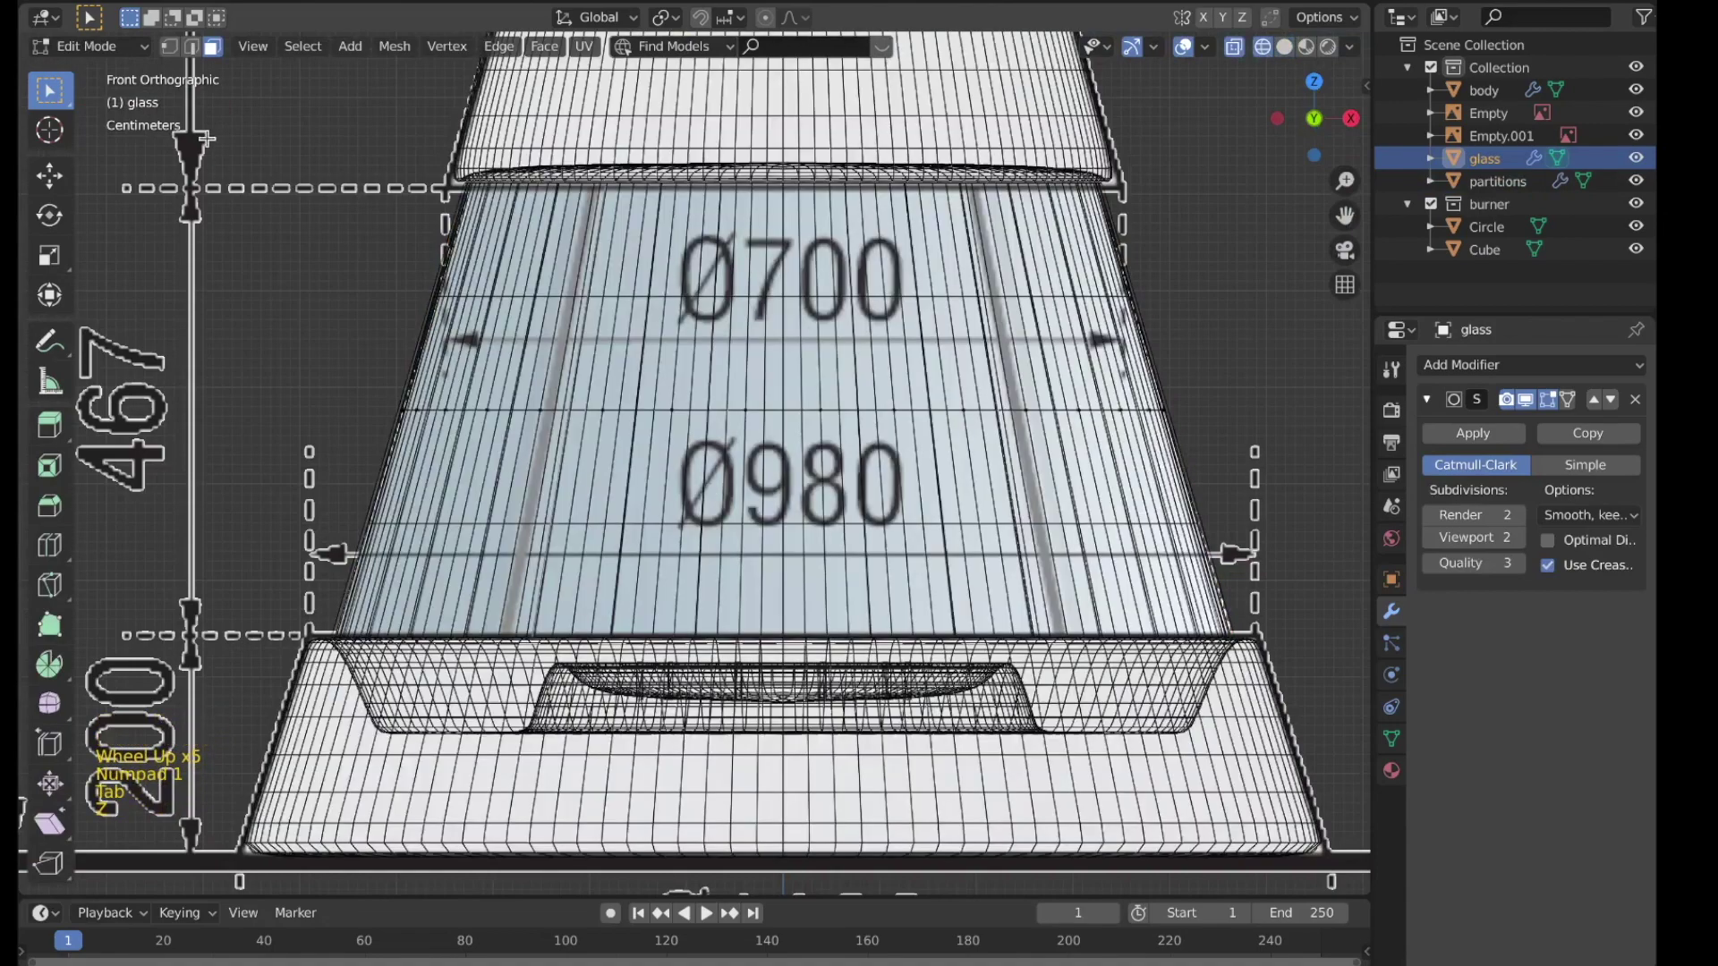
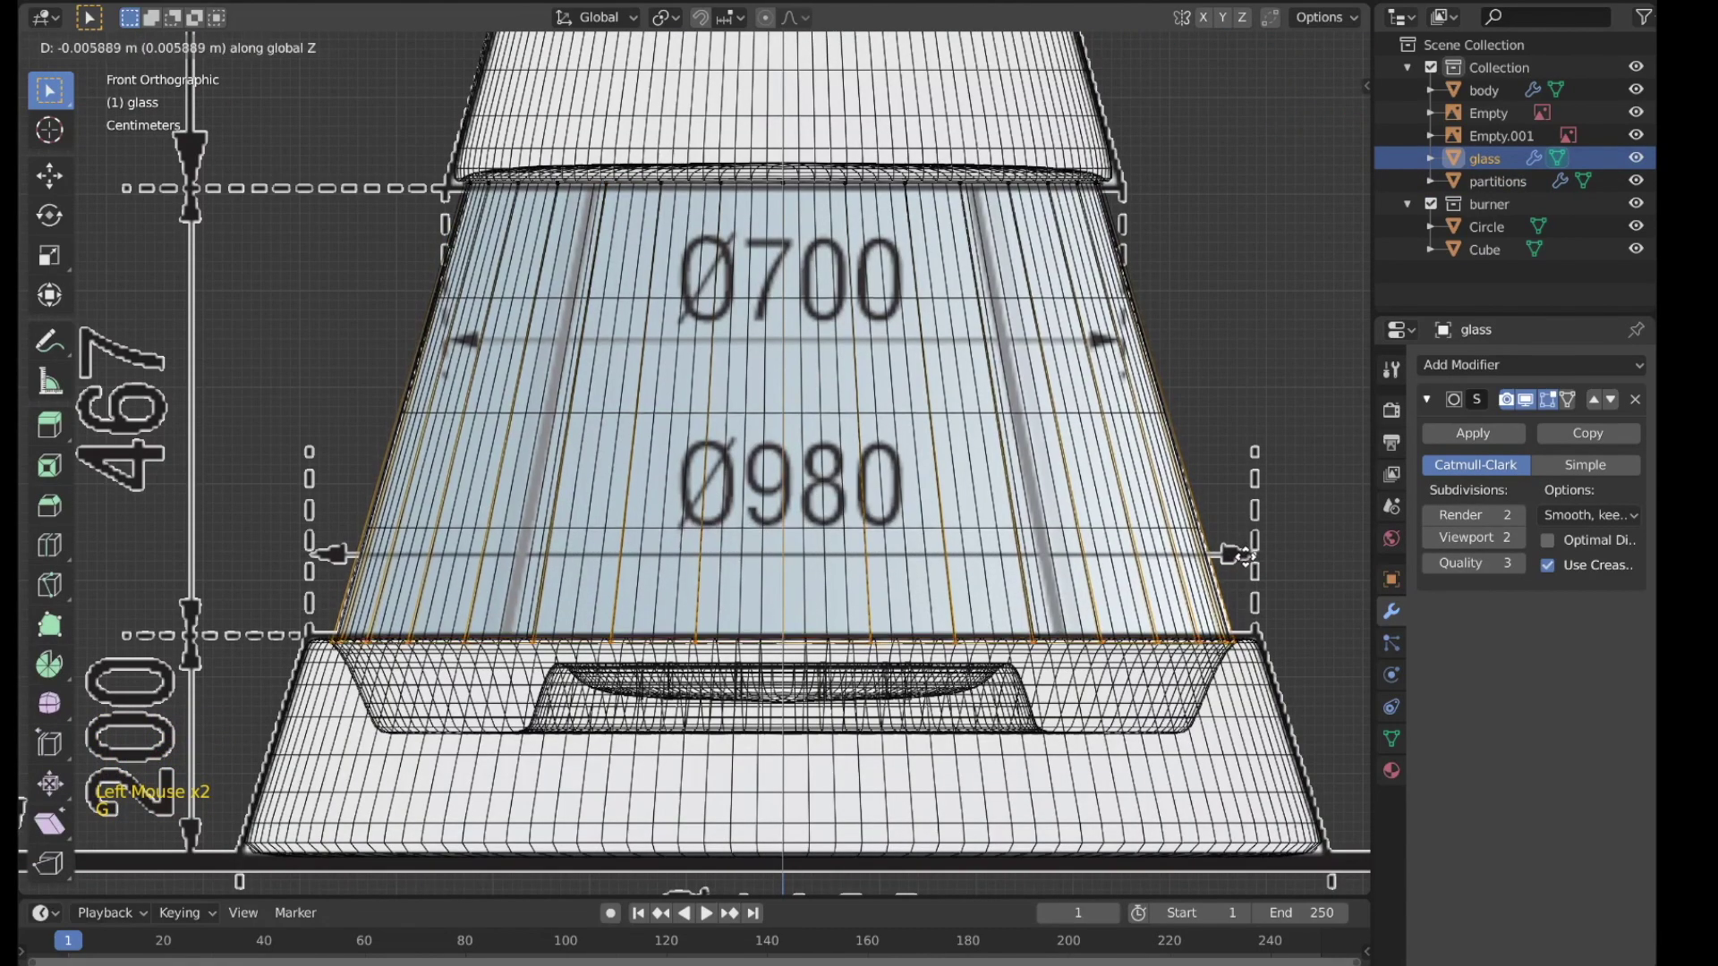
pyautogui.press('s')
pyautogui.press('g')
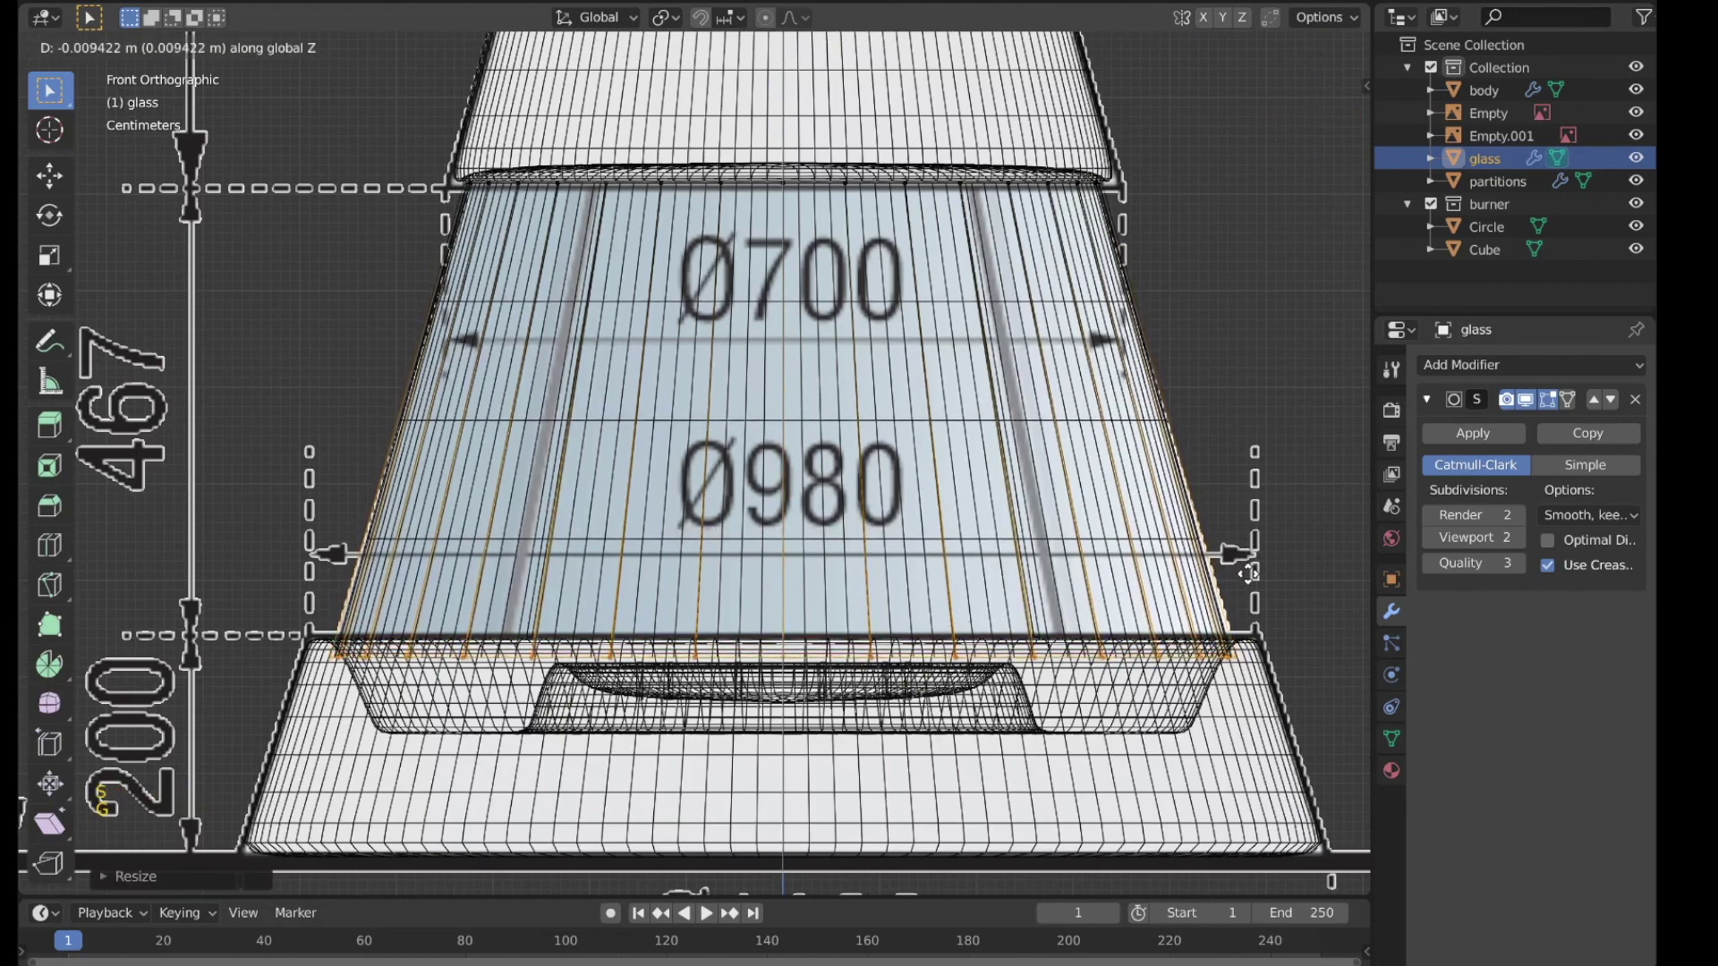
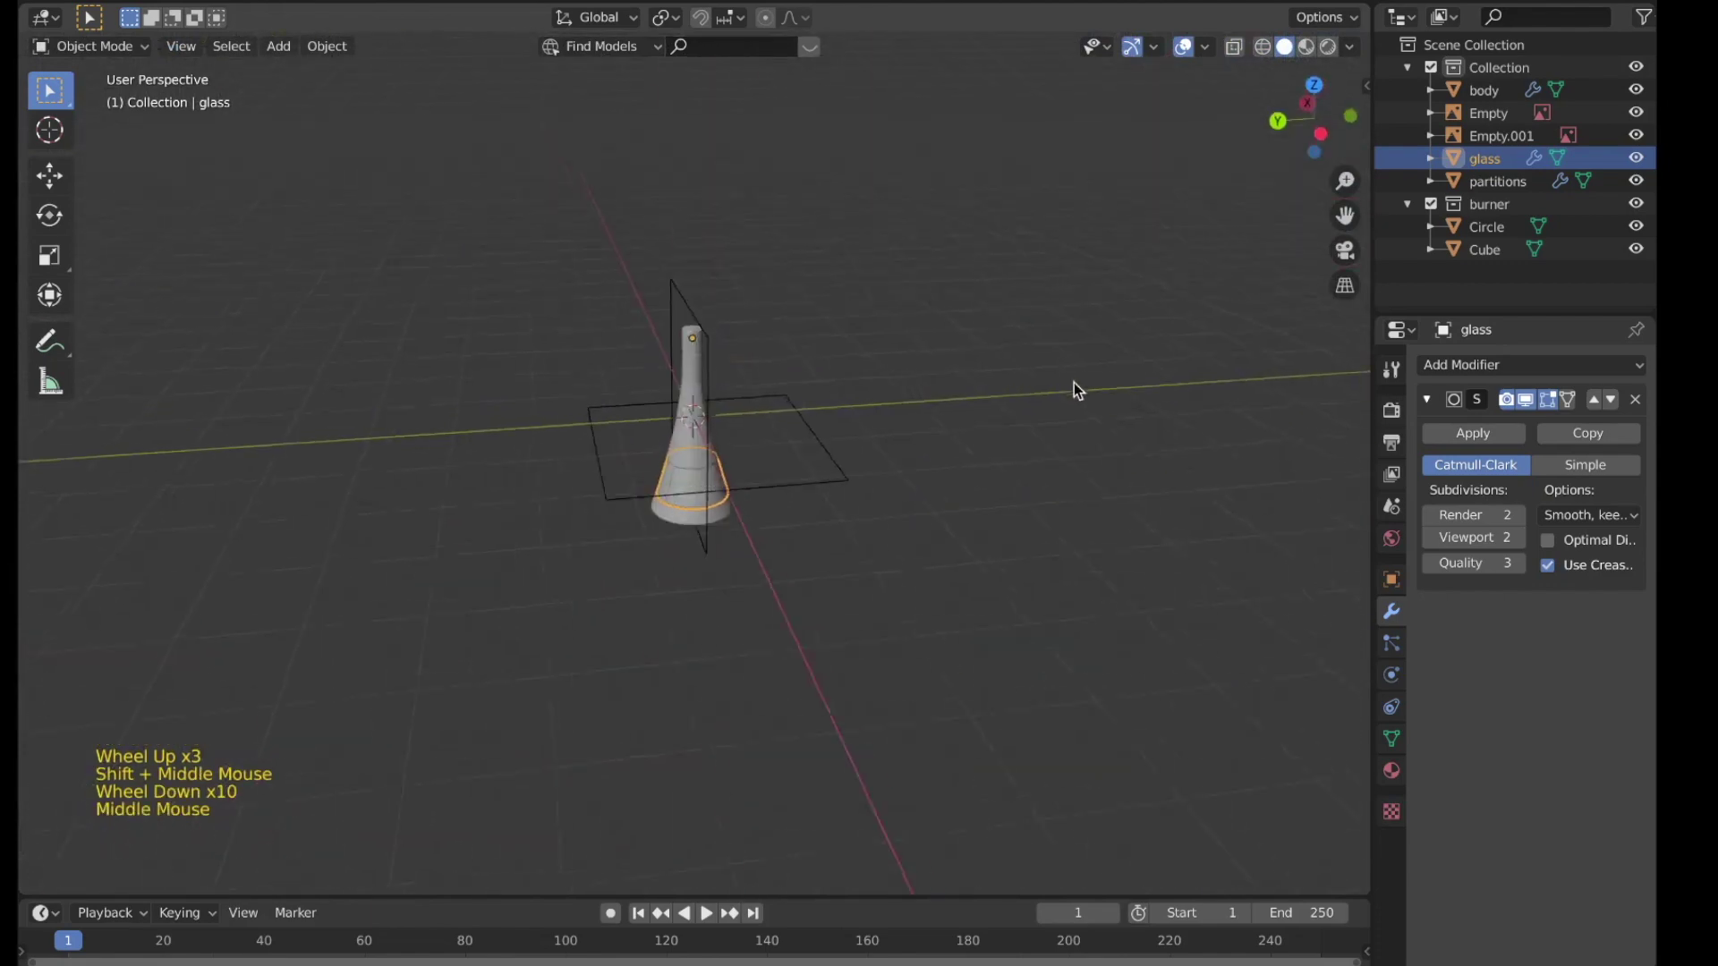
# Step: Select both reference image empties and move them into a new collection named ref
pyautogui.scroll(3)
pyautogui.scroll(3)
pyautogui.click(477, 362)
pyautogui.scroll(-3)
pyautogui.middleClick(720, 492)
pyautogui.scroll(3)
pyautogui.middleClick(694, 590)
pyautogui.middleClick(718, 565)
pyautogui.press('m')
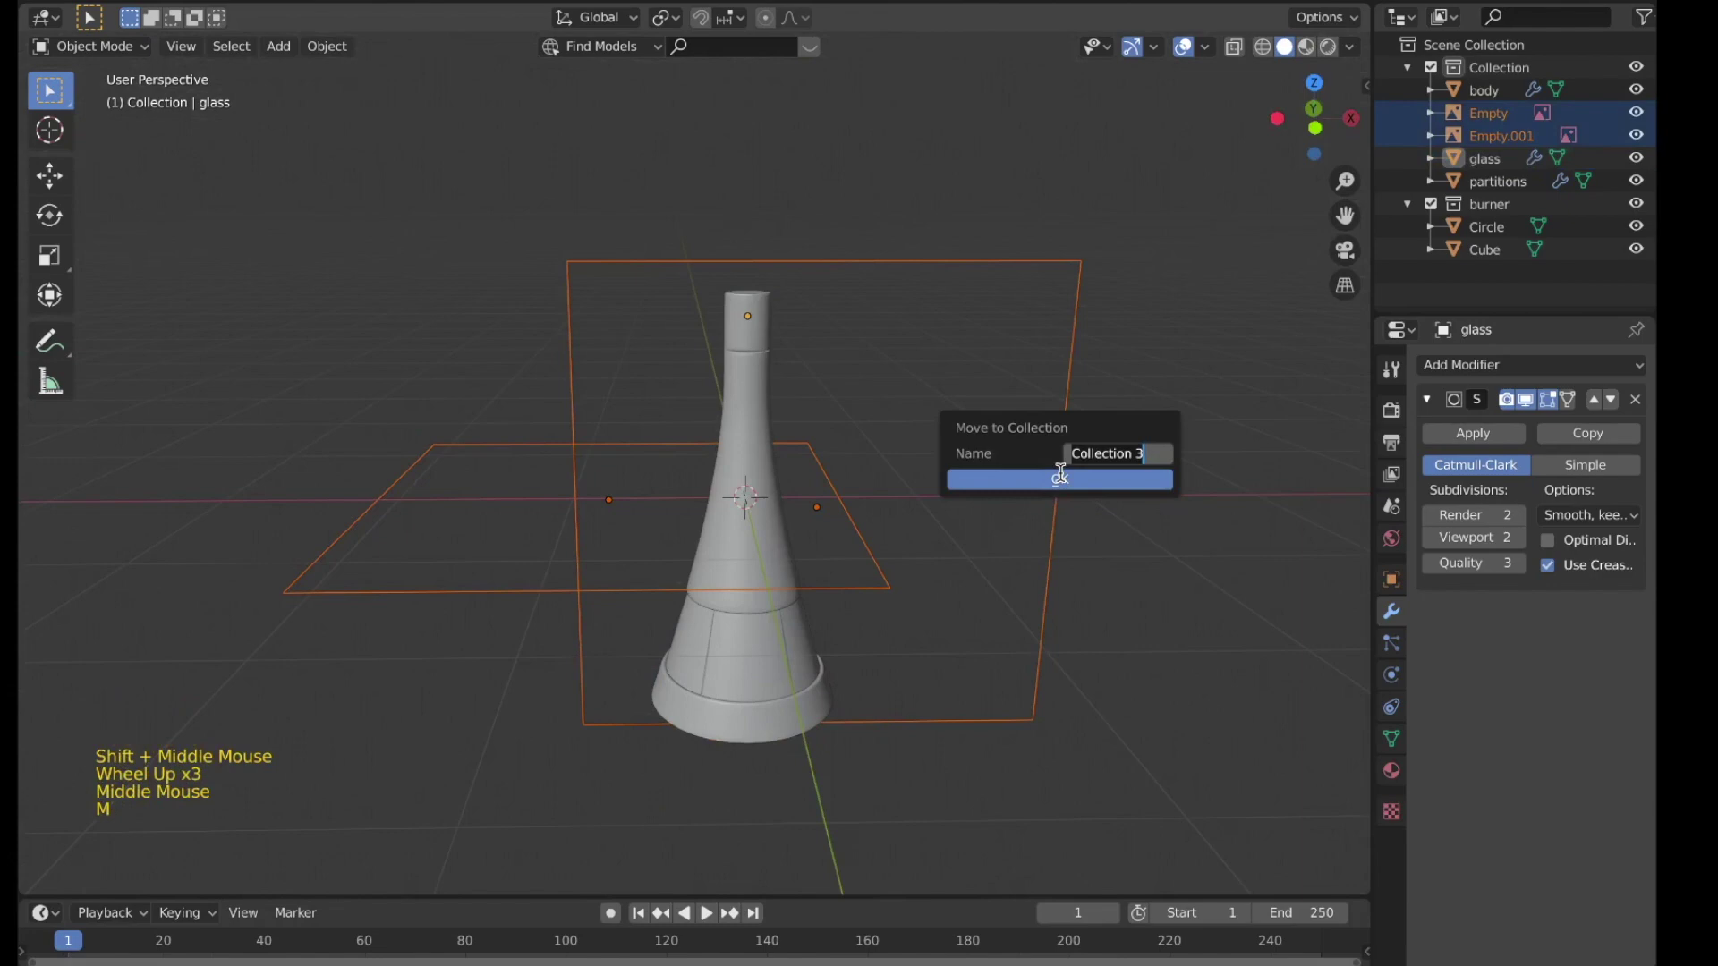
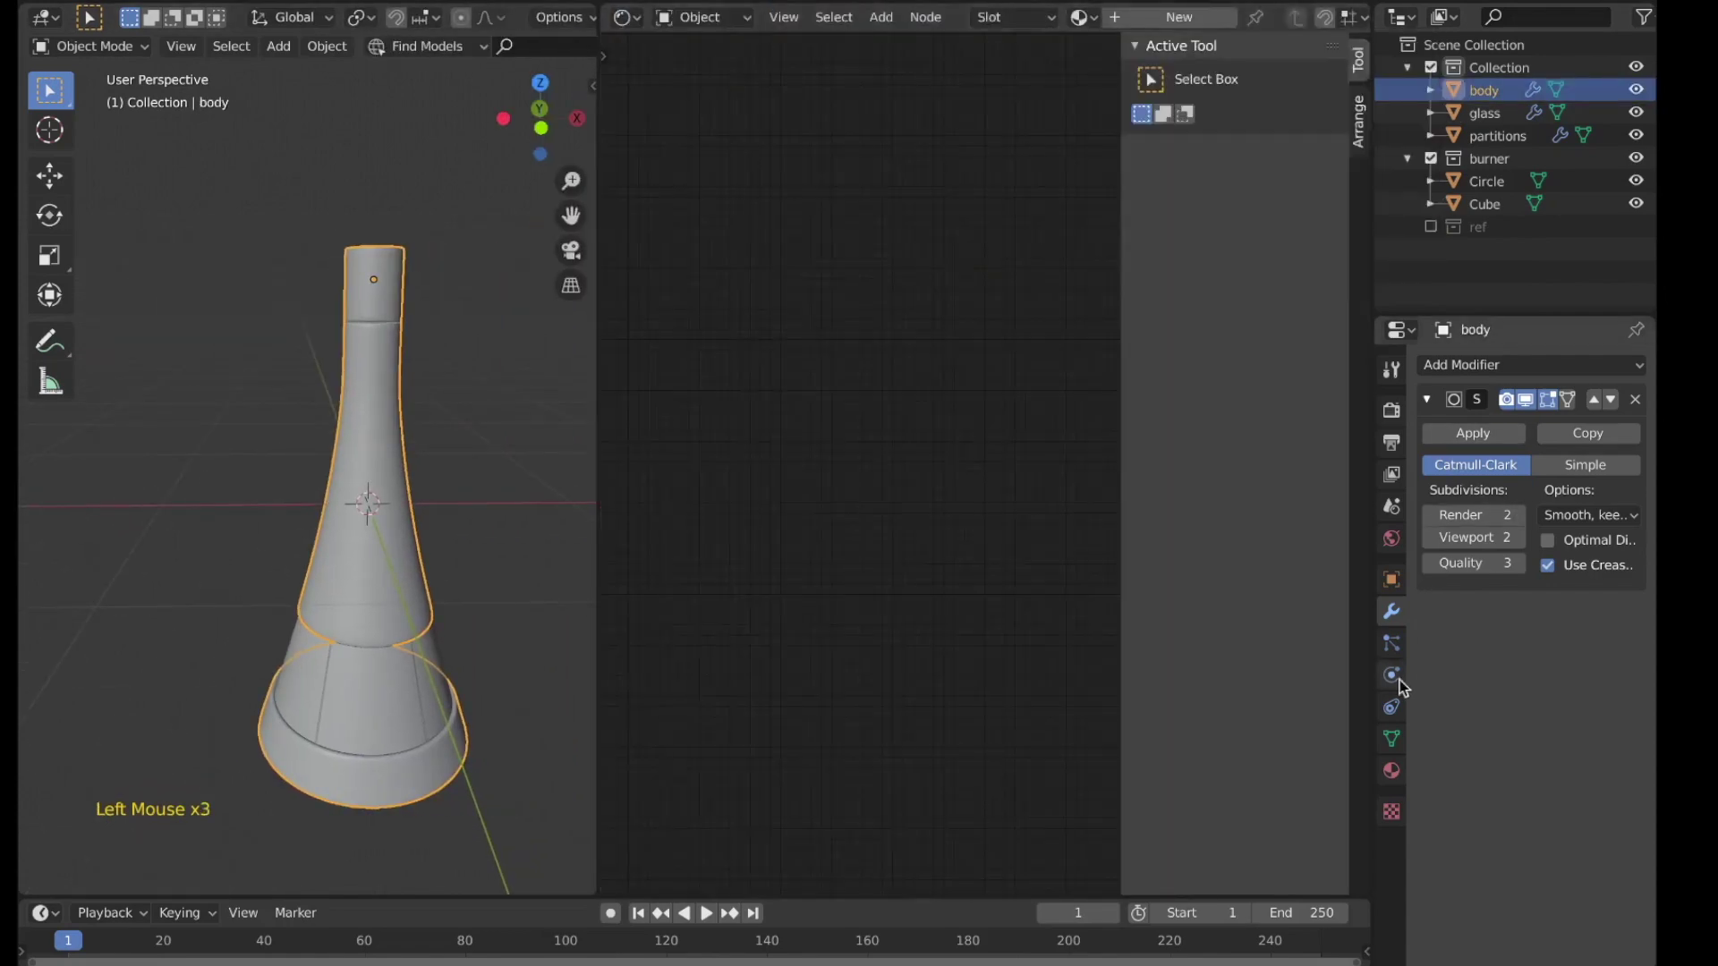
# Step: Create a new material on the body and set Metallic to 1
pyautogui.click(1394, 761)
pyautogui.click(1519, 472)
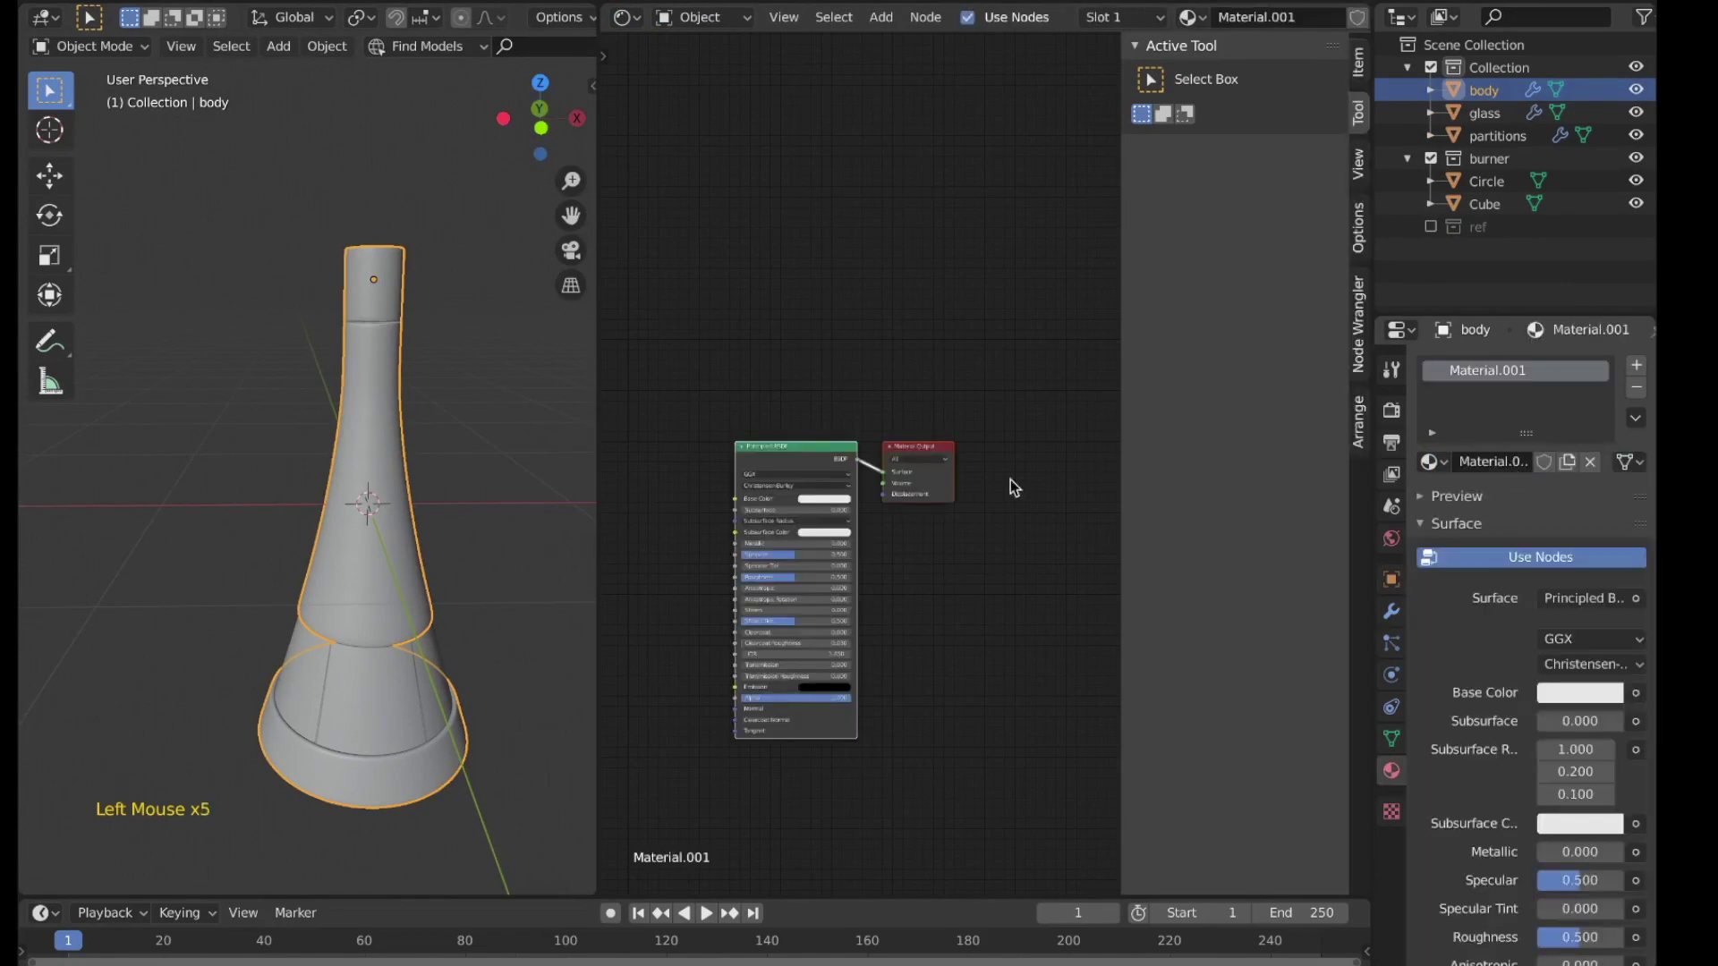
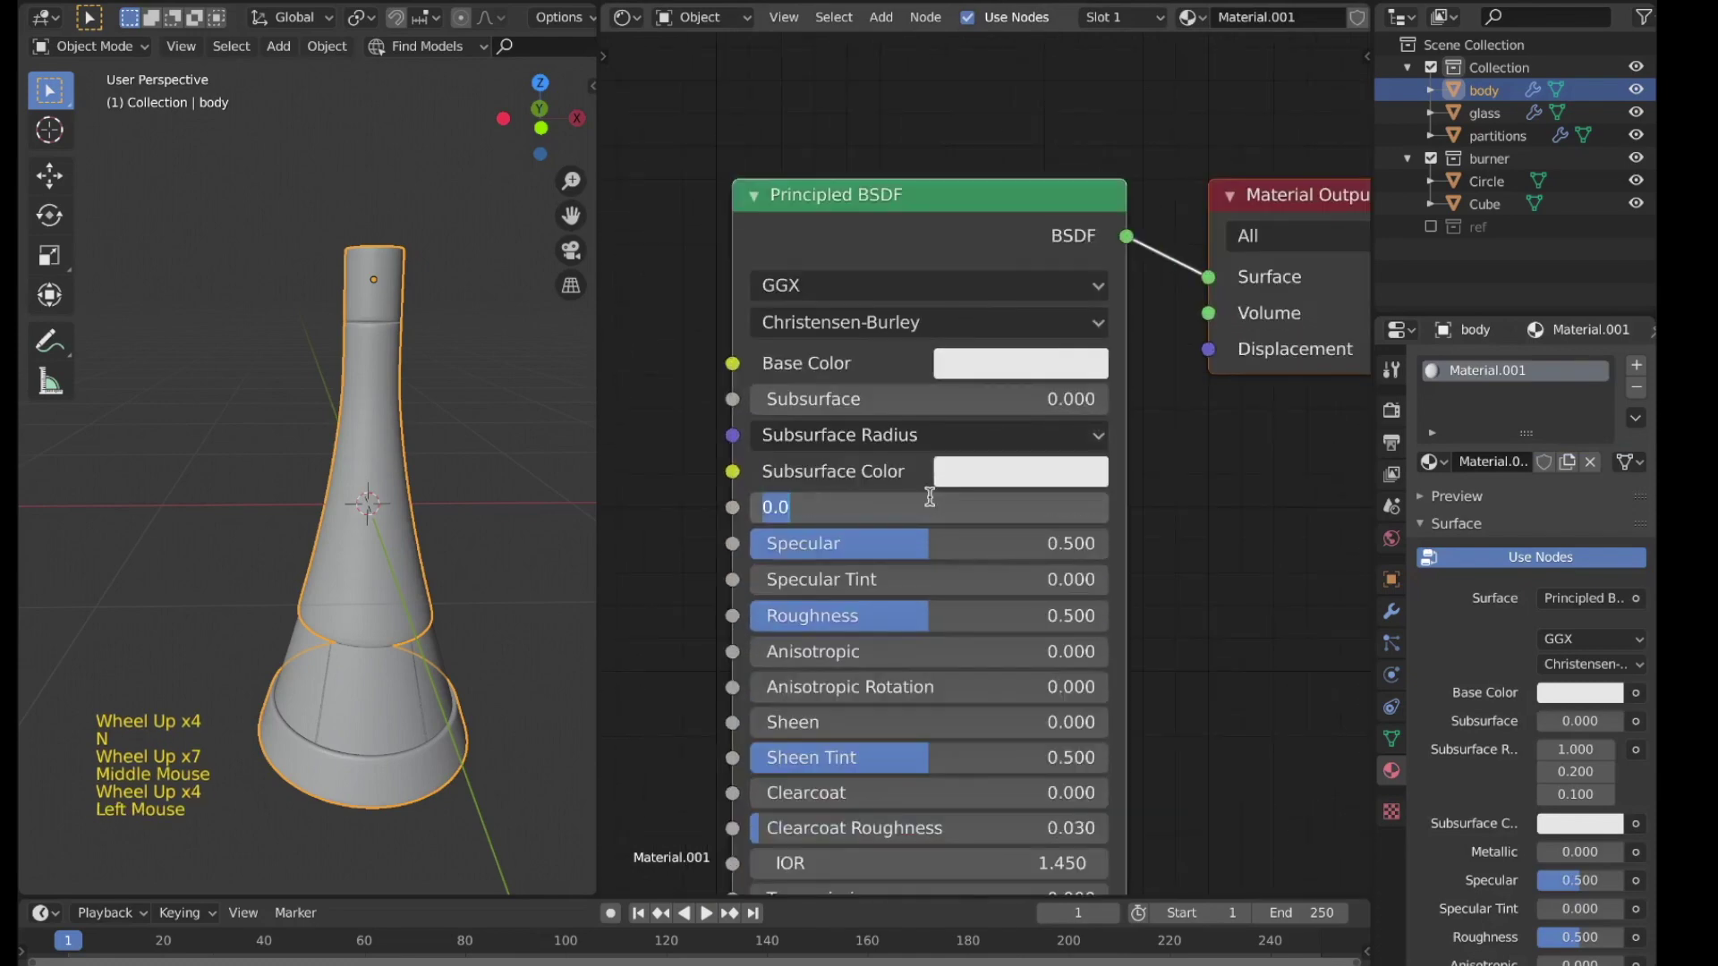
pyautogui.middleClick(980, 513)
pyautogui.scroll(-3)
pyautogui.middleClick(955, 516)
pyautogui.click(1446, 505)
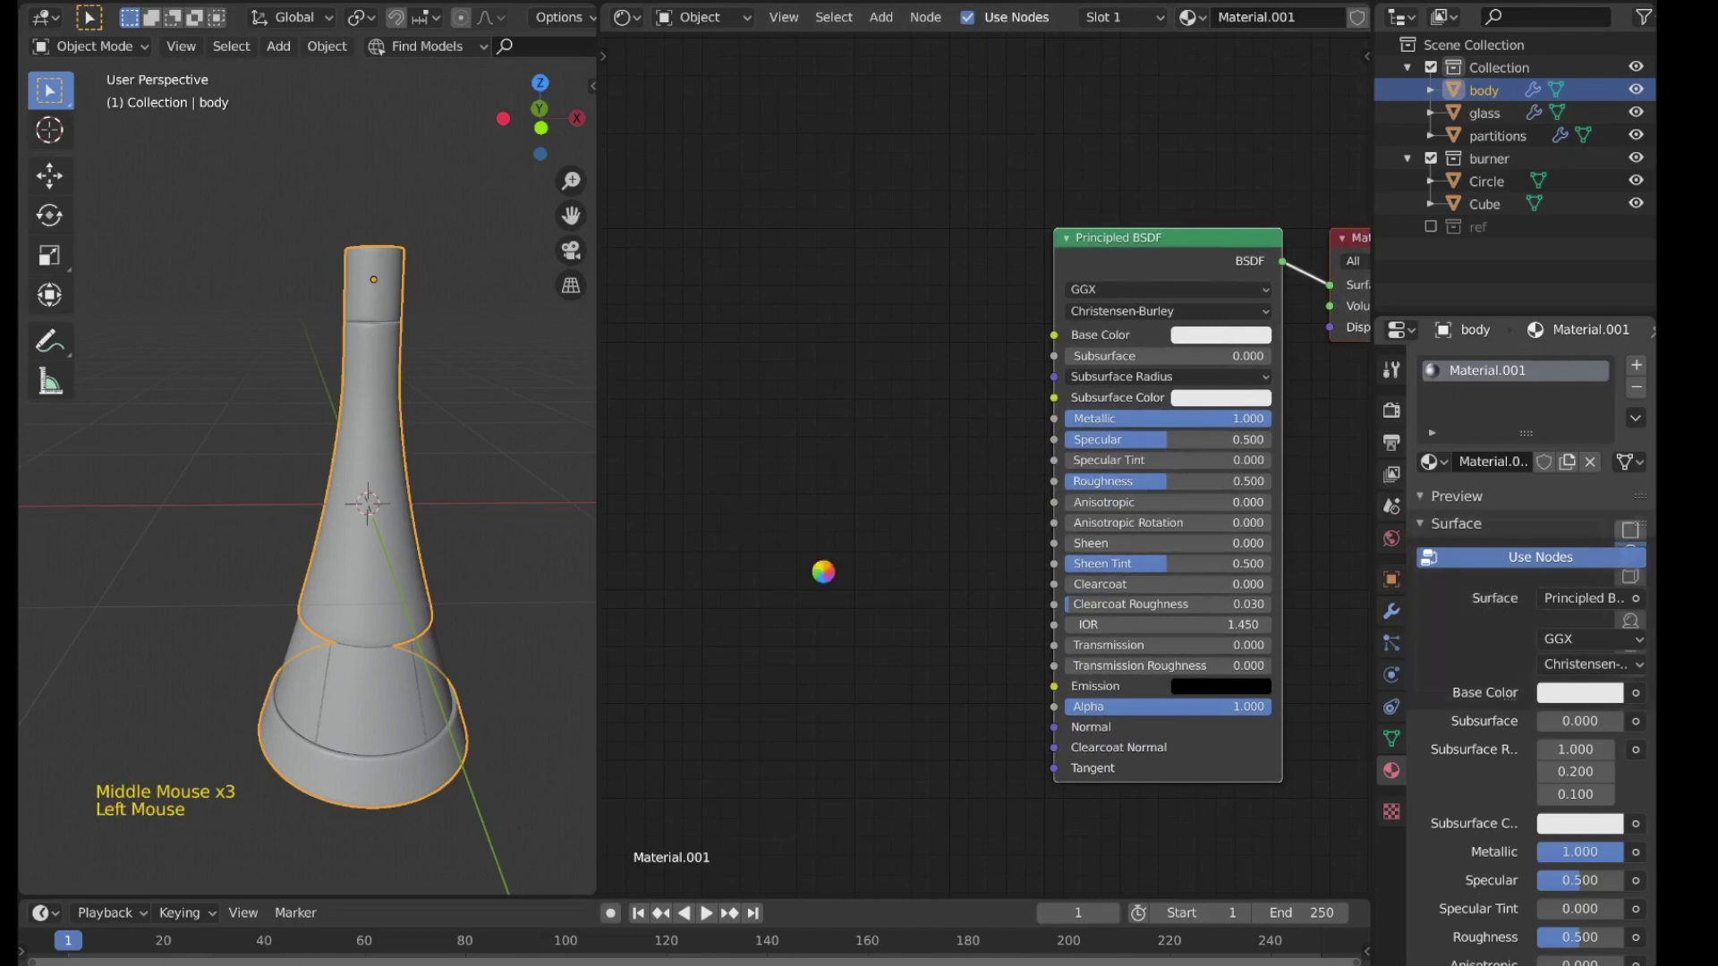
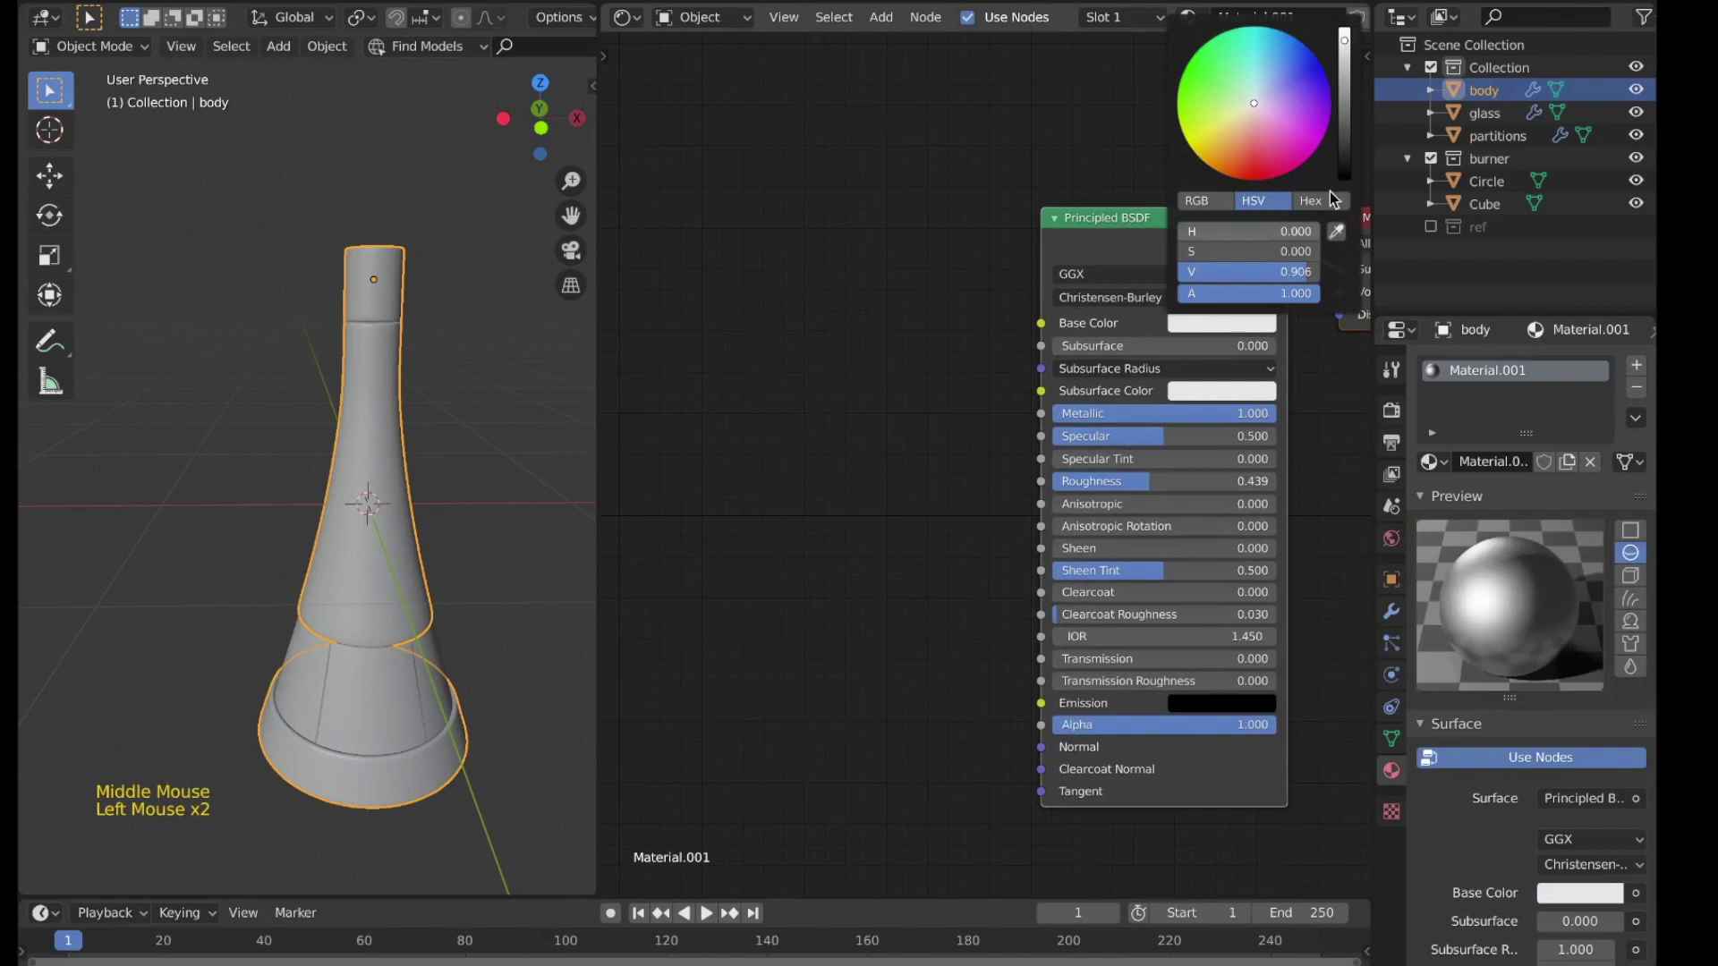
# Step: Set Base Color to black with roughness about 0.44 and rename the material body
pyautogui.click(987, 402)
pyautogui.scroll(-3)
pyautogui.middleClick(992, 407)
pyautogui.scroll(3)
pyautogui.middleClick(1035, 453)
pyautogui.scroll(-3)
pyautogui.click(1527, 459)
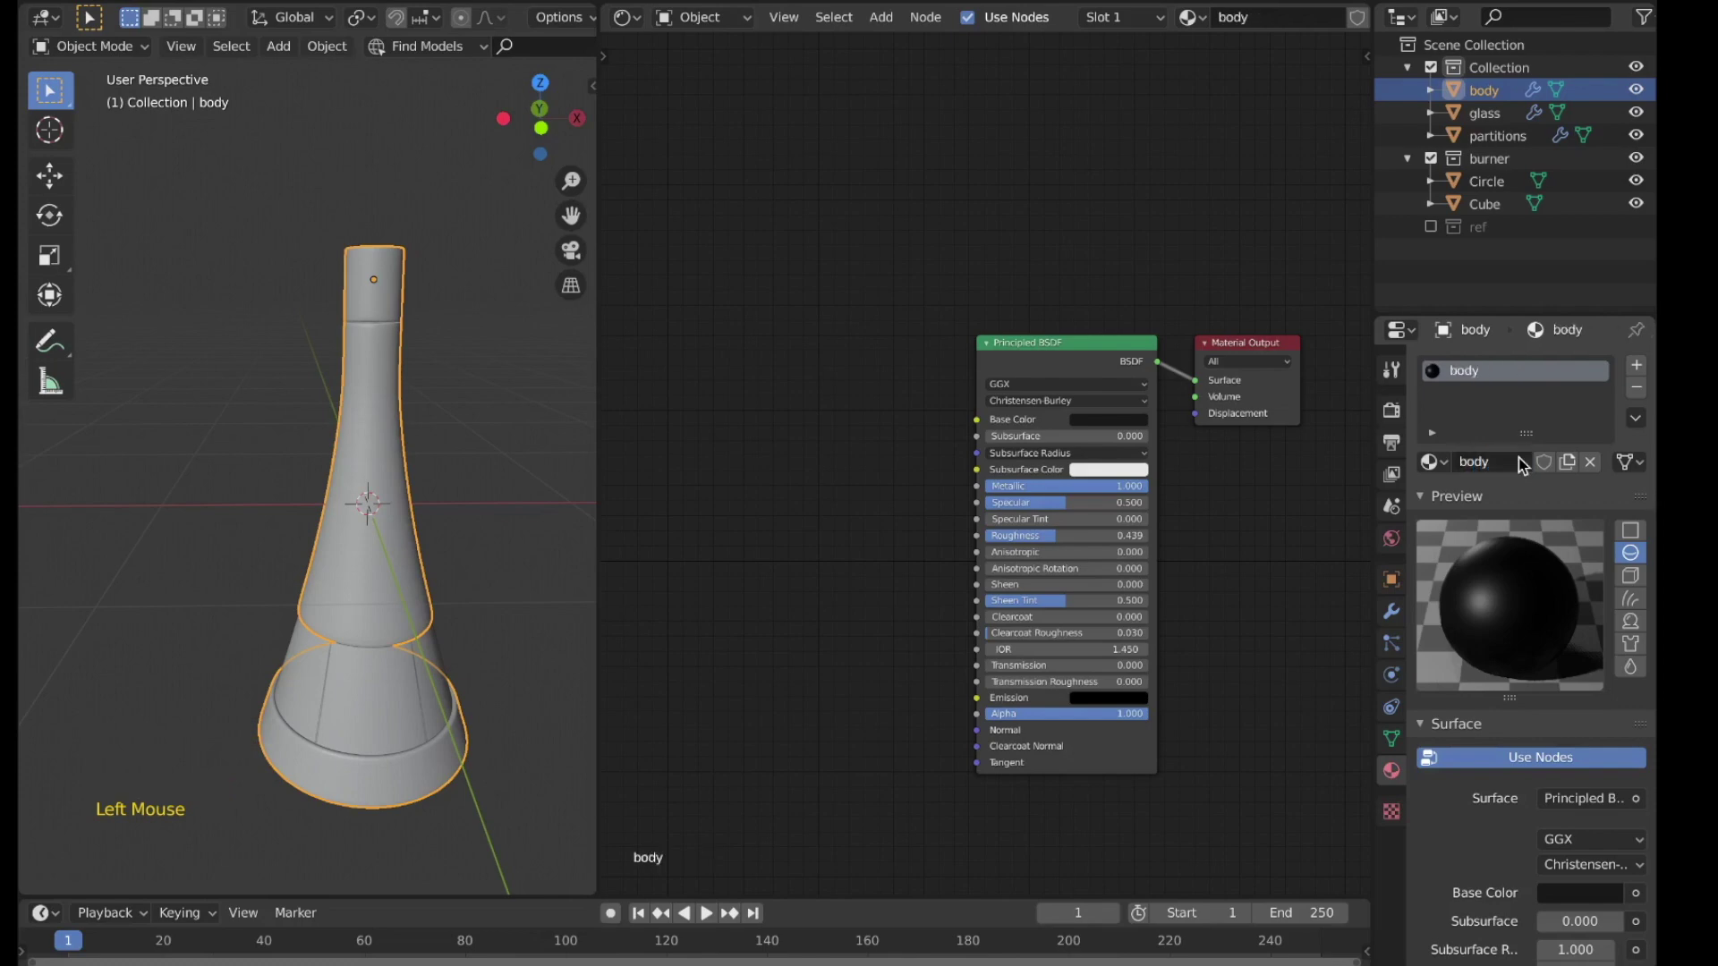
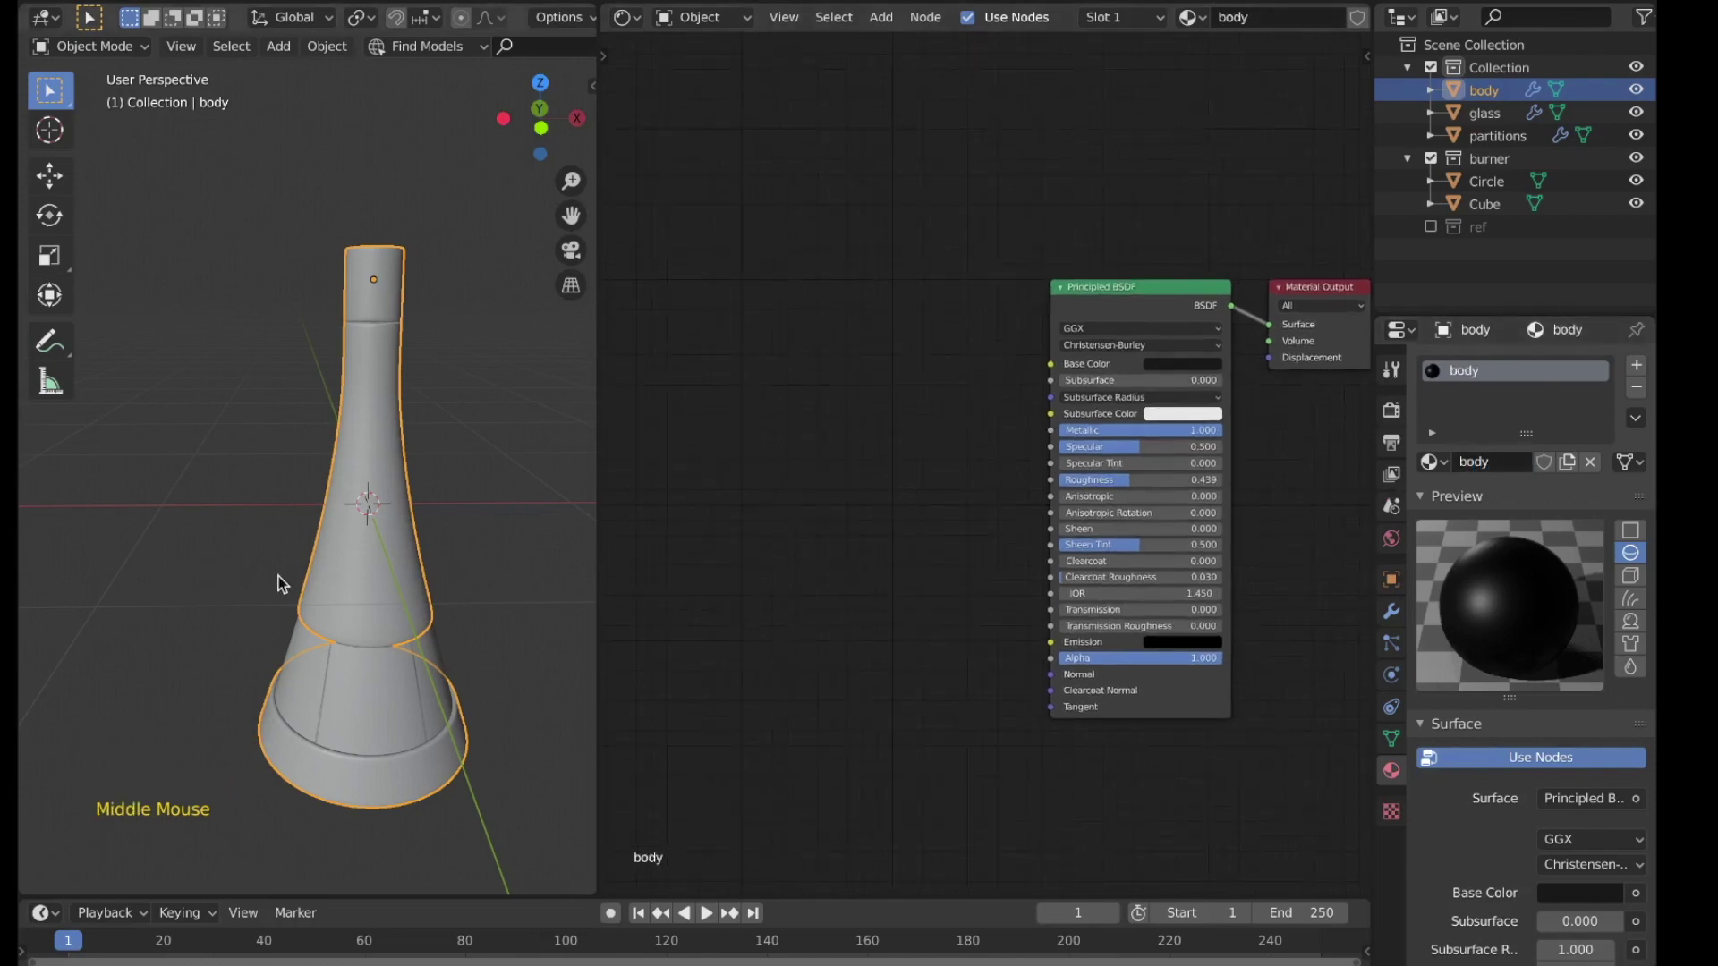
pyautogui.middleClick(368, 575)
pyautogui.scroll(3)
pyautogui.middleClick(371, 585)
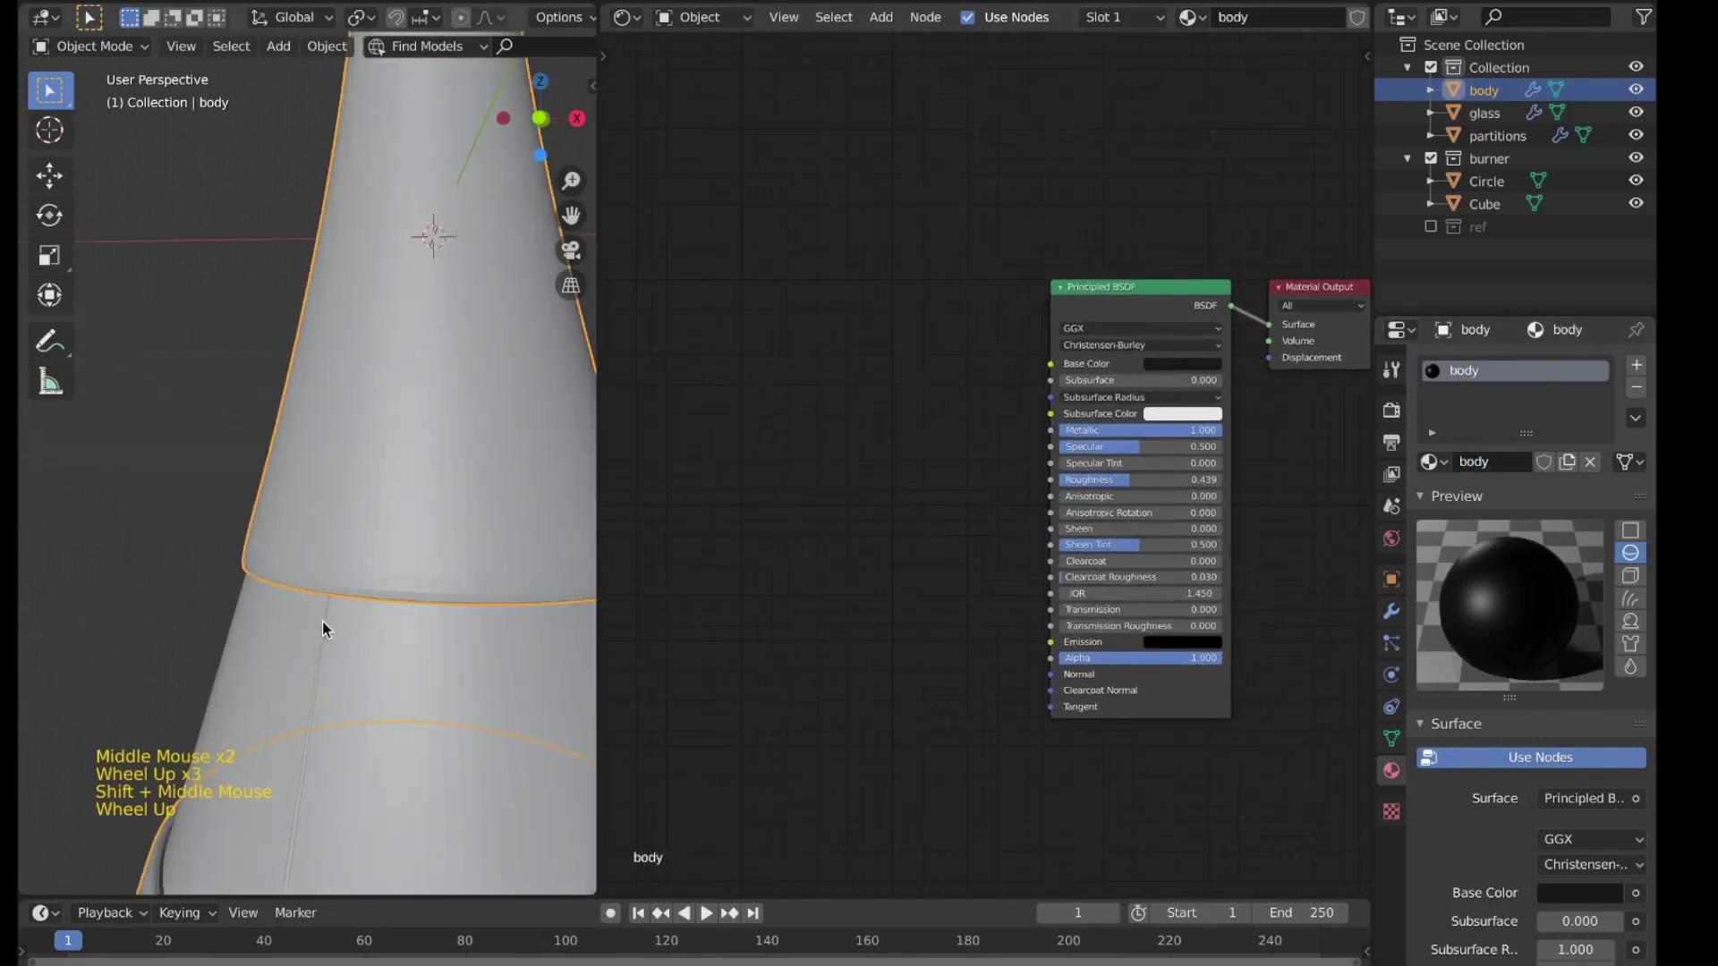
# Step: Assign the body material to the partitions object
pyautogui.click(333, 622)
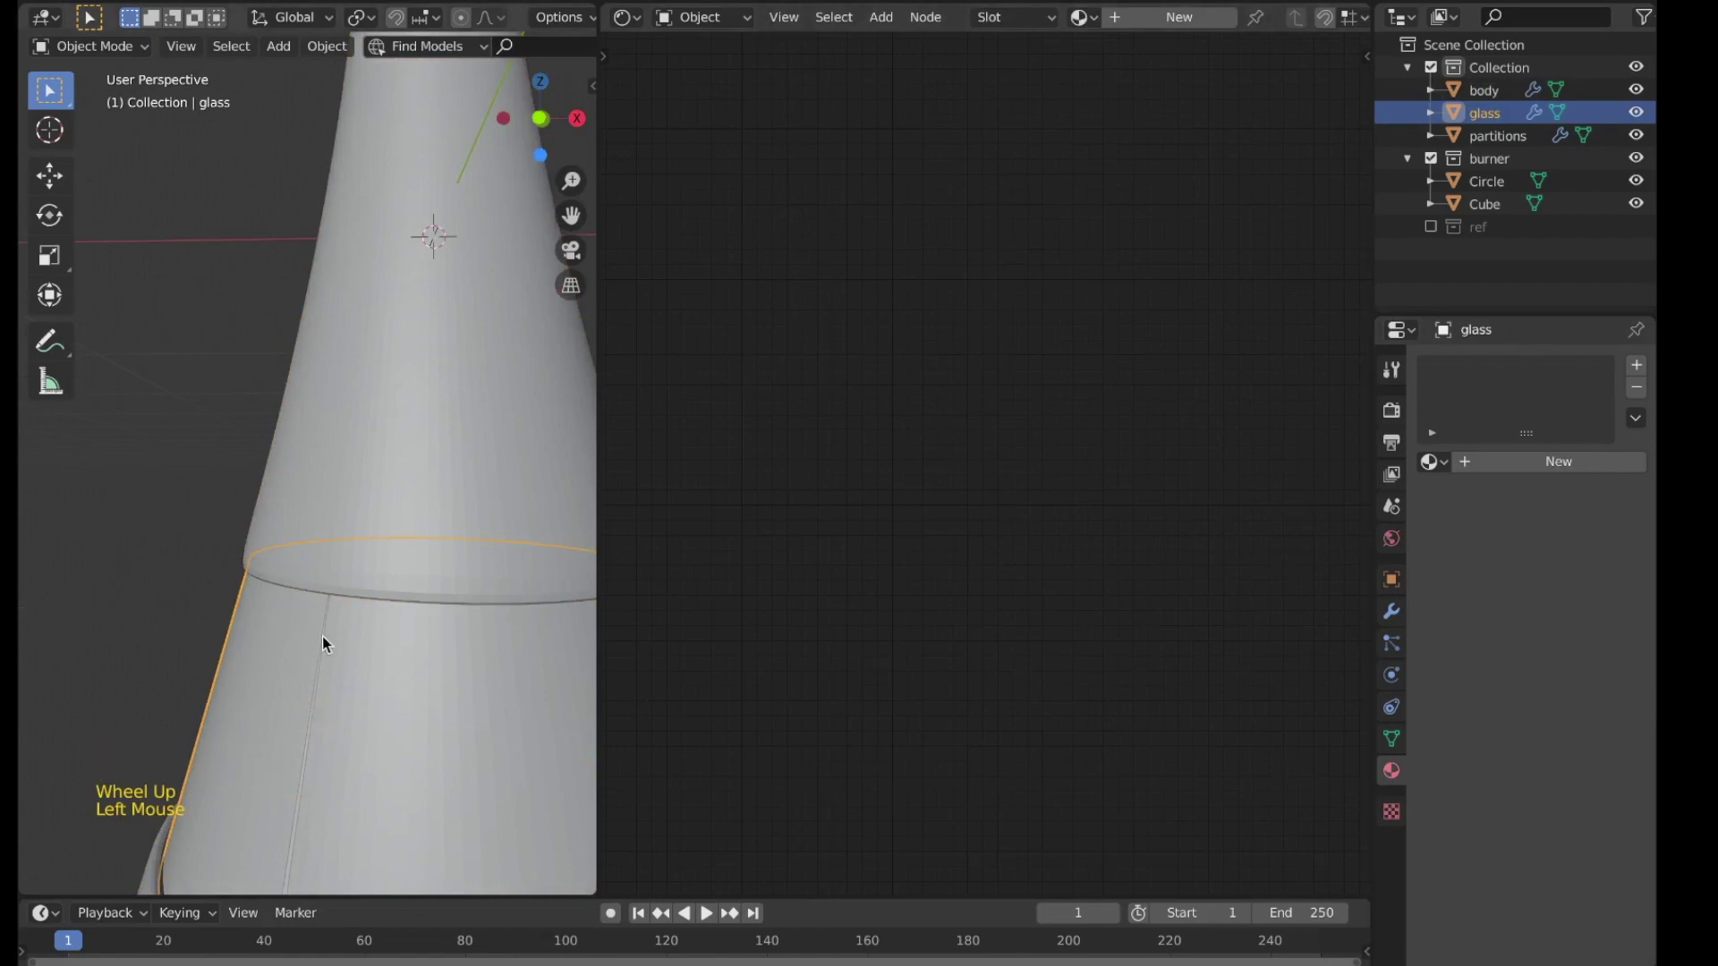
pyautogui.click(334, 642)
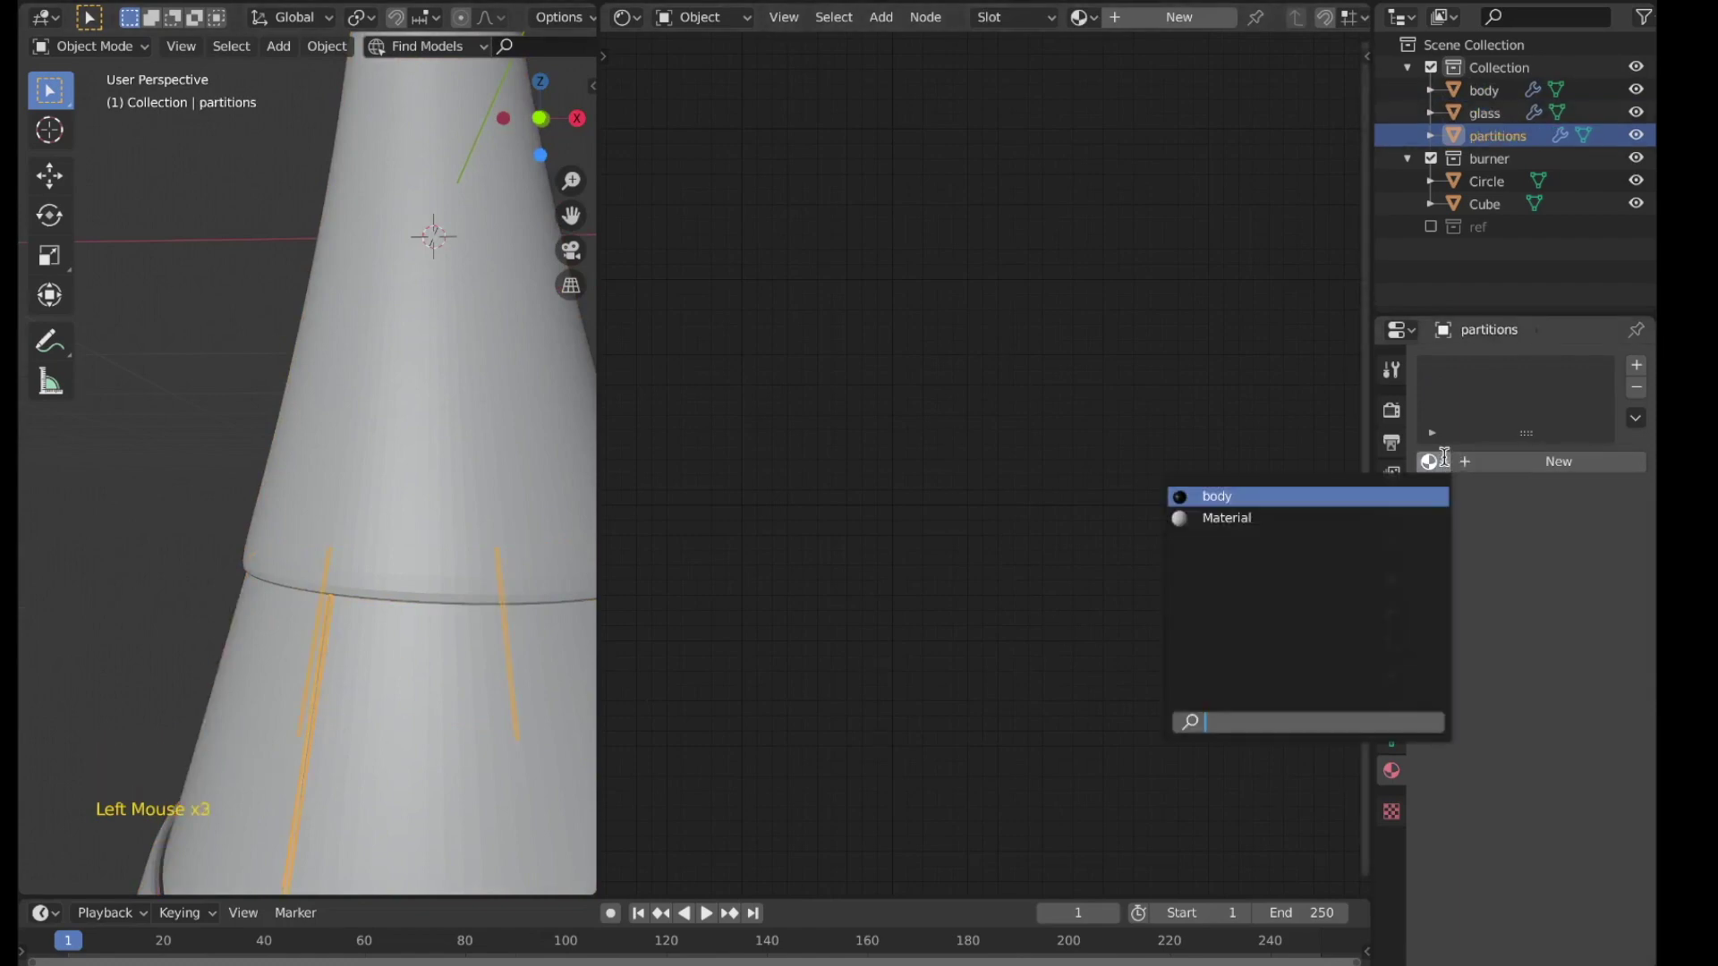
pyautogui.click(420, 706)
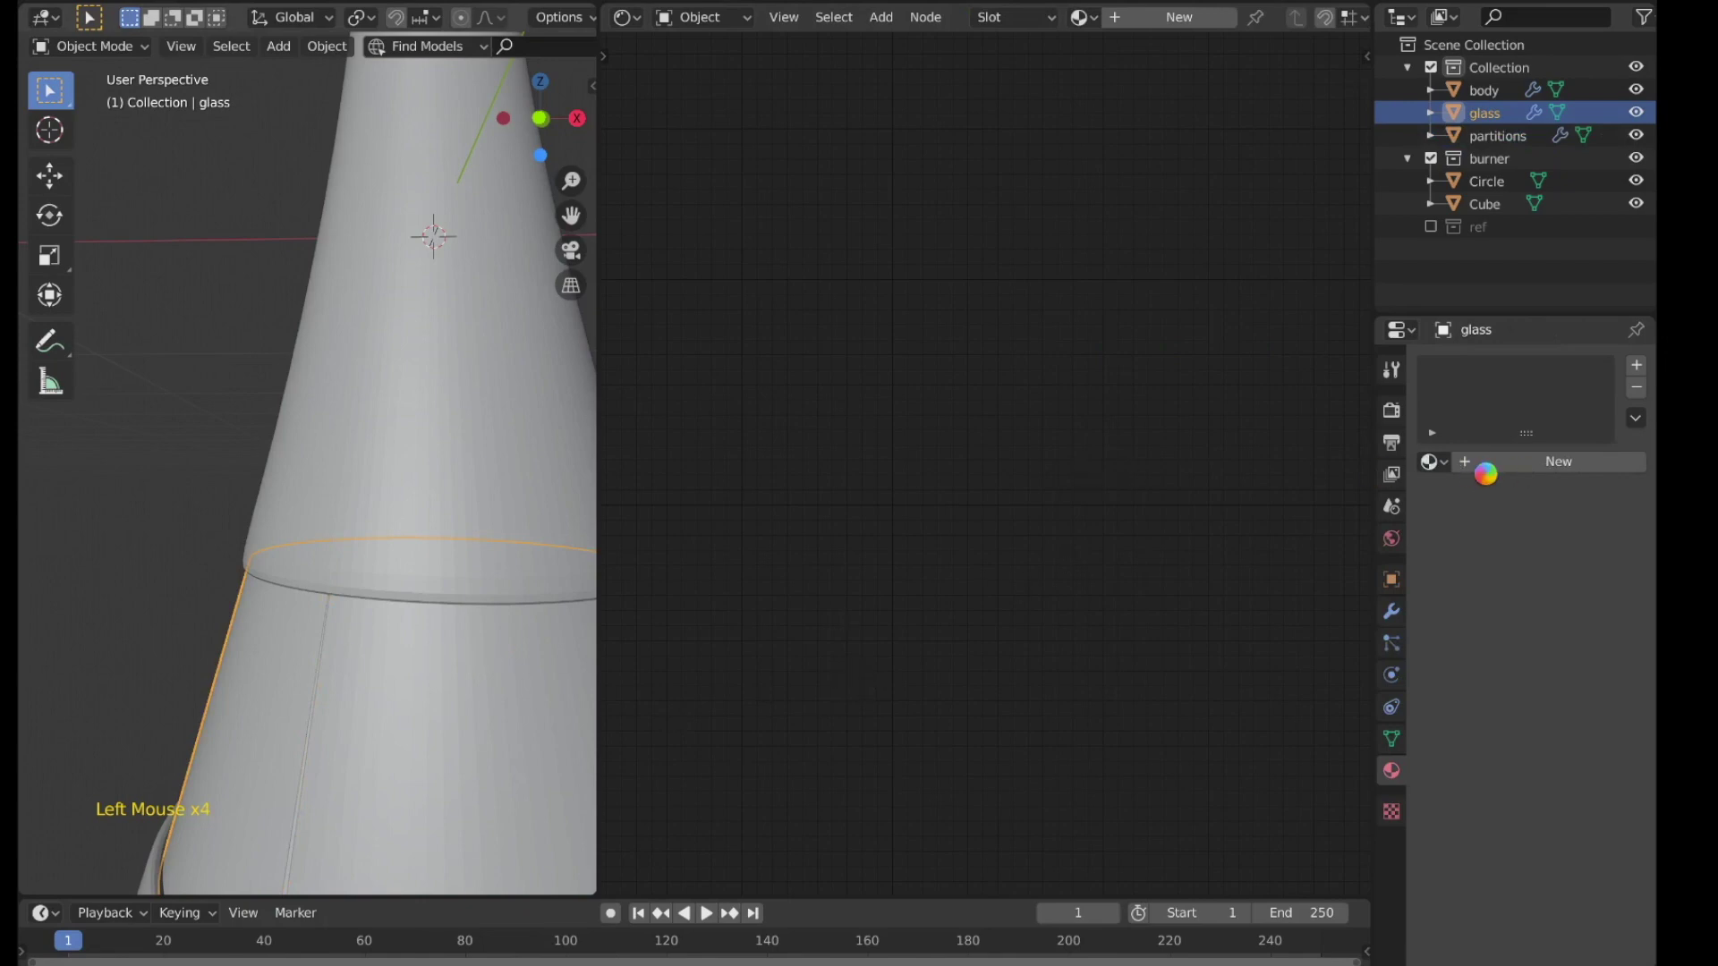
pyautogui.scroll(-3)
# Step: Create a new default material, Material.001, for the glass section
pyautogui.click(1498, 472)
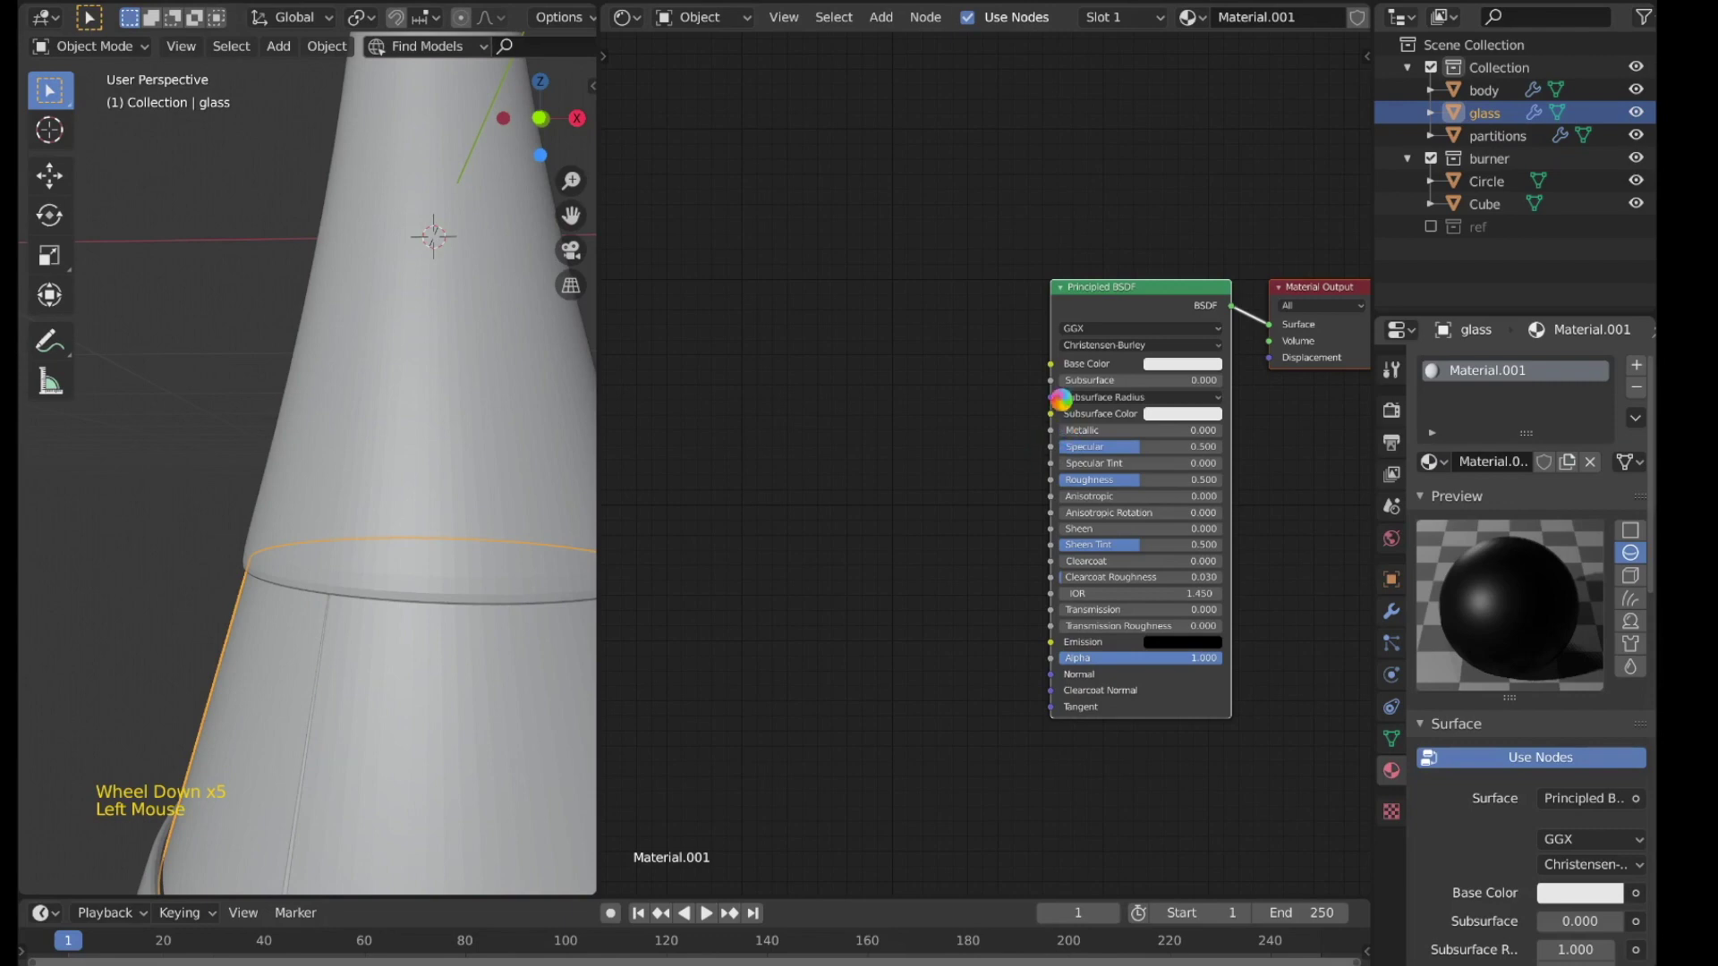
pyautogui.click(1071, 402)
pyautogui.scroll(-3)
pyautogui.click(1071, 359)
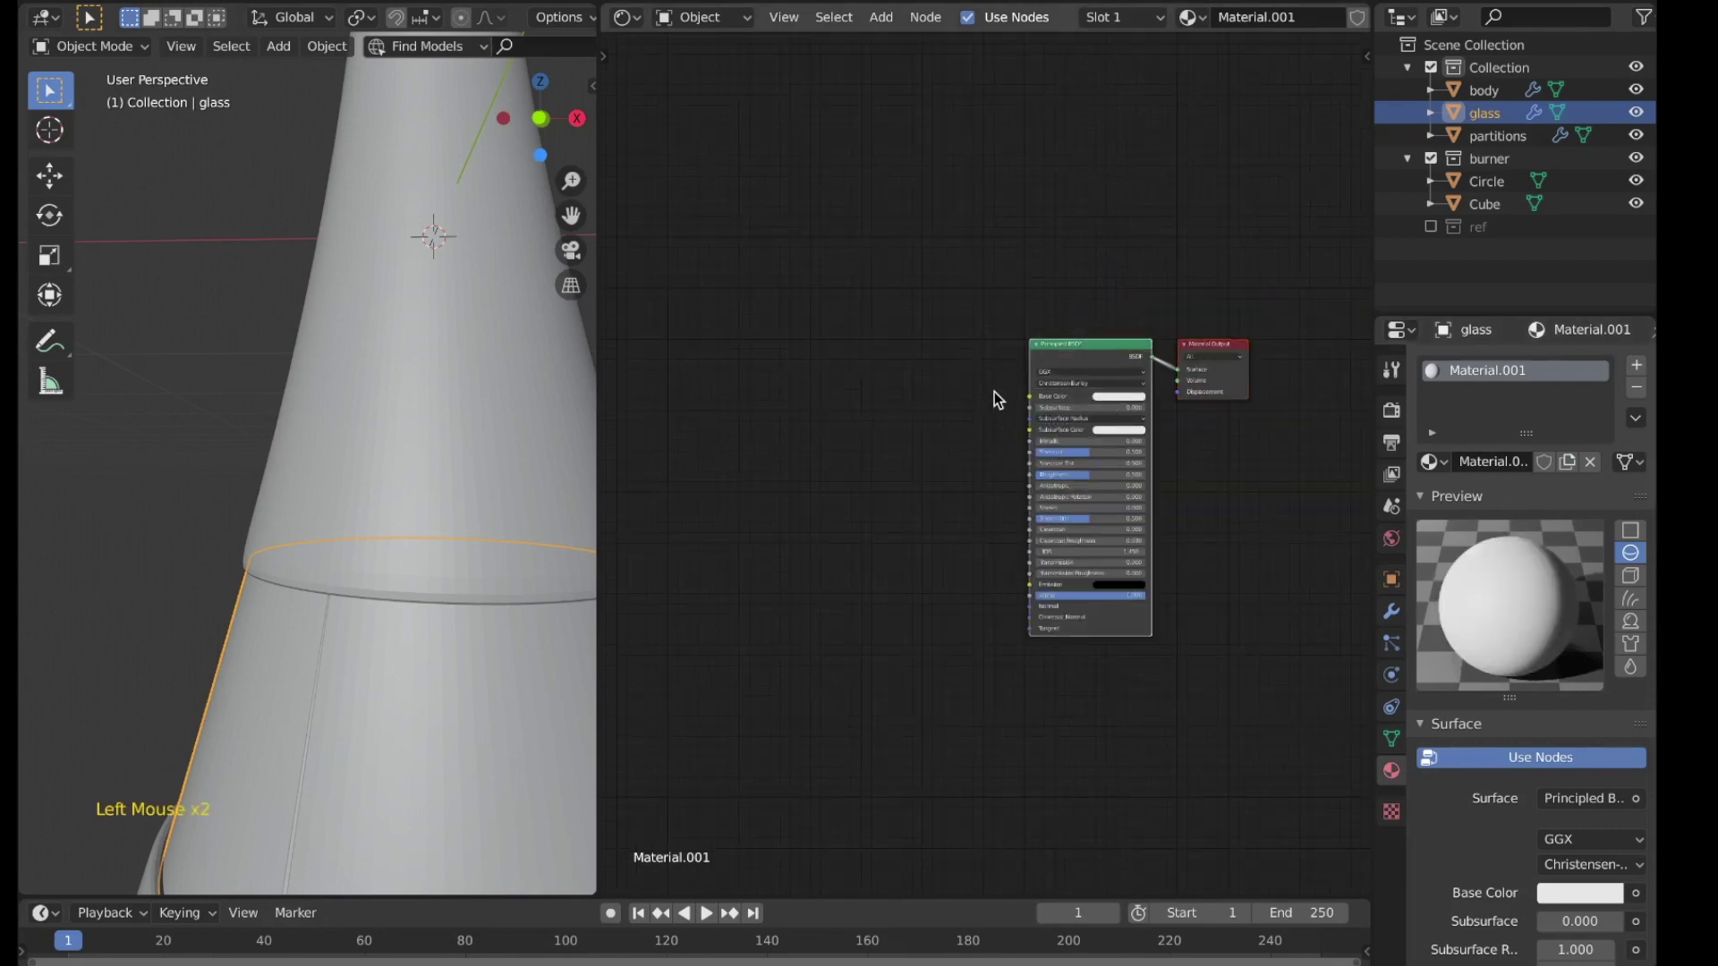
# Step: Delete the glass material's default Principled BSDF node
pyautogui.press('x')
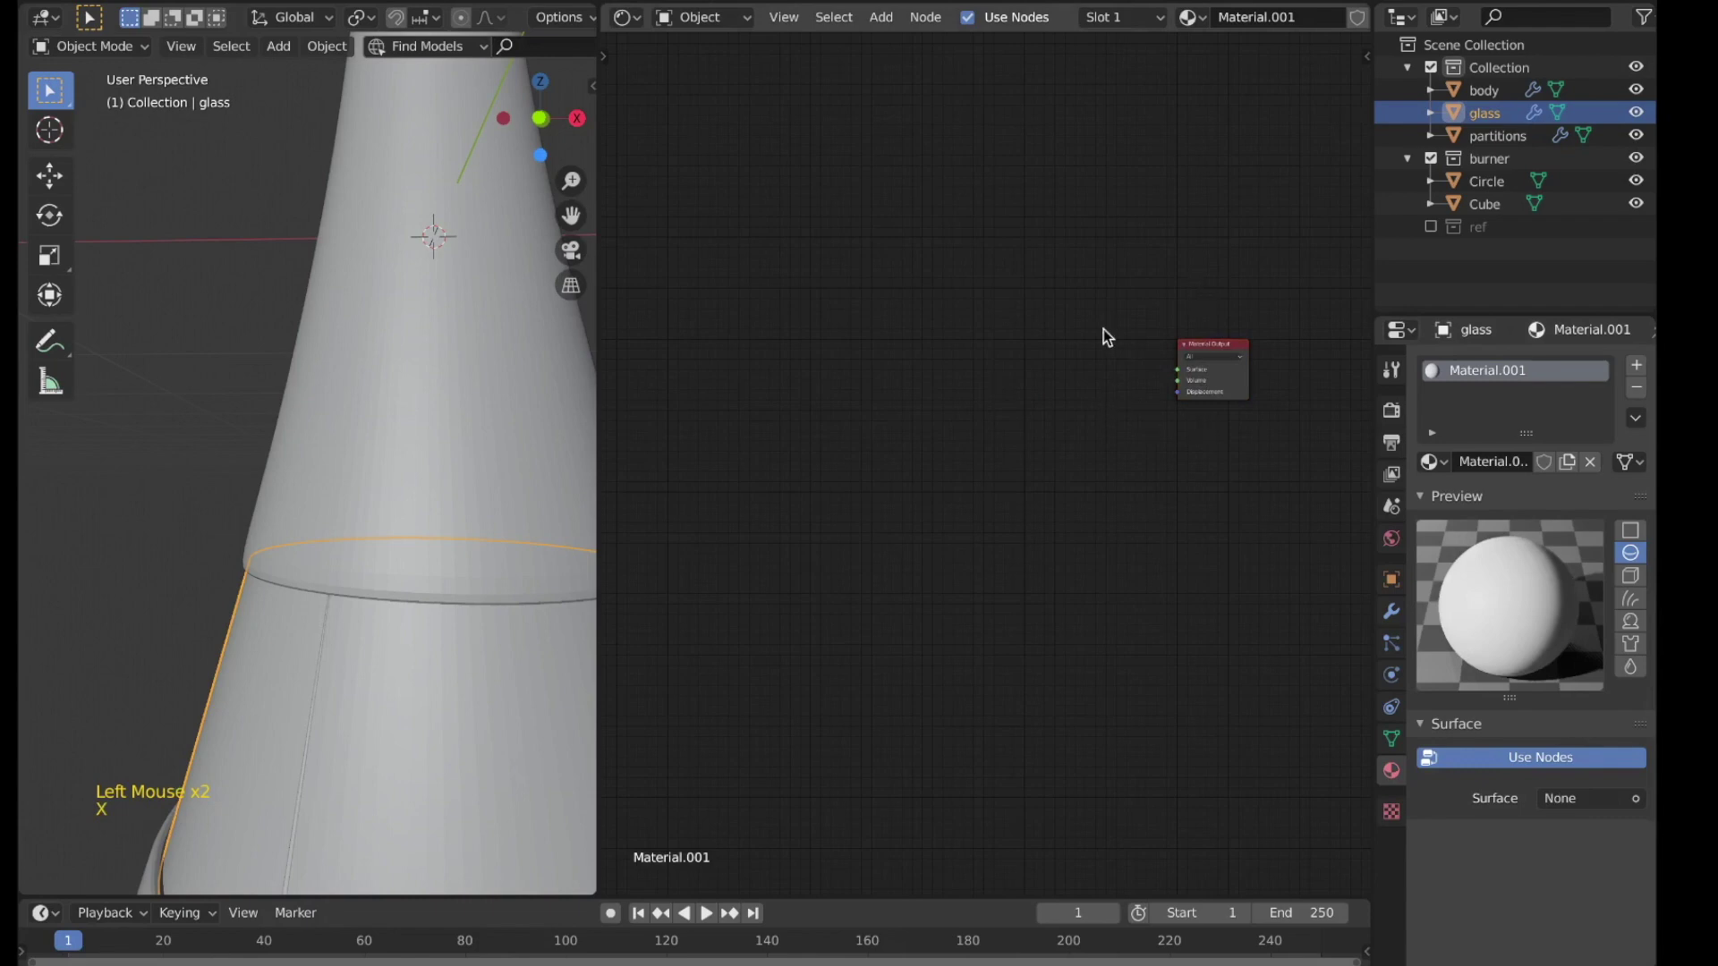
pyautogui.click(1180, 306)
pyautogui.middleClick(1180, 306)
pyautogui.scroll(3)
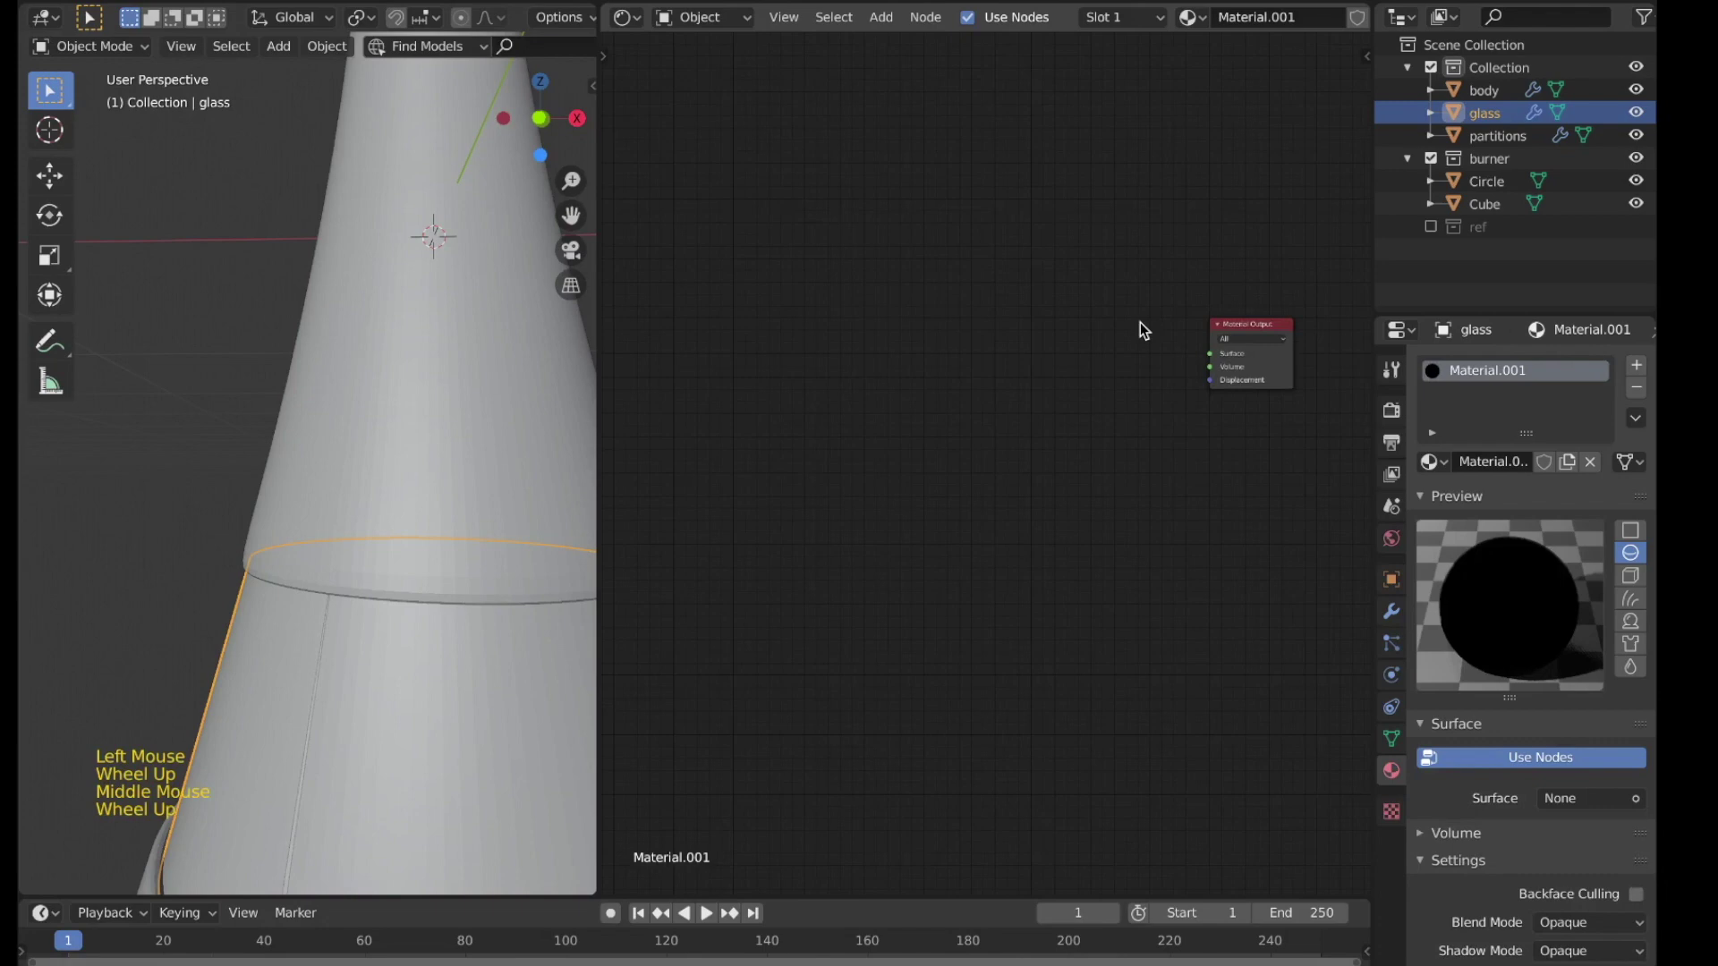
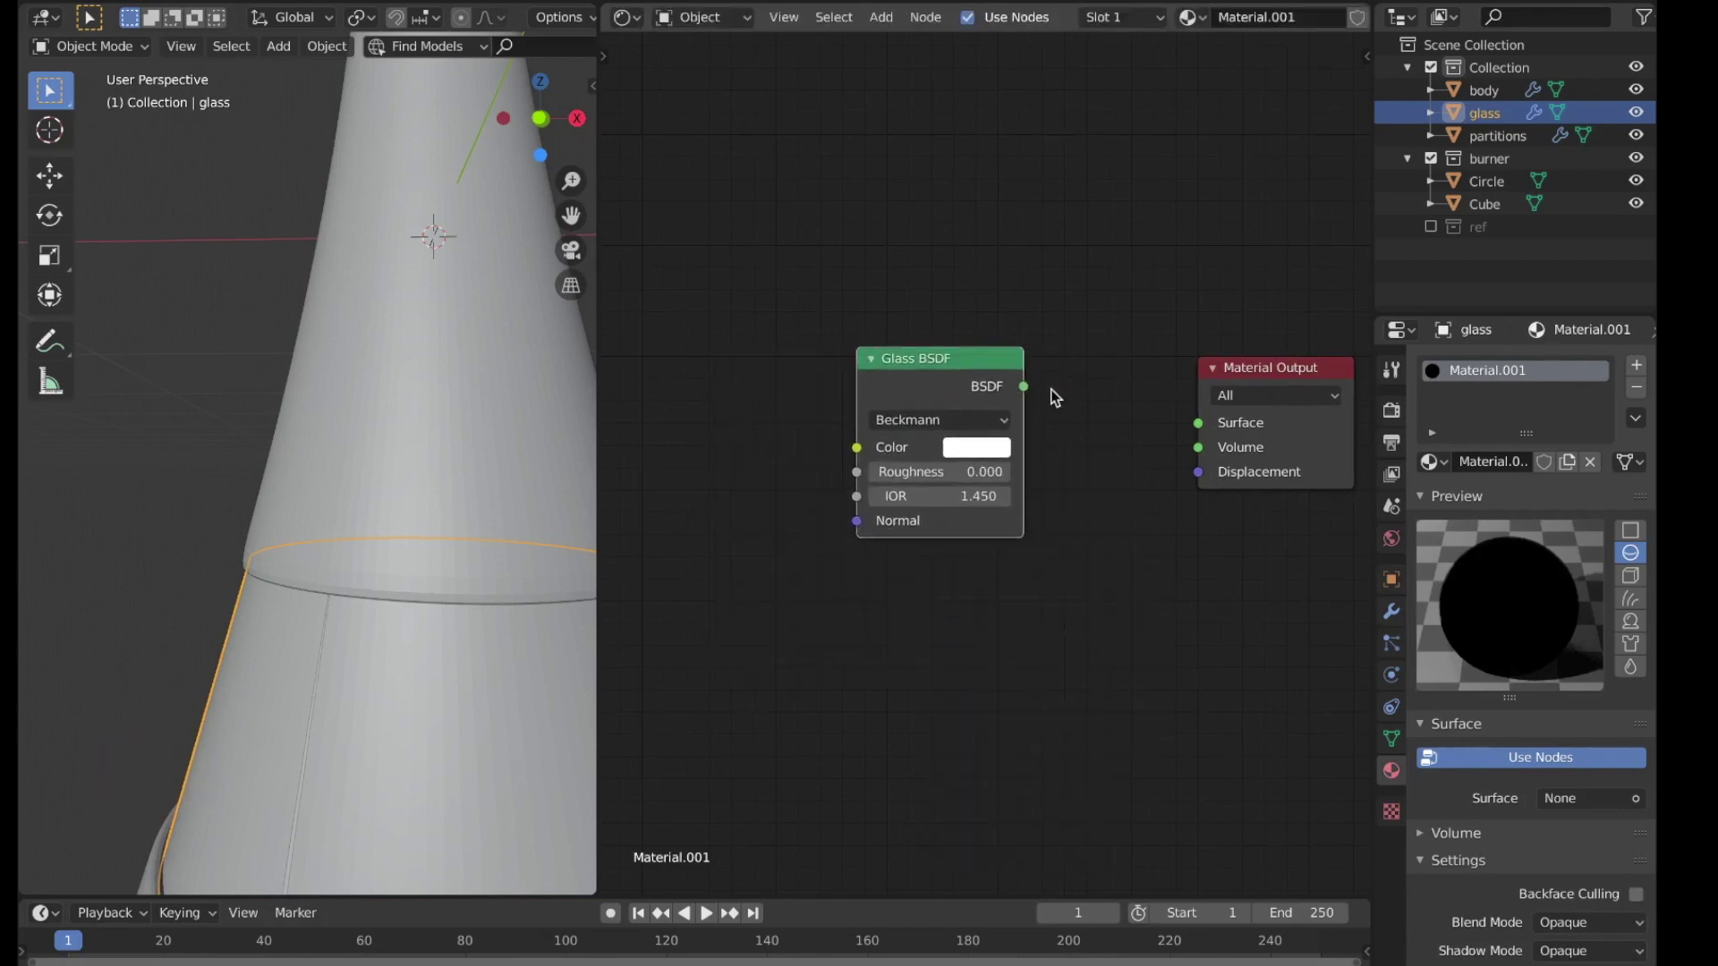
pyautogui.scroll(-3)
pyautogui.click(919, 378)
pyautogui.press('x')
pyautogui.click(1084, 384)
# Step: Add a Mix Shader feeding the Material Output surface, ready for Glass and Transparent BSDFs
pyautogui.press('shift+a')
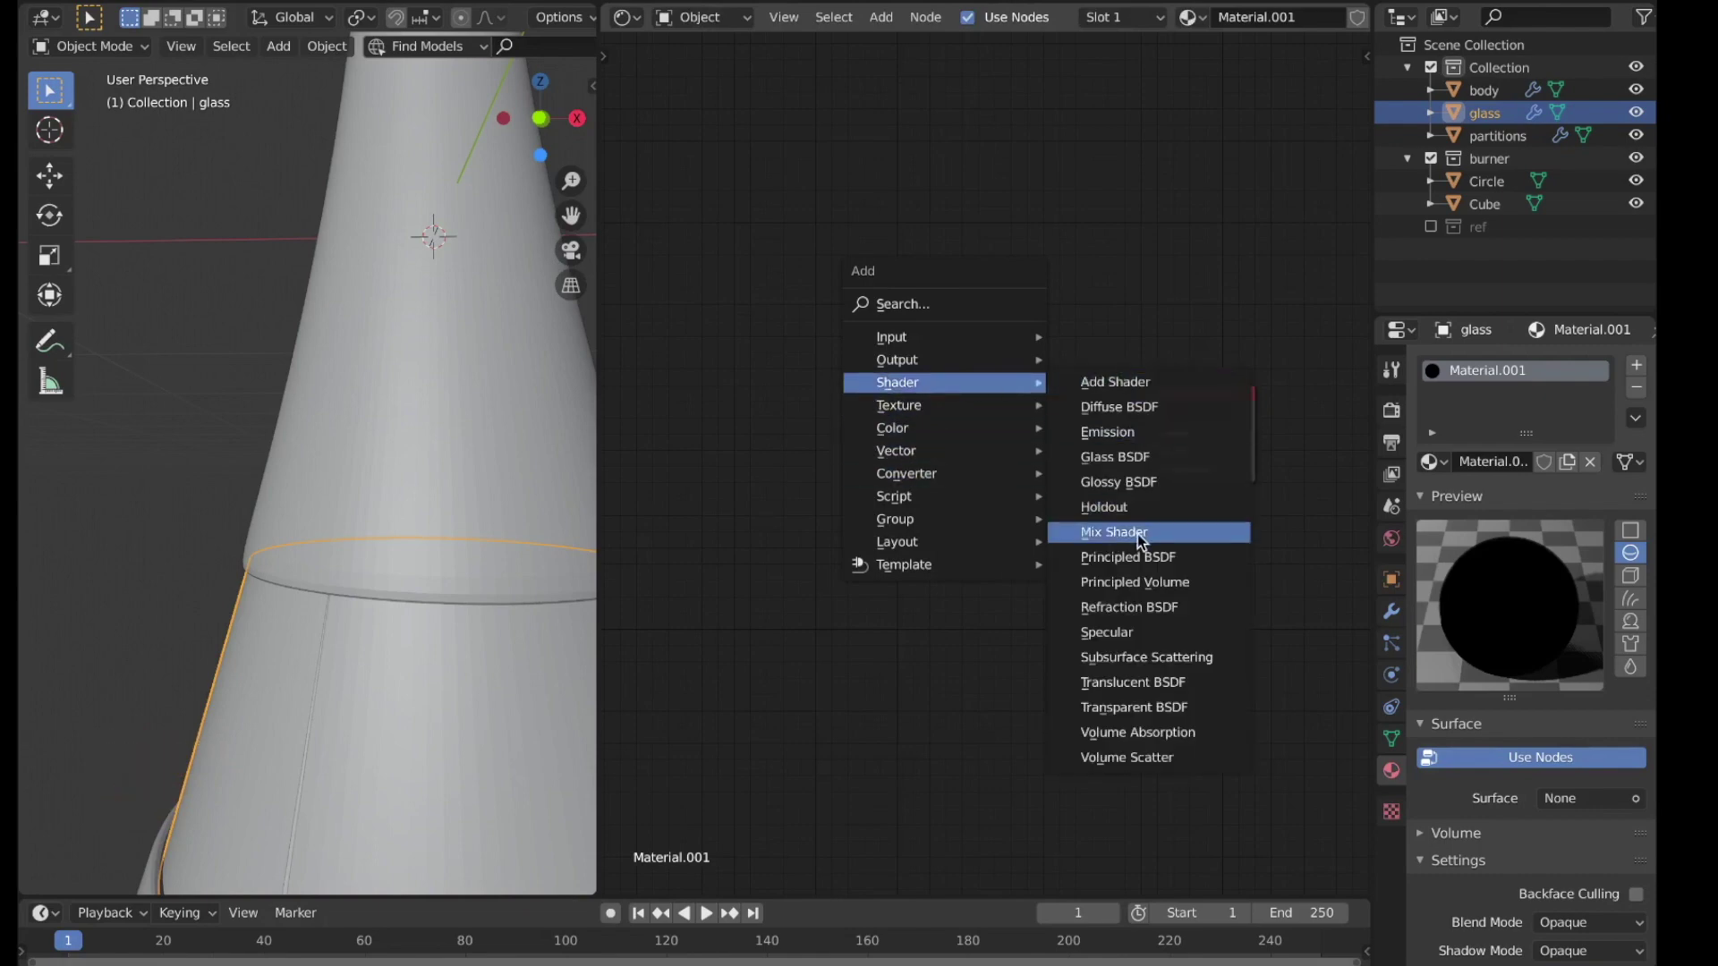
pyautogui.click(1097, 426)
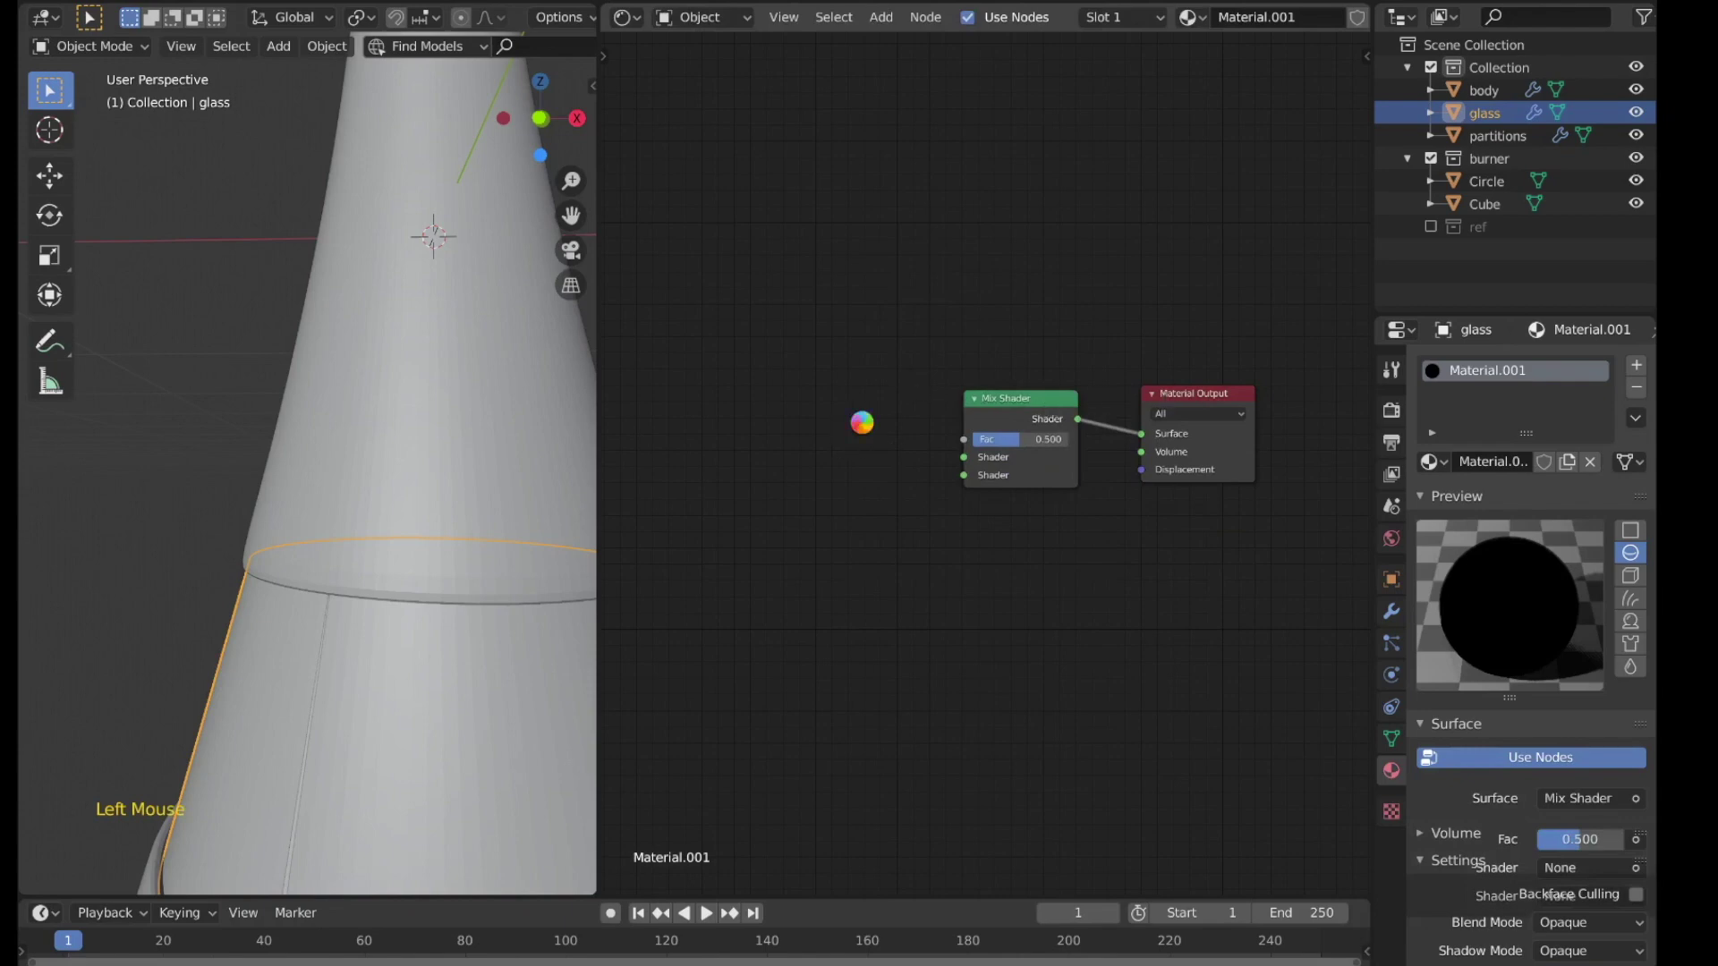
pyautogui.press('shift+a')
pyautogui.middleClick(869, 428)
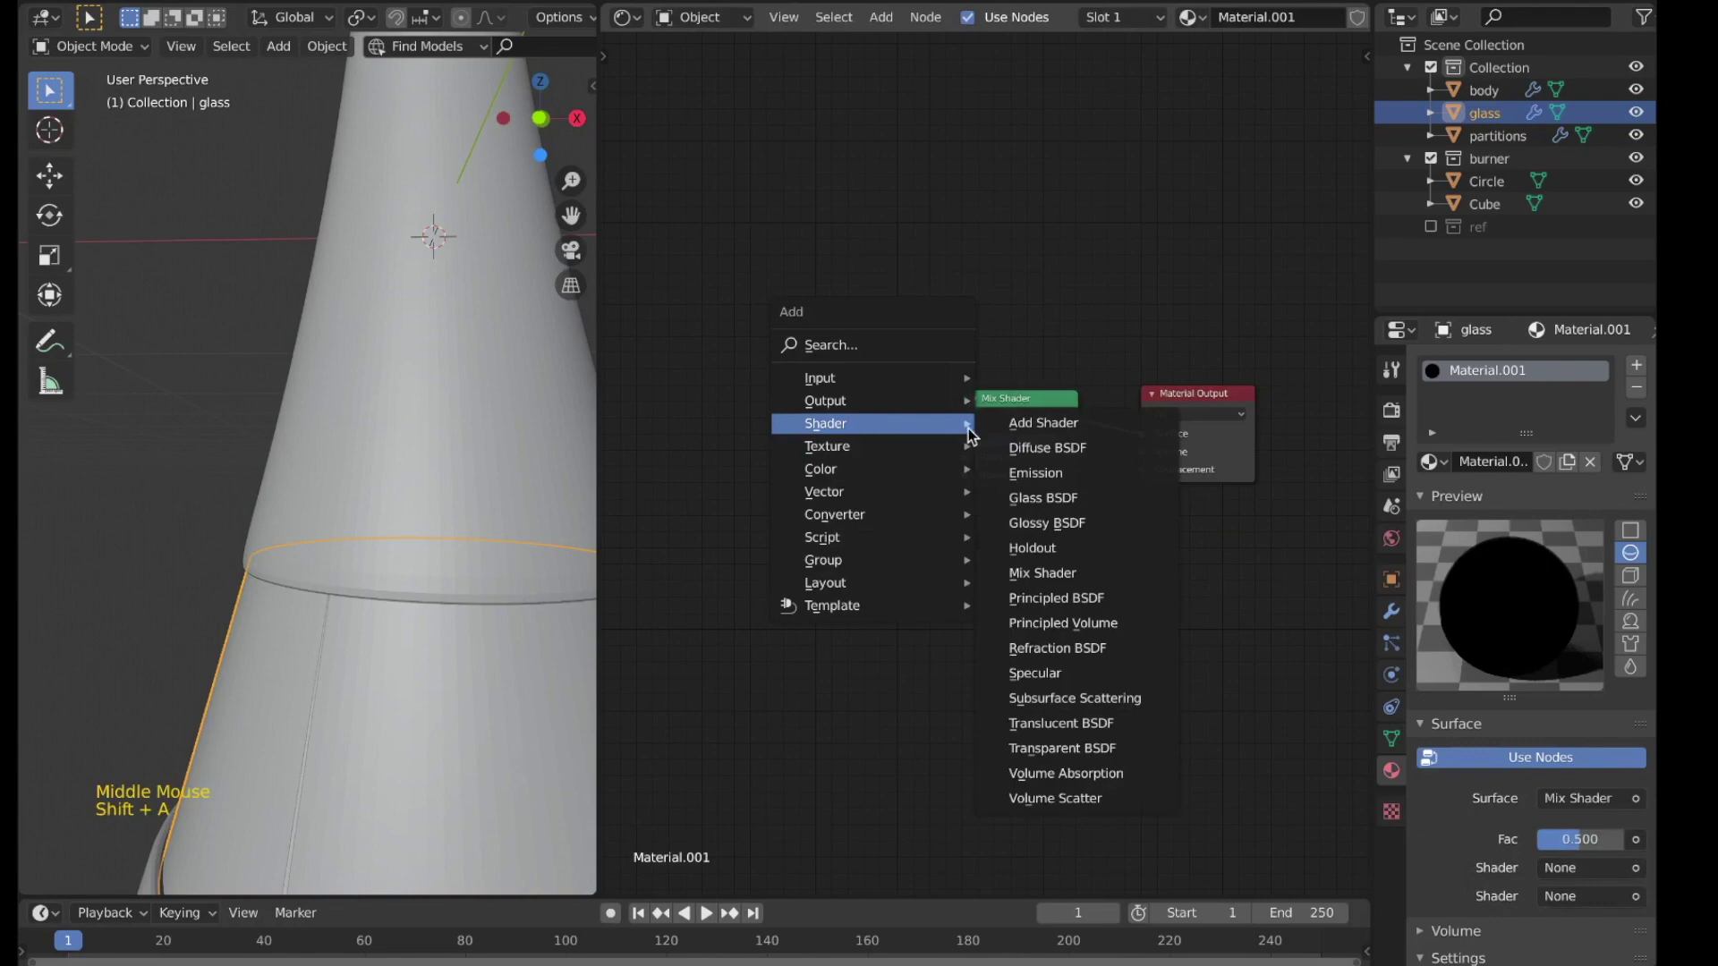
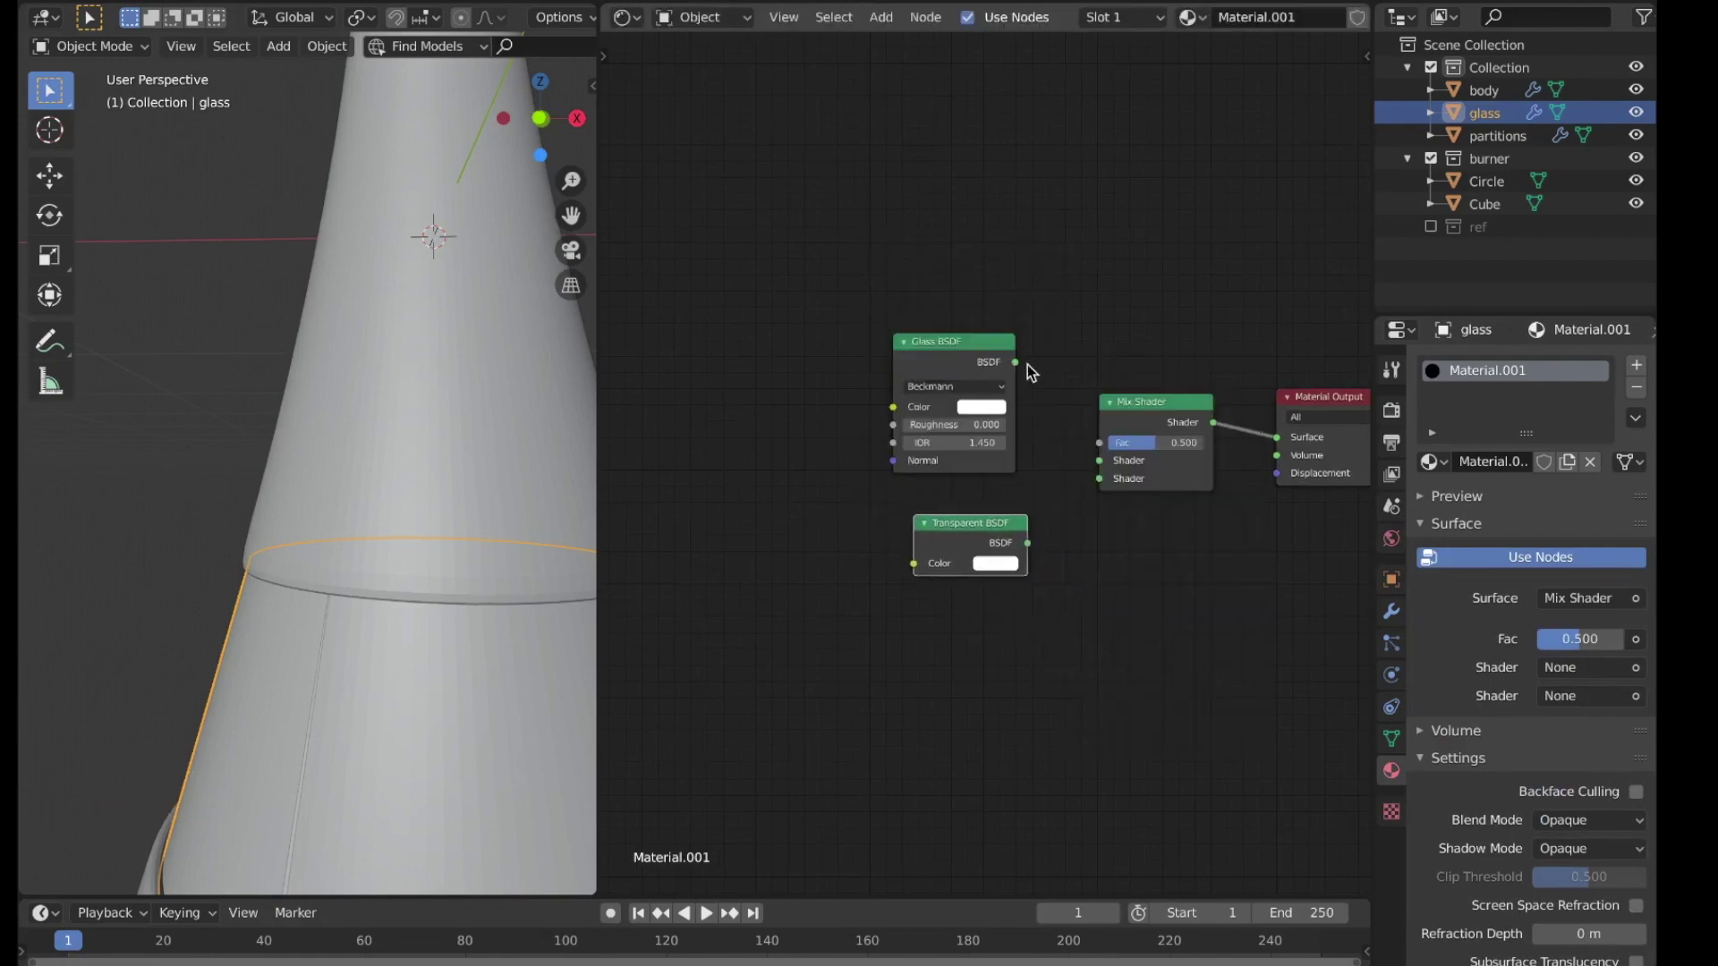
# Step: Connect Glass BSDF into the Mix Shader and add Light Path and math Add nodes
pyautogui.click(1041, 391)
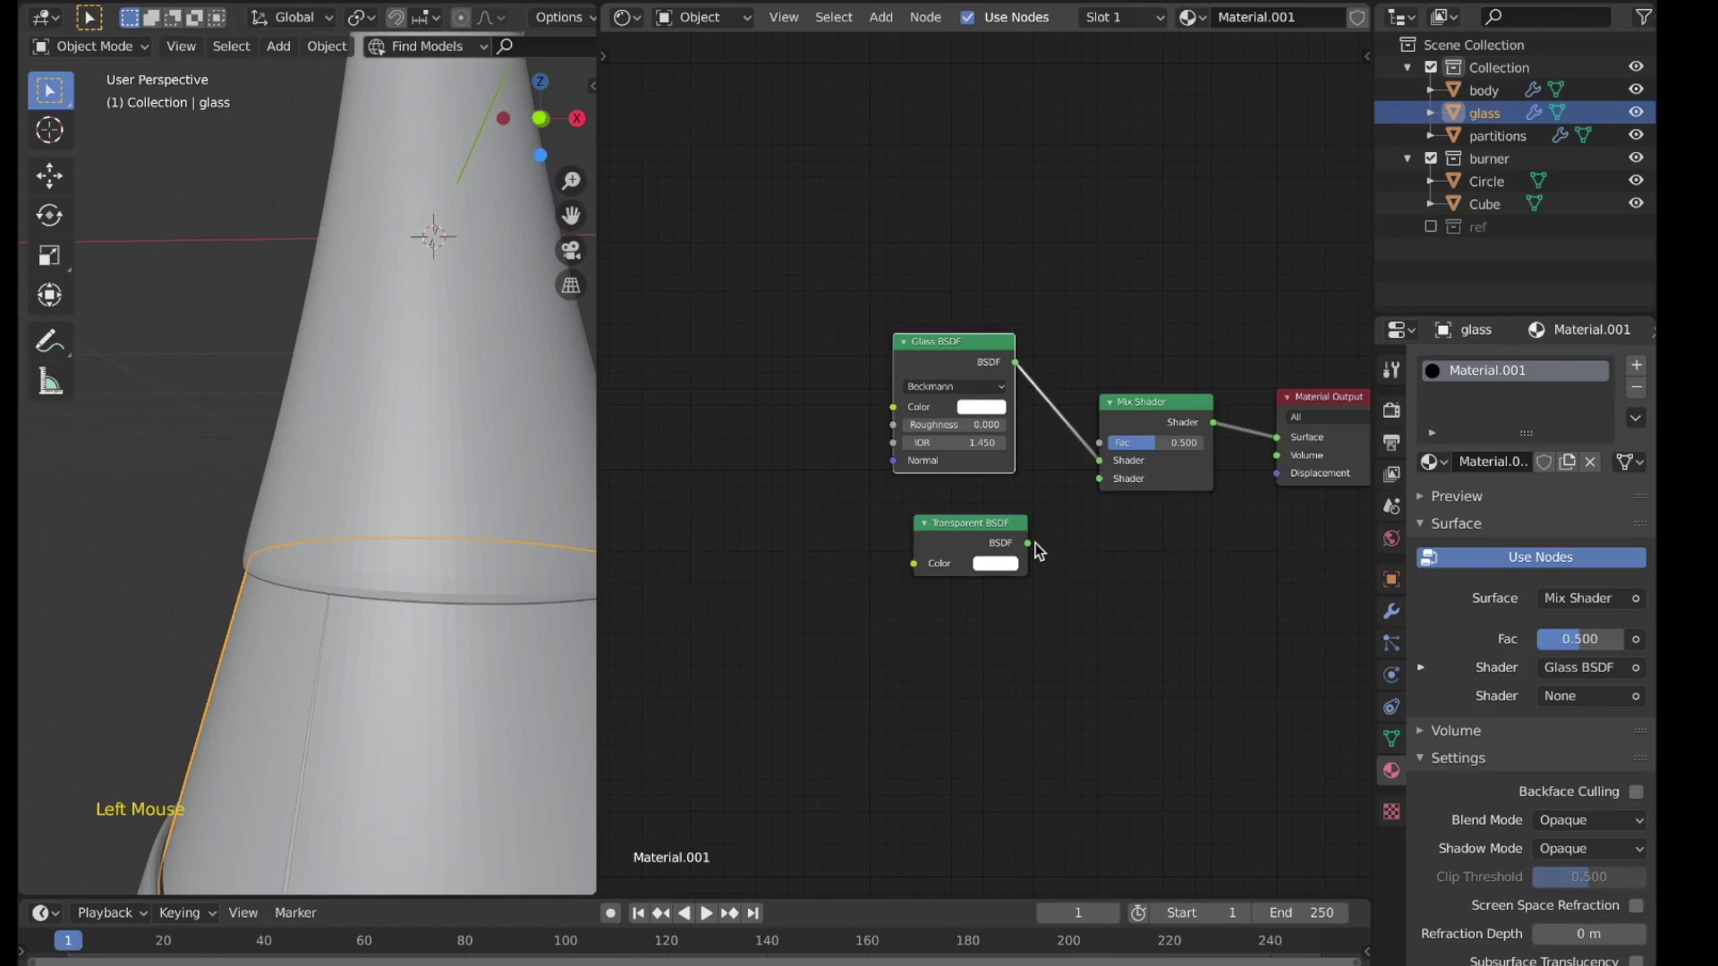
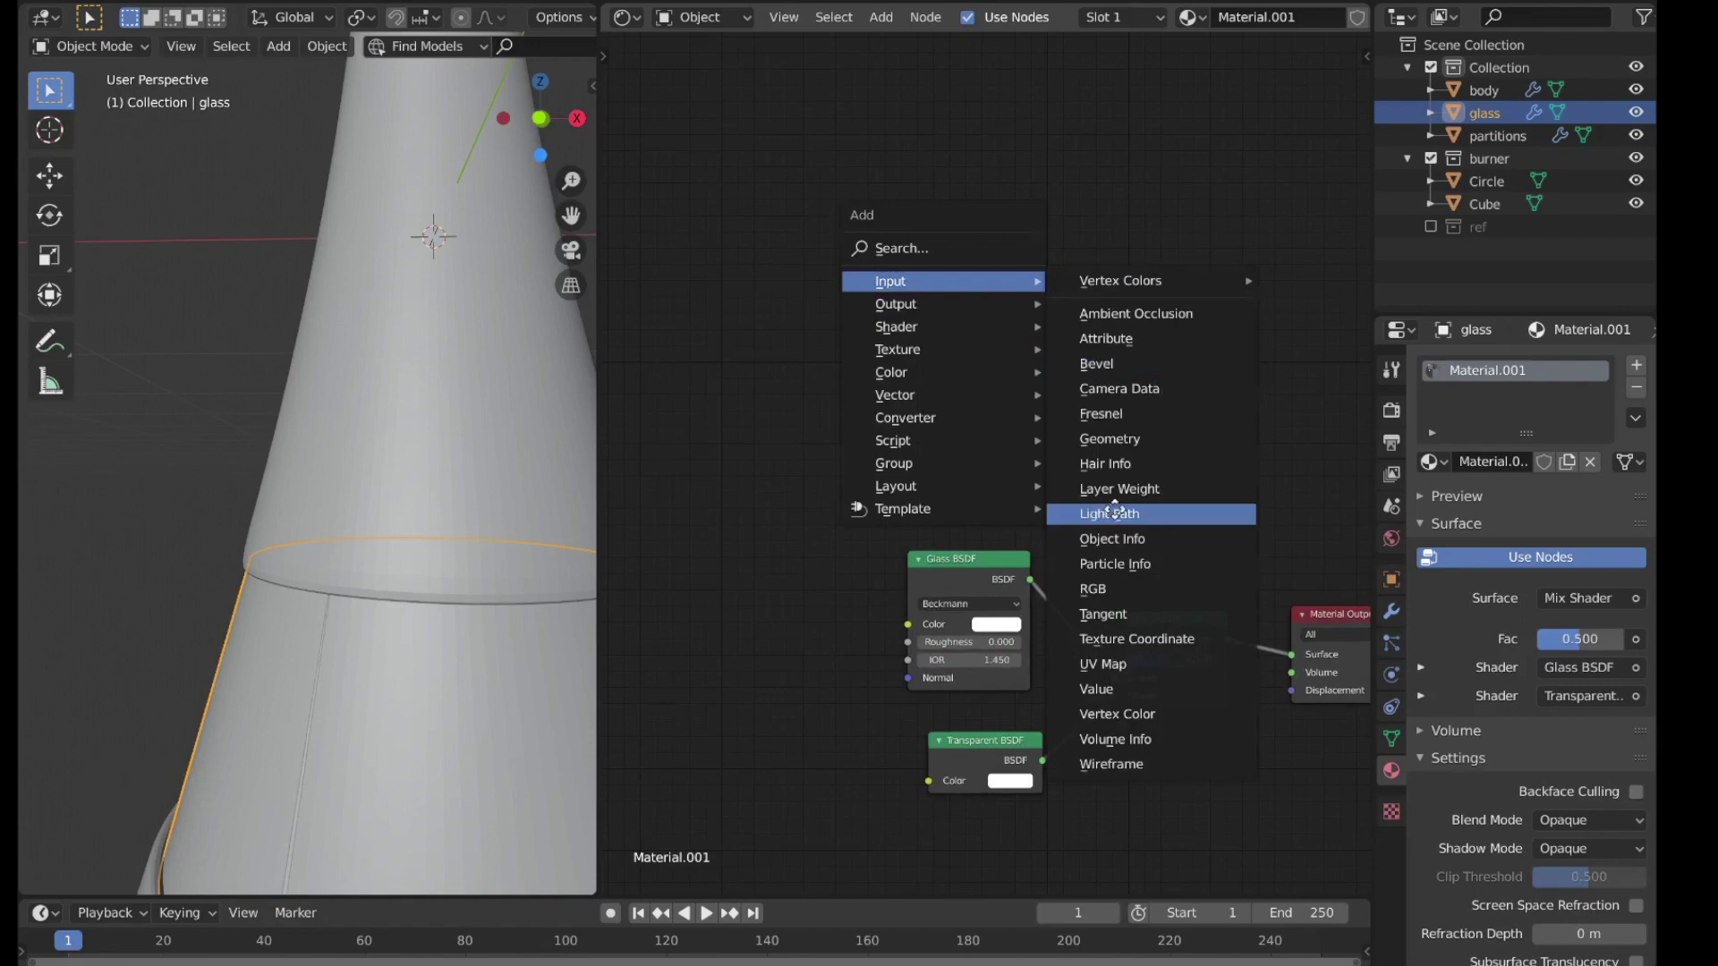
pyautogui.press('shift+a')
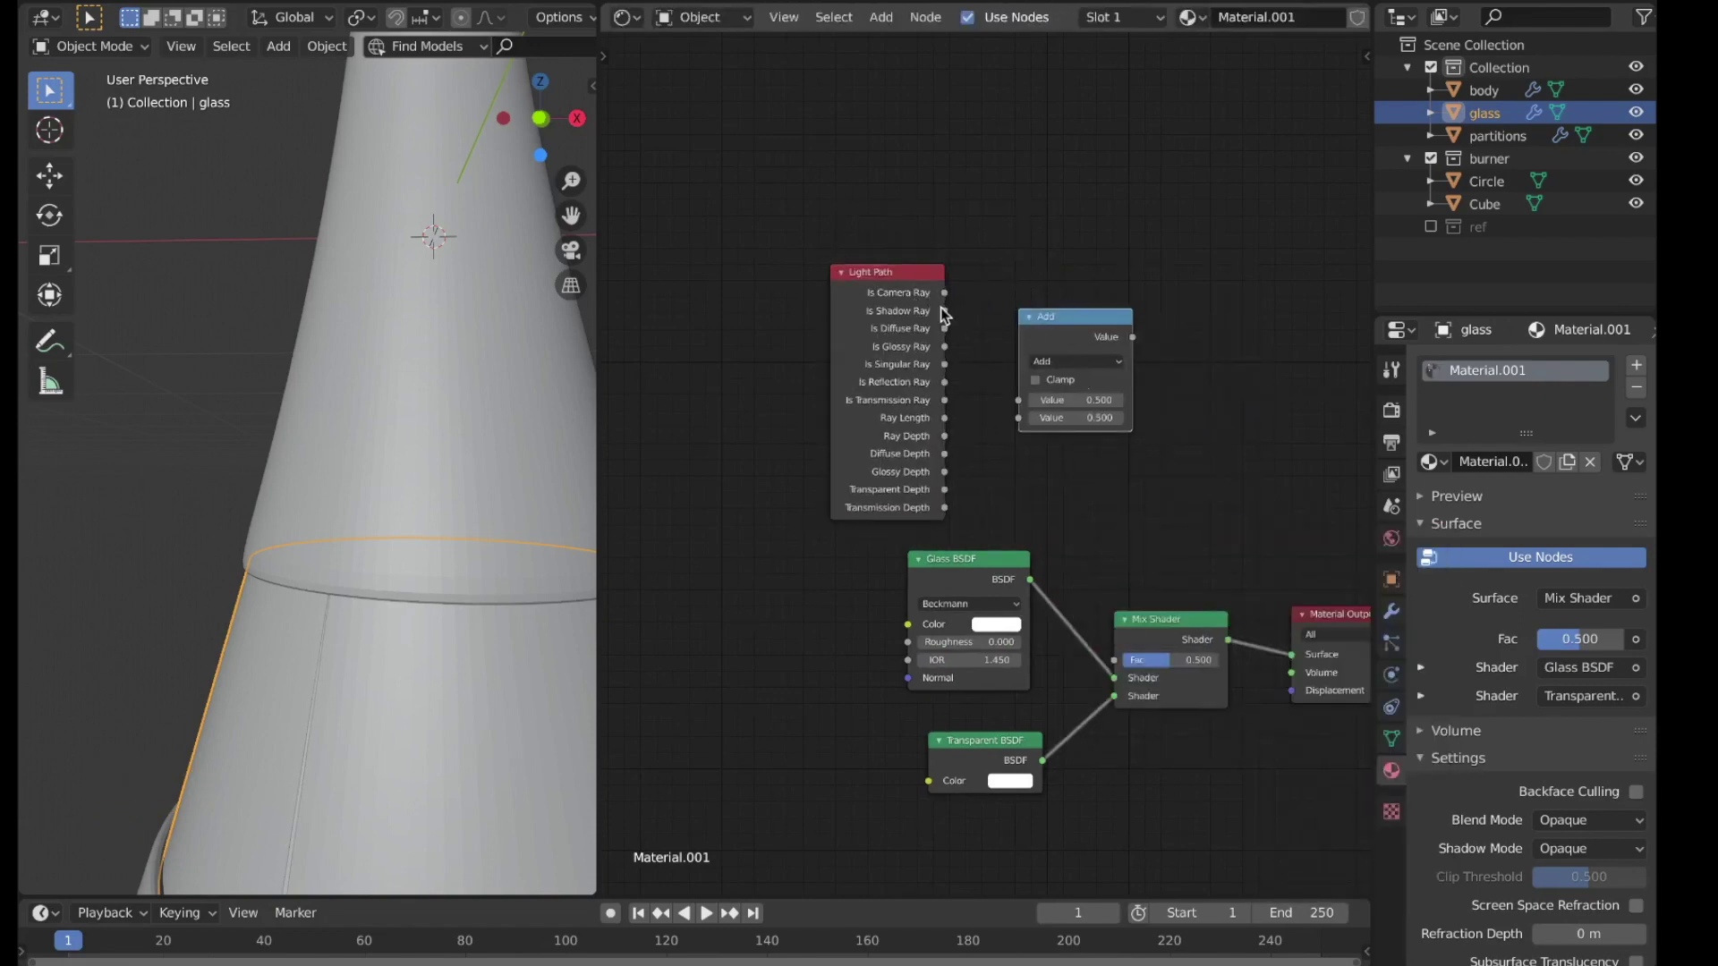
pyautogui.click(953, 316)
pyautogui.click(952, 334)
# Step: Sum the Light Path ray outputs through two Add nodes into the Mix Fac and expand the material preview
pyautogui.middleClick(1072, 421)
pyautogui.scroll(3)
pyautogui.middleClick(858, 302)
pyautogui.click(843, 308)
pyautogui.press('shift+d')
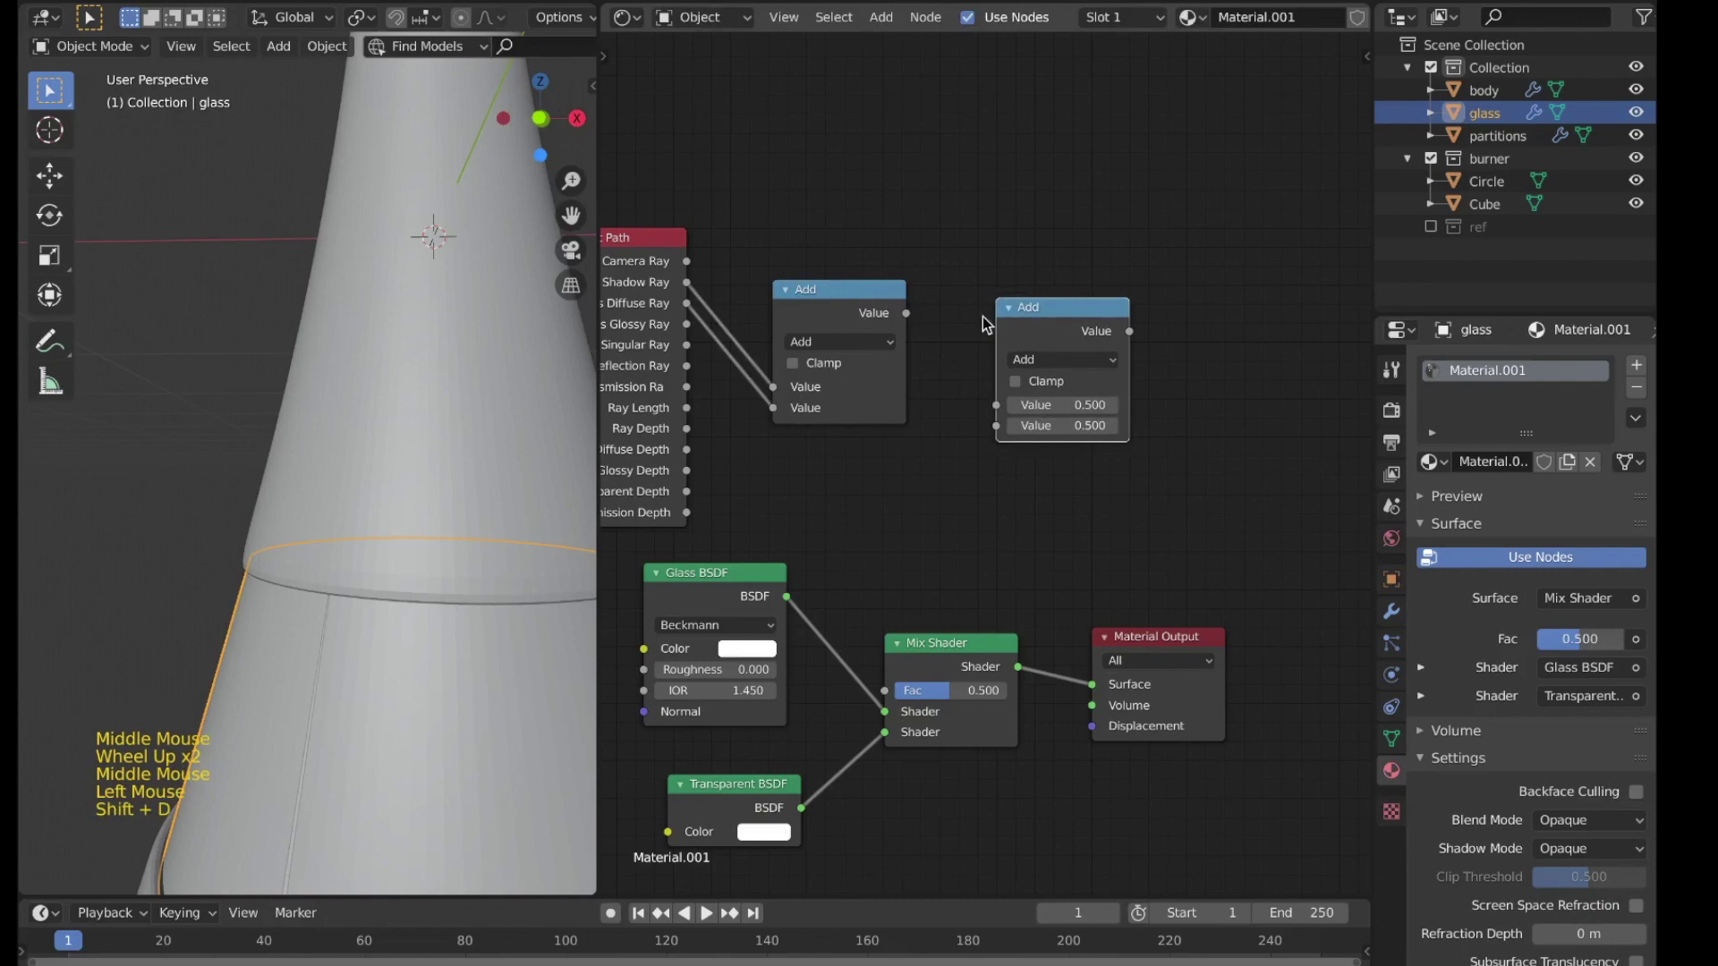
pyautogui.click(941, 346)
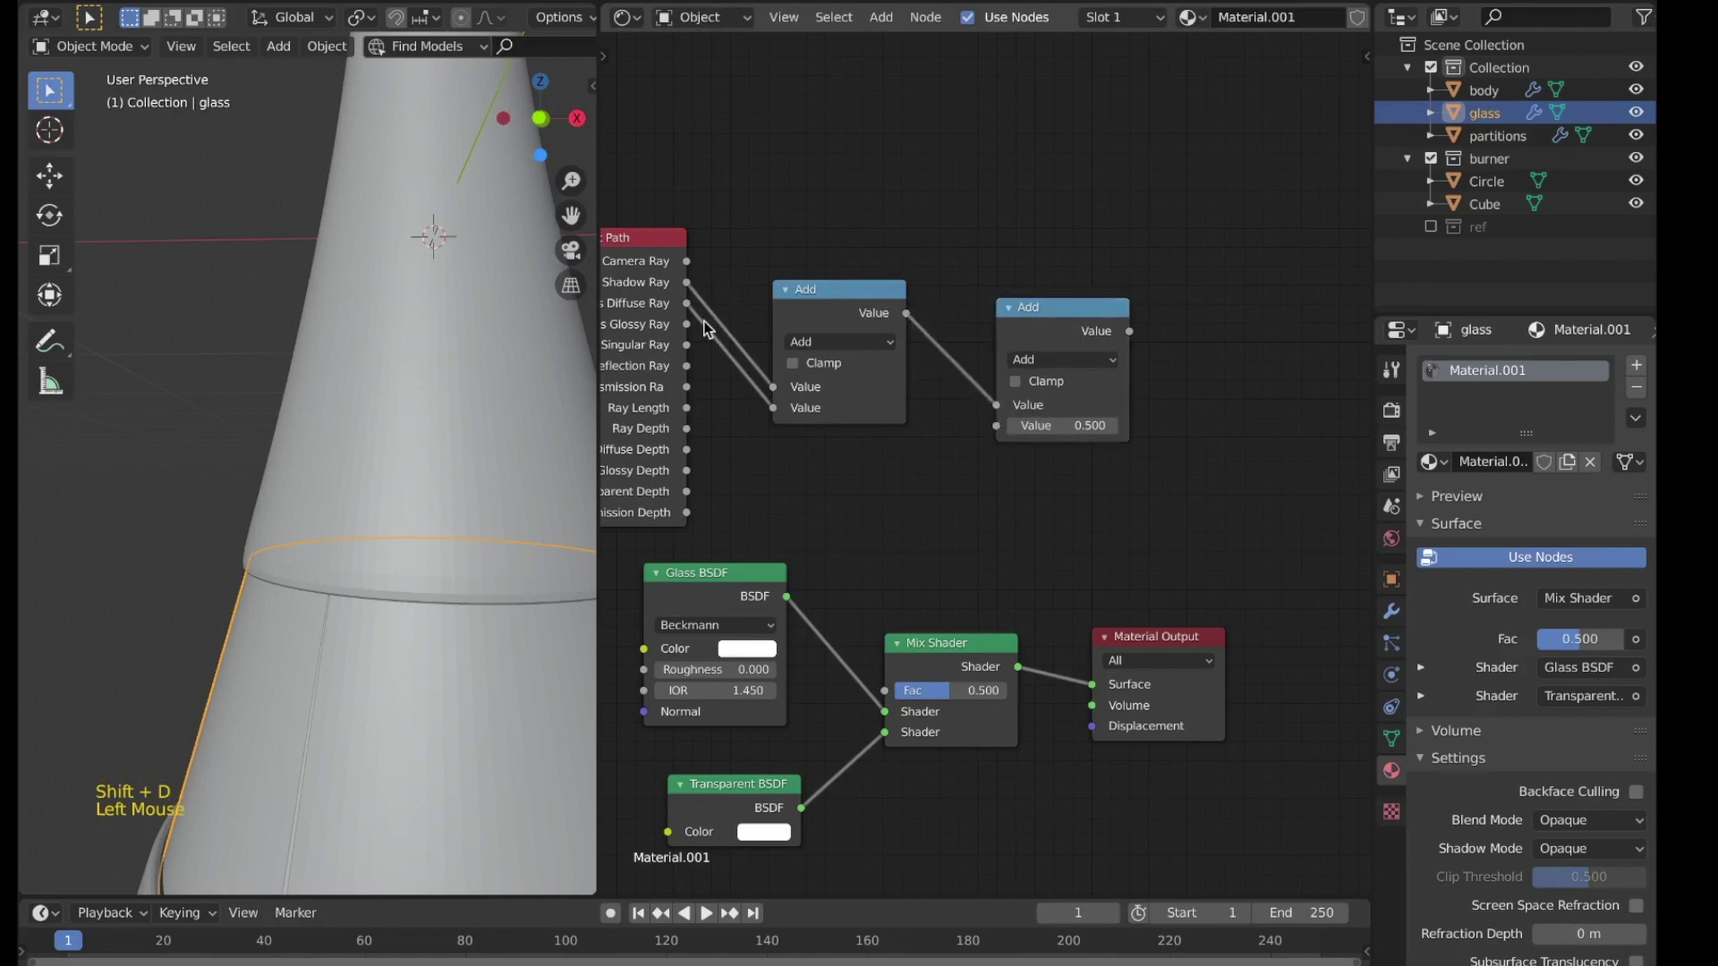
pyautogui.click(703, 331)
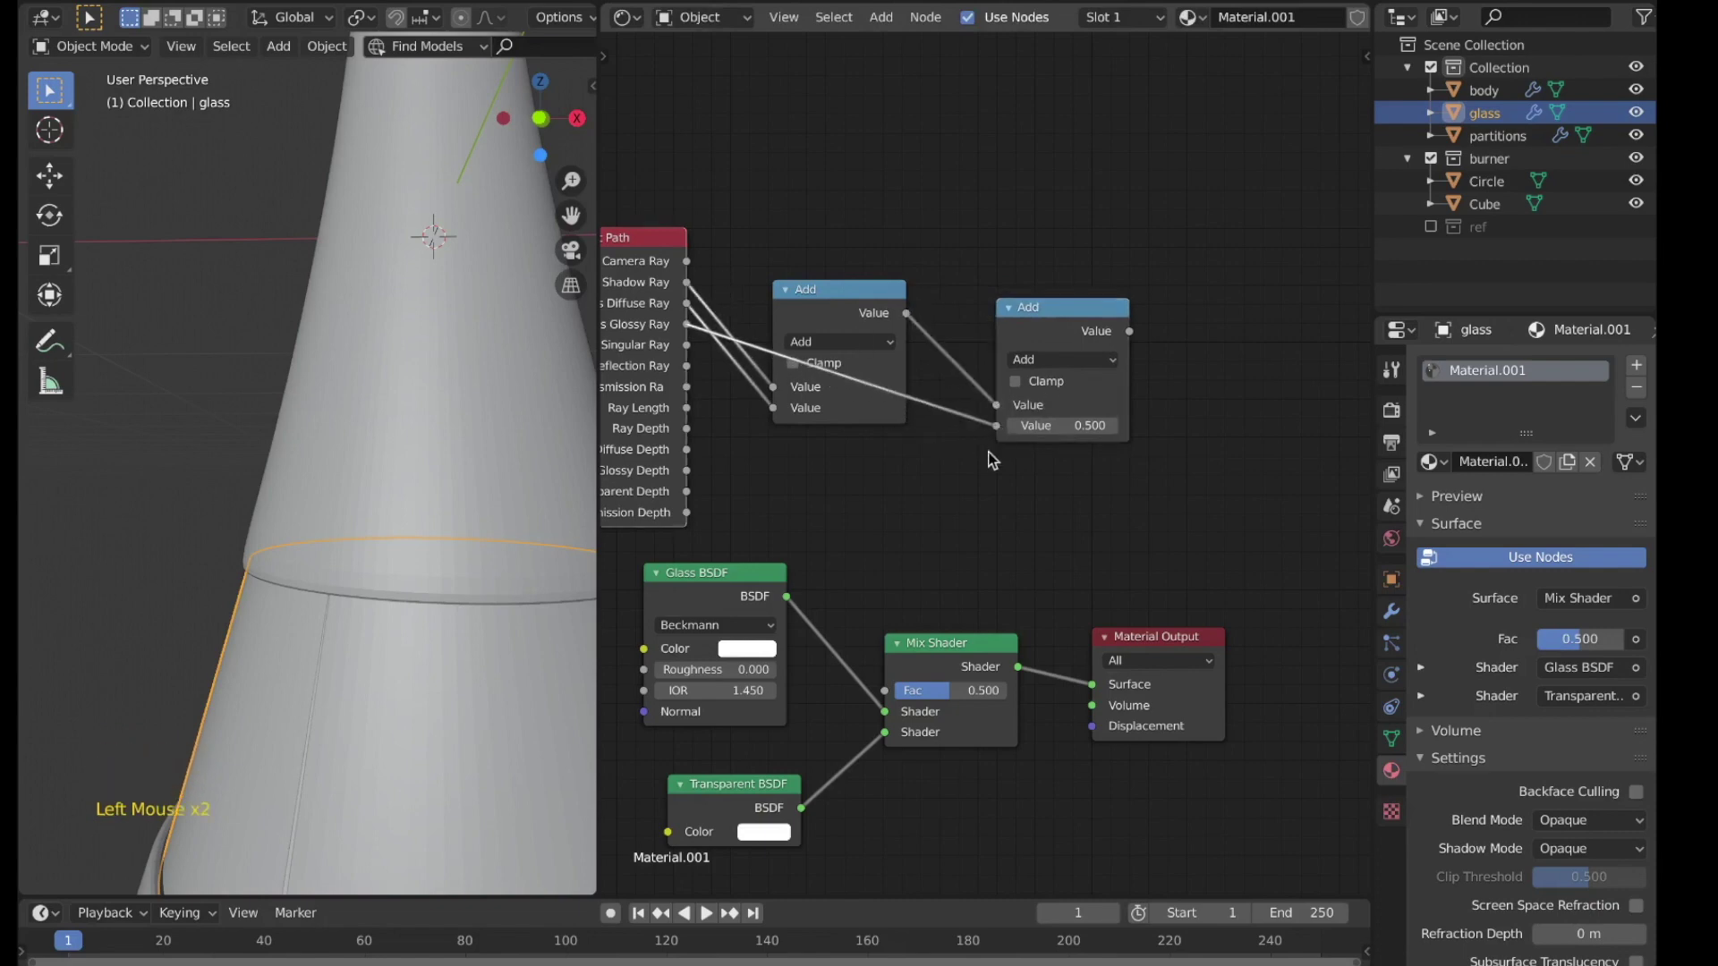
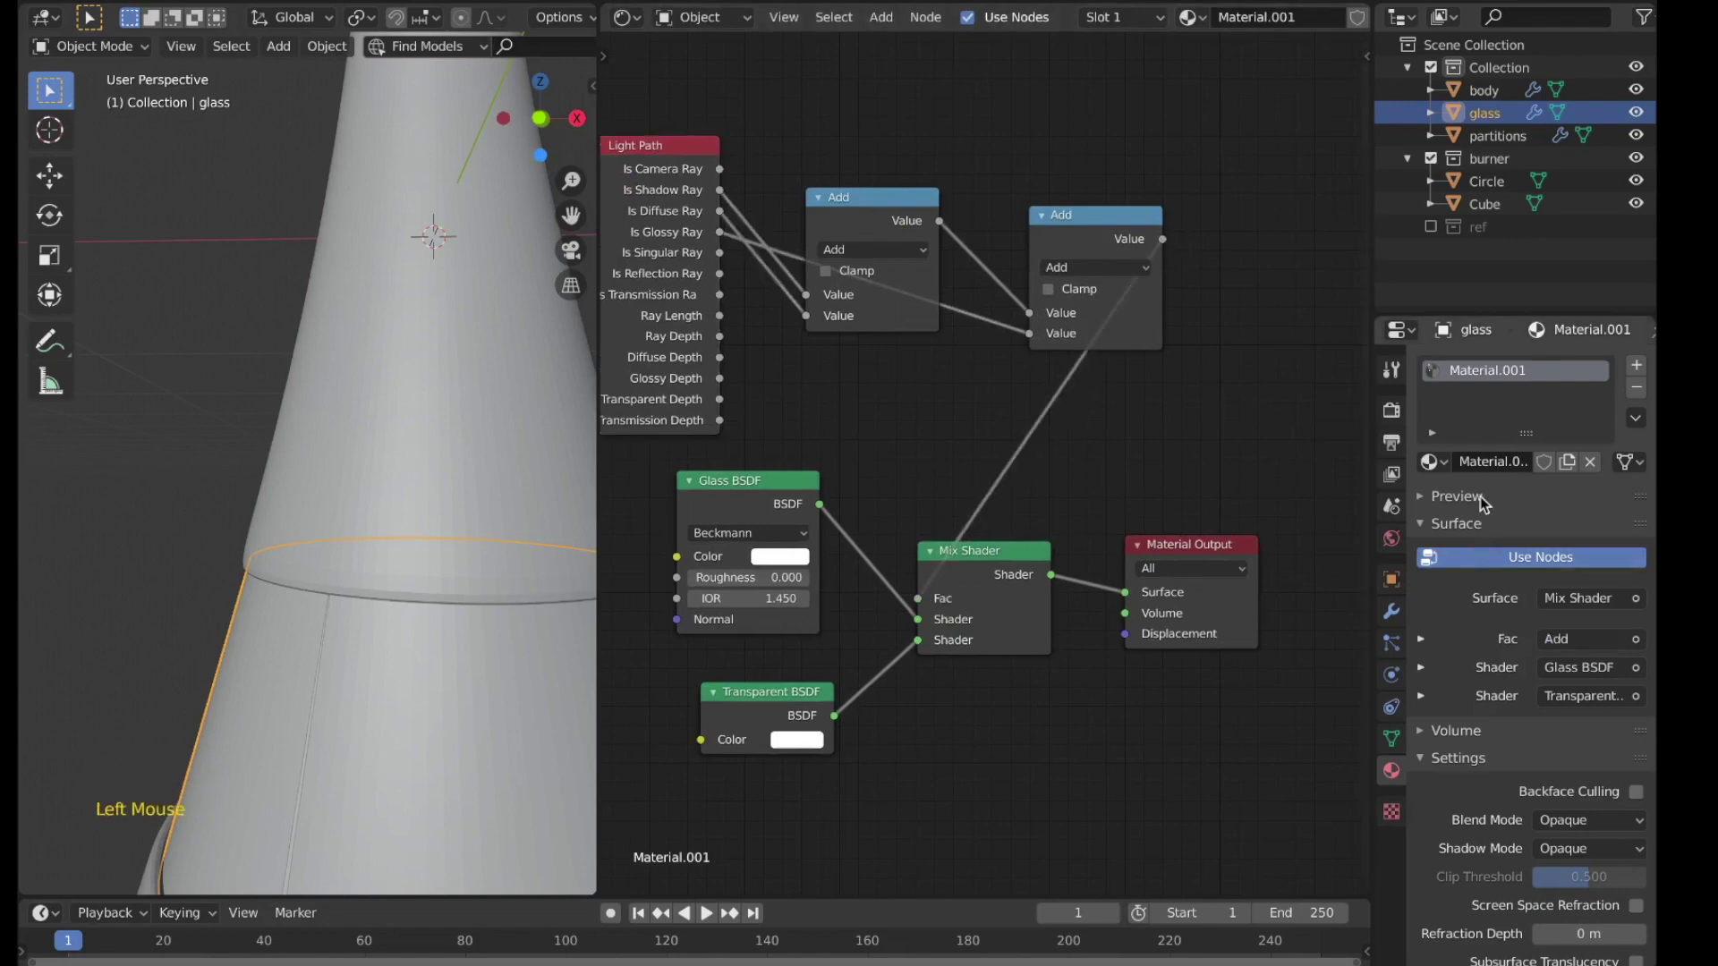
pyautogui.click(1484, 504)
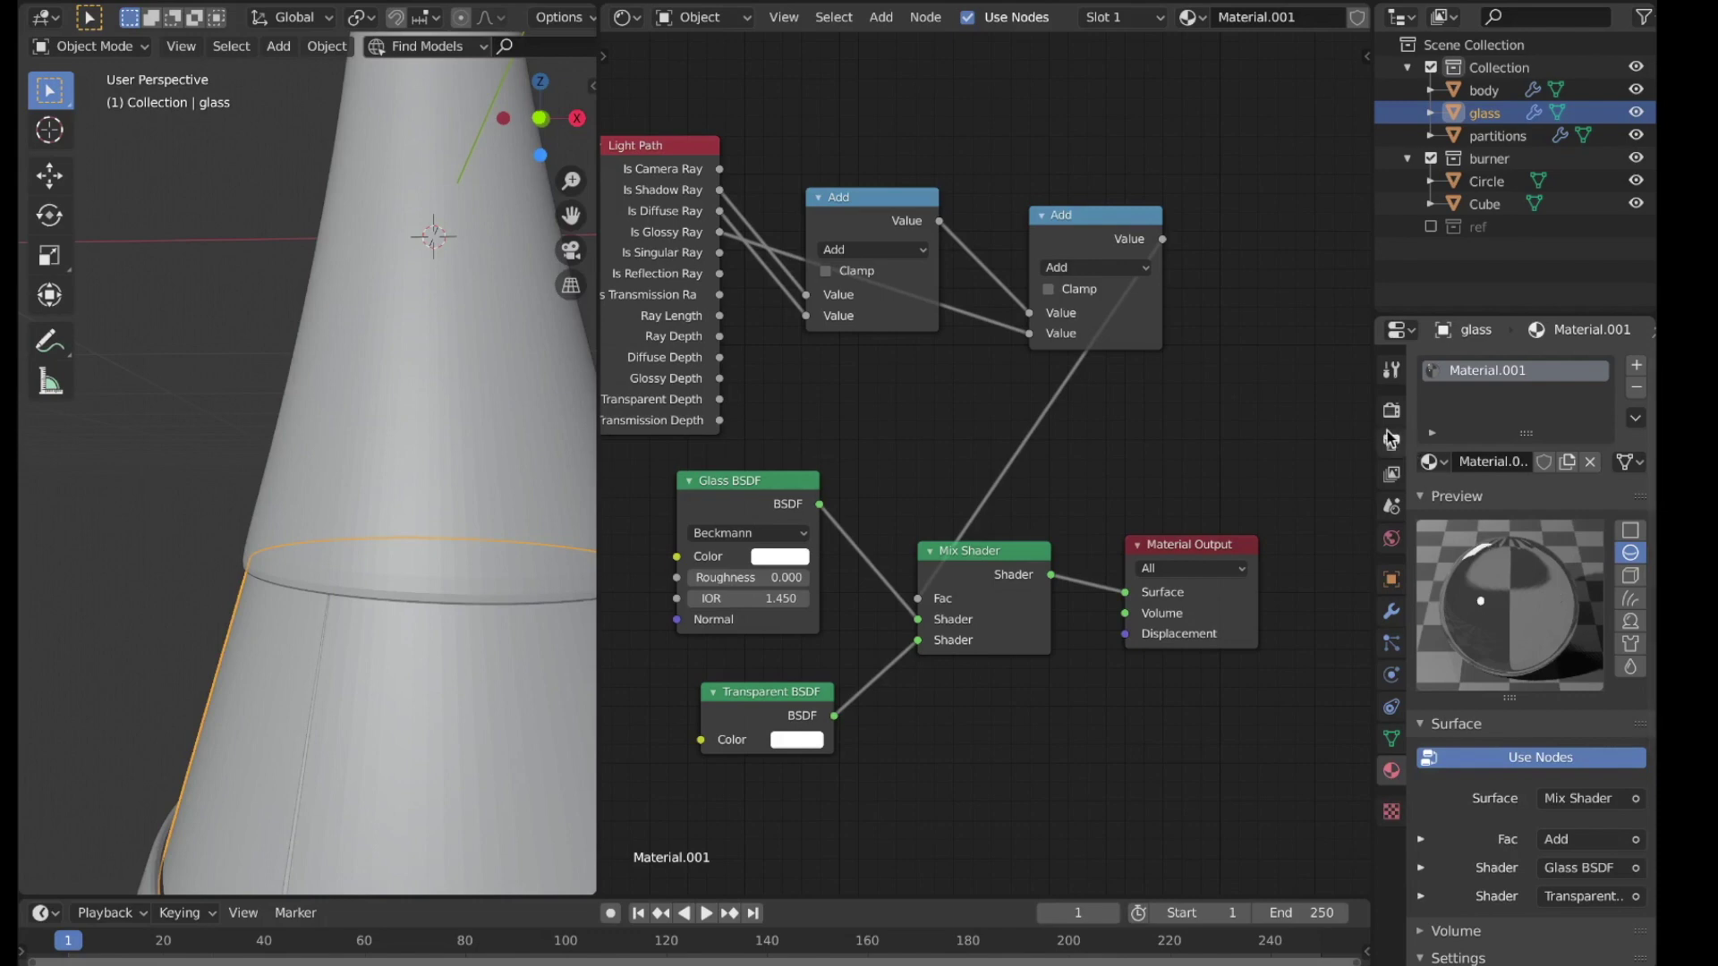
# Step: Switch the render engine from Eevee to Cycles in Render Properties and return to the material settings
pyautogui.click(1398, 418)
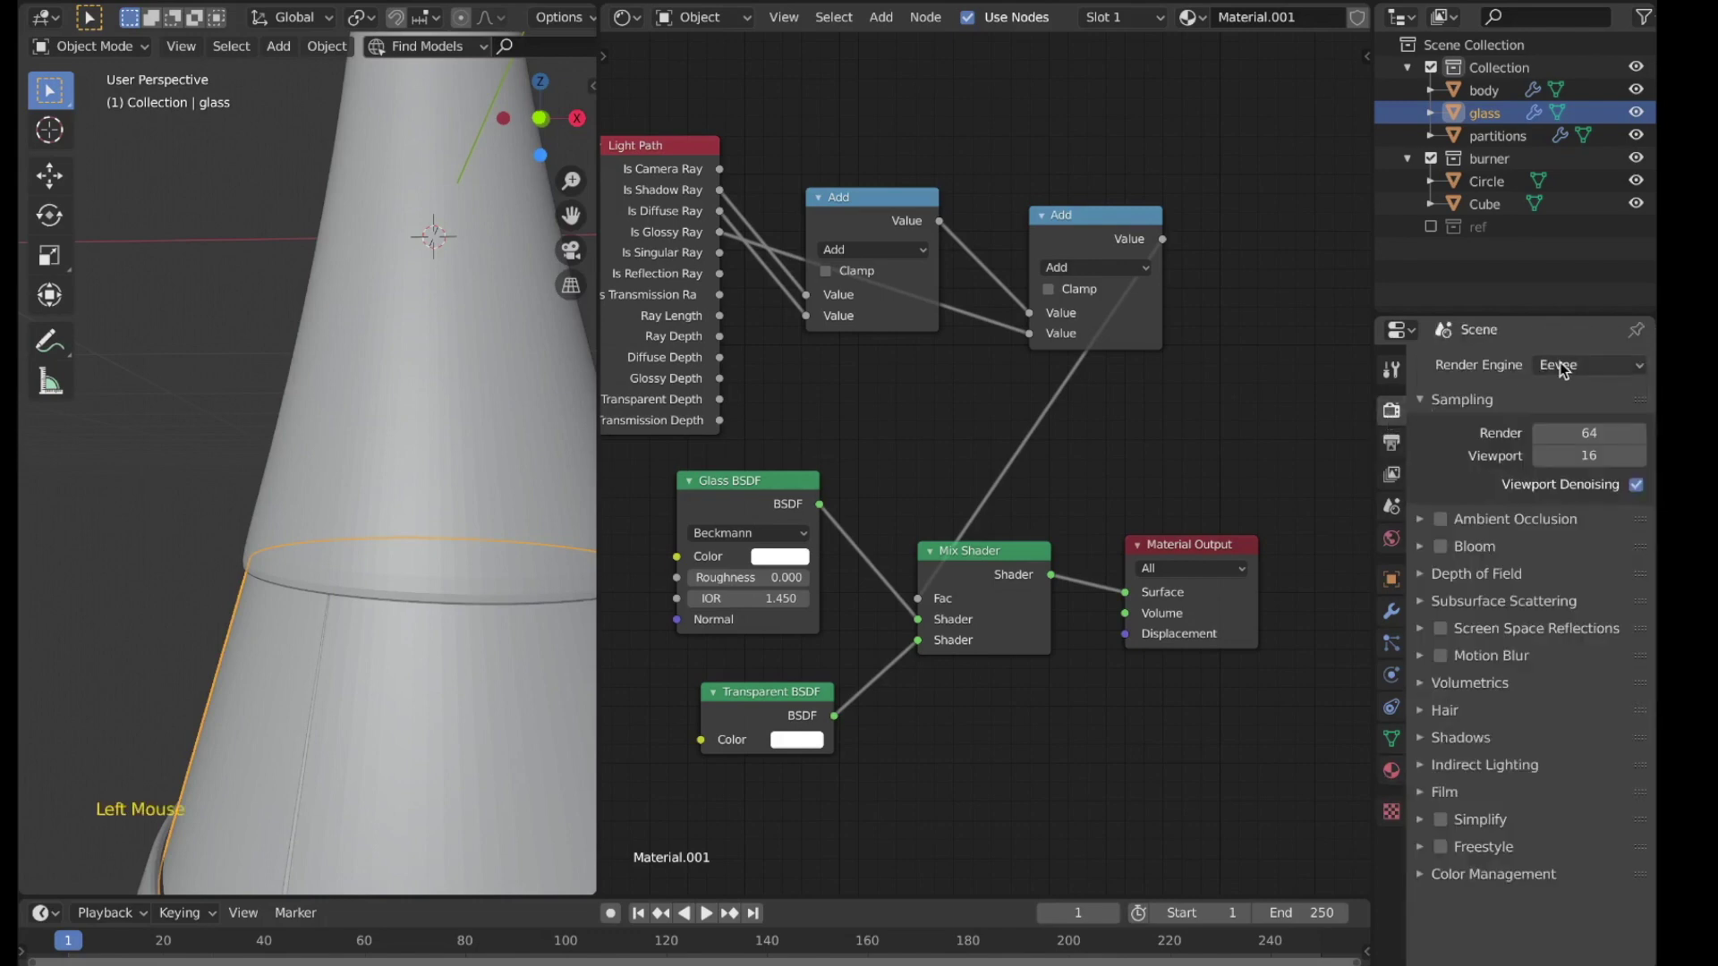
pyautogui.click(1567, 367)
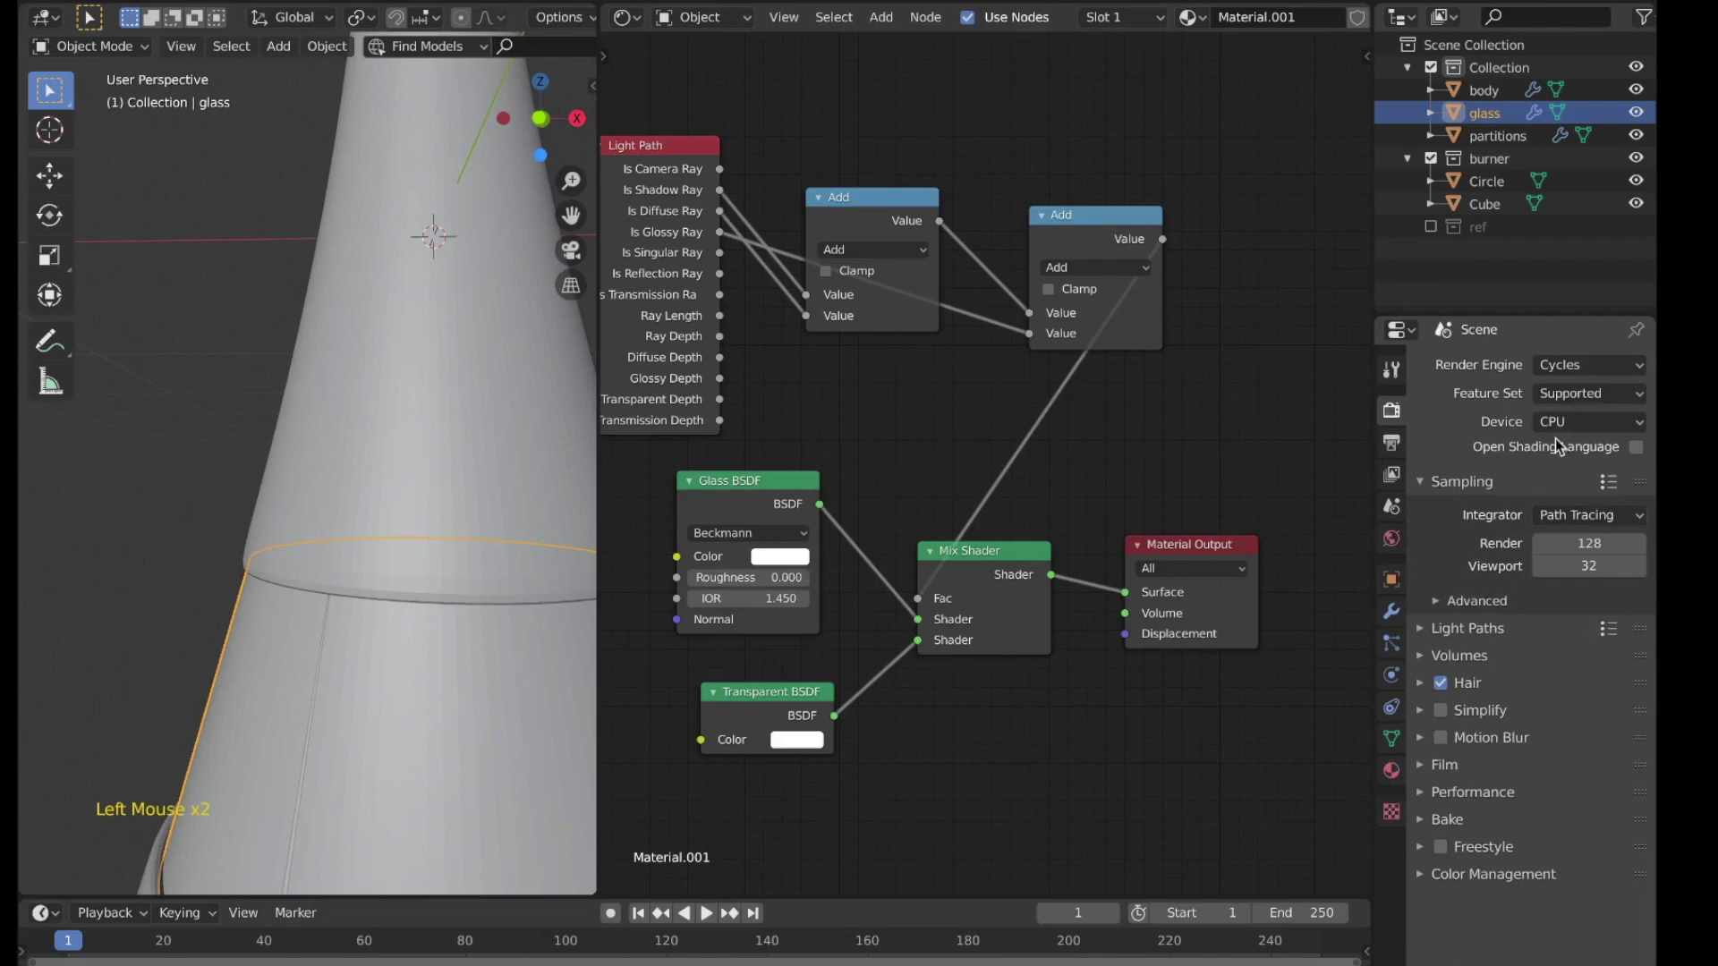
pyautogui.click(1403, 773)
pyautogui.click(1484, 483)
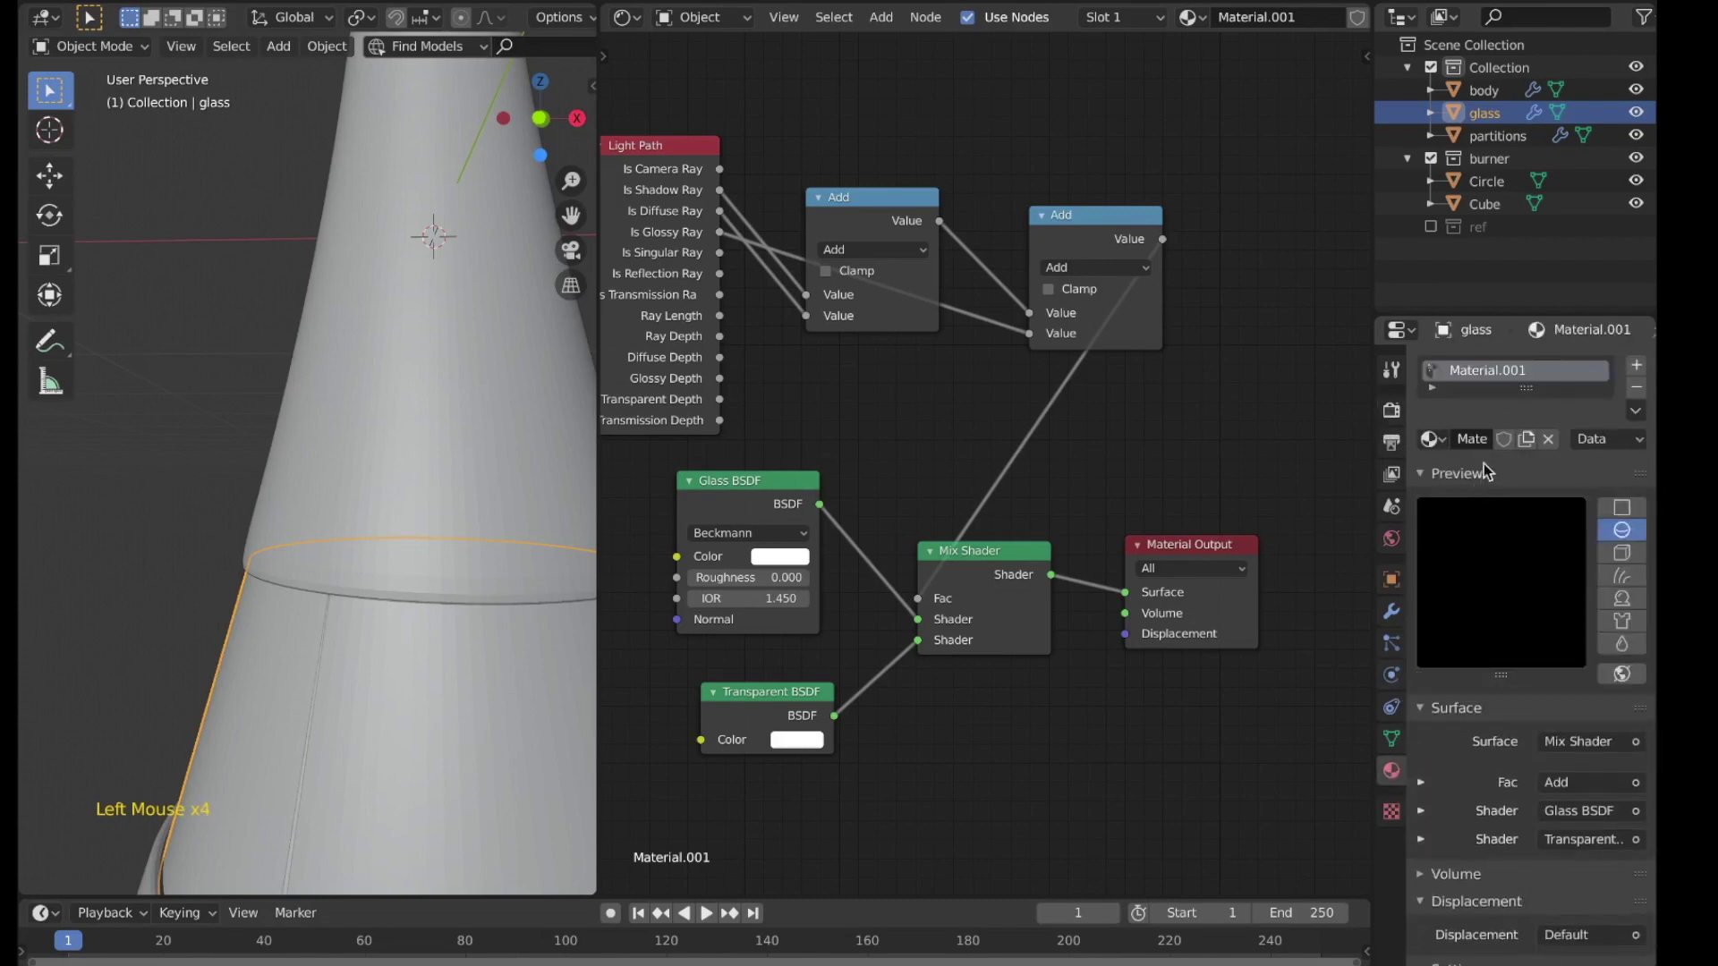
# Step: Add a second Mix Shader between the existing mix and the Material Output
pyautogui.scroll(-3)
pyautogui.middleClick(1121, 571)
pyautogui.click(896, 543)
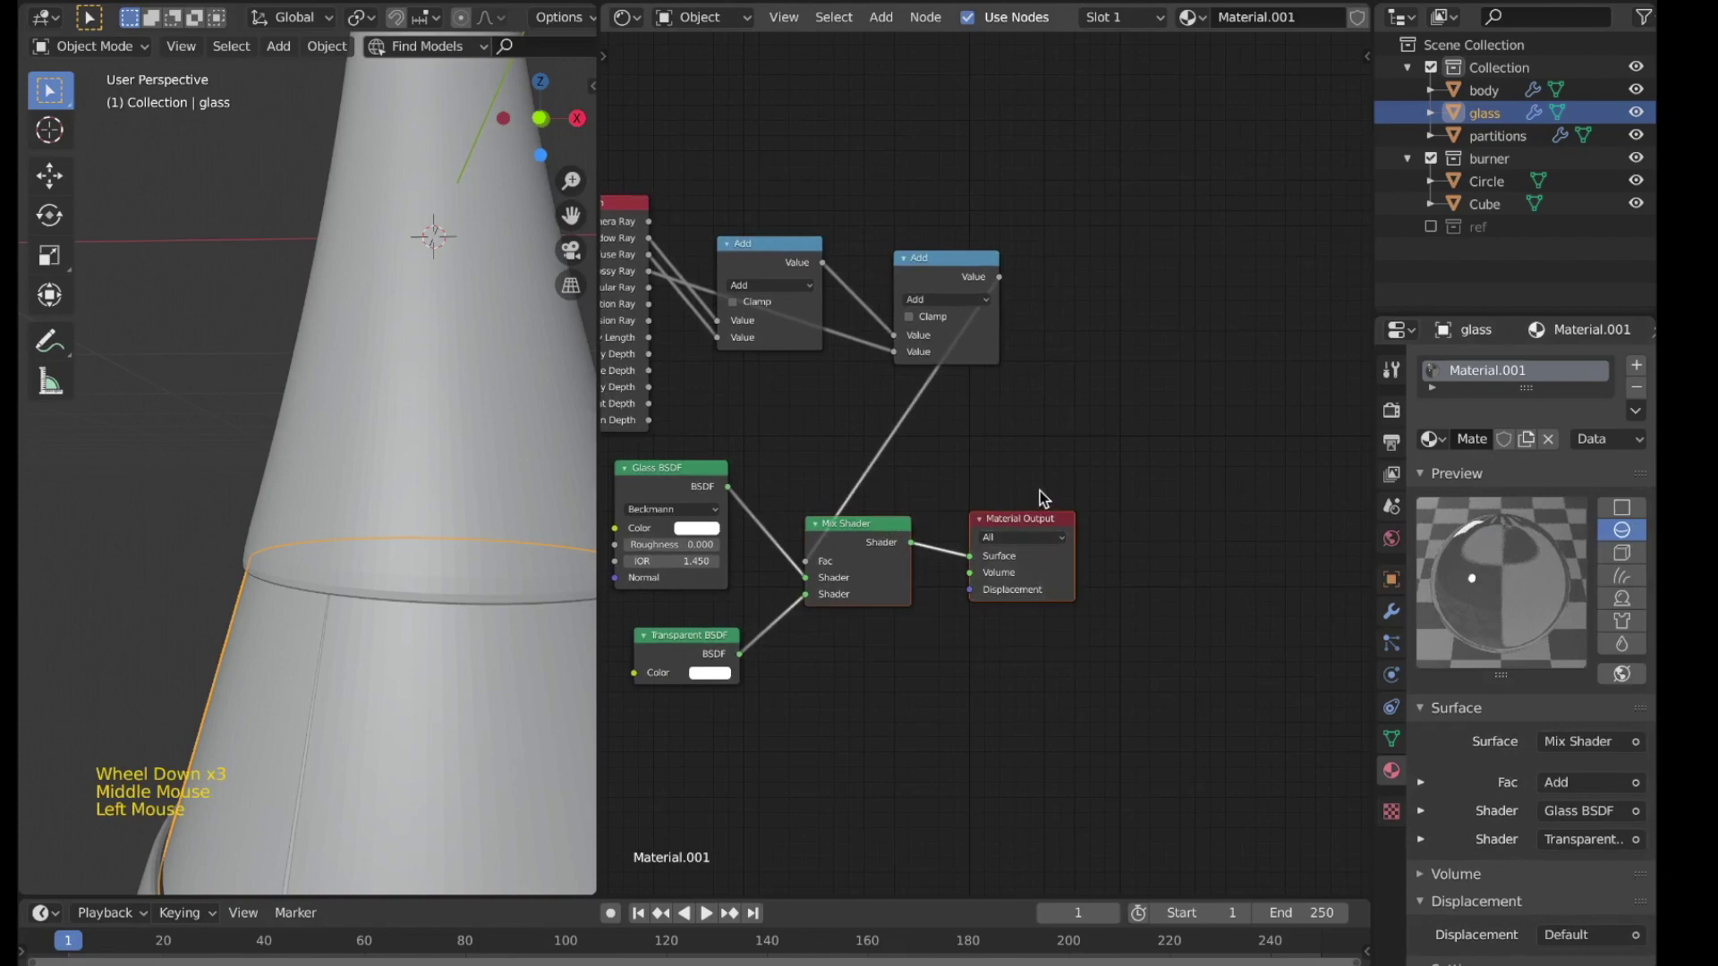
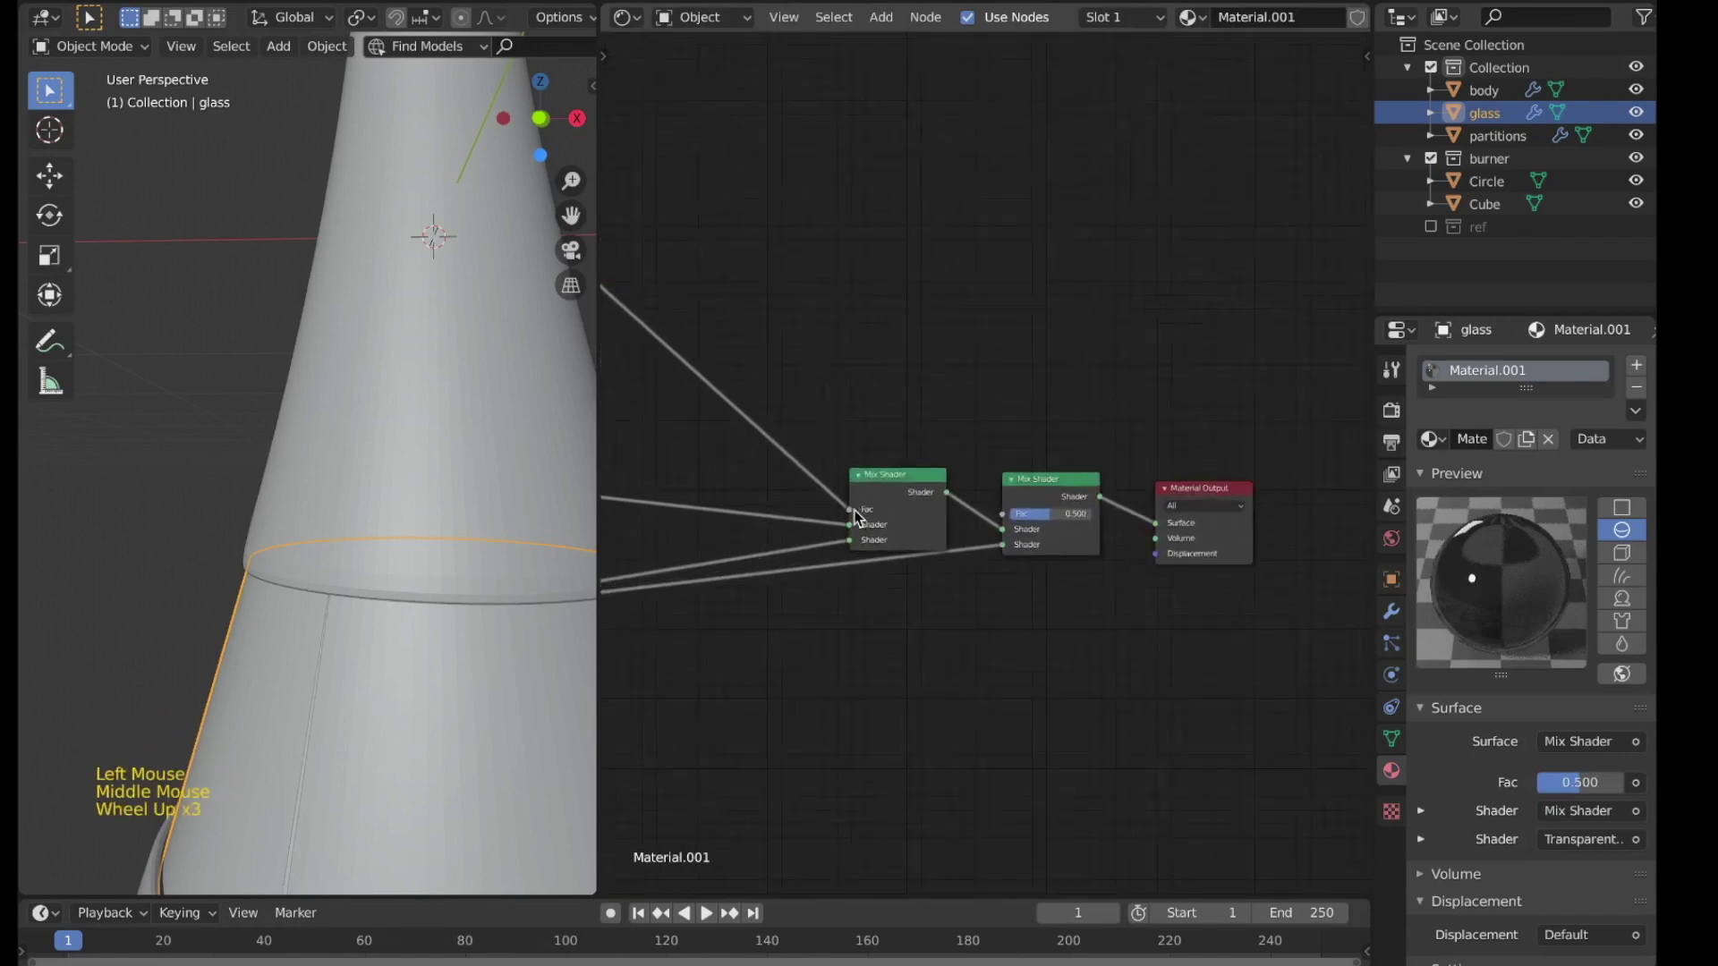
# Step: Feed the light-path Add into the outer mix factor and drive the inner glass/transparent mix with a Fresnel node
pyautogui.click(869, 506)
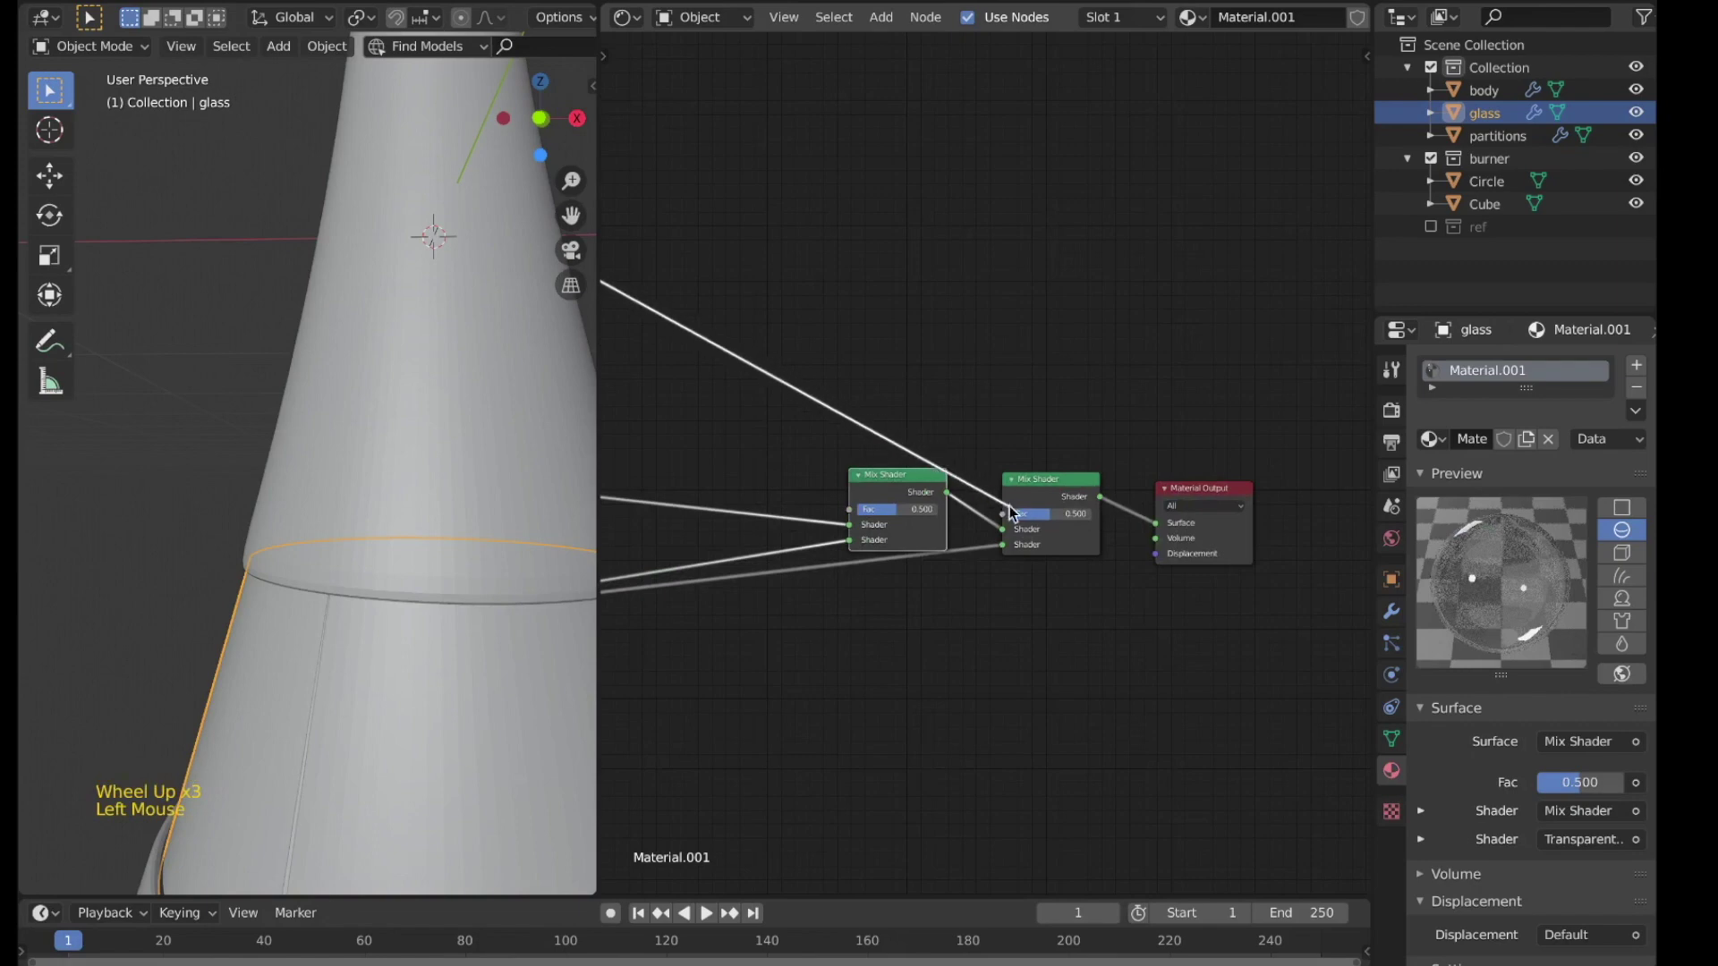
pyautogui.middleClick(873, 353)
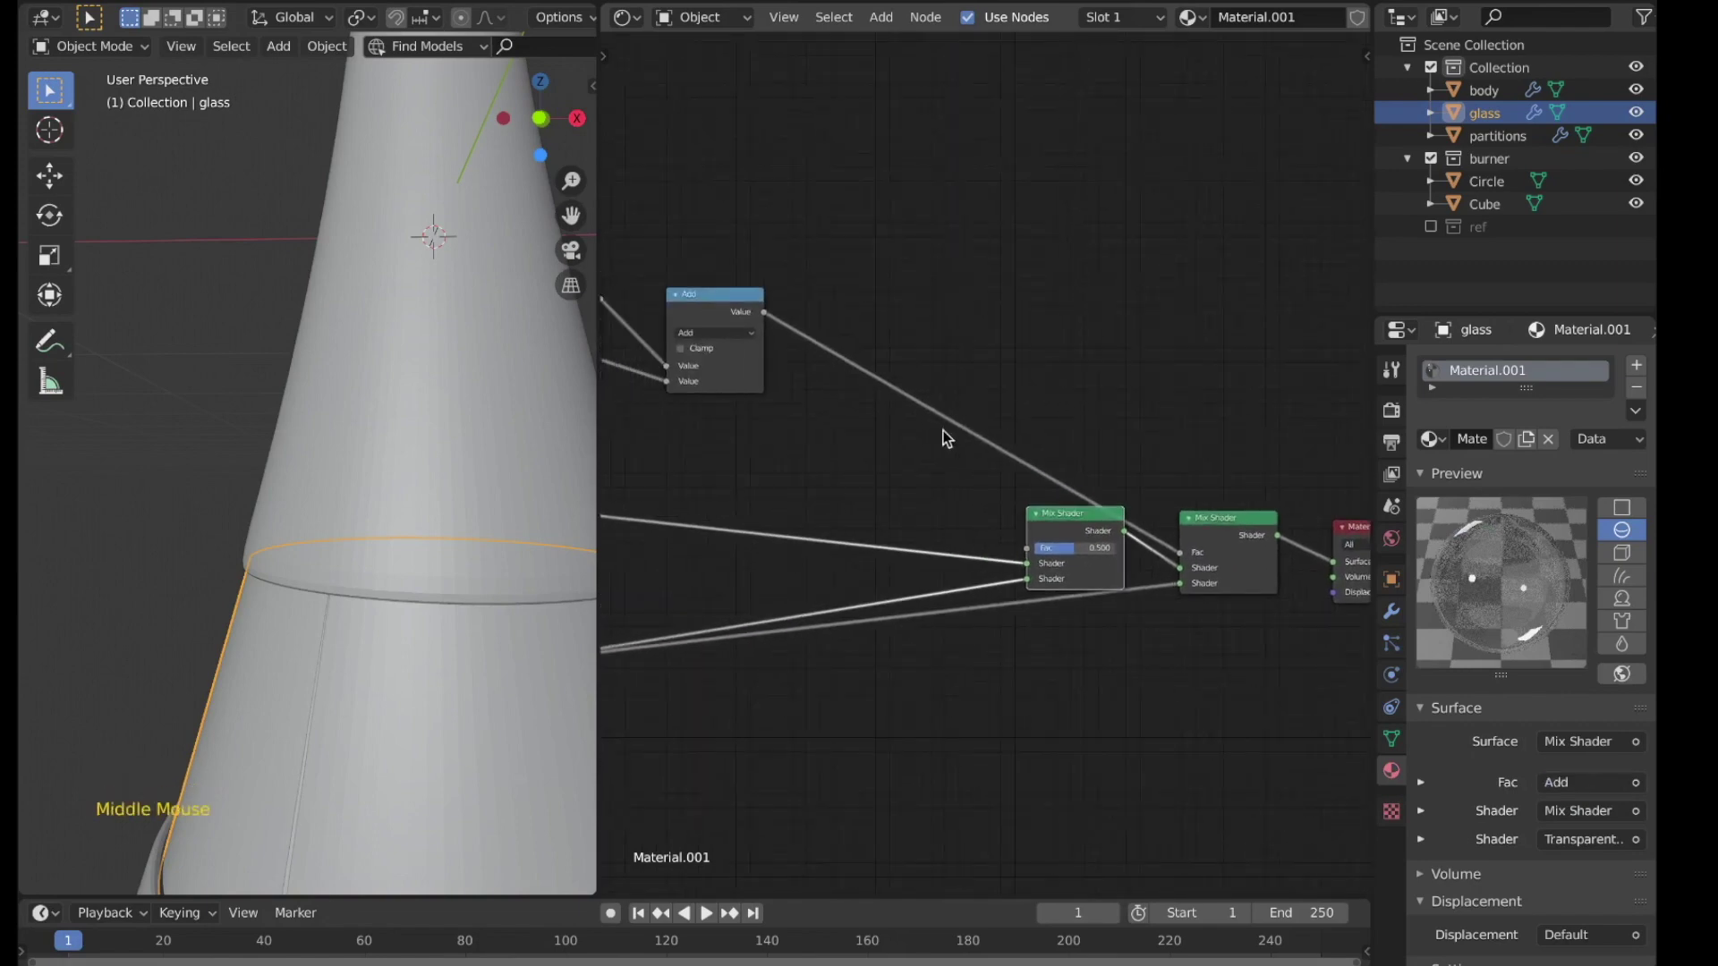
pyautogui.press('shift+a')
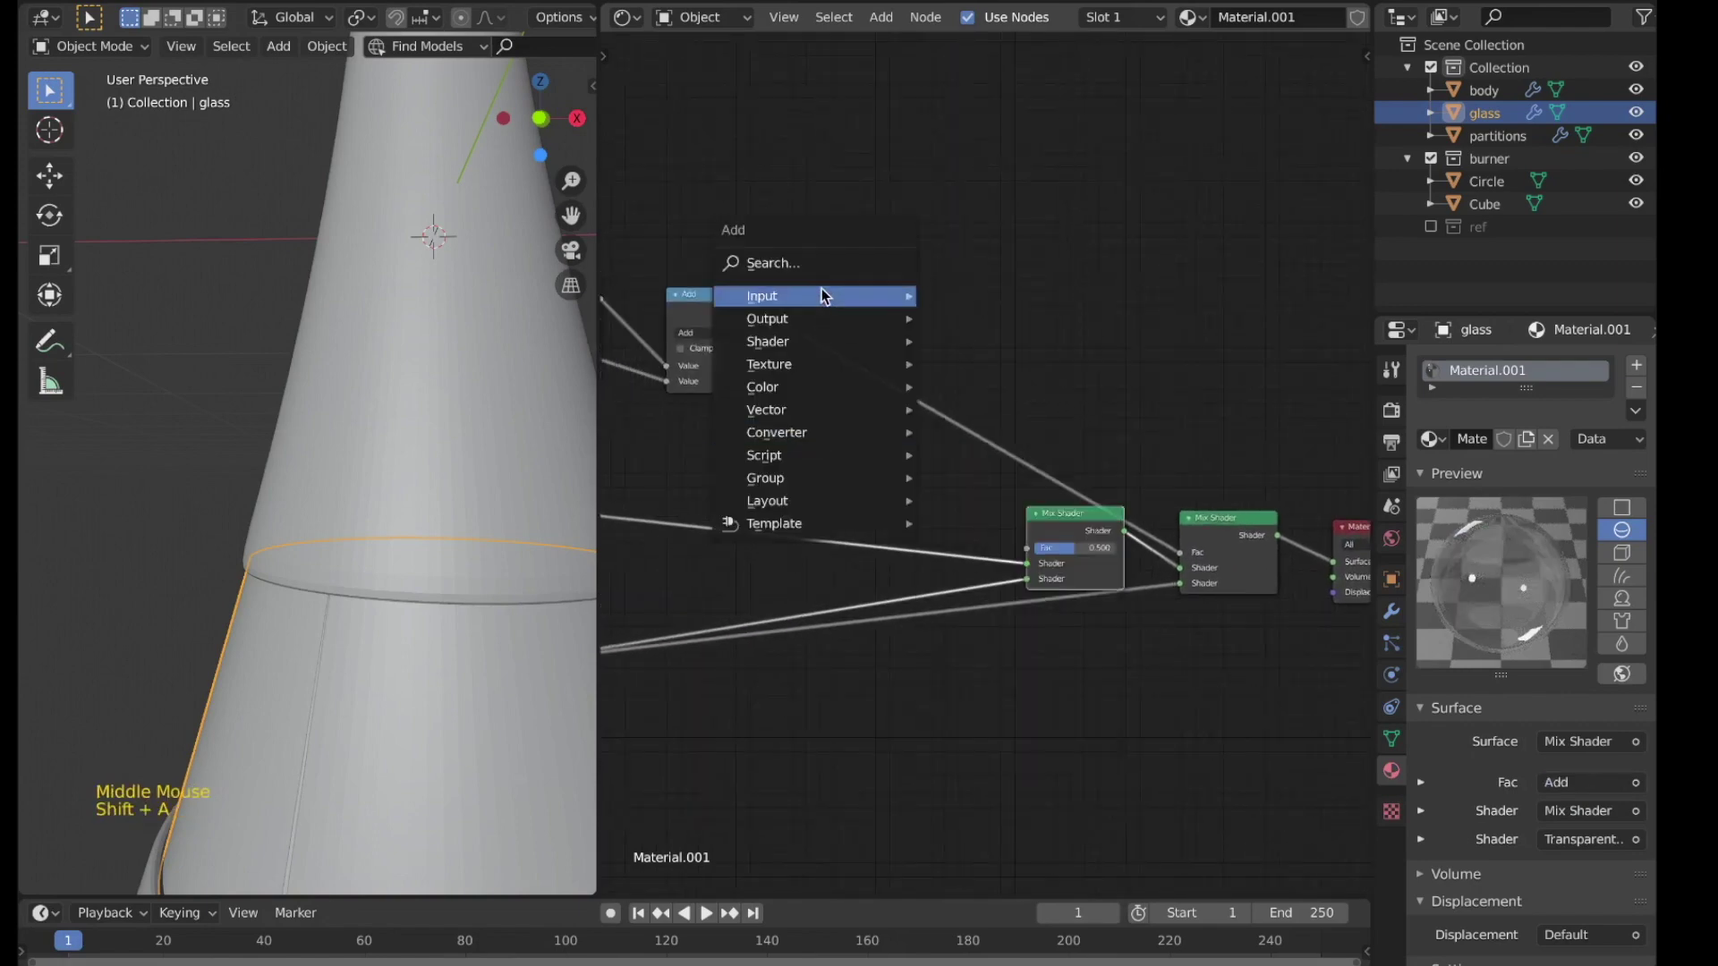
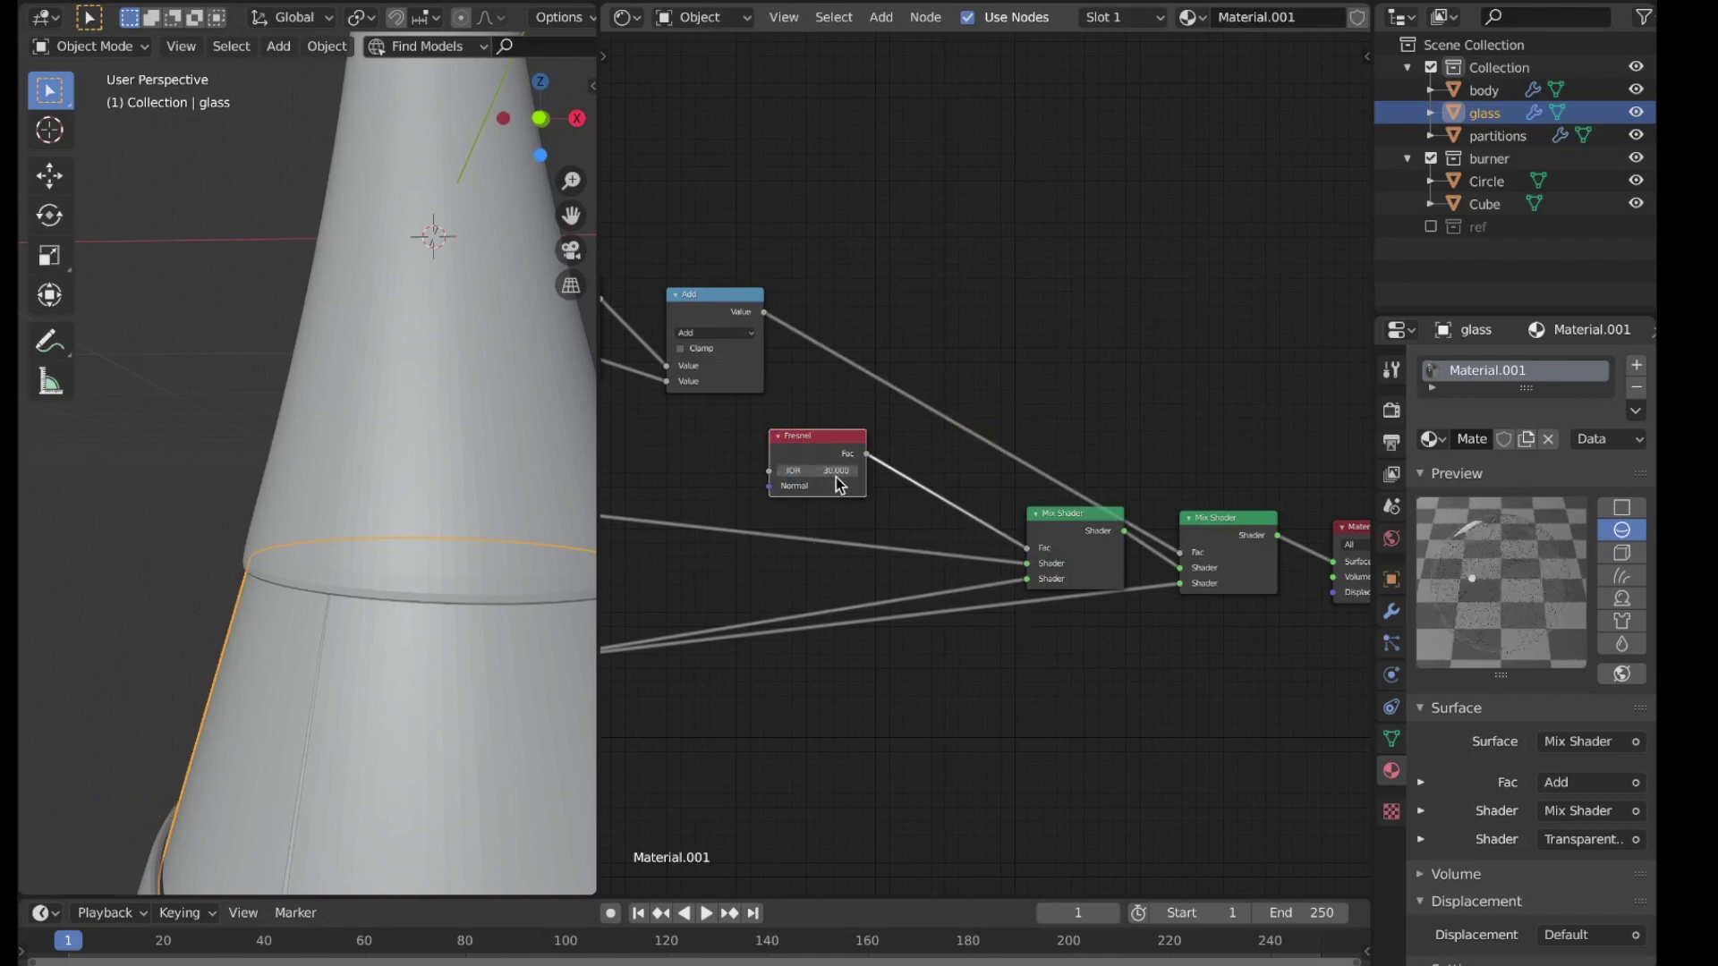
pyautogui.scroll(-3)
pyautogui.middleClick(1012, 541)
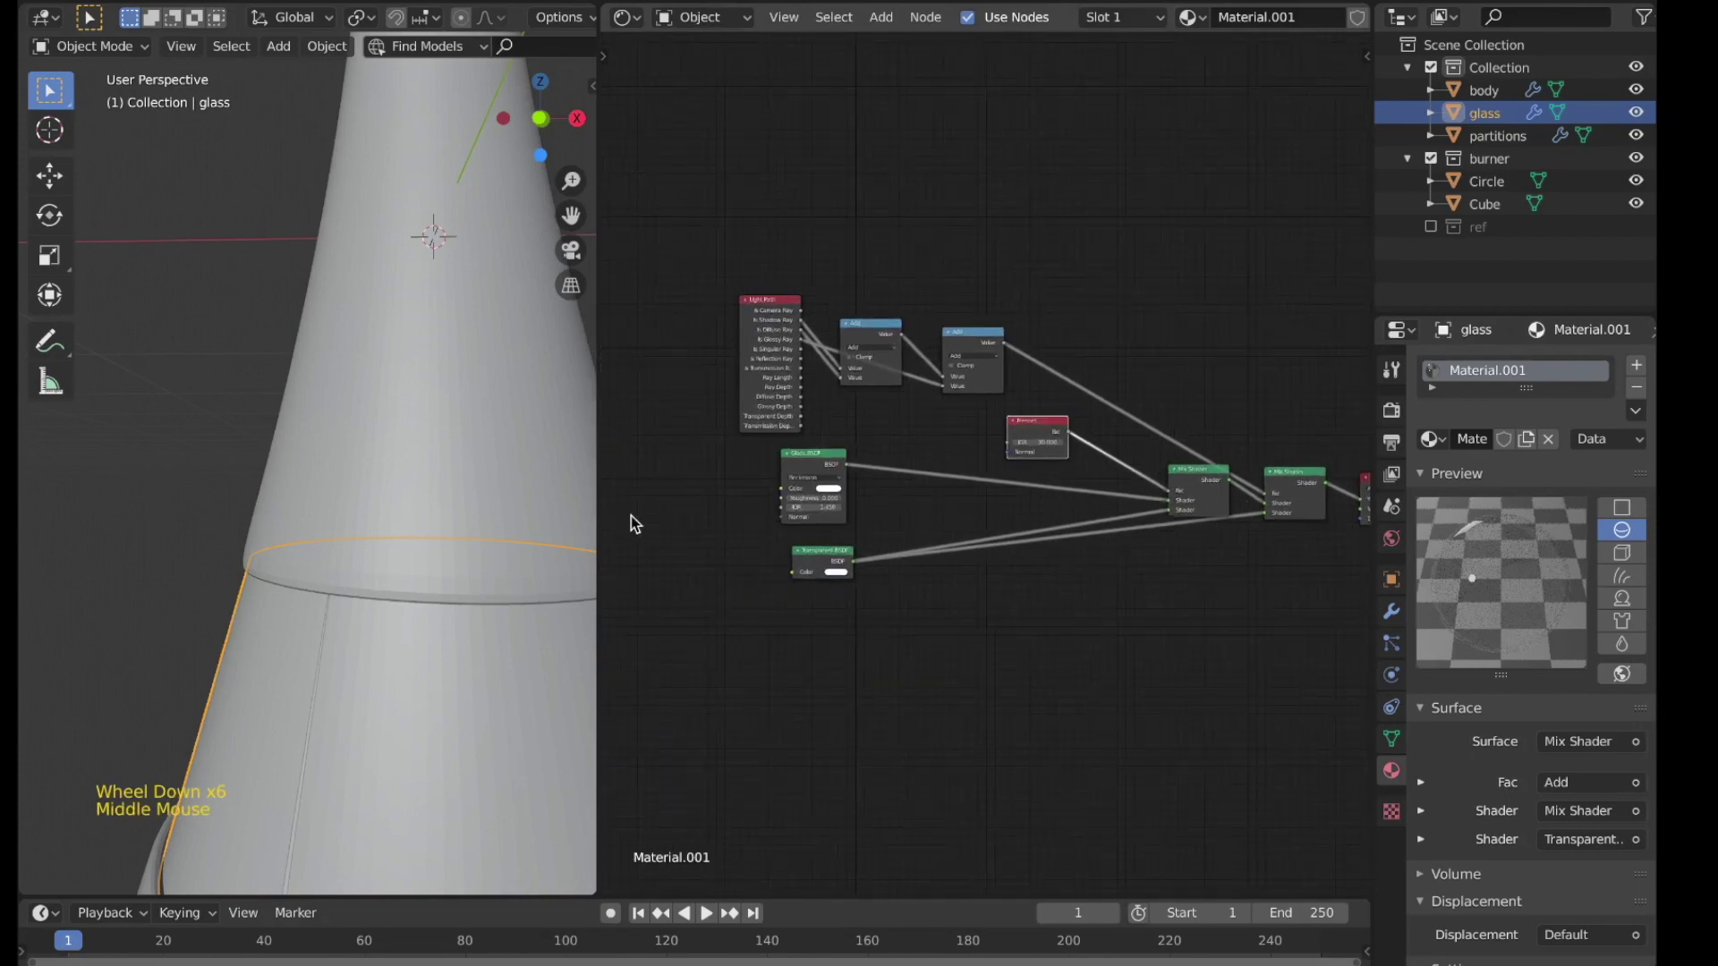
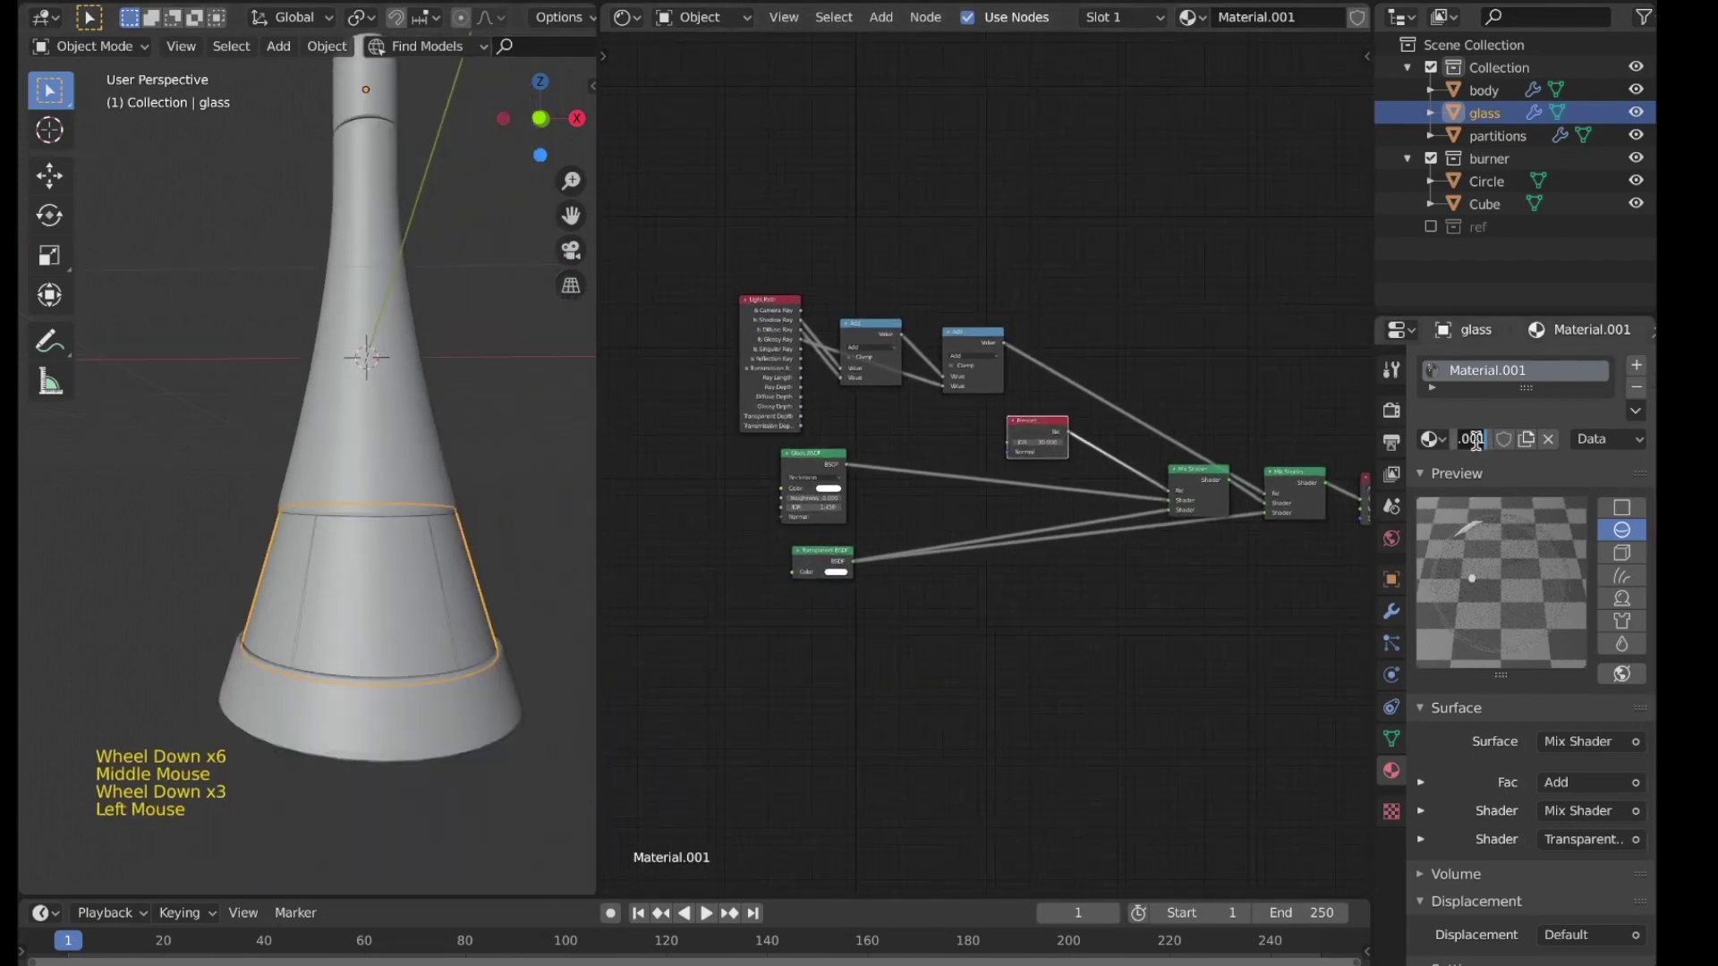
# Step: Name the material glass and lighten the world background colour to value 0.71
pyautogui.press('s')
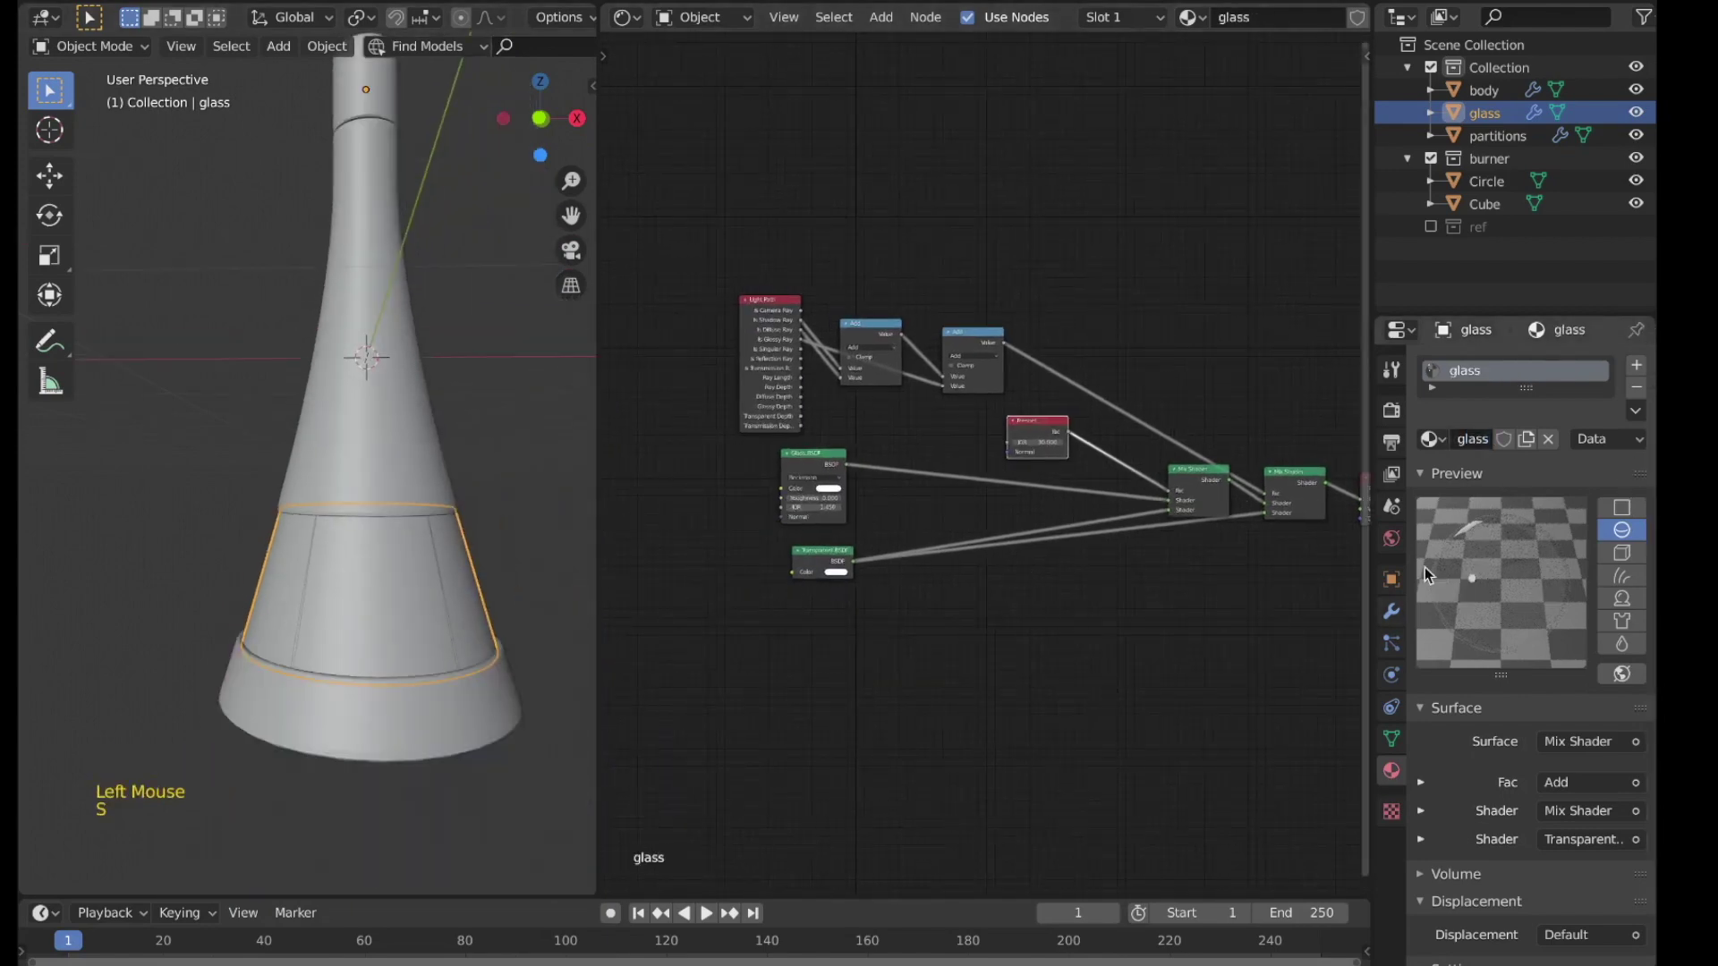
pyautogui.click(1401, 550)
pyautogui.click(1653, 501)
pyautogui.click(1597, 503)
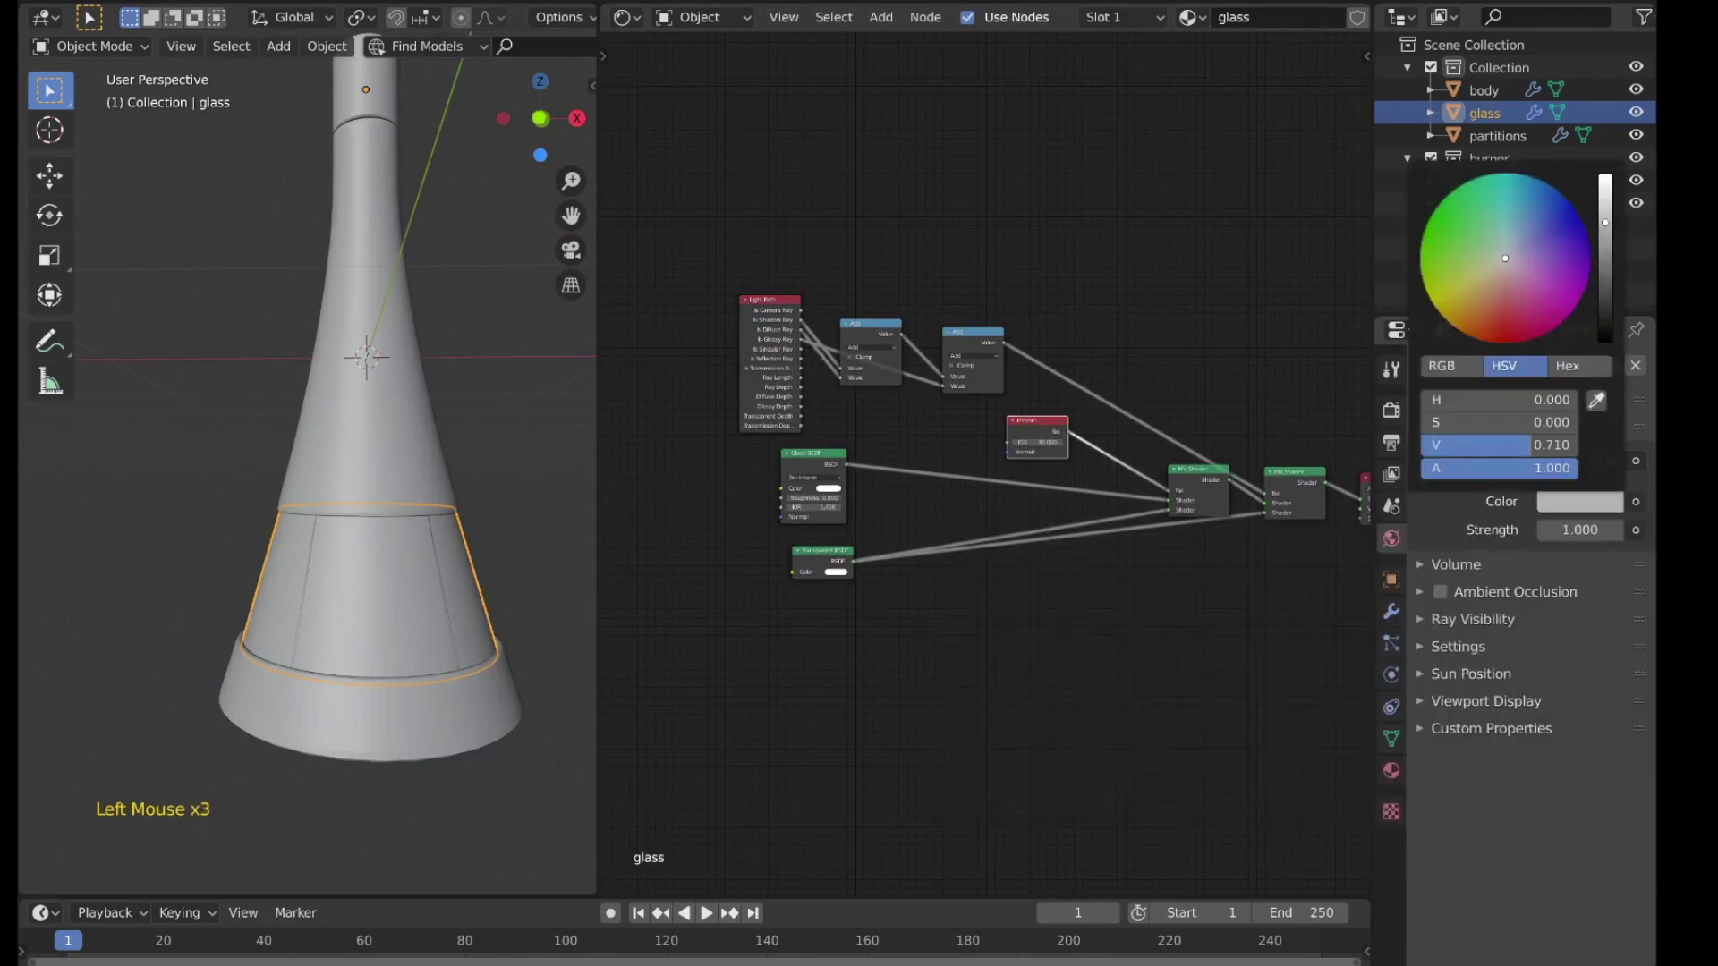
# Step: Preview the lamp in Rendered viewport shading
pyautogui.press('z')
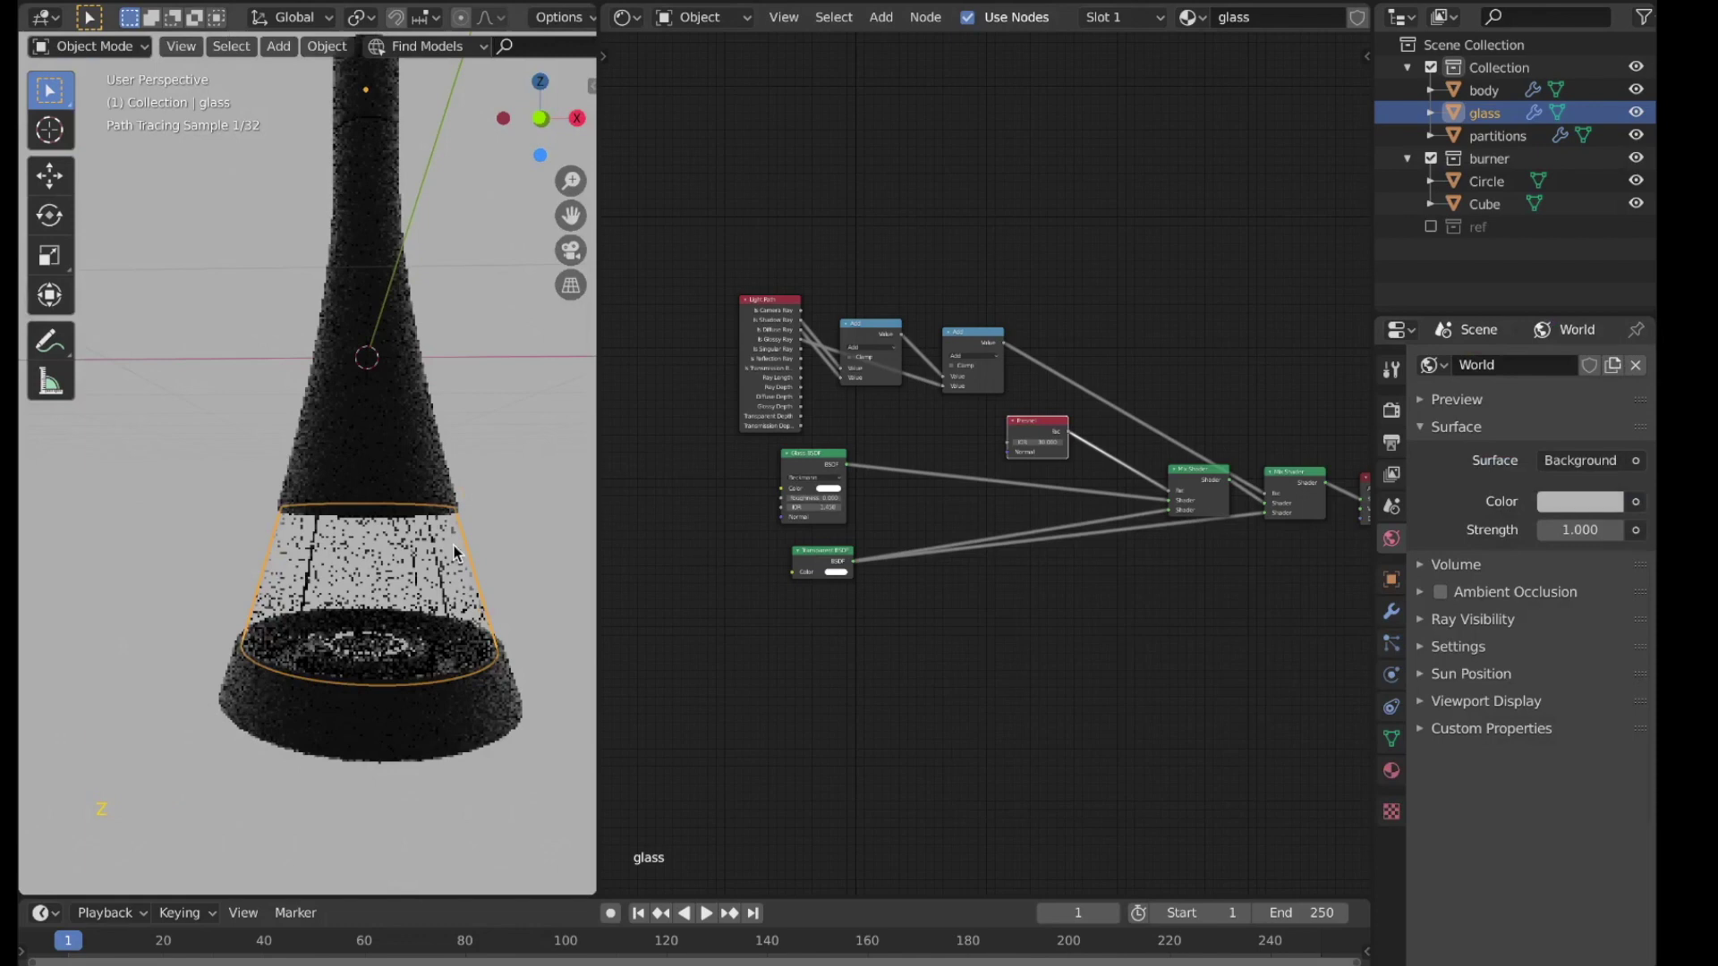
pyautogui.middleClick(417, 537)
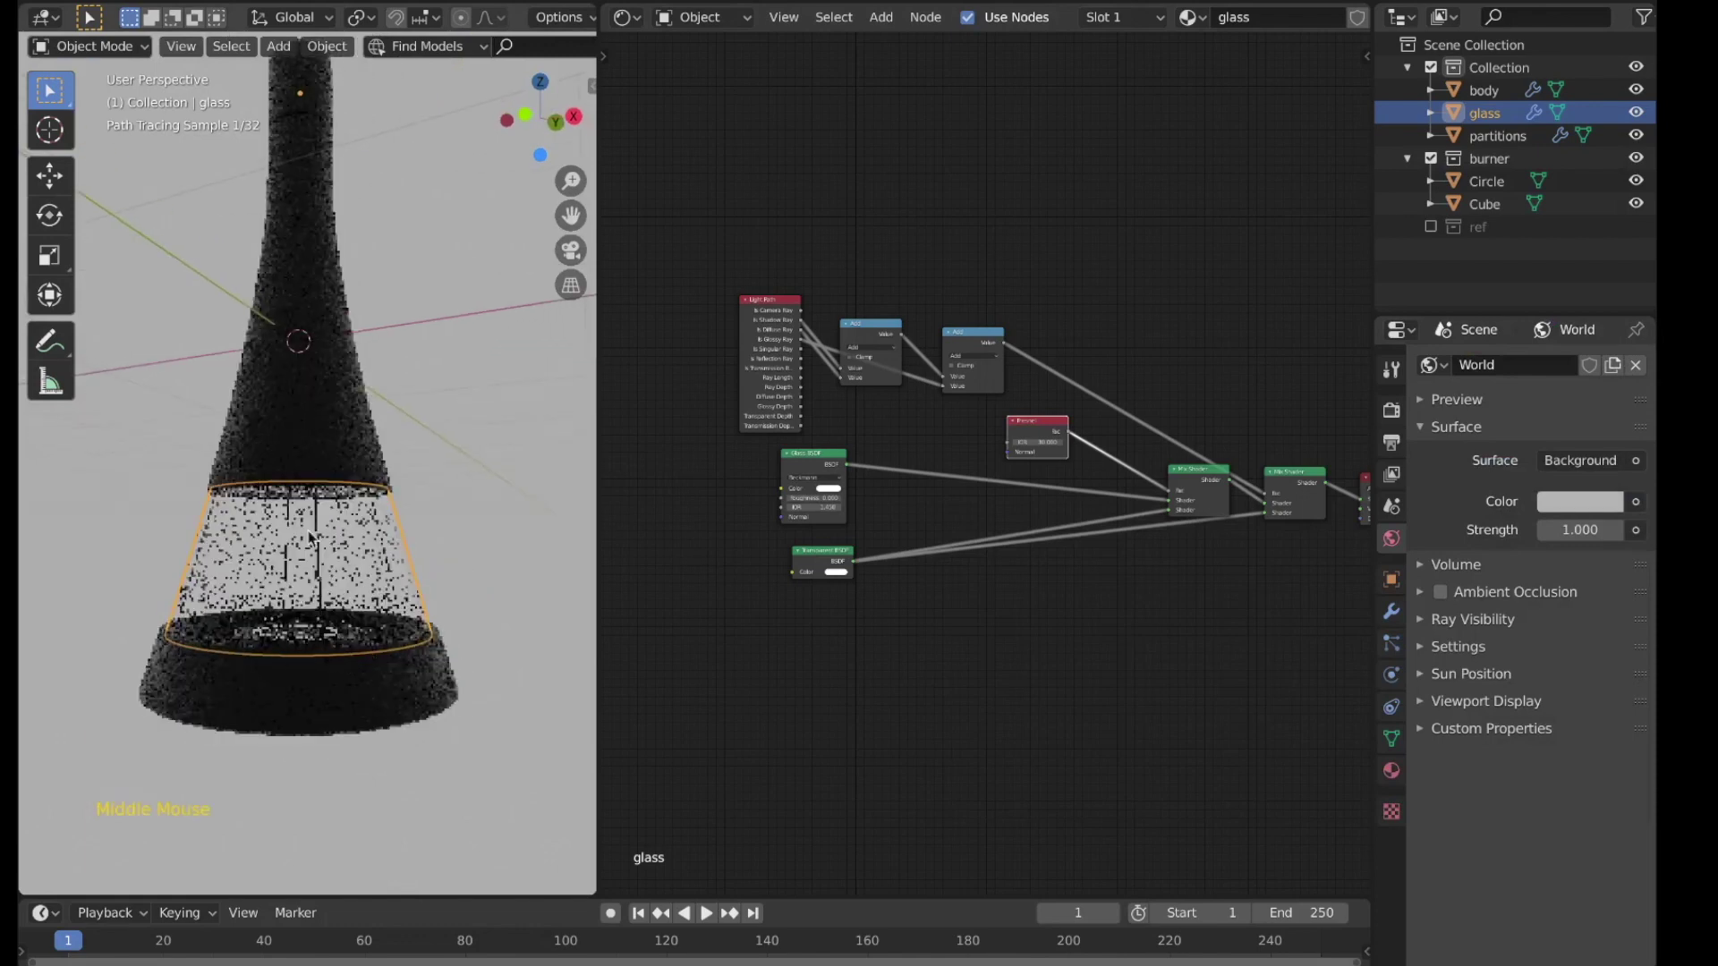
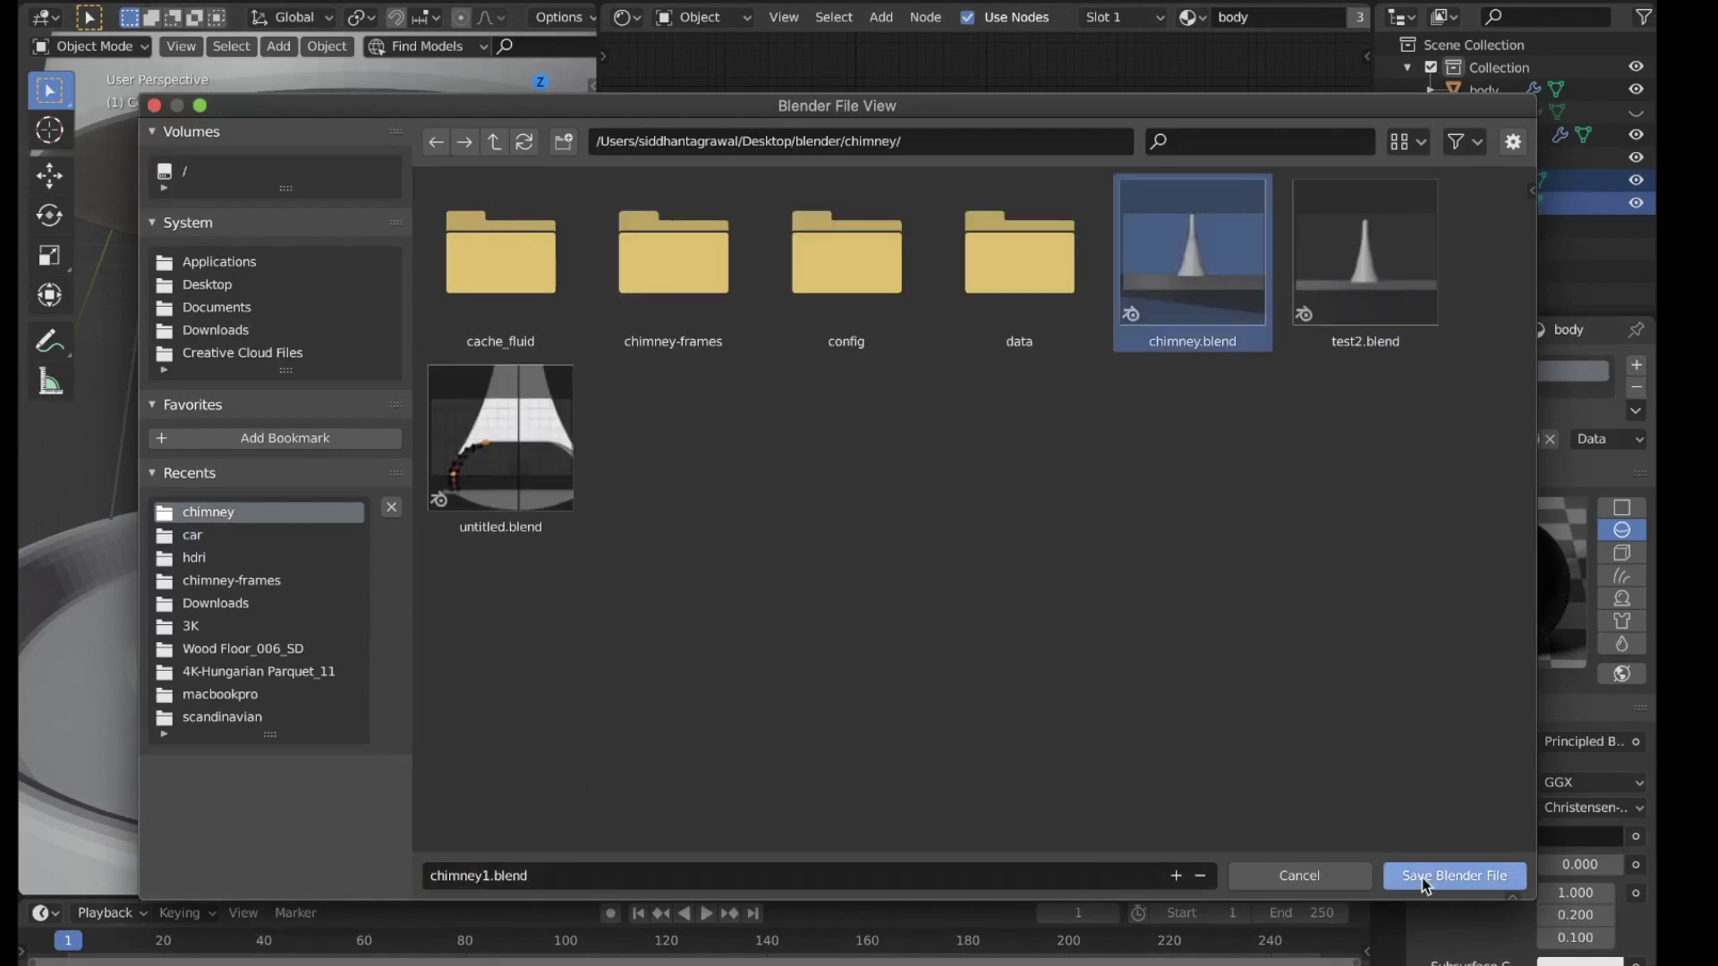
# Step: Assign the body material to the burner and save the project as chimney1.blend
pyautogui.scroll(-3)
pyautogui.press('z')
pyautogui.middleClick(839, 612)
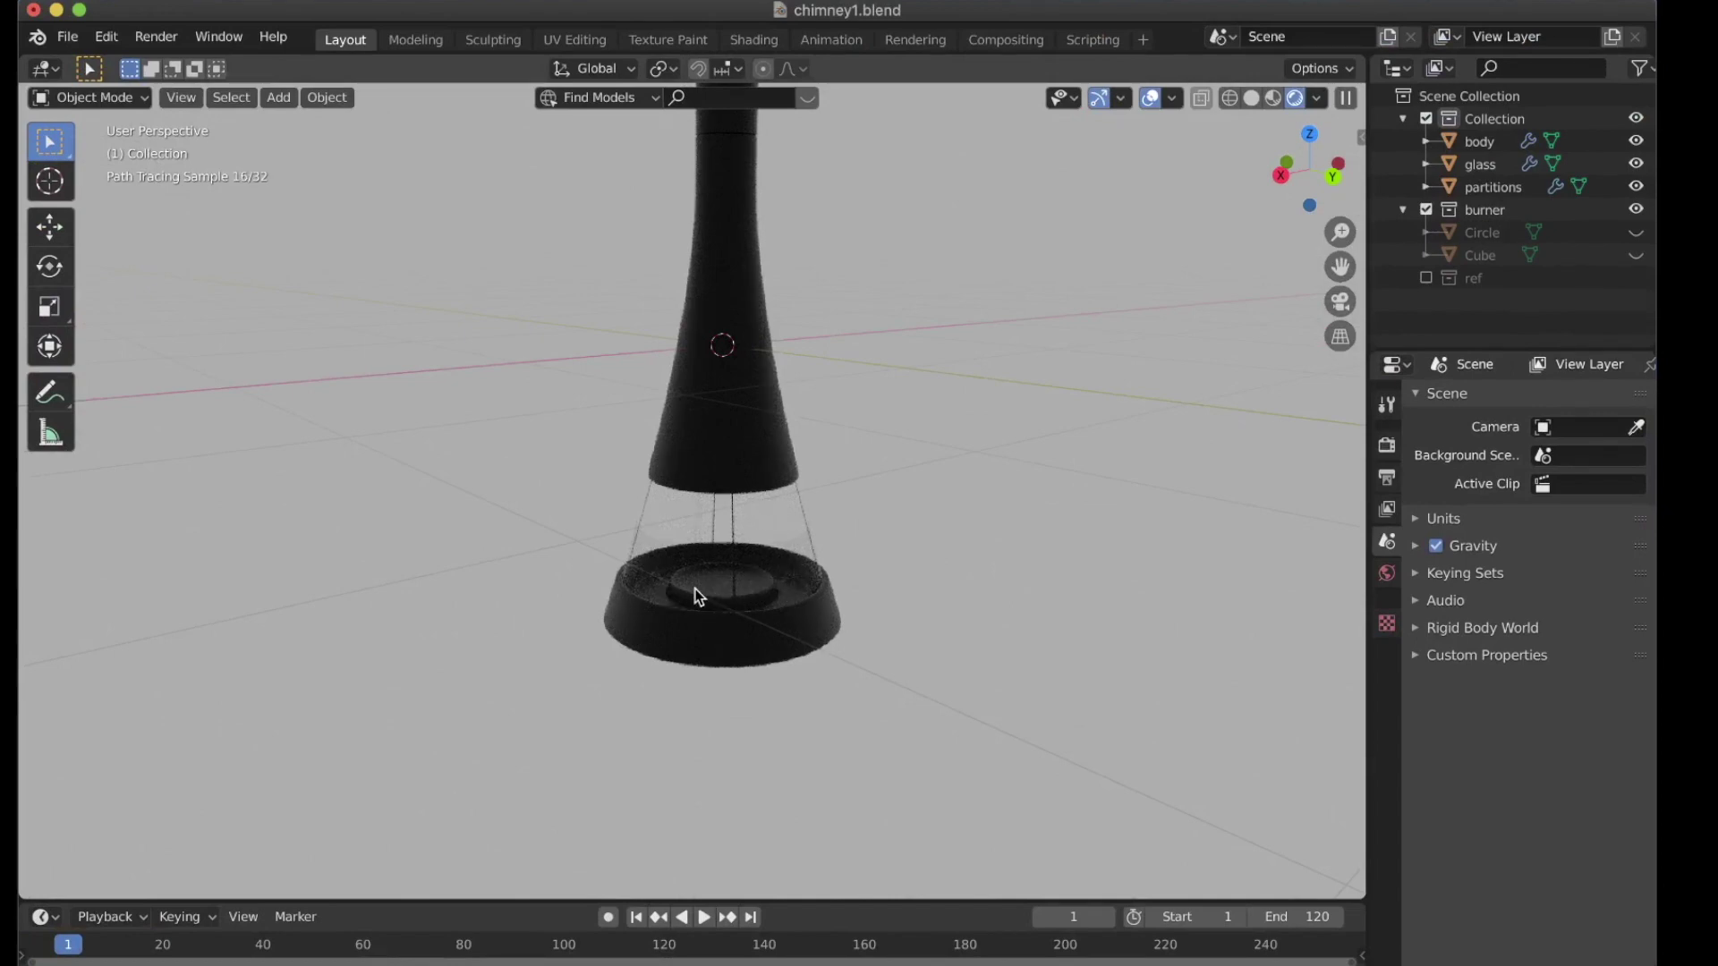
pyautogui.middleClick(744, 588)
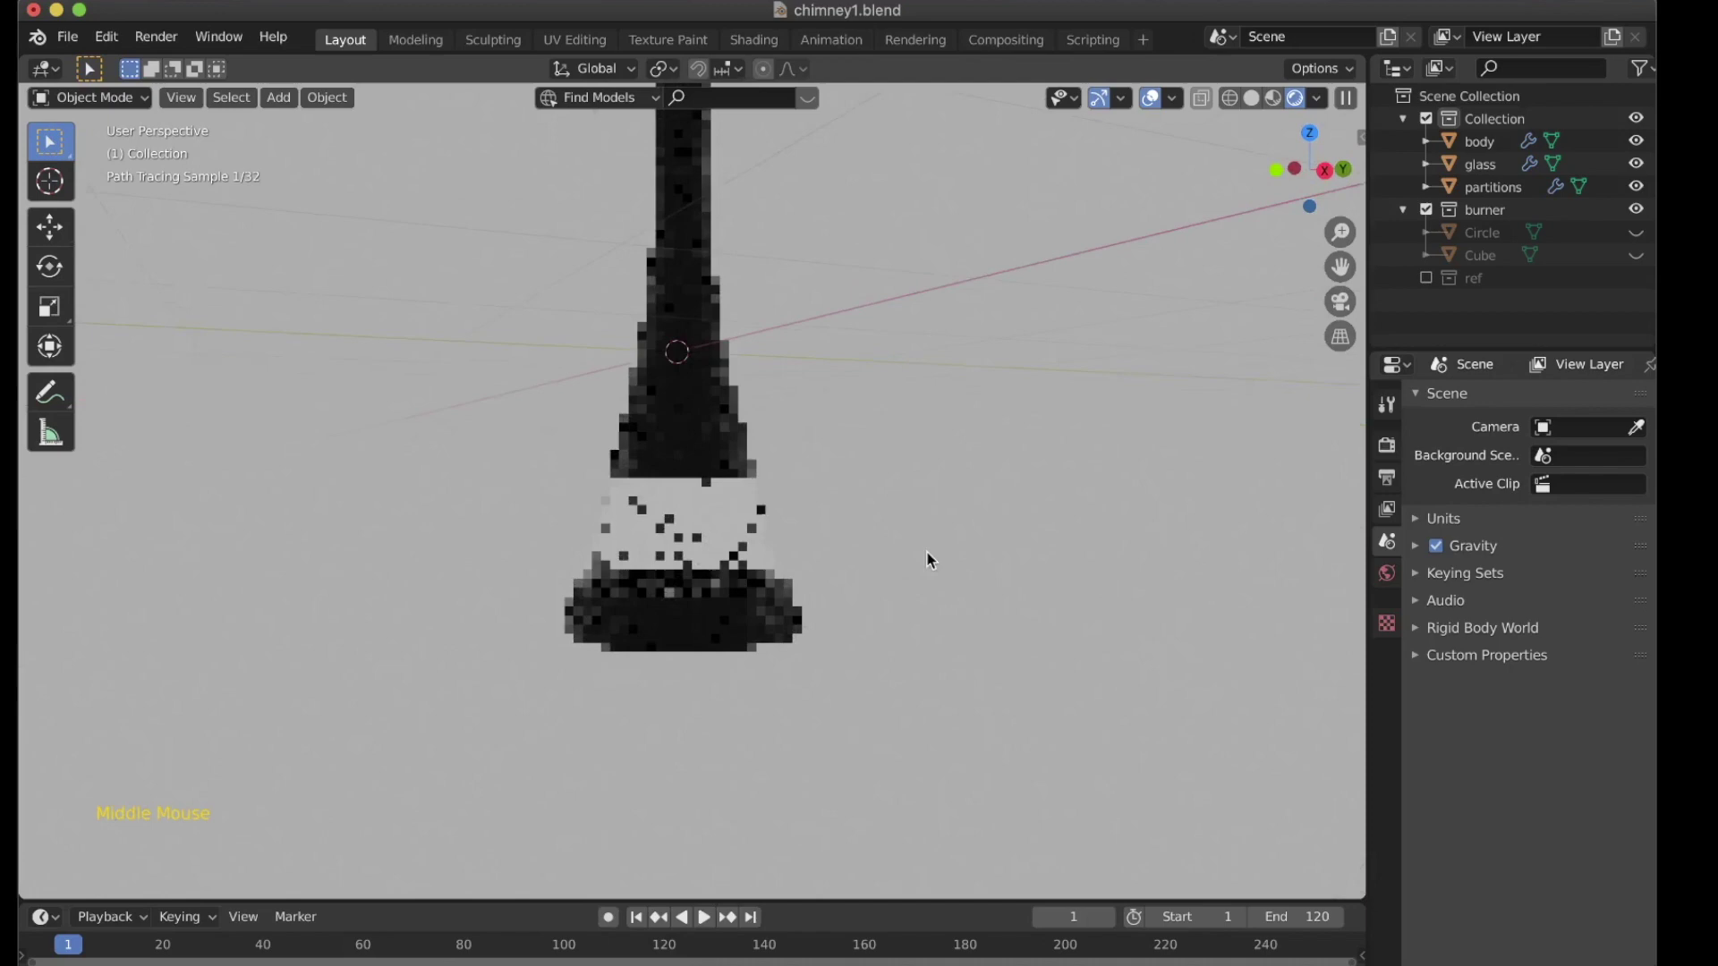
pyautogui.scroll(3)
pyautogui.middleClick(816, 551)
pyautogui.middleClick(866, 574)
pyautogui.middleClick(826, 621)
pyautogui.scroll(-3)
pyautogui.middleClick(684, 627)
pyautogui.scroll(3)
pyautogui.middleClick(773, 692)
pyautogui.scroll(-3)
pyautogui.scroll(3)
pyautogui.middleClick(772, 692)
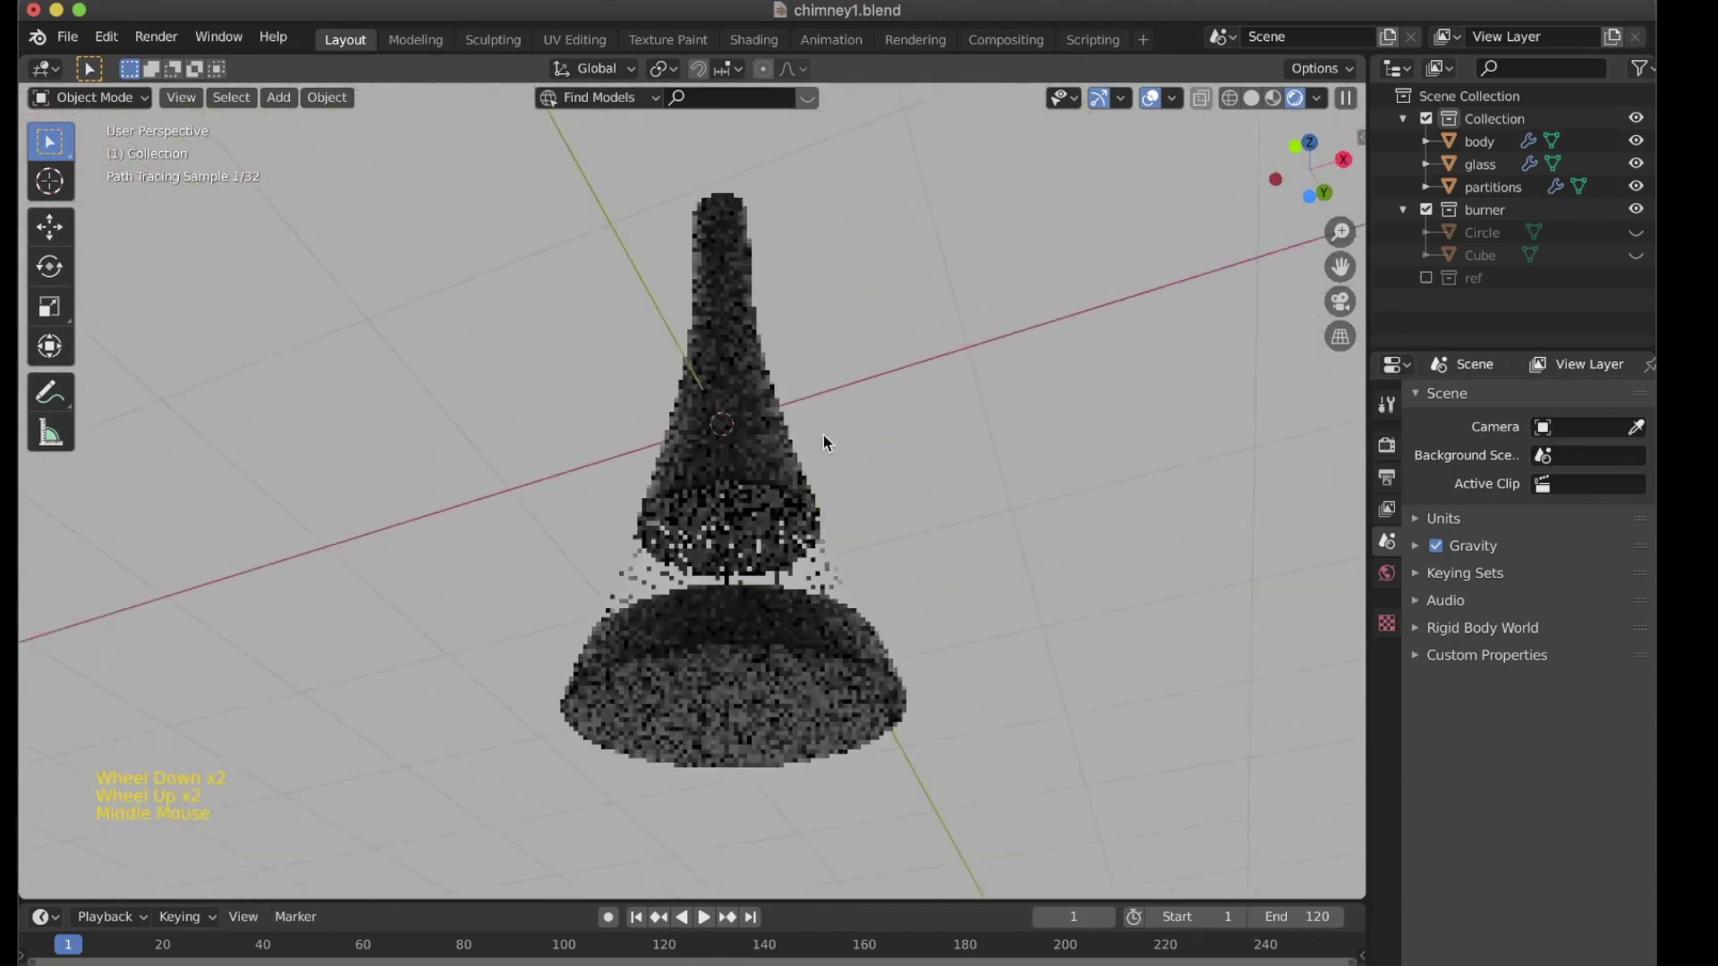
pyautogui.middleClick(681, 565)
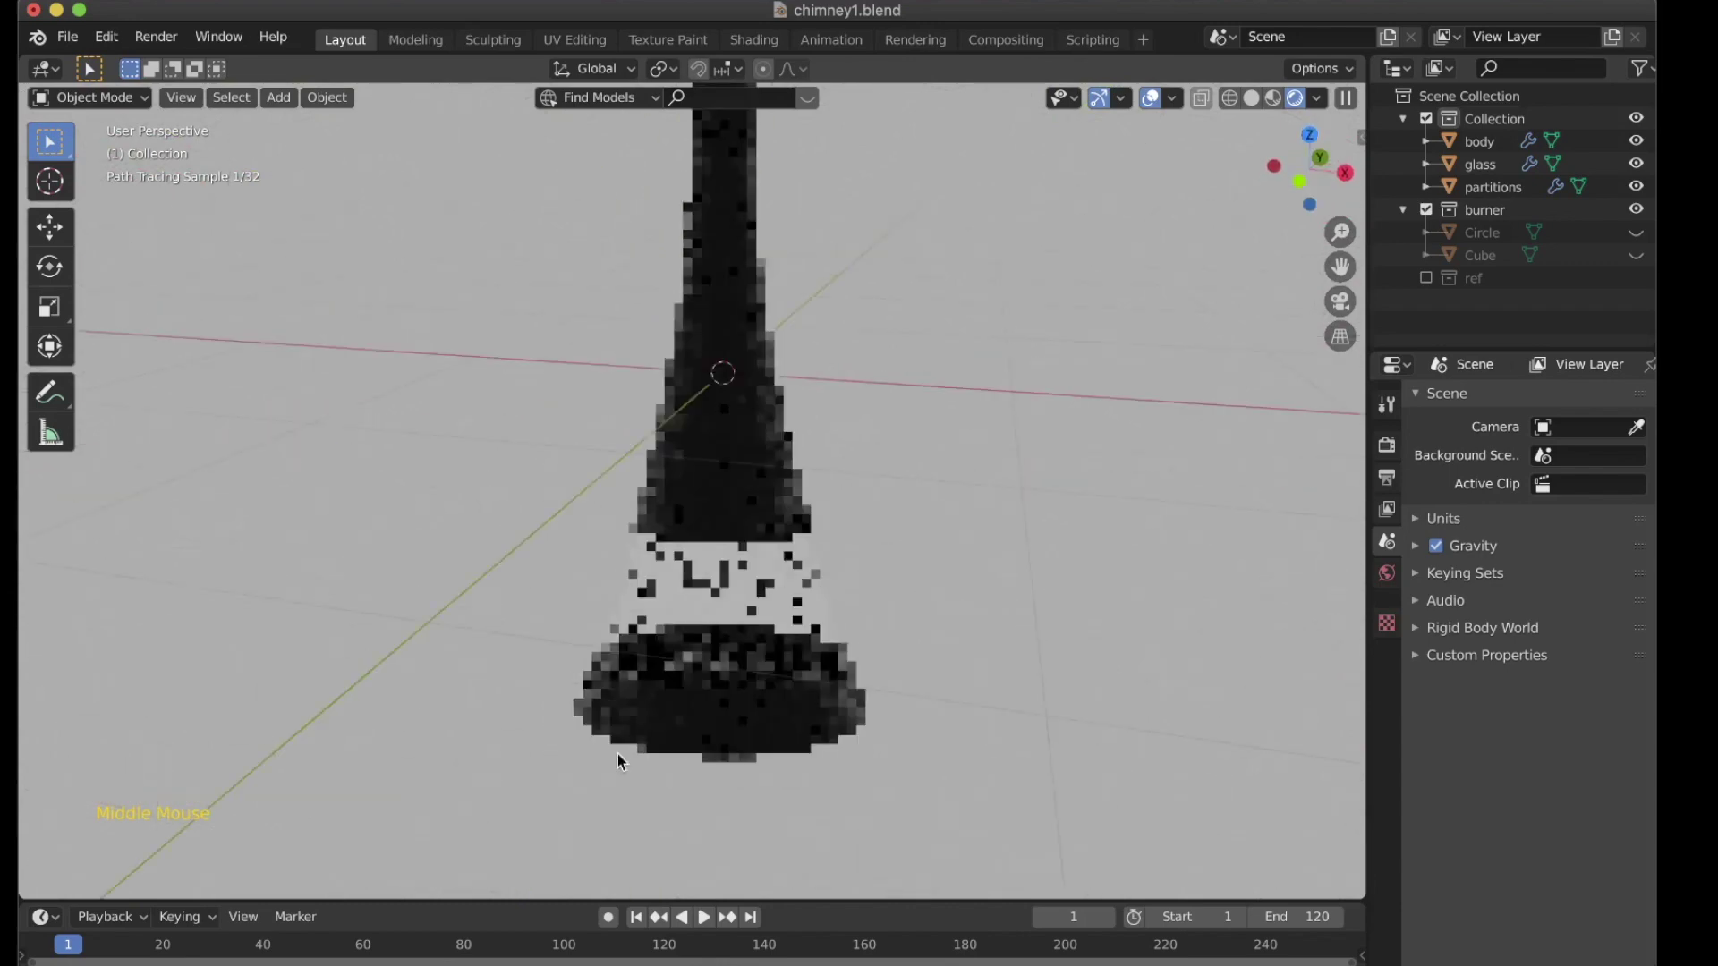
pyautogui.scroll(-3)
pyautogui.scroll(-3)
pyautogui.scroll(3)
pyautogui.middleClick(789, 800)
pyautogui.middleClick(787, 790)
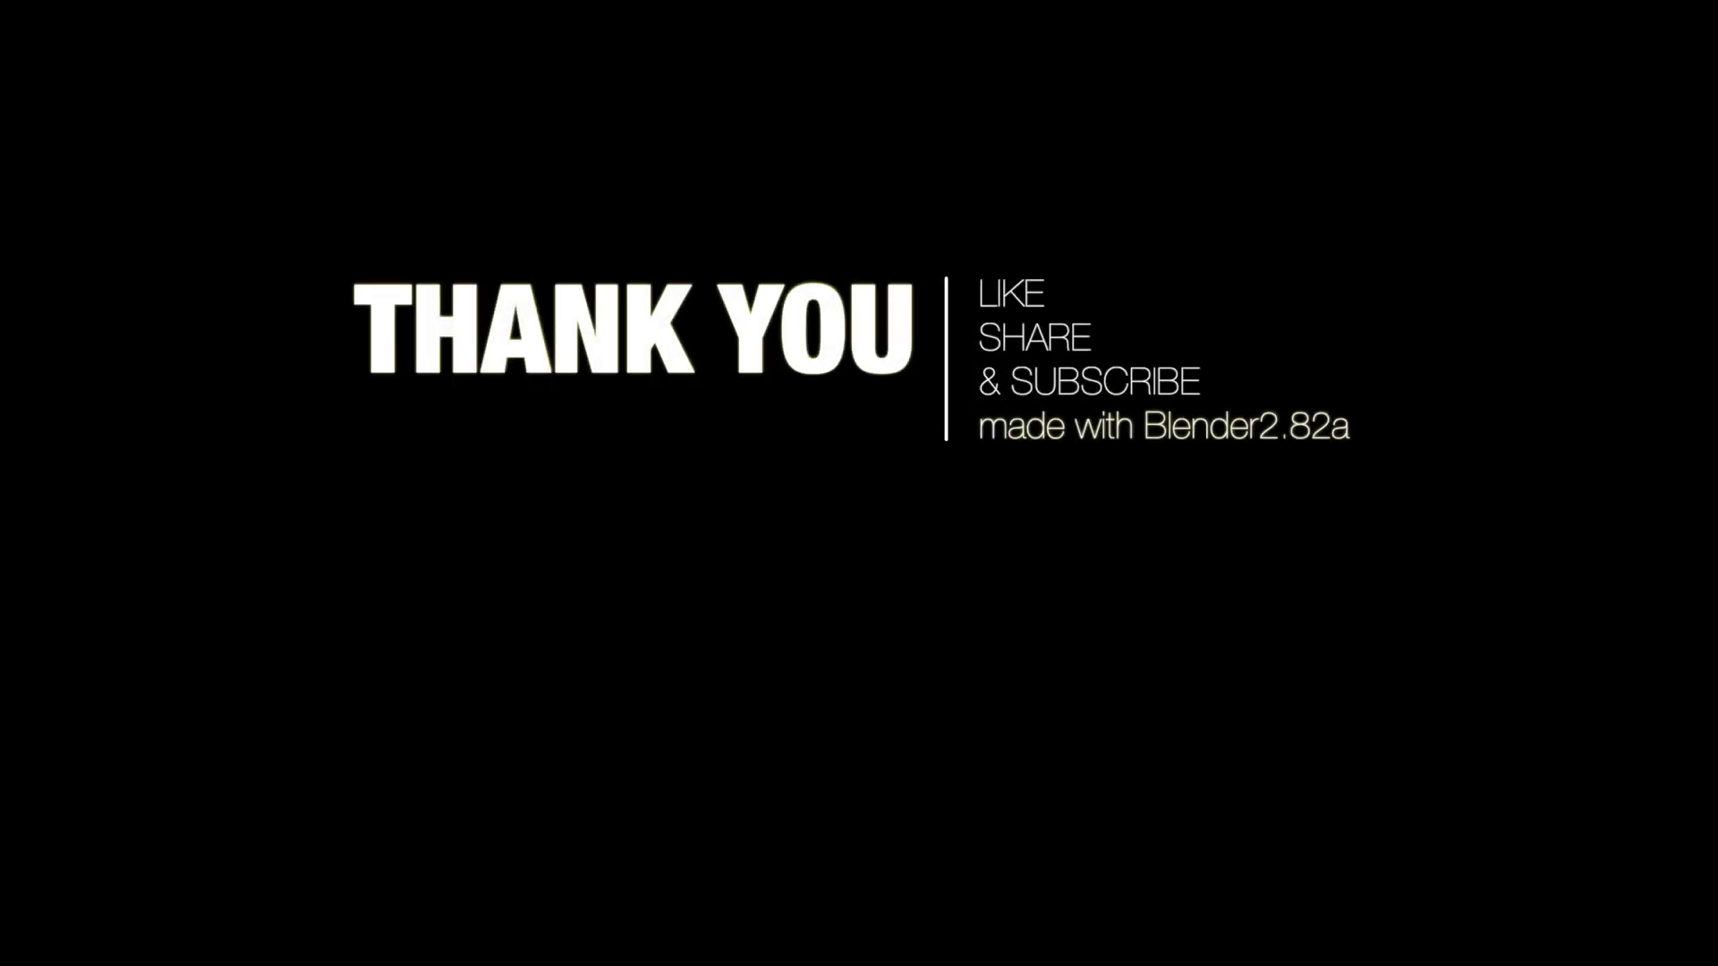